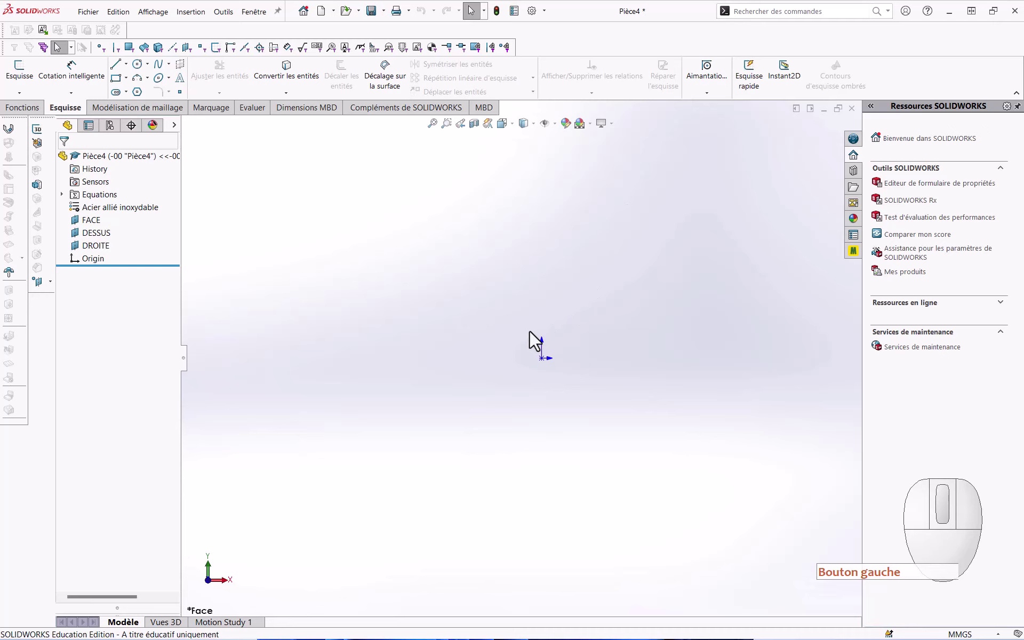
Step: Start a new sketch on the FACE plane for the T-nut slot profile
click(102, 230)
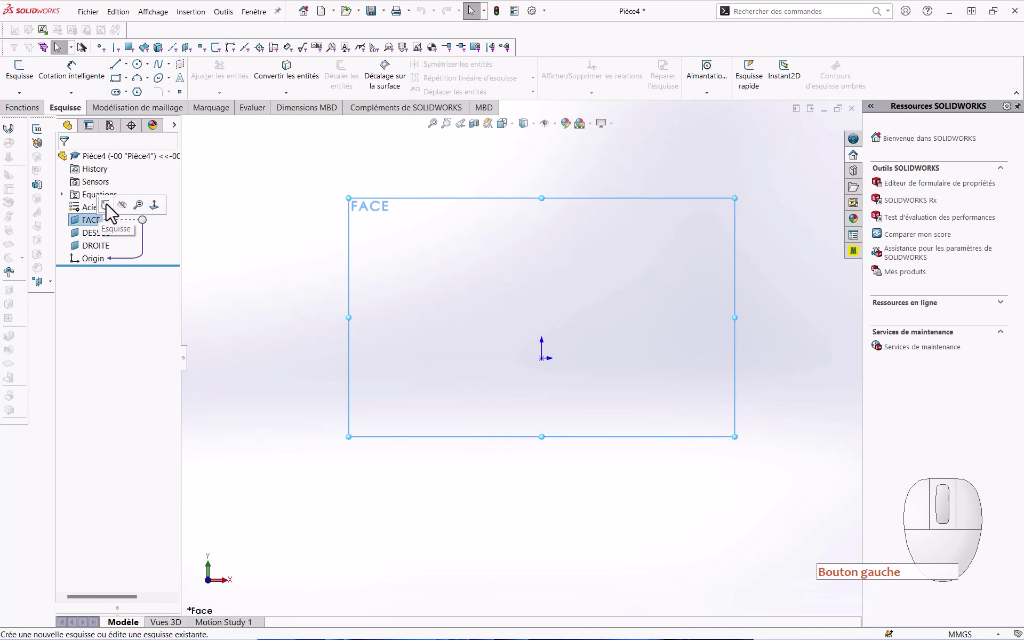
click(114, 212)
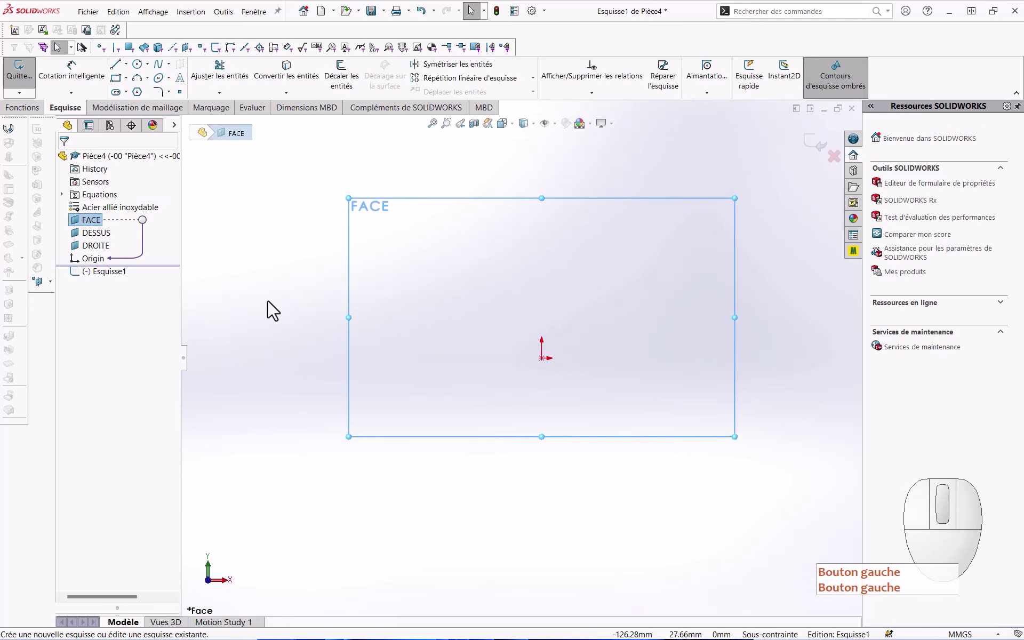
click(273, 309)
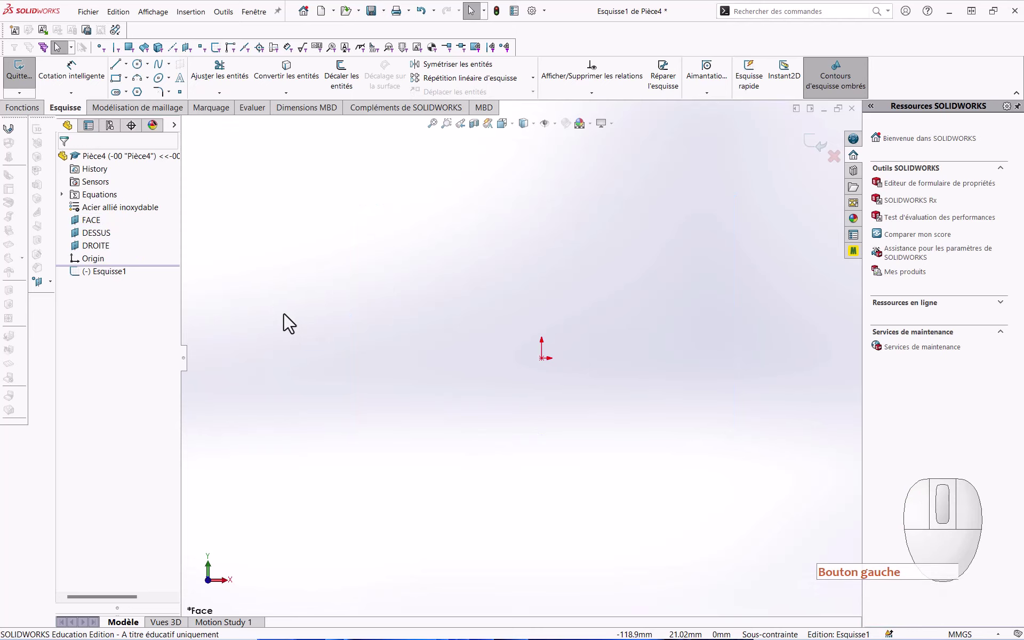
click(144, 390)
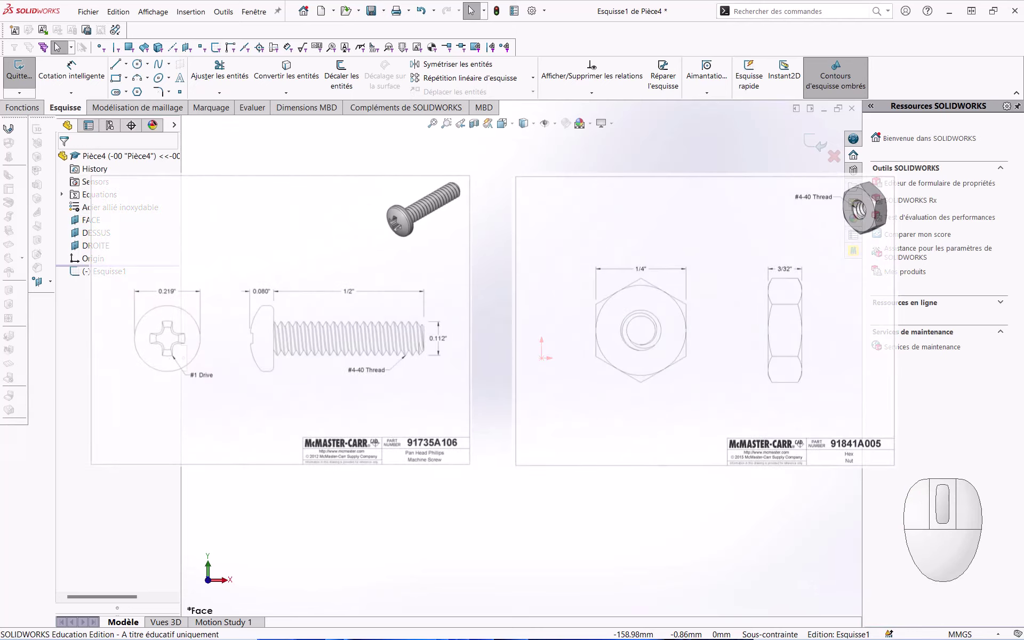
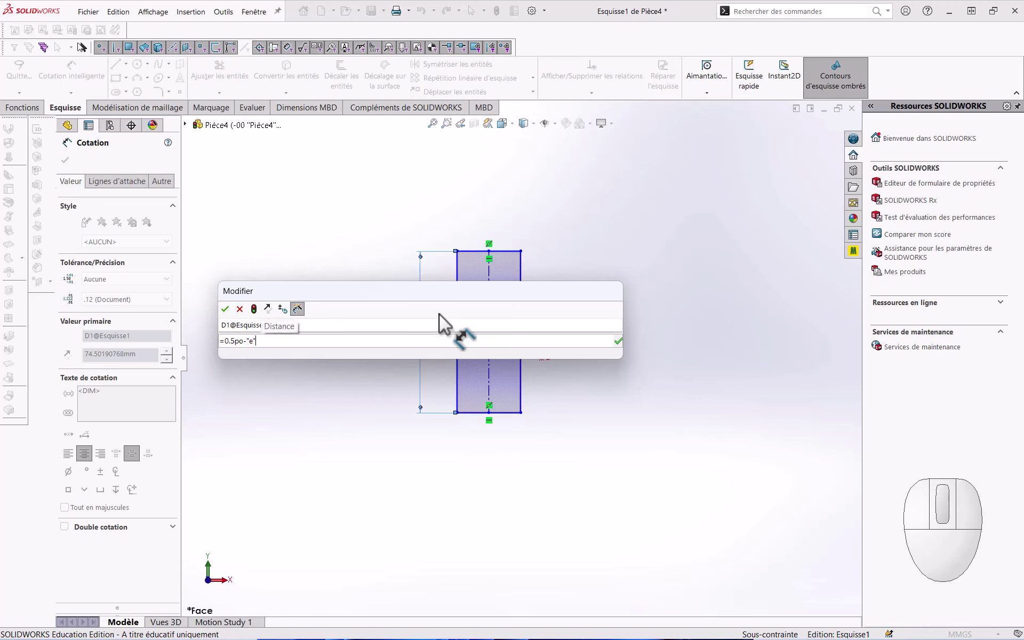
Step: Confirm the height equation =0.5po-"e" so the tall rectangle becomes 9,75 high
key(Return)
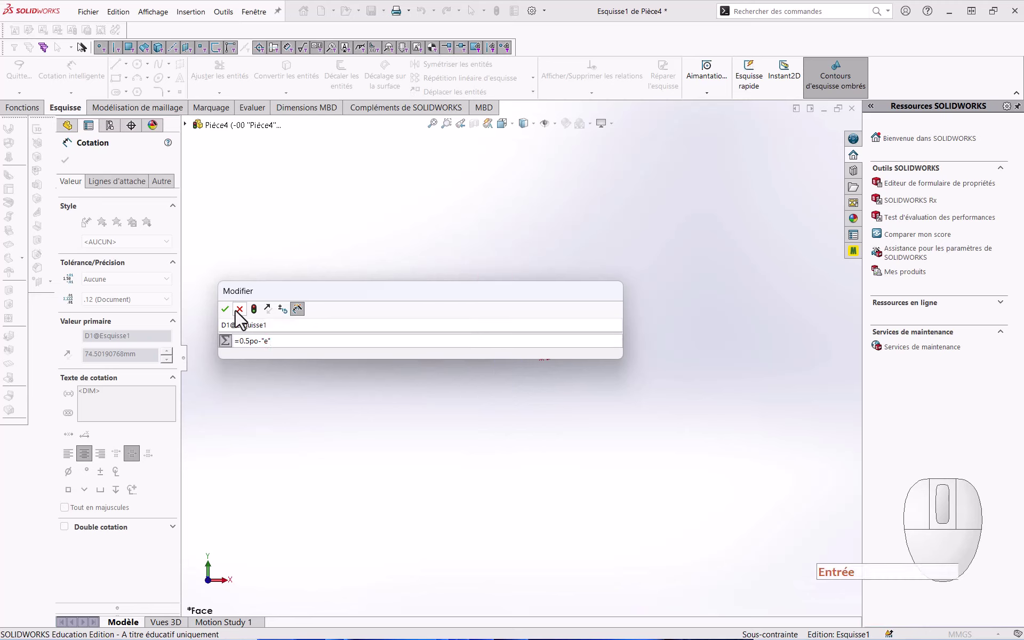
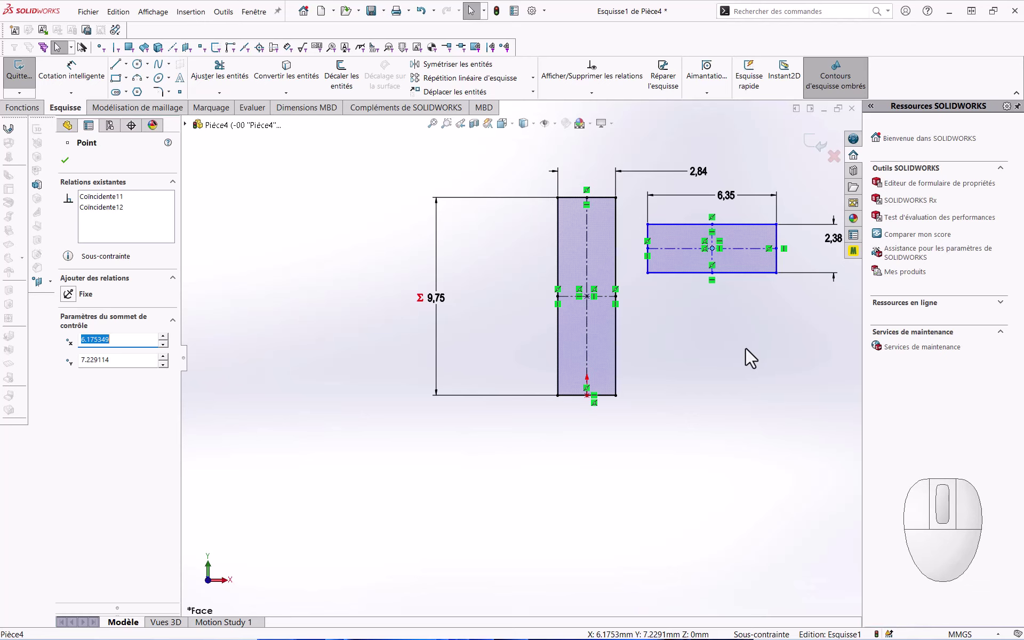
Step: Convert the 2,84 × 9,75 and 6,35 × 2,38 rectangles into construction geometry
drag(700, 175, 700, 153)
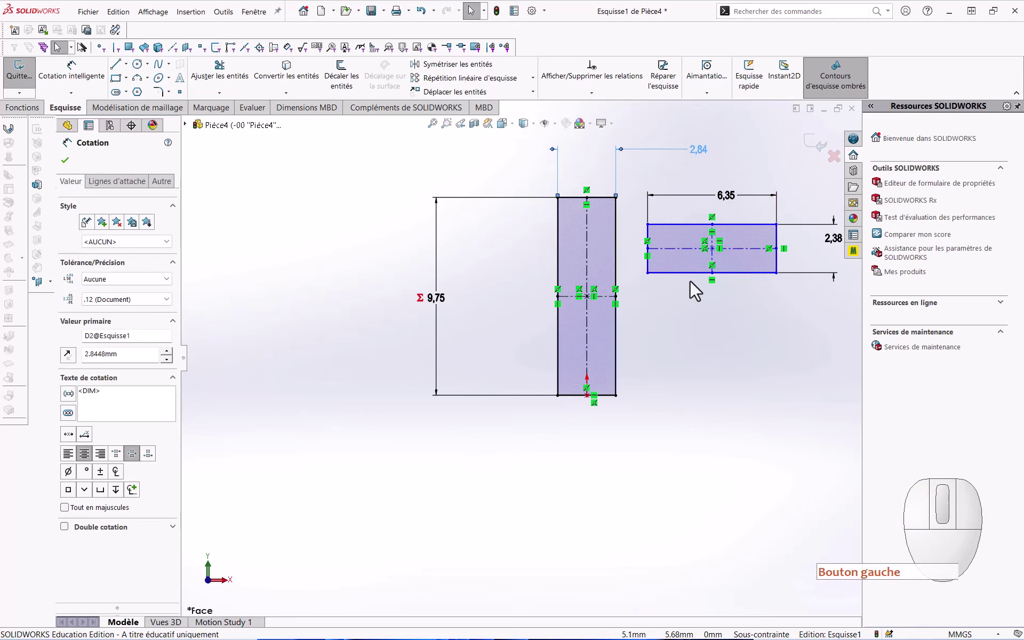
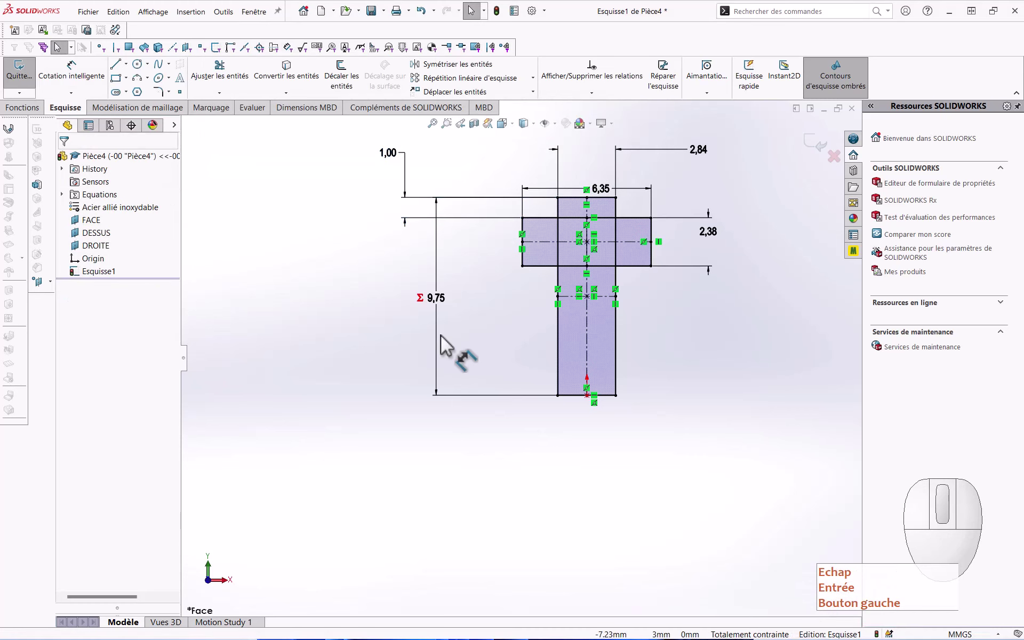
click(703, 453)
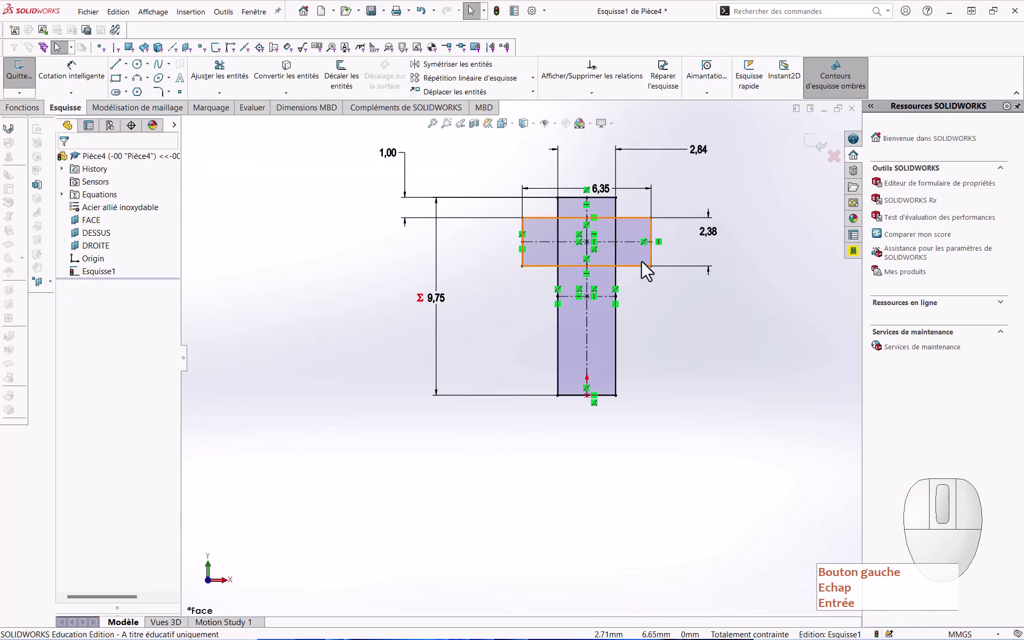
click(646, 268)
key(Escape)
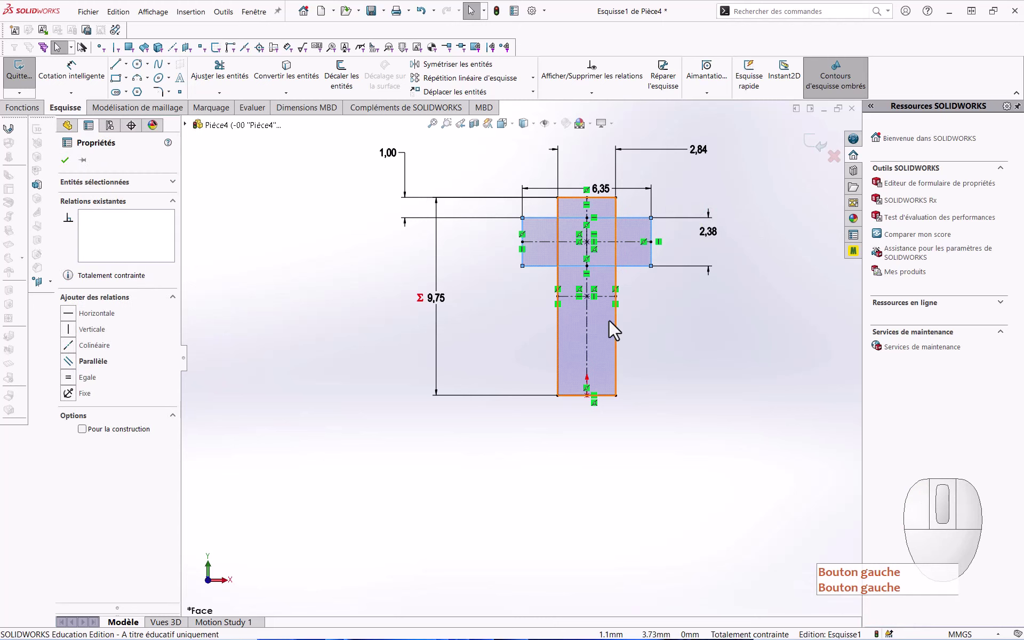
click(614, 330)
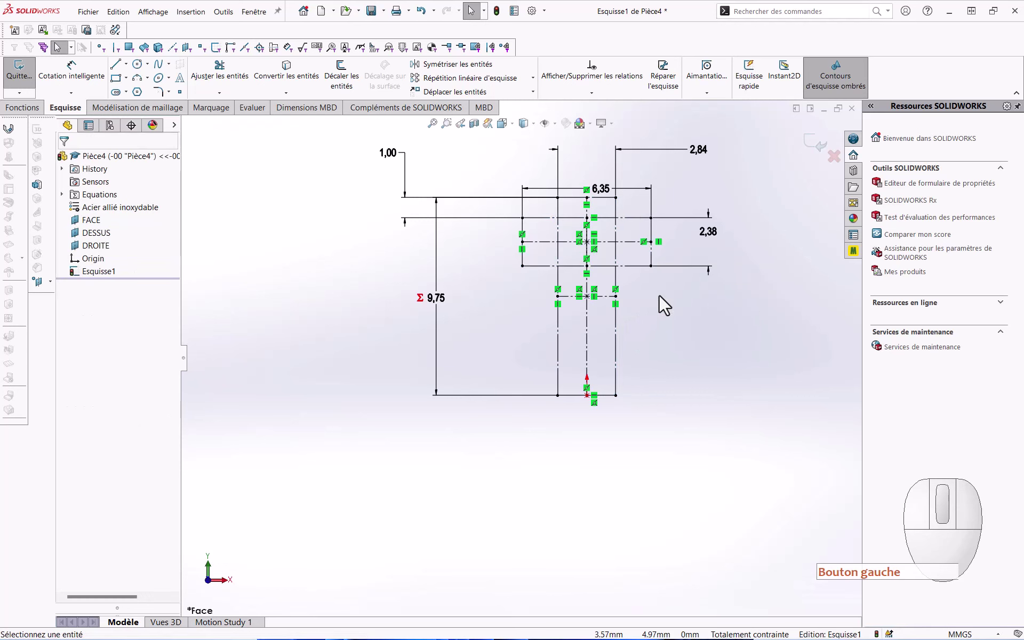
click(664, 302)
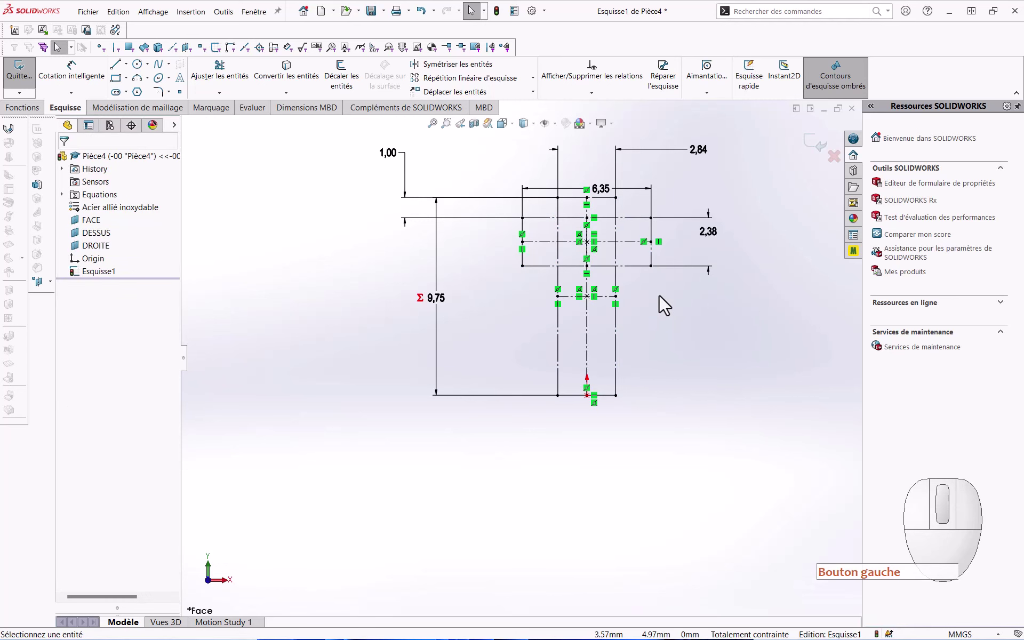
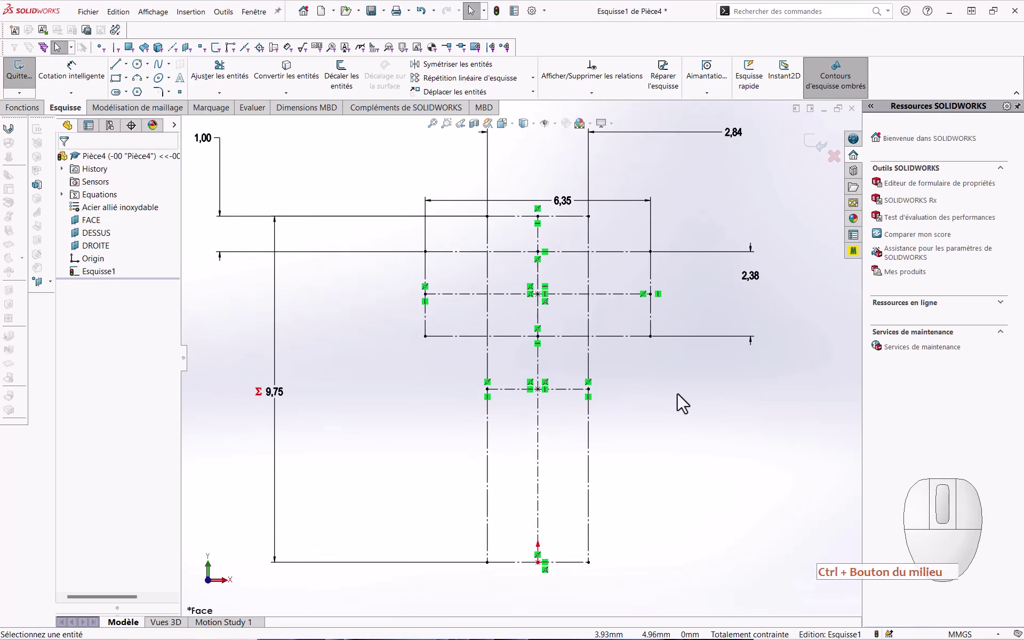
Step: Sketch six circles on the corners of the T-shaped construction outline and select them all
drag(672, 443, 763, 444)
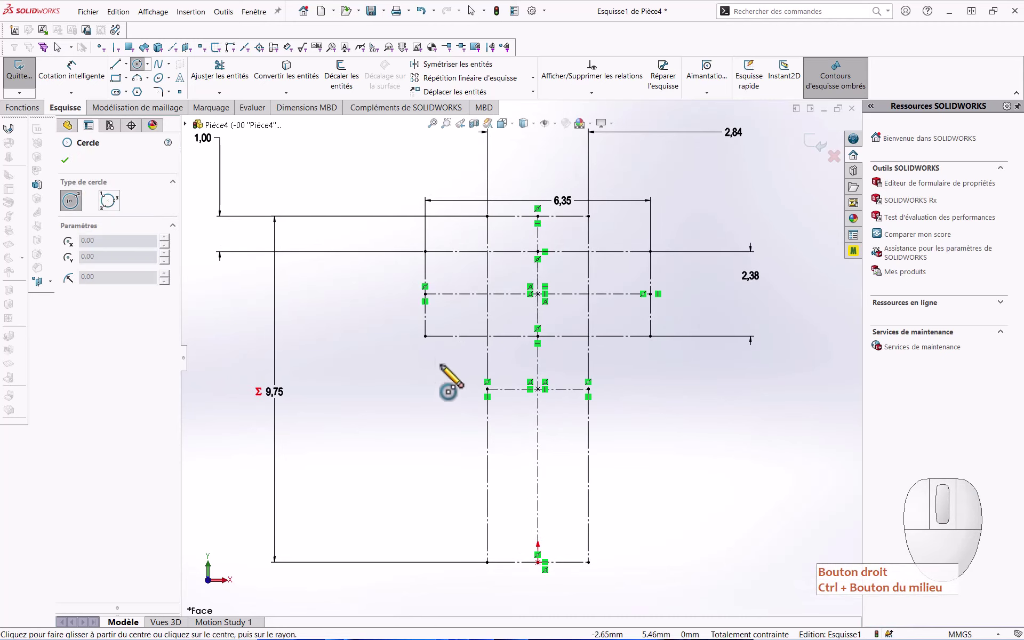
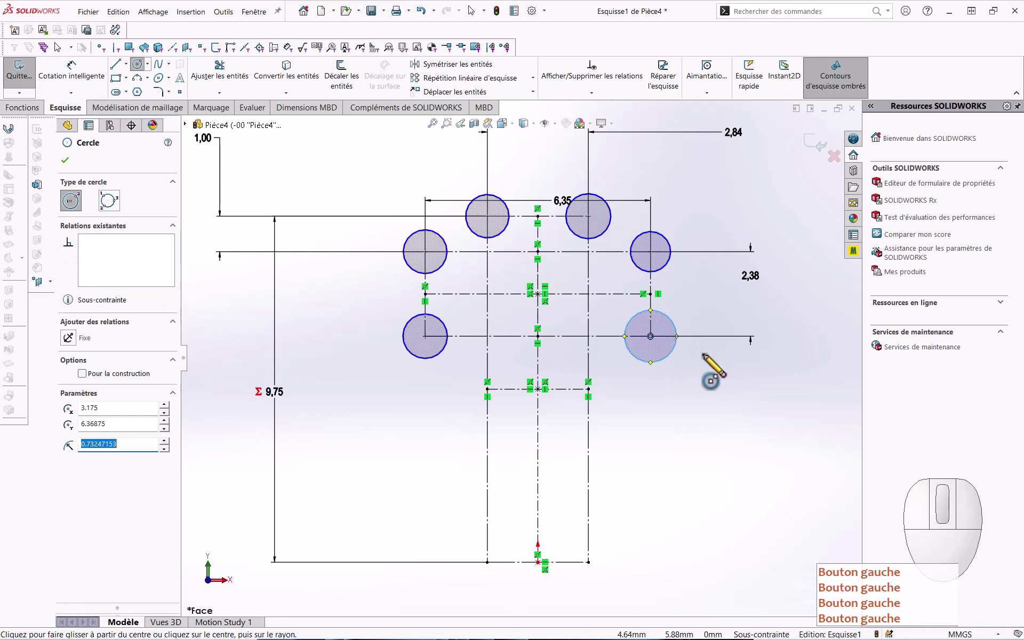
key(Escape)
click(663, 265)
click(600, 236)
click(503, 227)
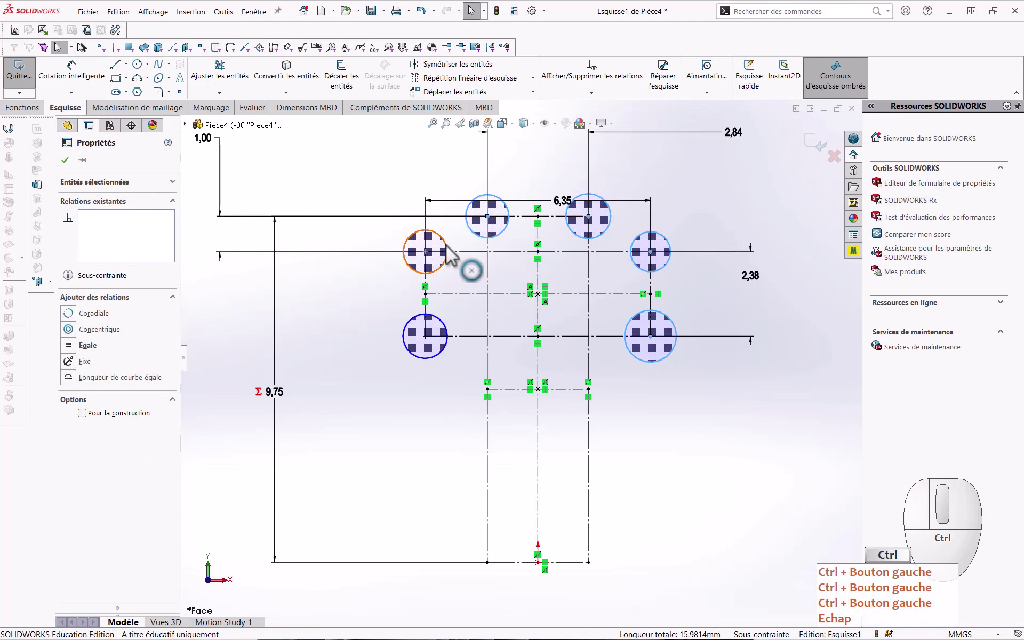
click(444, 253)
key(ctrl+Escape)
click(443, 337)
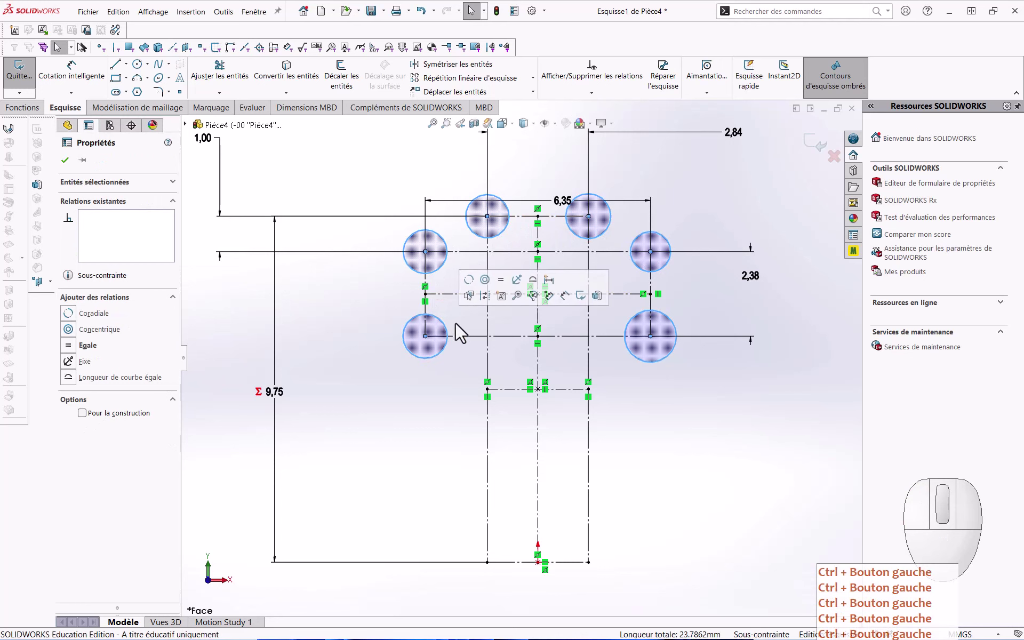
click(510, 289)
Step: Make the six corner circles equal and dimension them to Ø1,00
right_click(716, 518)
click(717, 518)
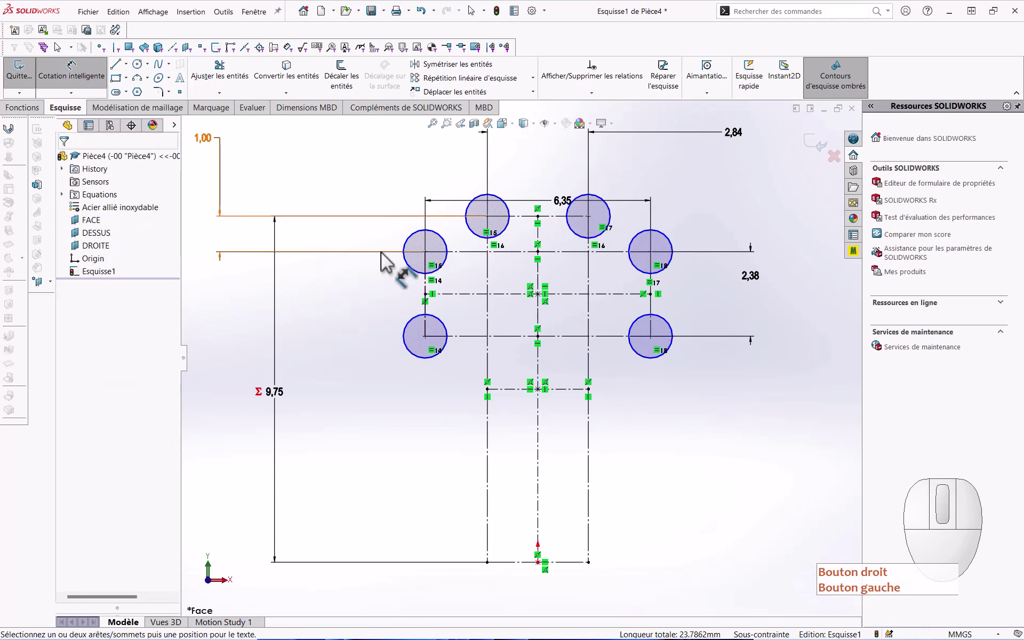
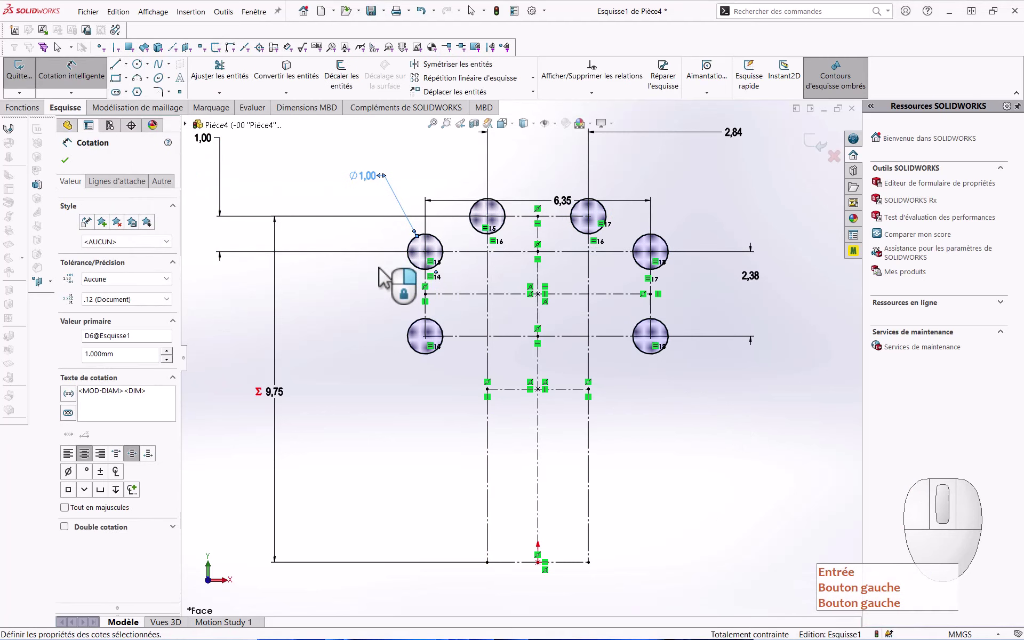
key(Return)
key(Escape)
click(643, 463)
Step: Power-trim the inner parts of the corner circles, leaving outward-facing arcs
right_click(827, 401)
drag(461, 318, 441, 330)
drag(456, 278, 444, 269)
click(515, 239)
right_click(512, 234)
click(584, 244)
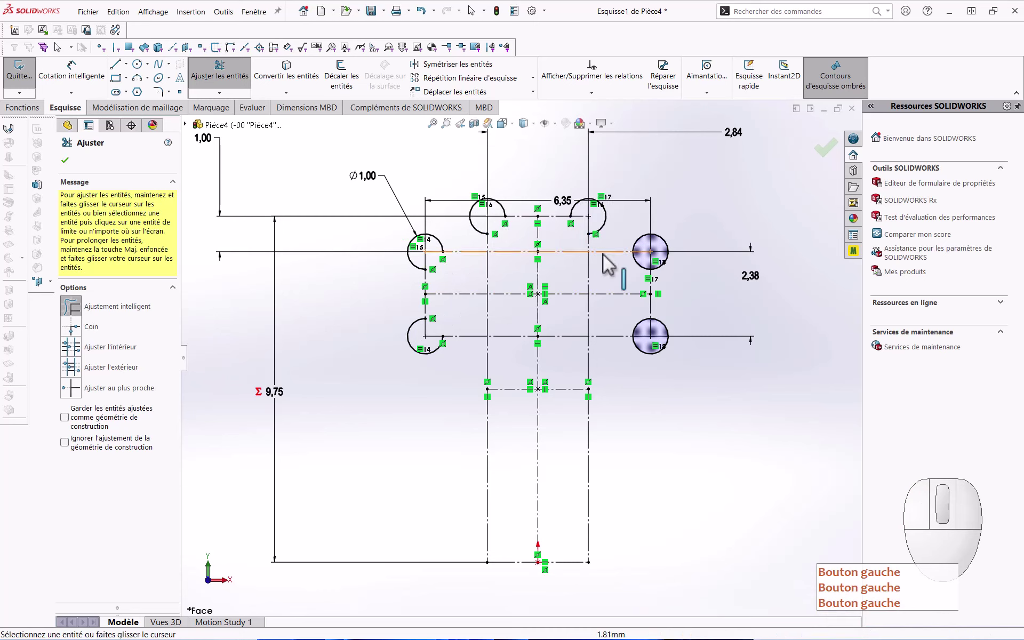
drag(625, 272, 642, 267)
drag(629, 317, 644, 333)
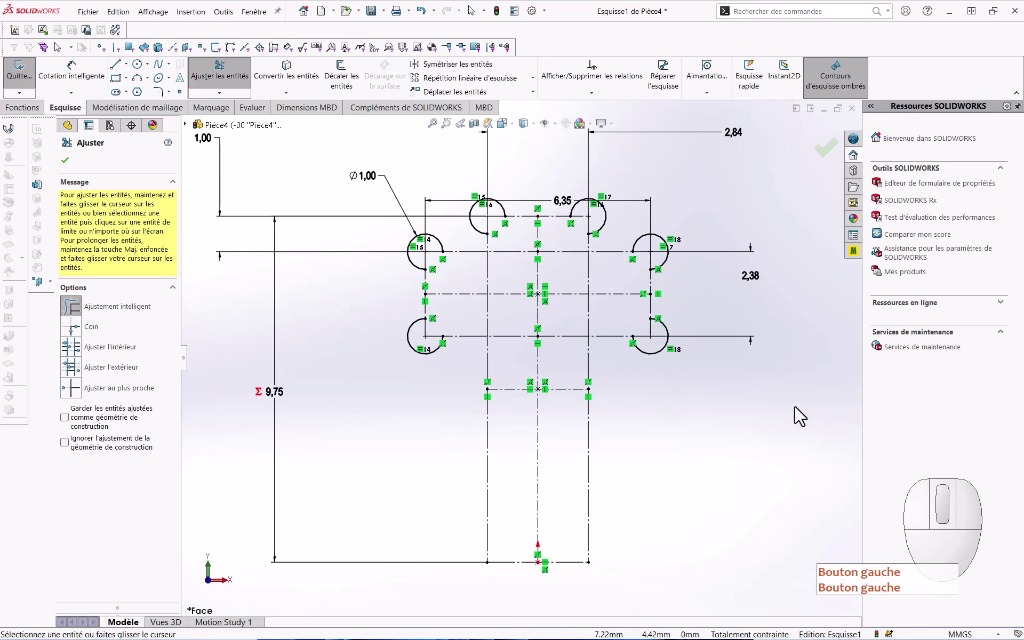
drag(806, 418, 708, 428)
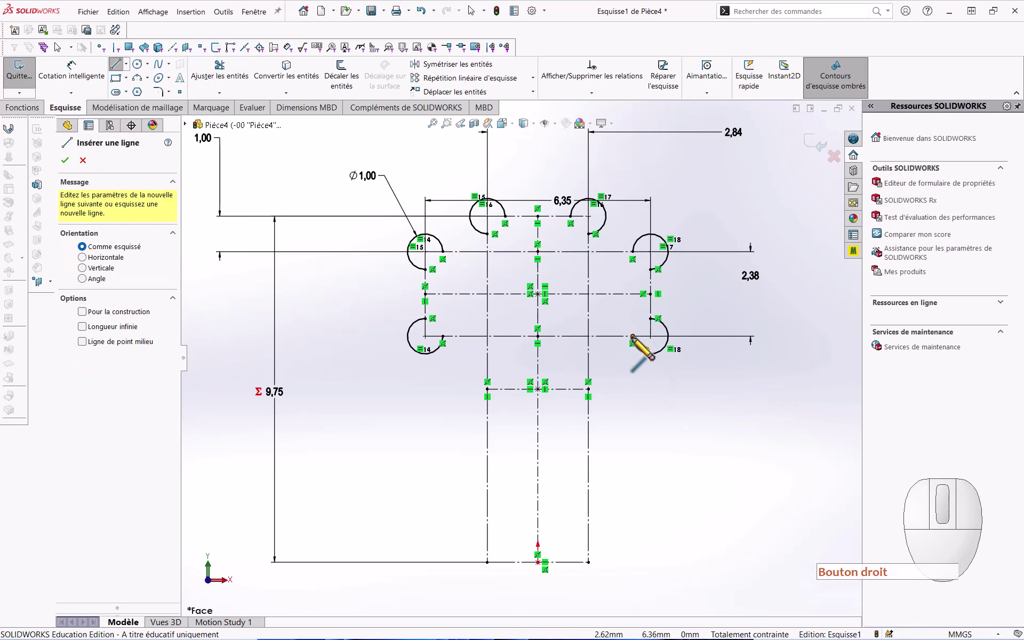
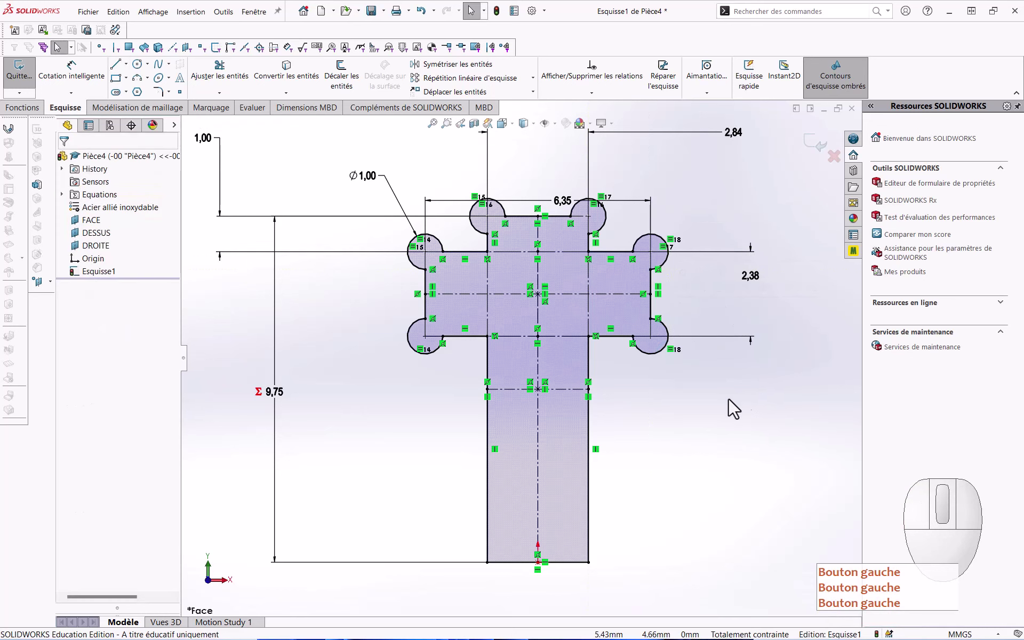
Step: Close the T-slot outline with lines between the arc endpoints and frame the profile in view
scroll(down, 3)
scroll(up, 3)
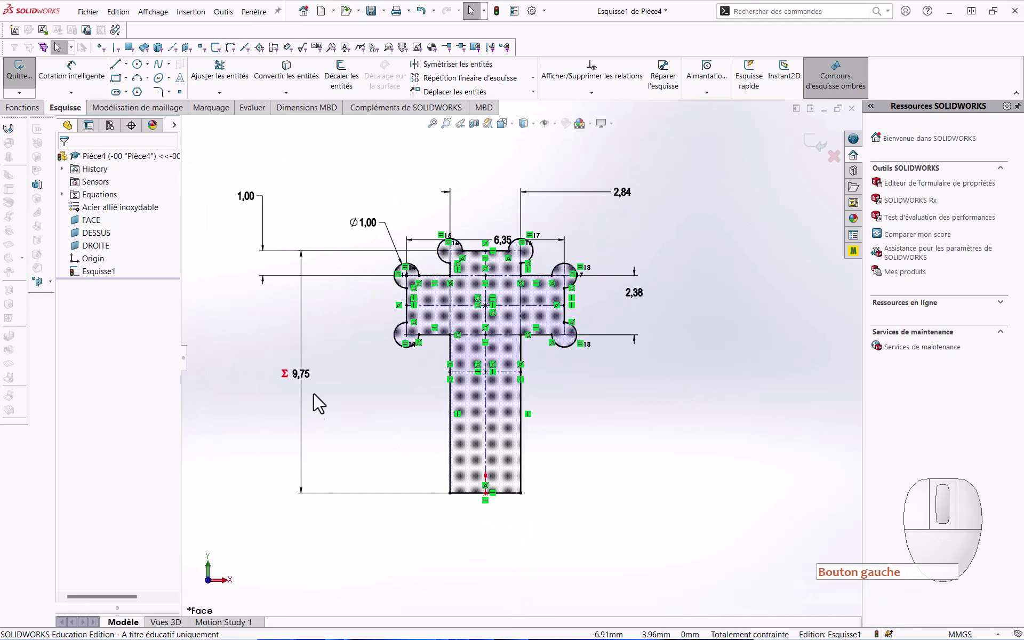
drag(308, 386, 376, 384)
key(Escape)
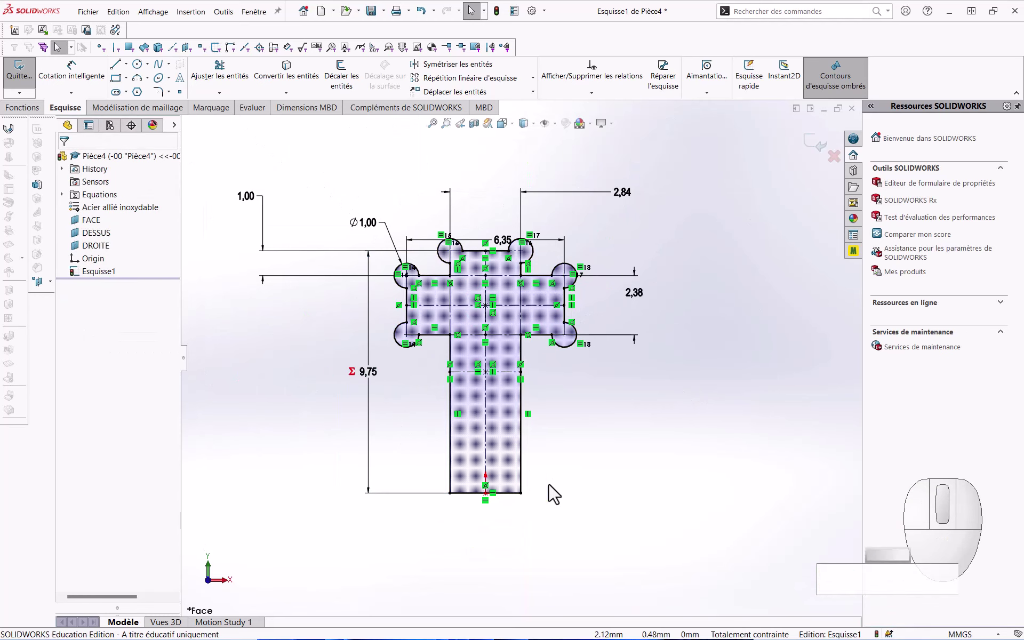
middle_click(570, 488)
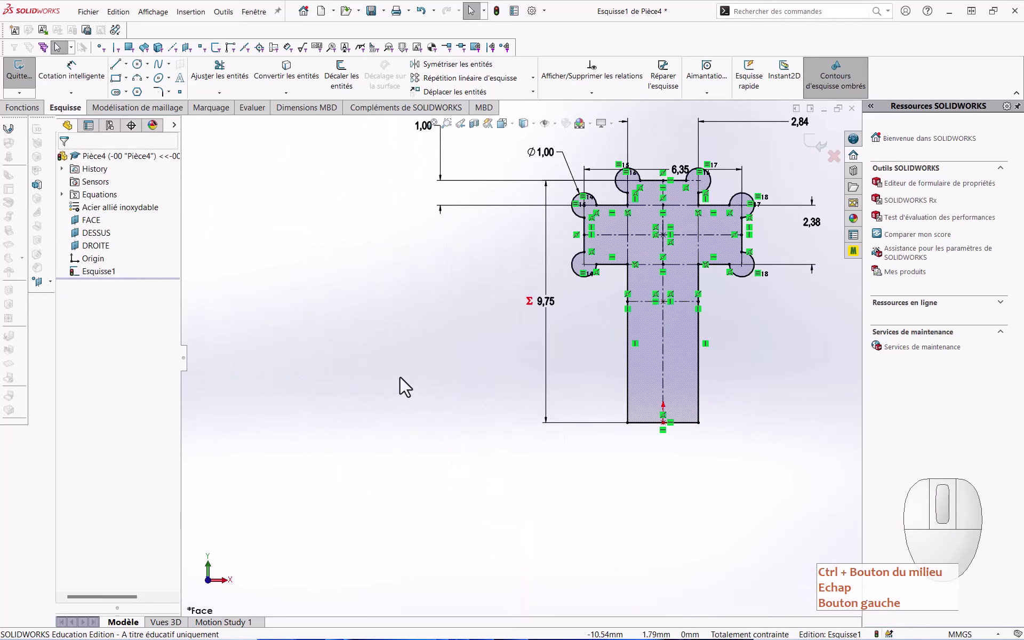
Step: Dimension the small rectangle's height to 2.95
drag(396, 379, 392, 503)
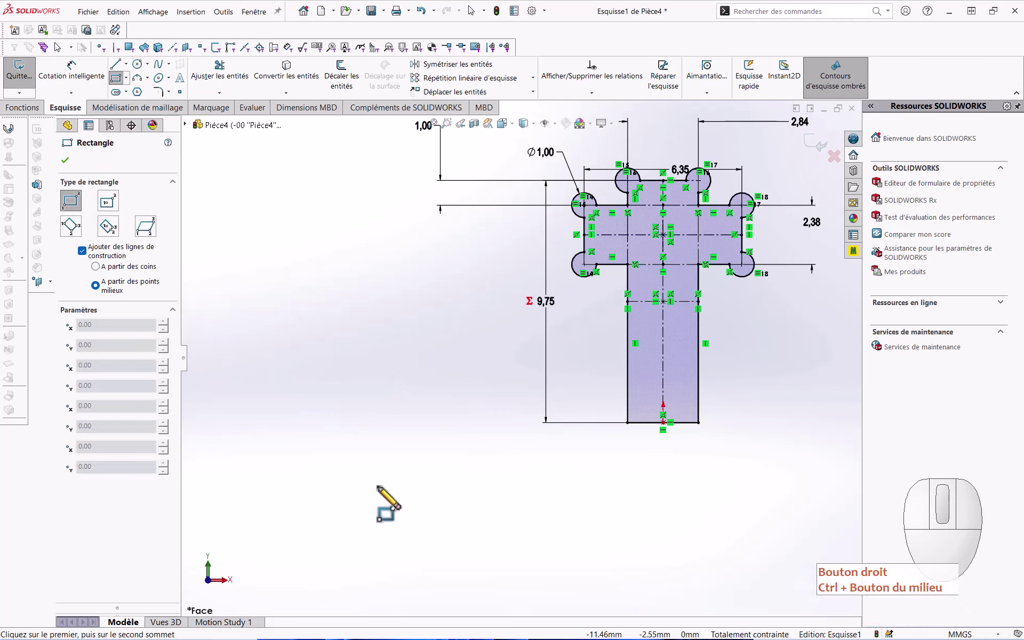
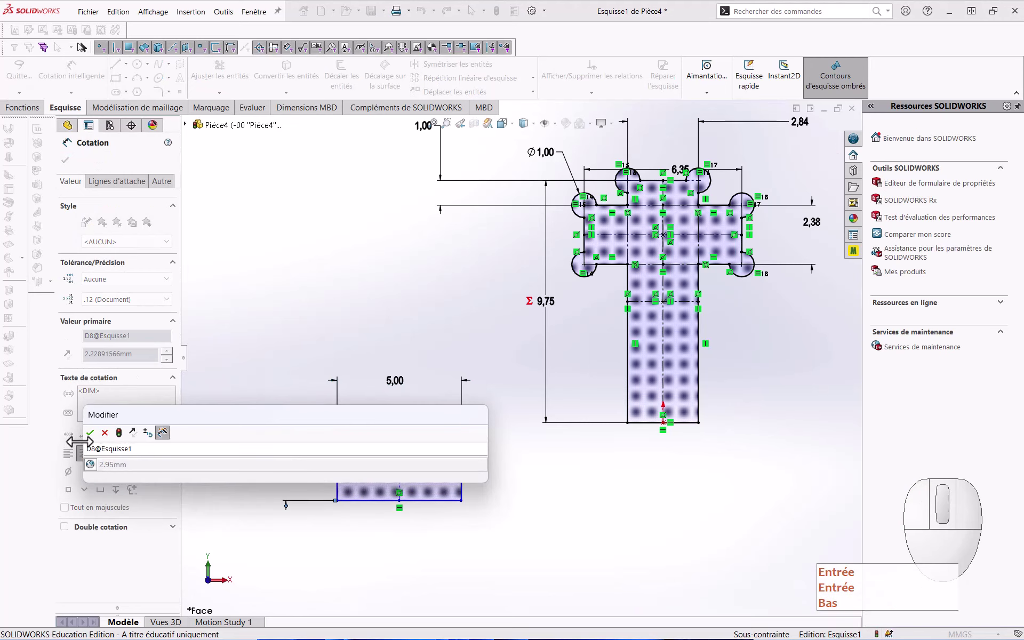
key(Down)
key(Return)
click(95, 443)
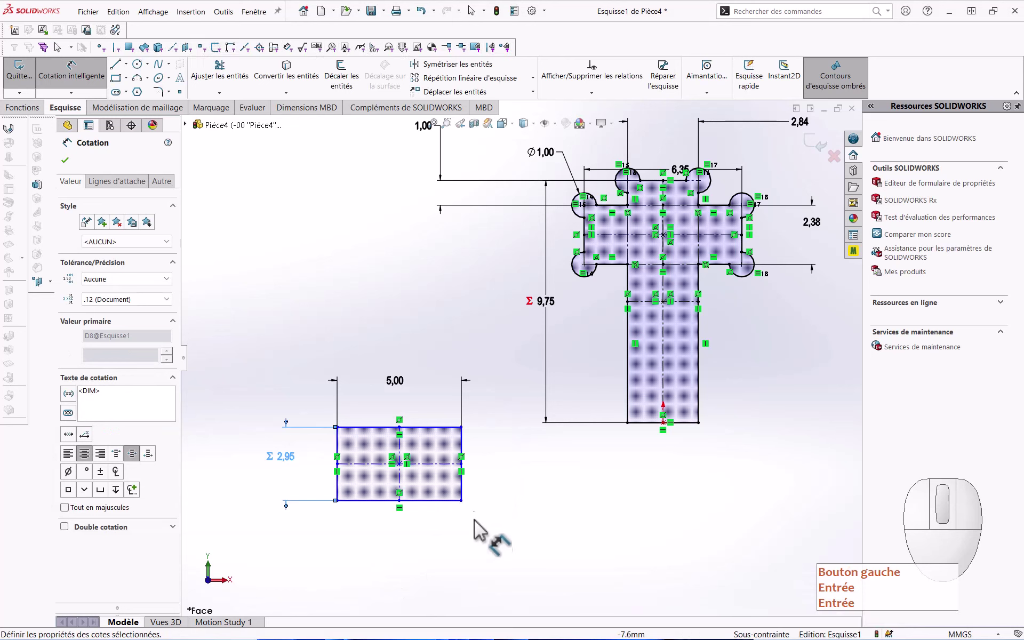
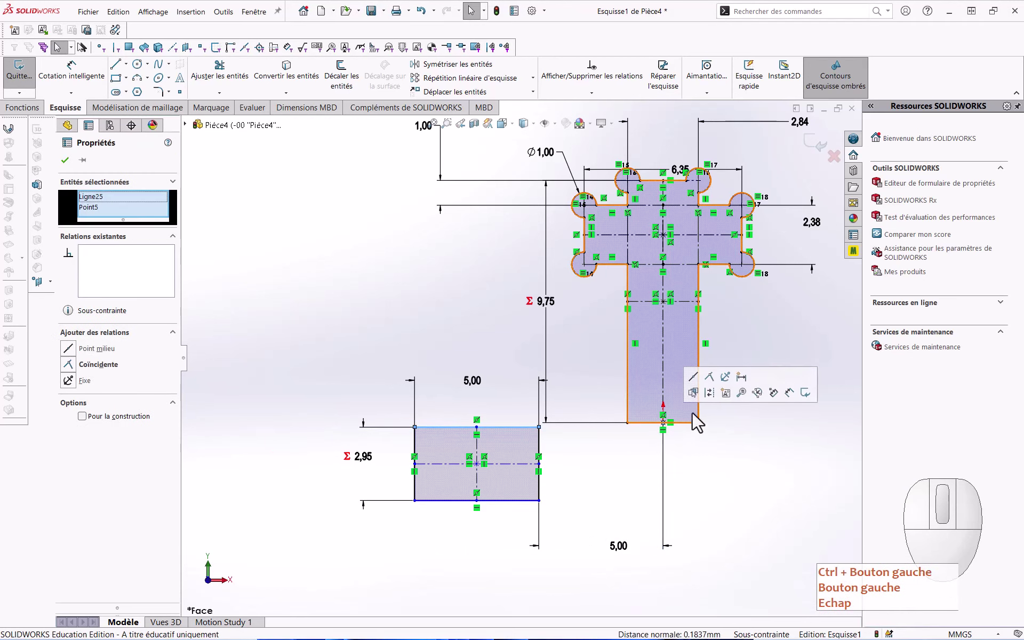
Step: Make the rectangle coincident with the T-slot bottom edge and select it with its corner circle
click(715, 384)
click(762, 479)
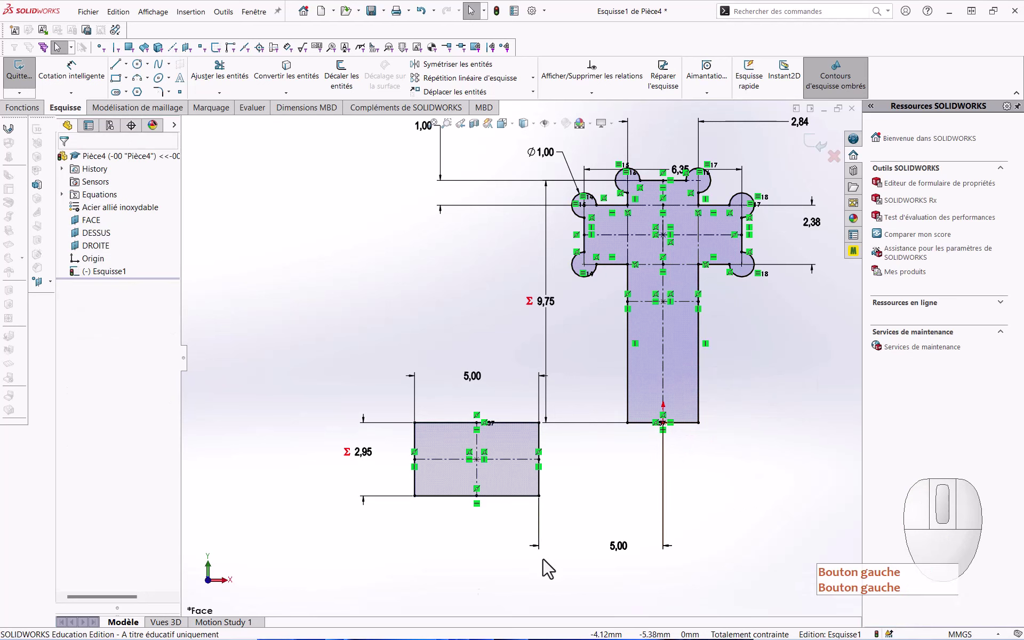
click(379, 600)
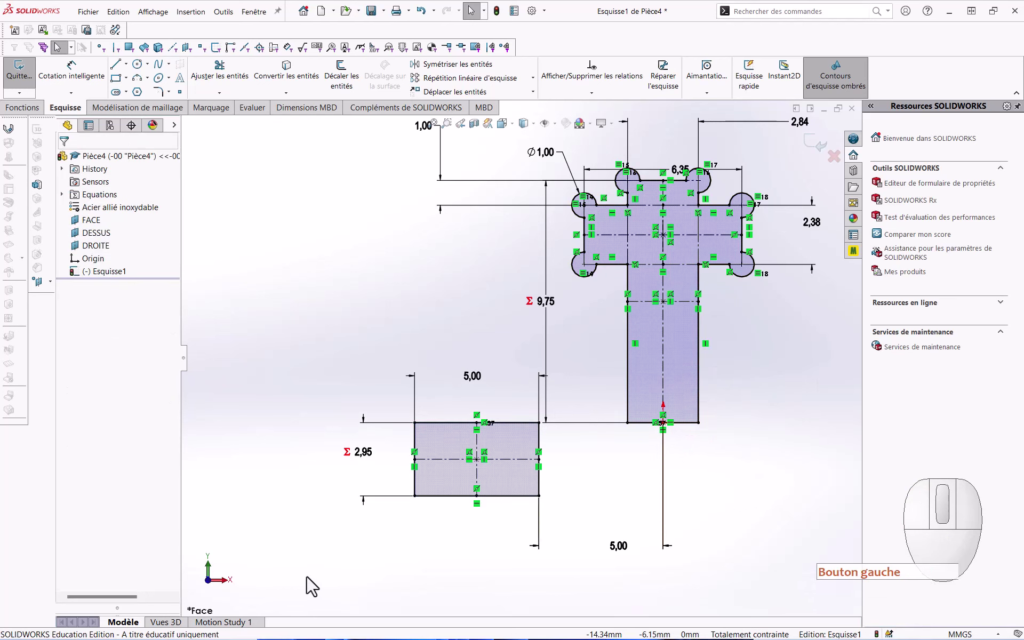
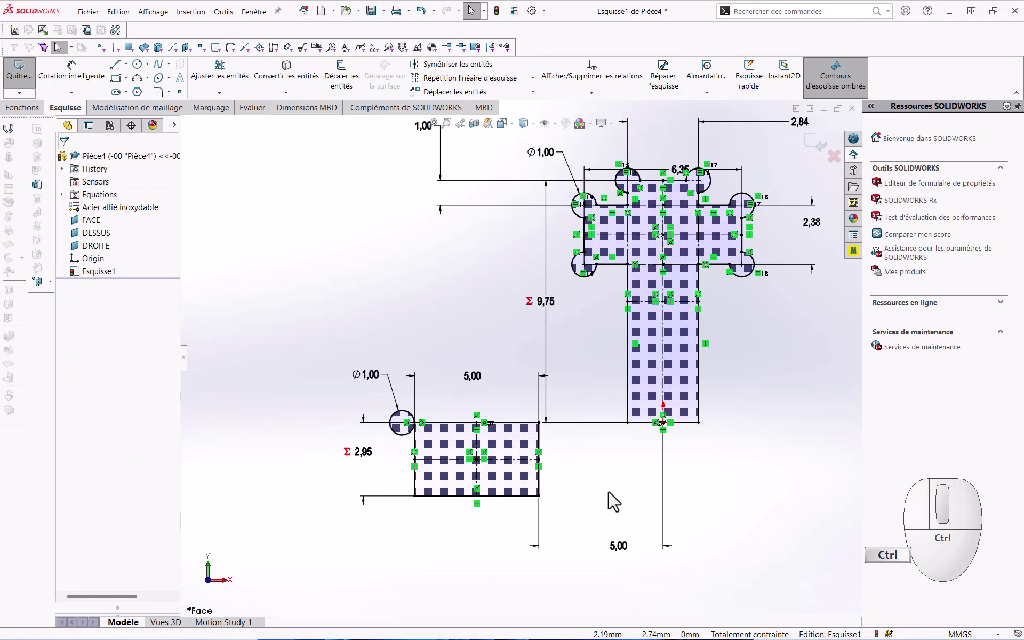
drag(616, 500, 225, 398)
drag(265, 383, 485, 562)
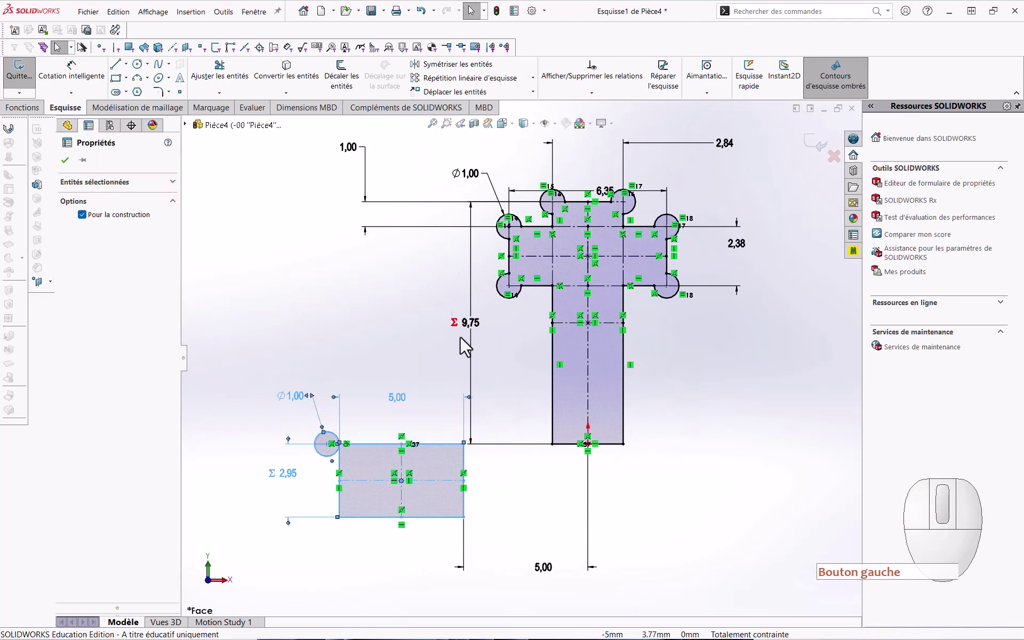
Step: Mirror-copy the rectangle and corner circle across the T-slot centreline and exit the sketch
click(431, 77)
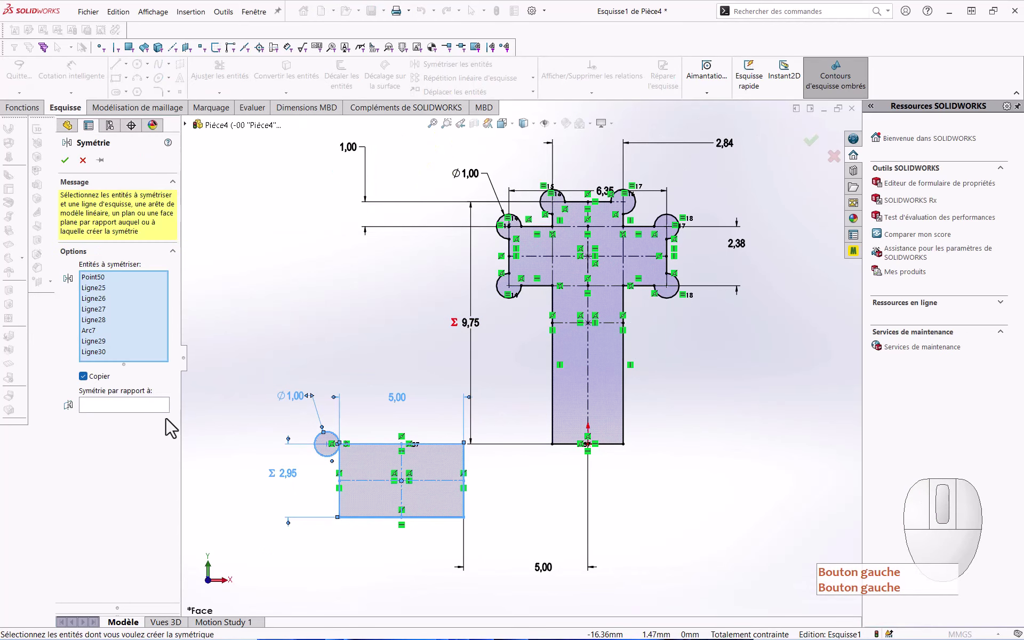
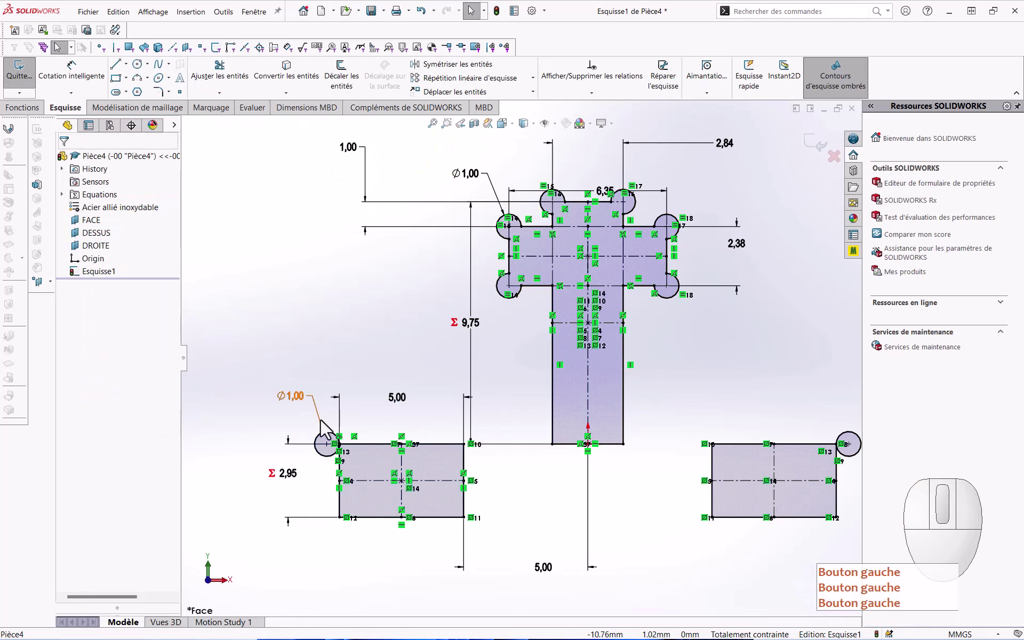
middle_click(520, 378)
scroll(up, 3)
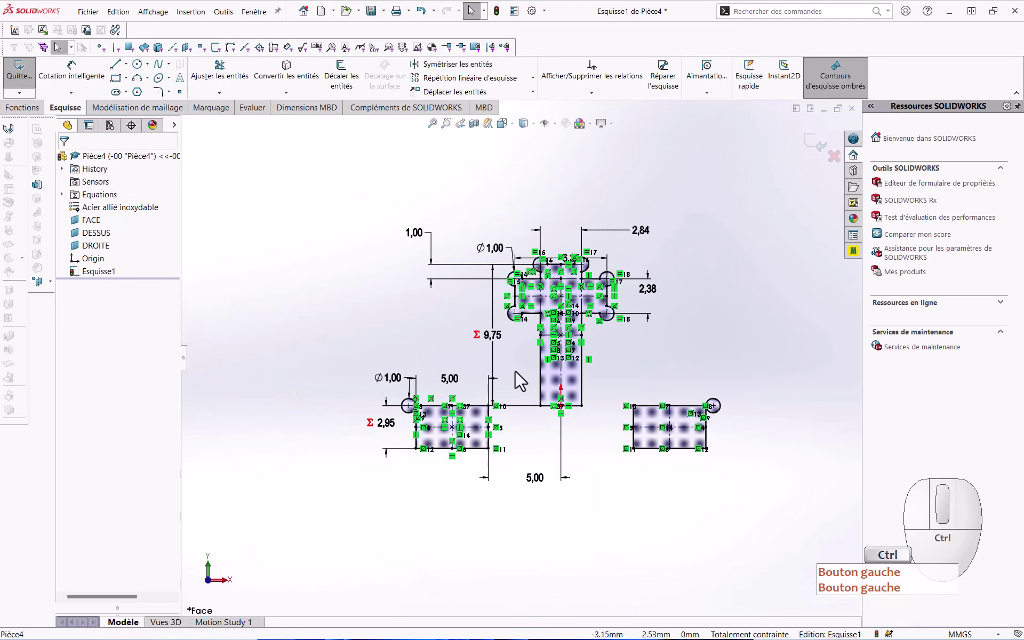
click(756, 213)
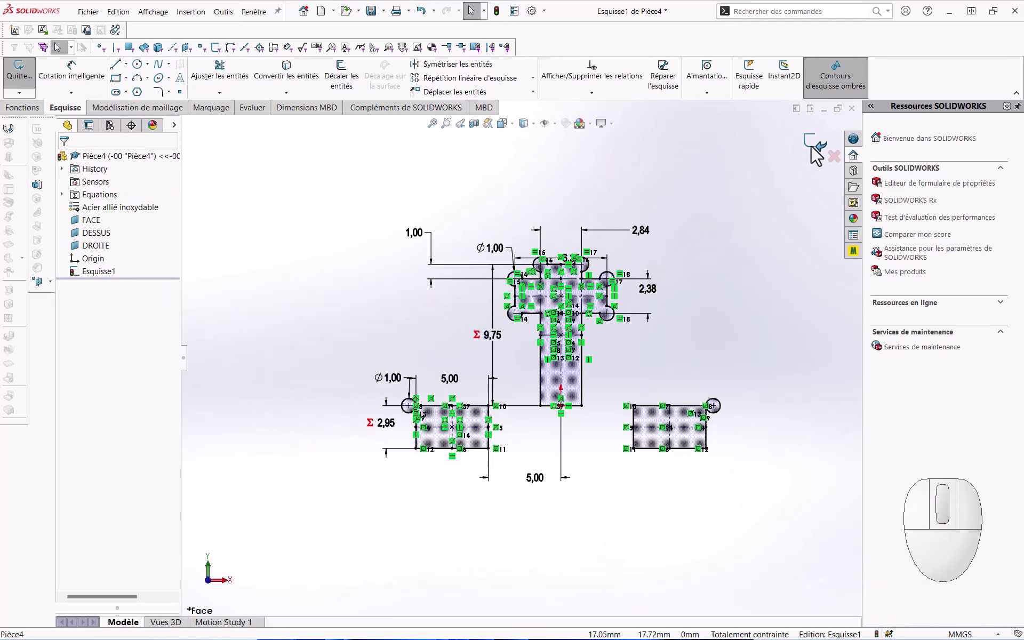
click(816, 153)
click(324, 291)
Step: Begin renaming the sketch in the FeatureManager to TNUT-1
click(98, 279)
click(100, 278)
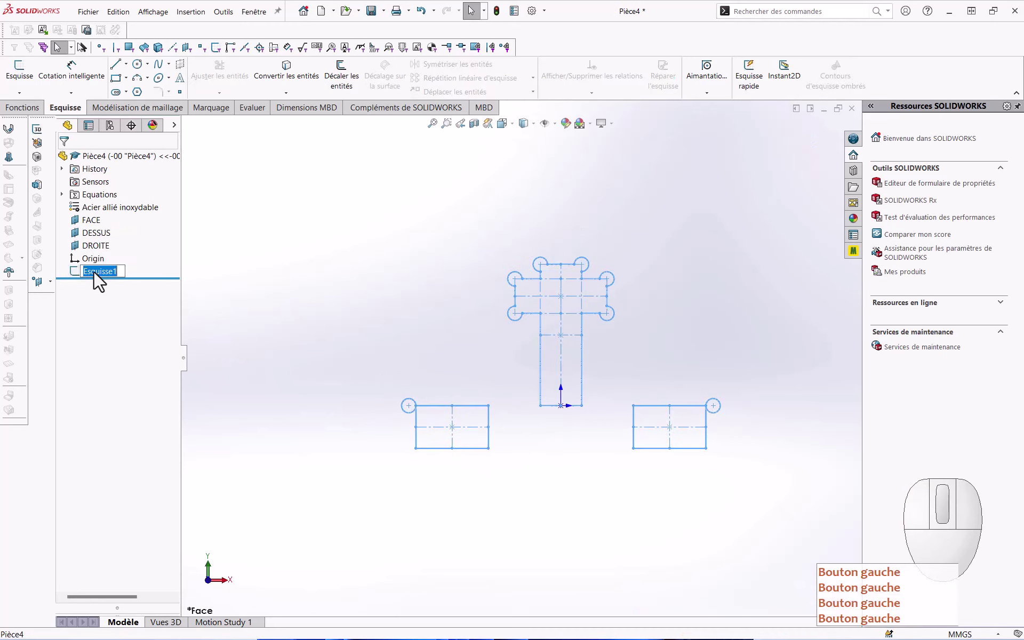
key(Caps_Lock)
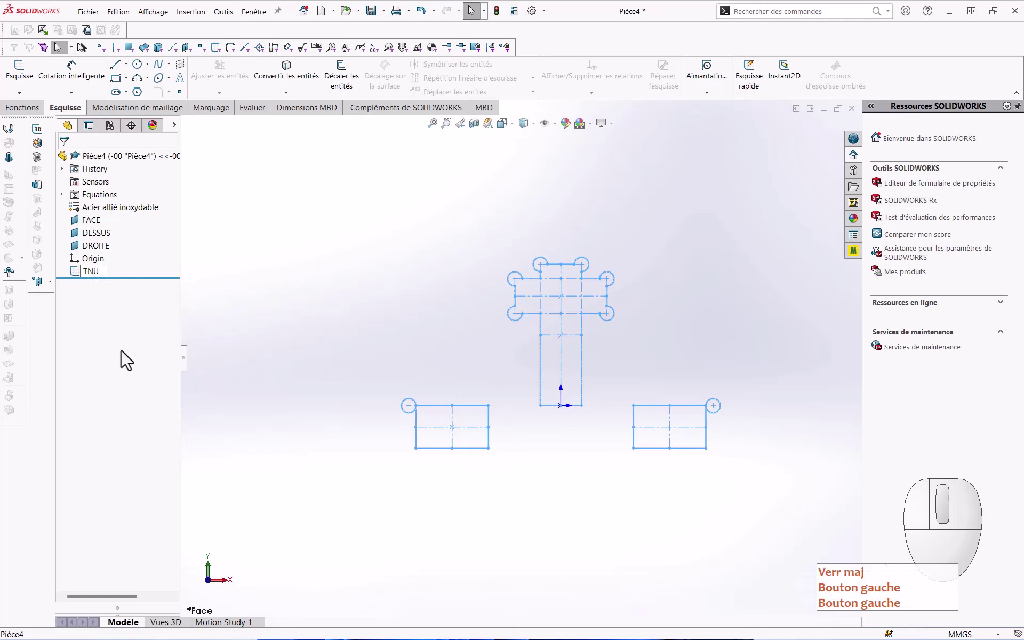
key(Caps_Lock)
Step: Confirm the sketch name TNUT-1 and hide the sketch
click(126, 357)
key(Return)
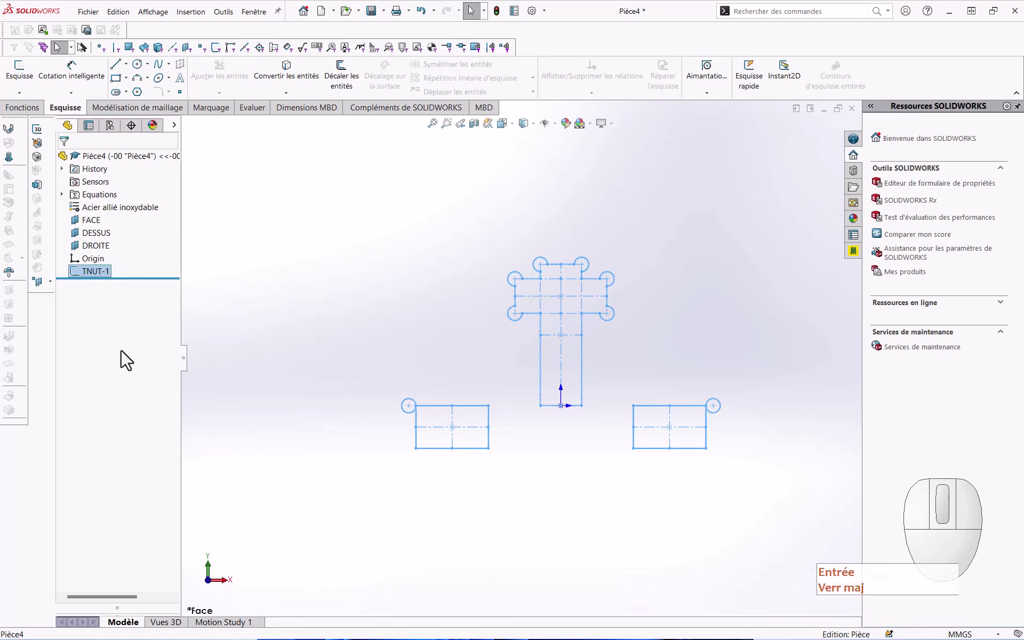
click(323, 344)
key(Return)
key(Return)
click(111, 279)
click(114, 262)
key(Return)
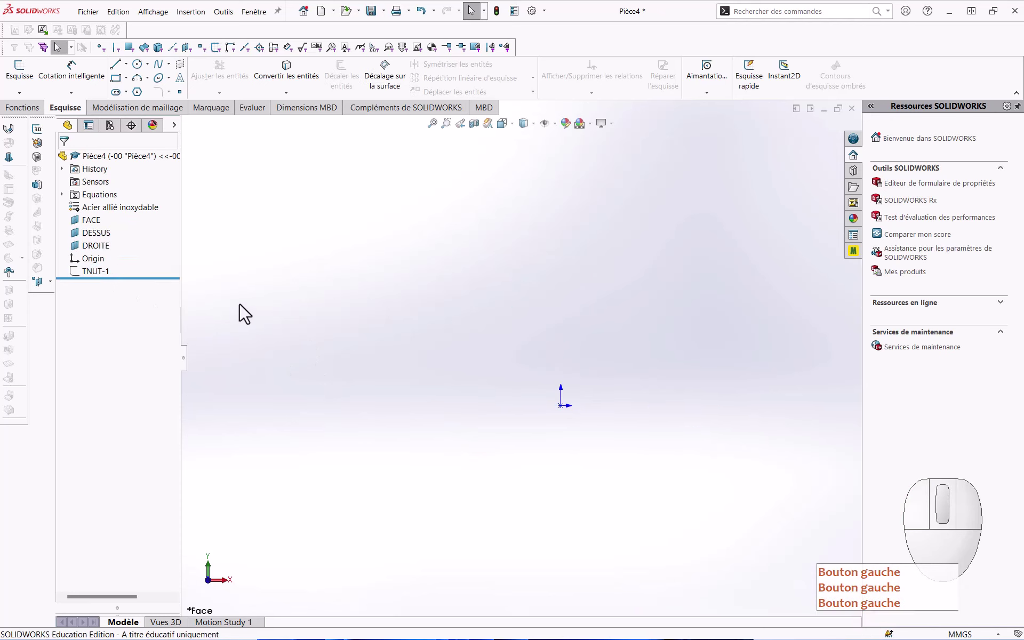
Step: Start a new sketch on FACE with a Ø2.84 circle at the origin and a 5.00-wide rectangle
click(94, 228)
click(104, 216)
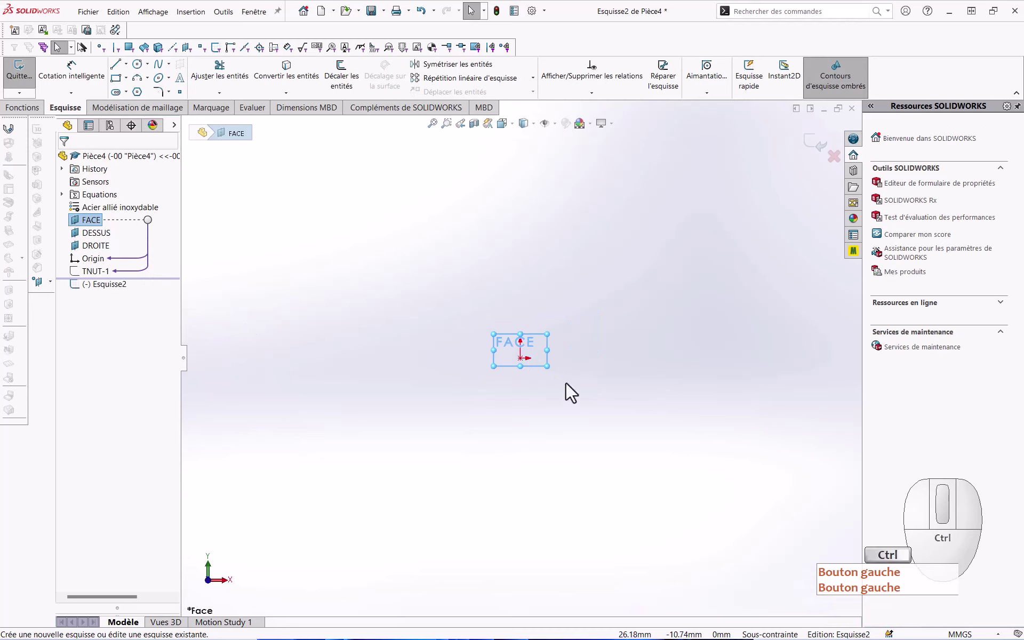
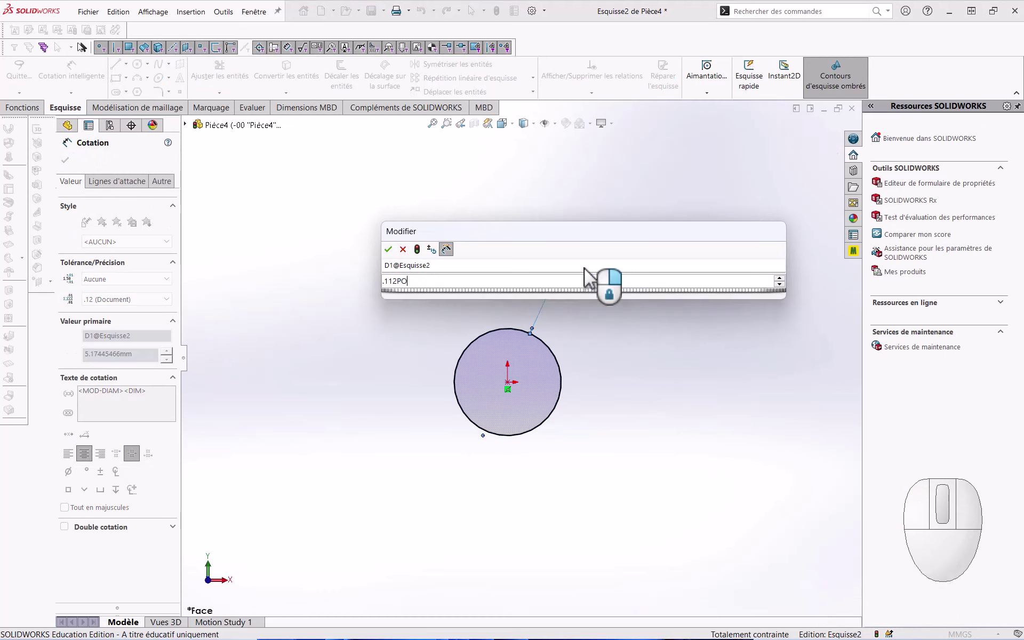
key(Return)
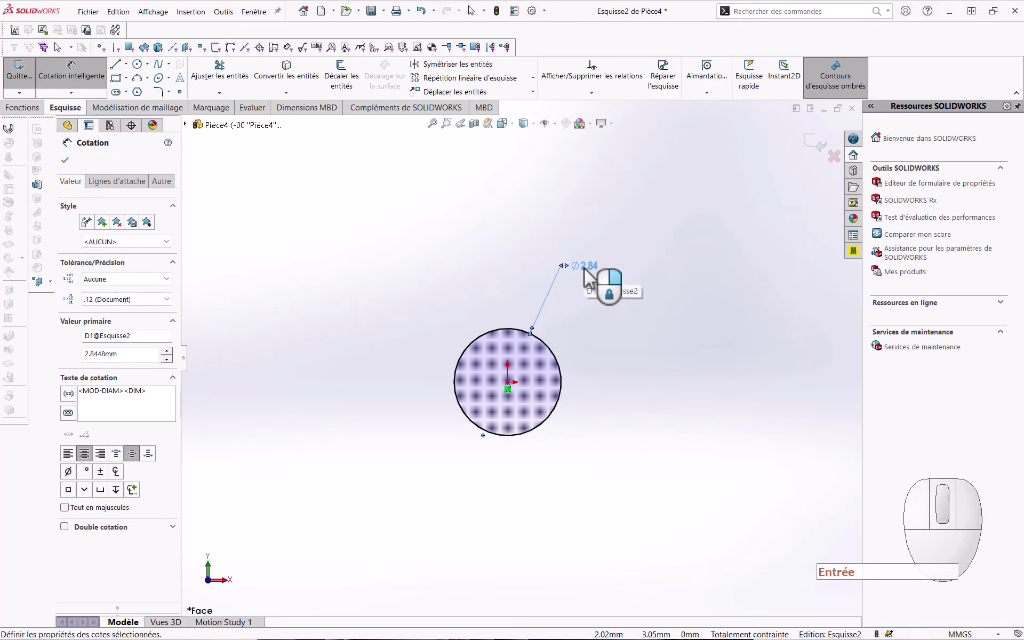
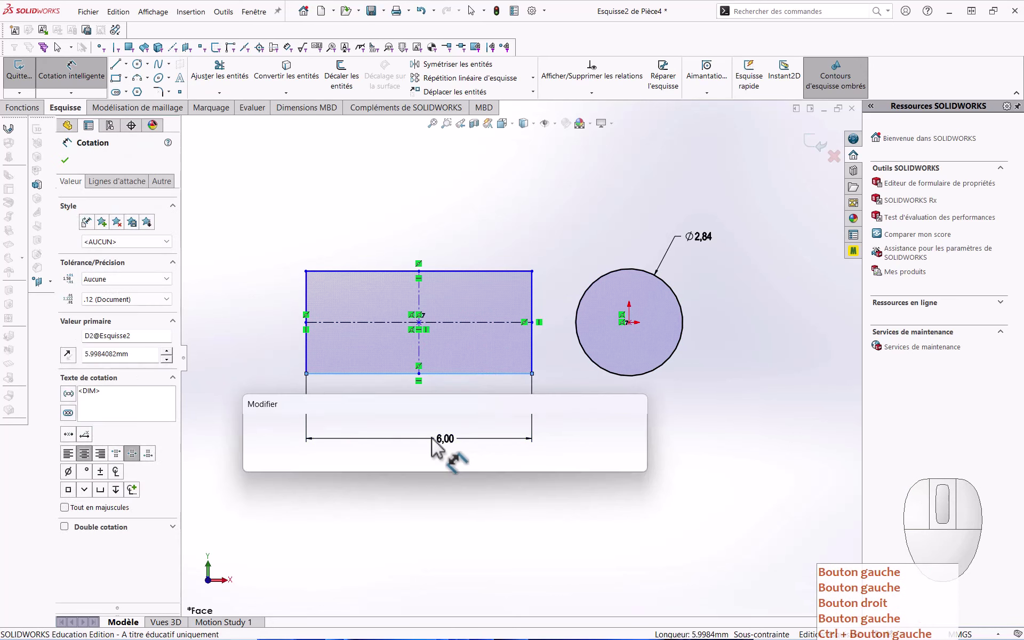
key(Return)
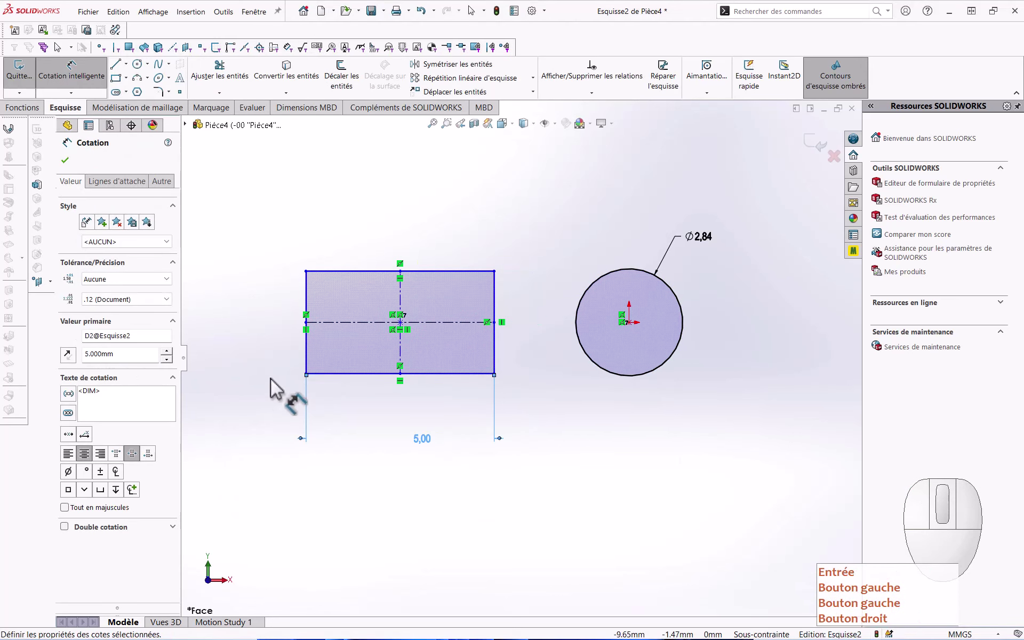
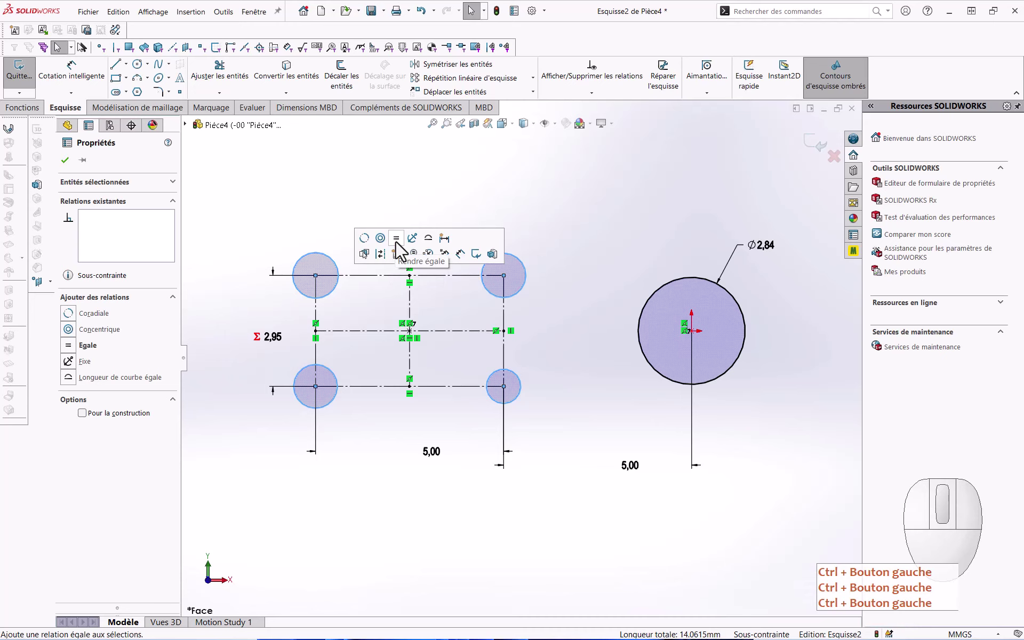
Step: Apply an Equal relation to the four corner circles of the 5,00 × 2,95 rectangle
click(401, 249)
click(424, 268)
right_click(594, 501)
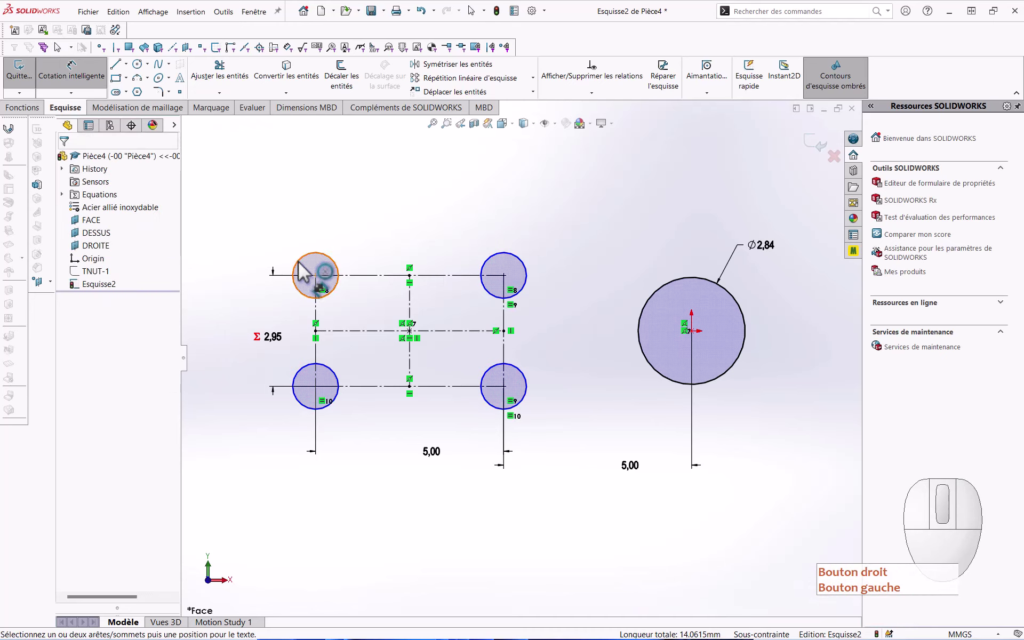
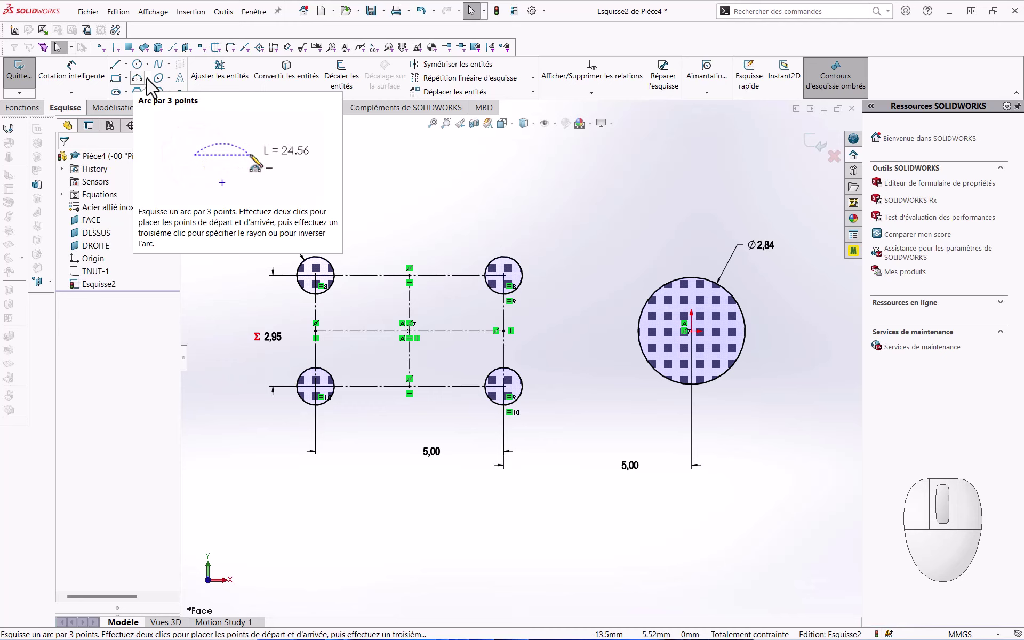
Step: Draw a three-point arc between the top circles and make it tangent to both
click(152, 85)
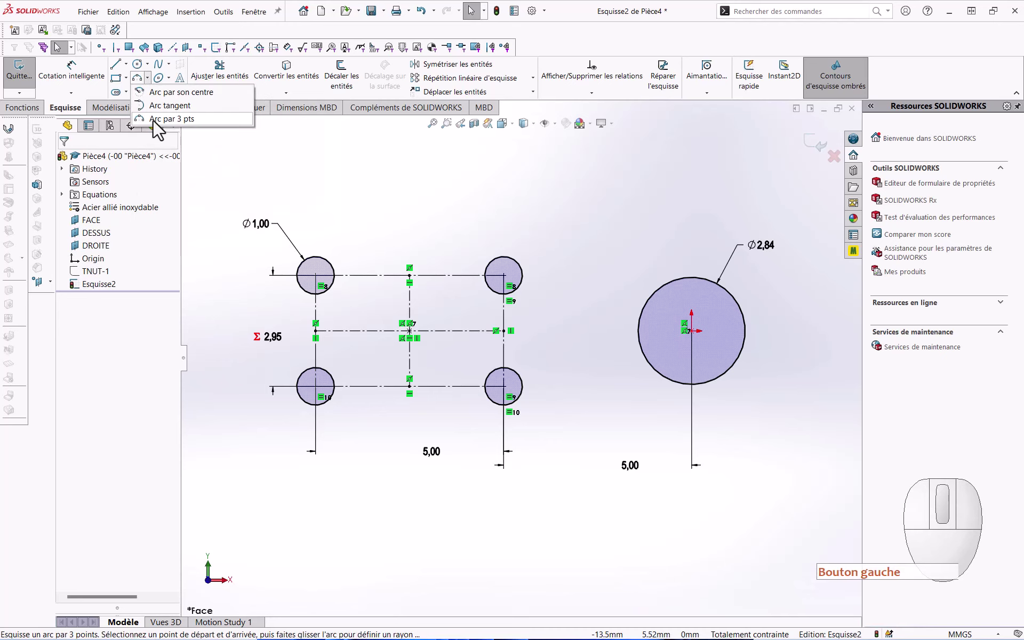
click(159, 129)
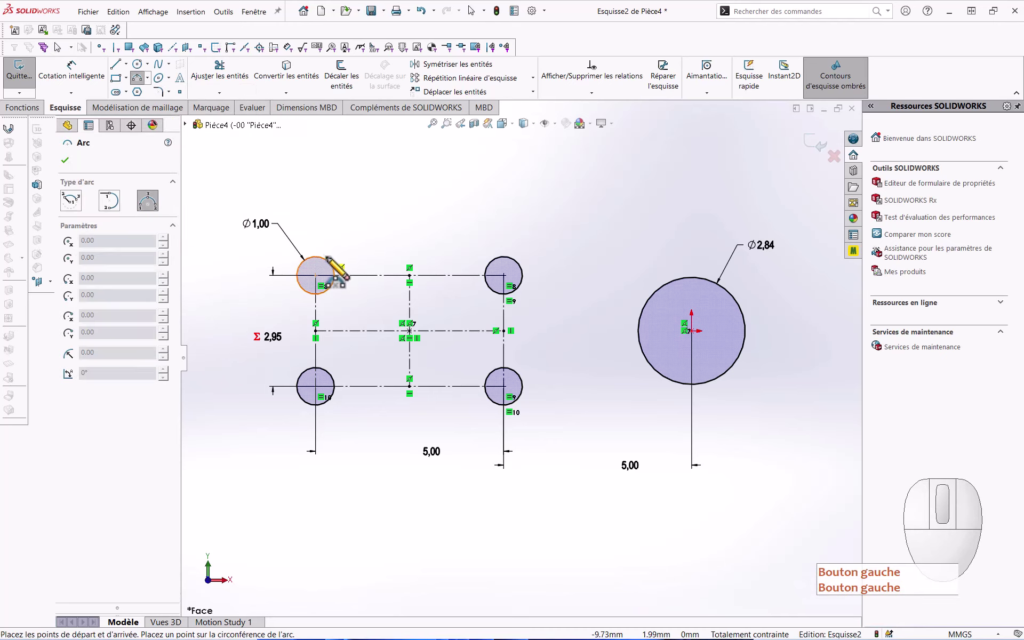
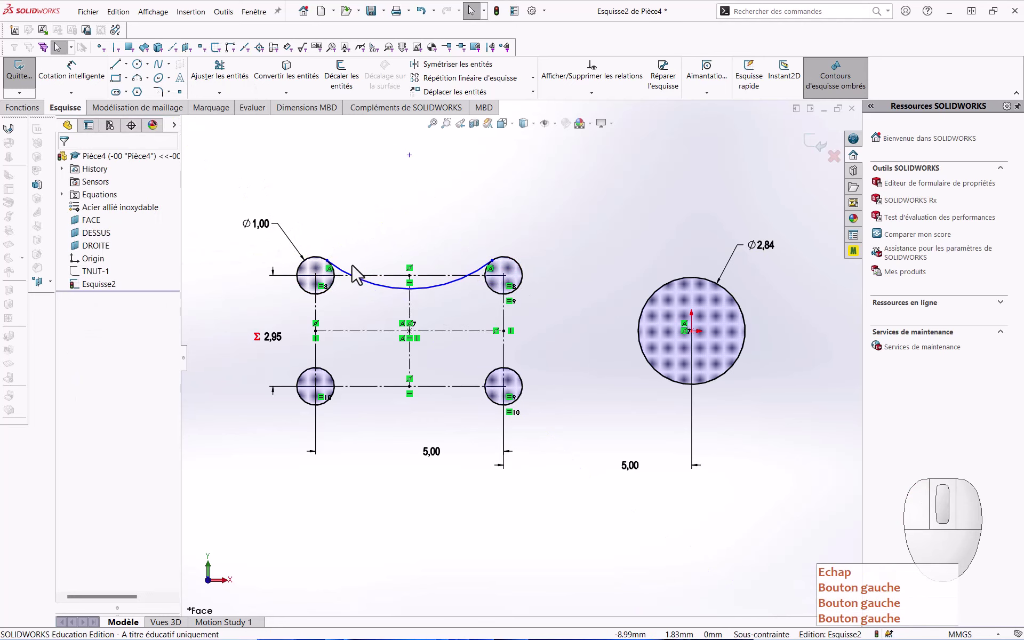
click(352, 281)
click(321, 264)
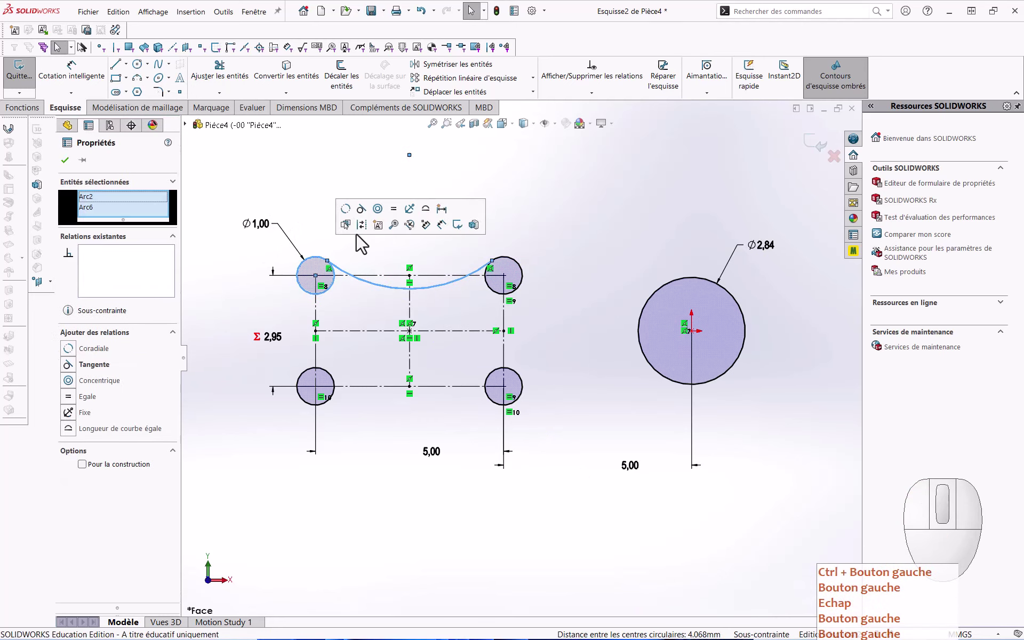
click(369, 221)
click(507, 248)
click(510, 264)
click(486, 276)
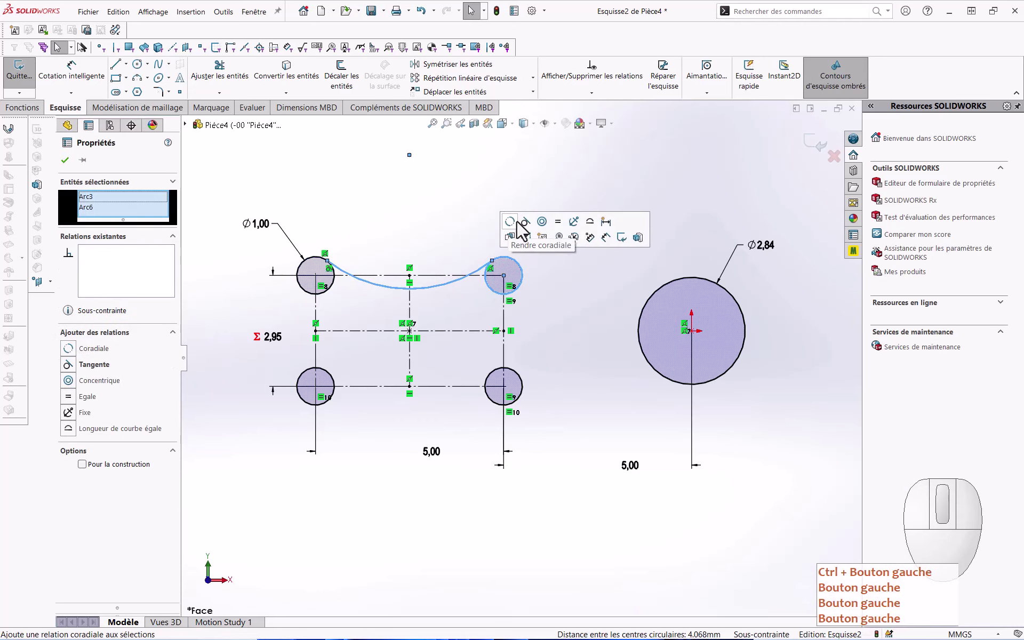
click(528, 231)
Step: Dimension the arc's sag to 0.15 mm and zoom in on the slot sketch
drag(445, 260, 451, 185)
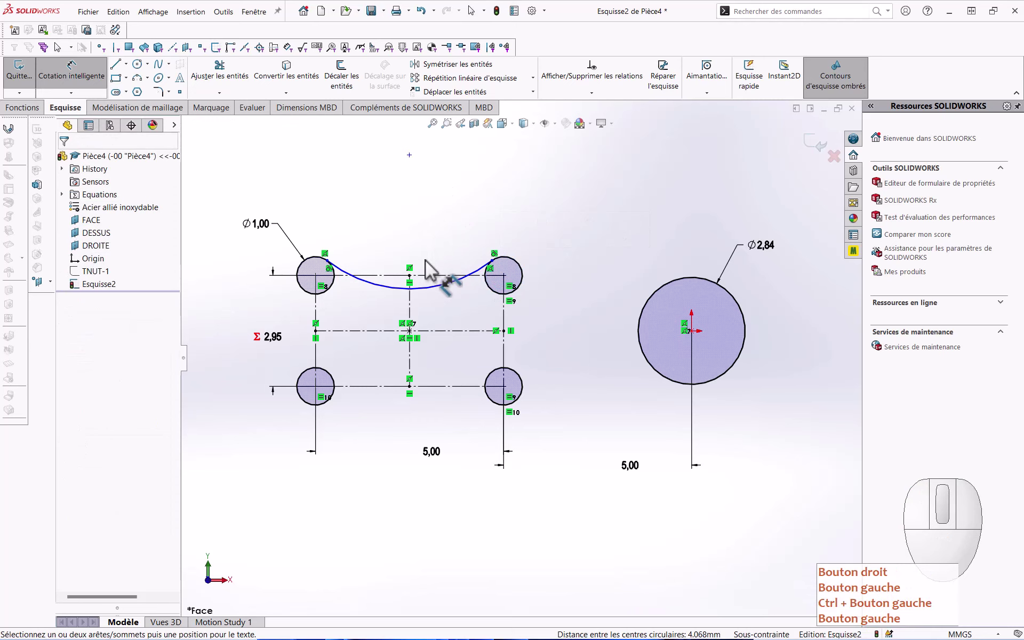
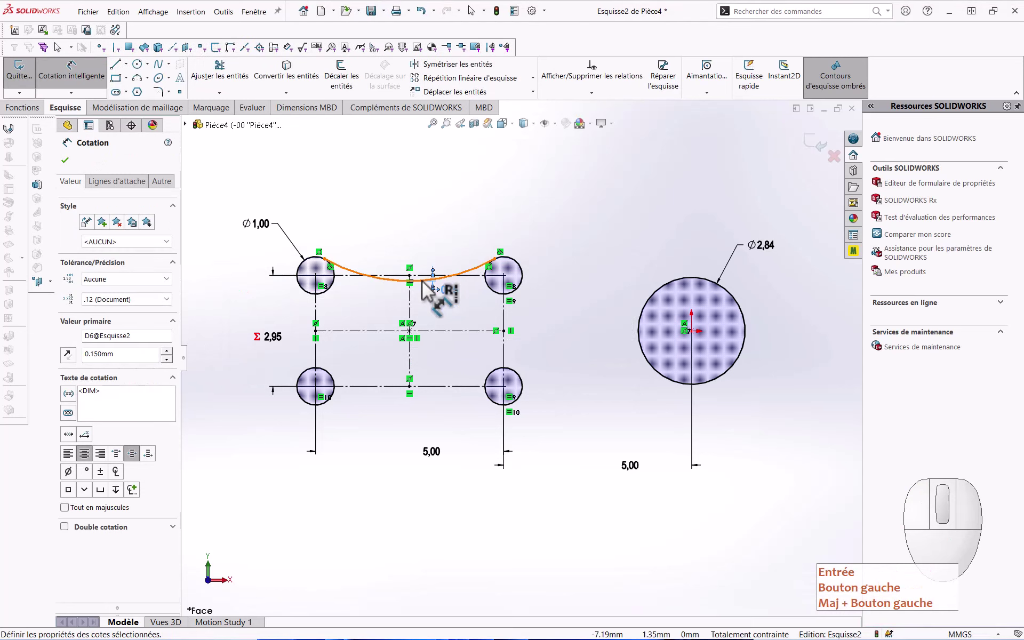
key(Escape)
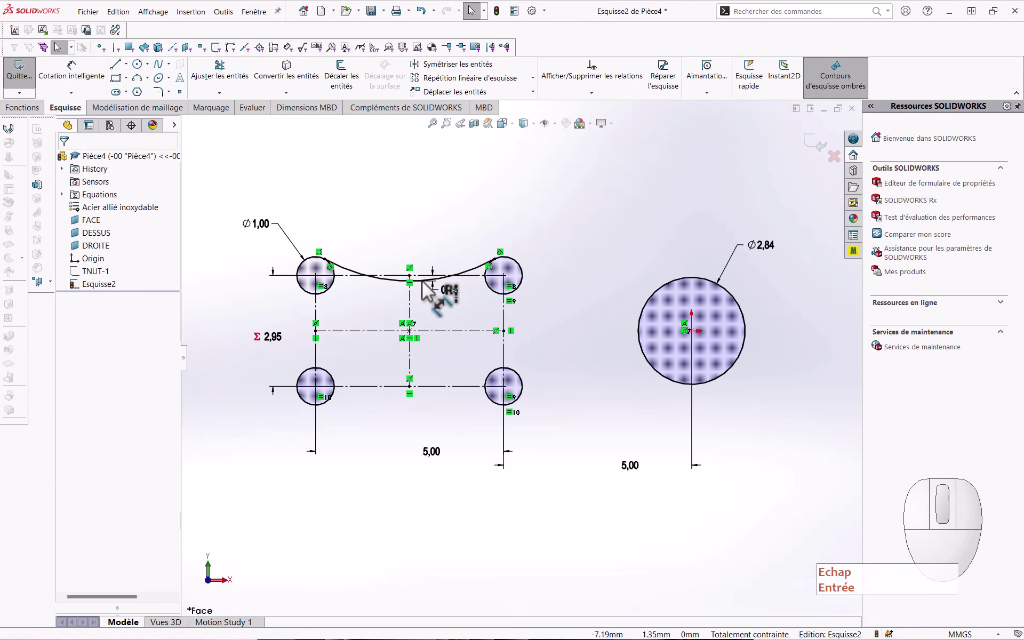
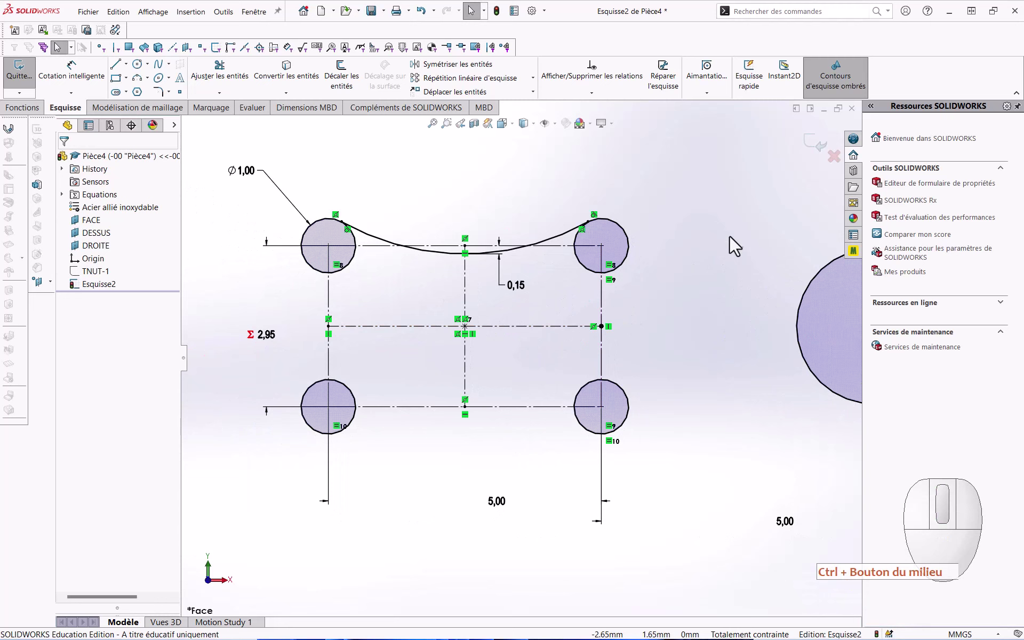
drag(749, 216, 694, 304)
middle_click(746, 220)
drag(395, 283, 380, 273)
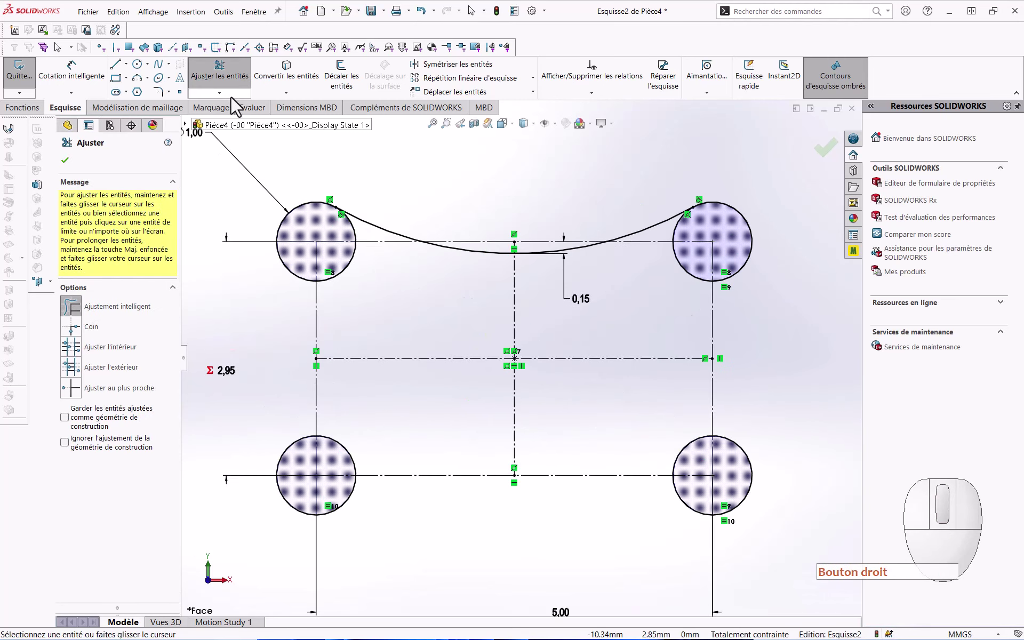
Step: Mirror the top curved arc about the horizontal centreline onto the bottom side
key(Escape)
key(Escape)
click(435, 69)
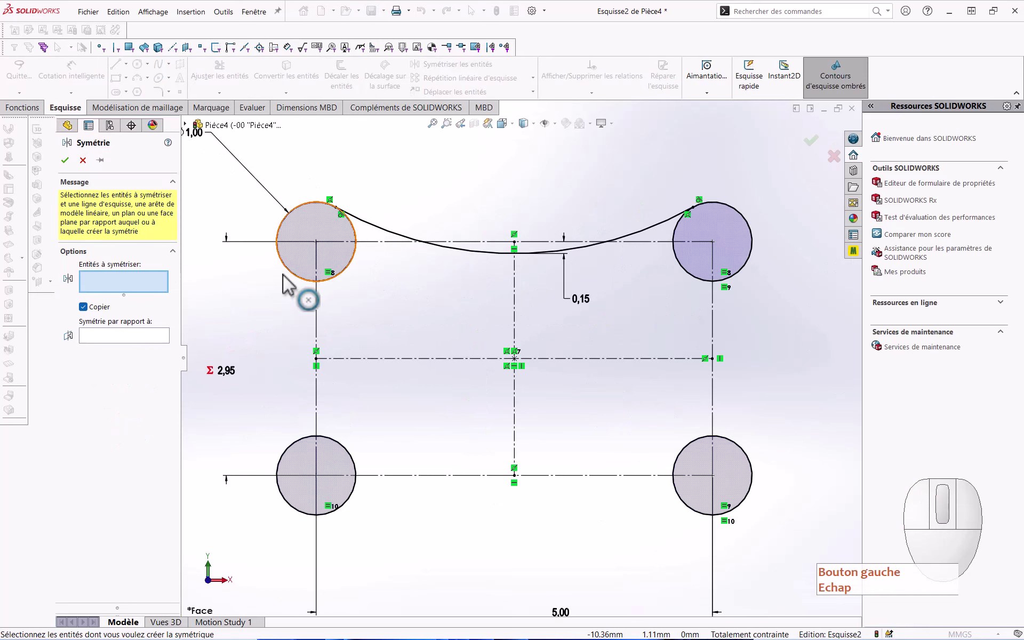
click(456, 256)
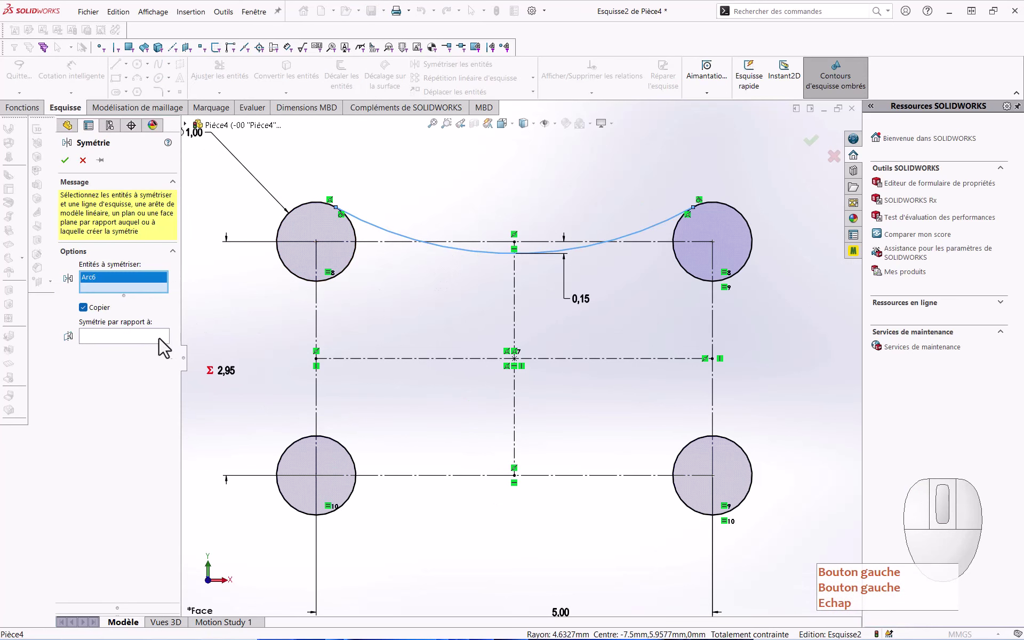
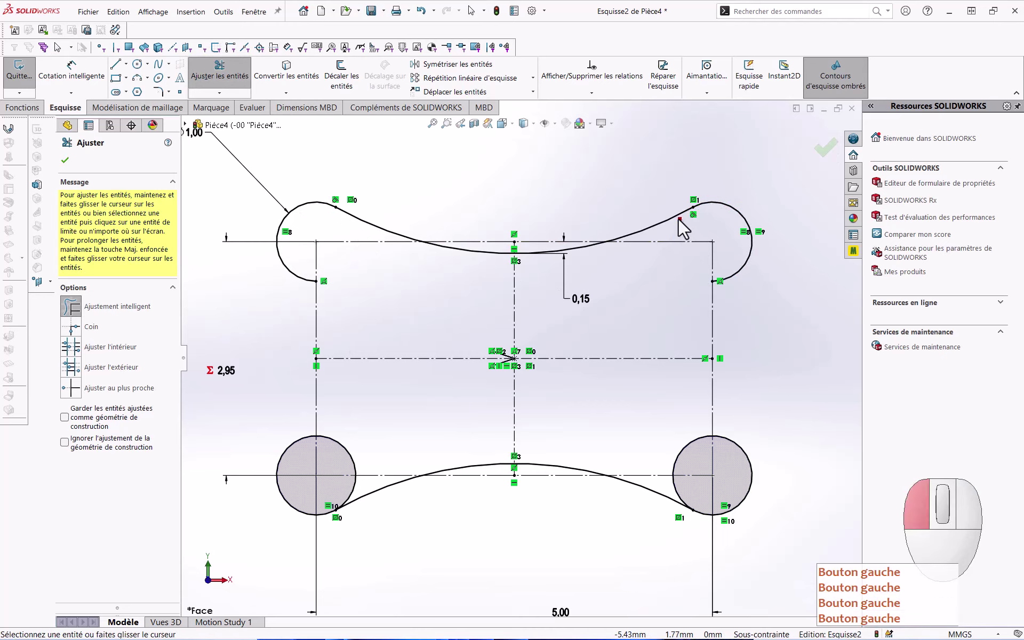
Step: Power-trim the inner portions of the corner circles to close the dog-bone outline
drag(676, 404, 689, 459)
click(692, 499)
drag(377, 451, 348, 464)
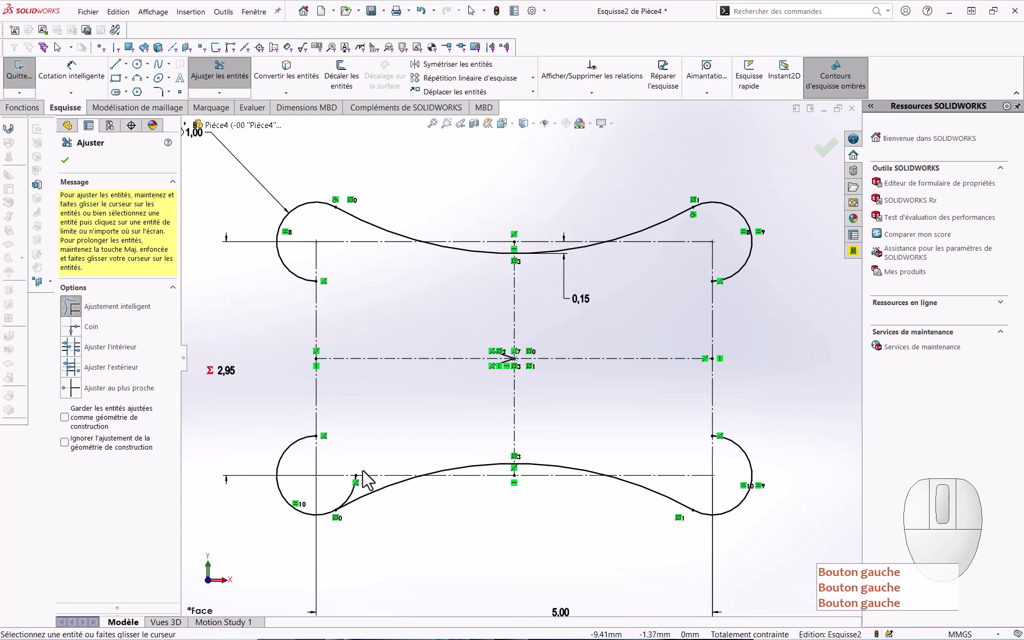
drag(371, 492, 358, 492)
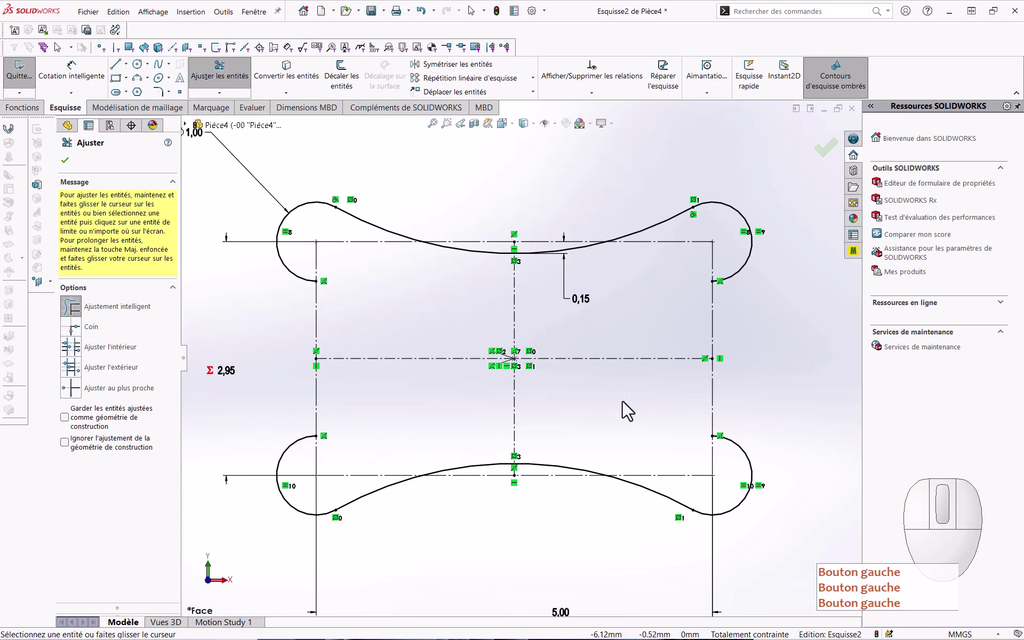
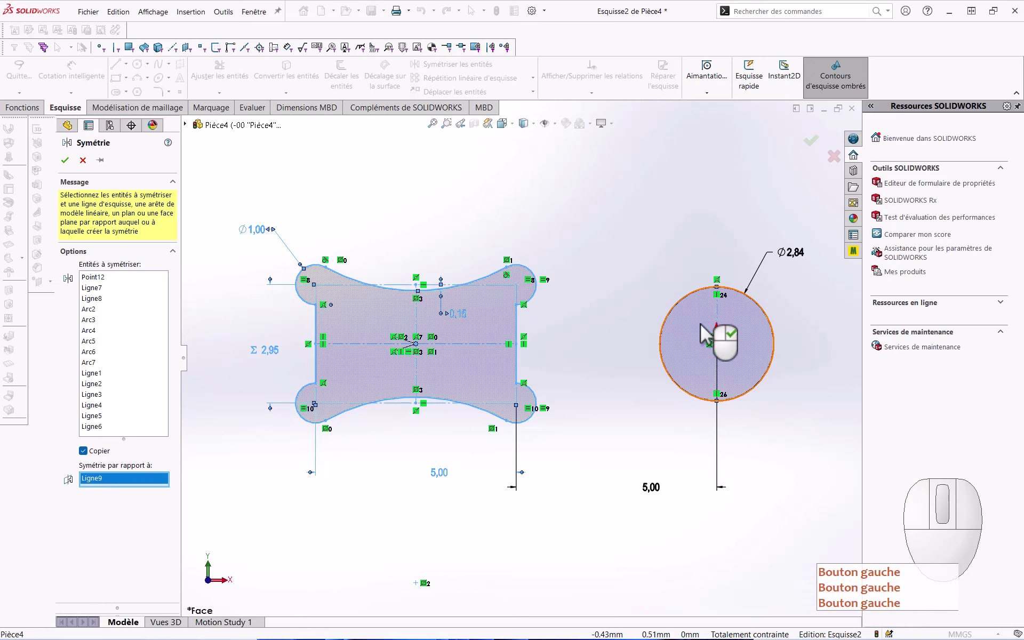
Step: Confirm the Mirror Entities of the slot profile across the construction line
click(64, 170)
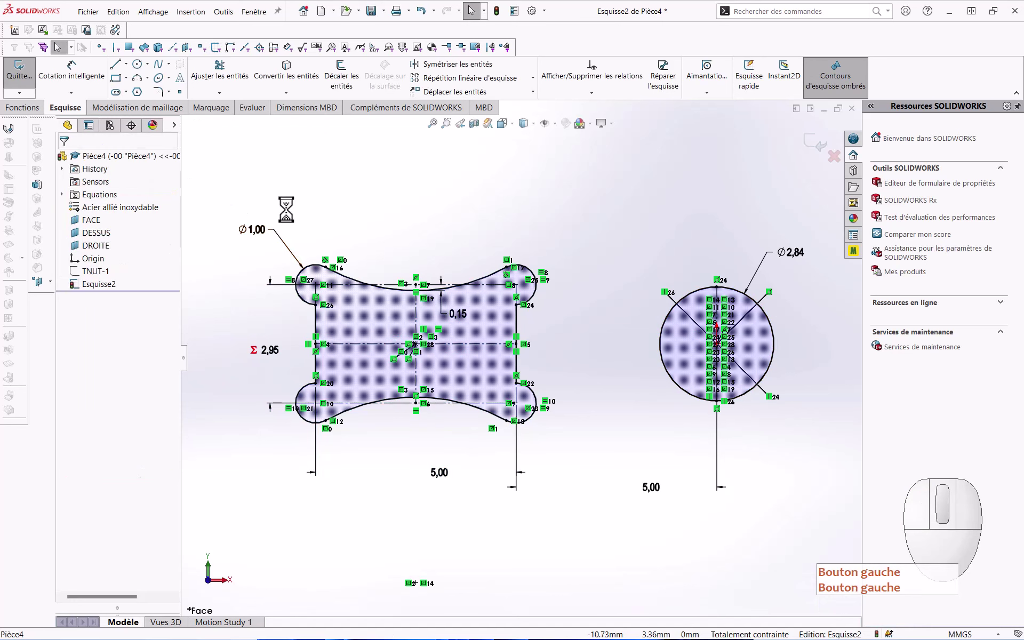
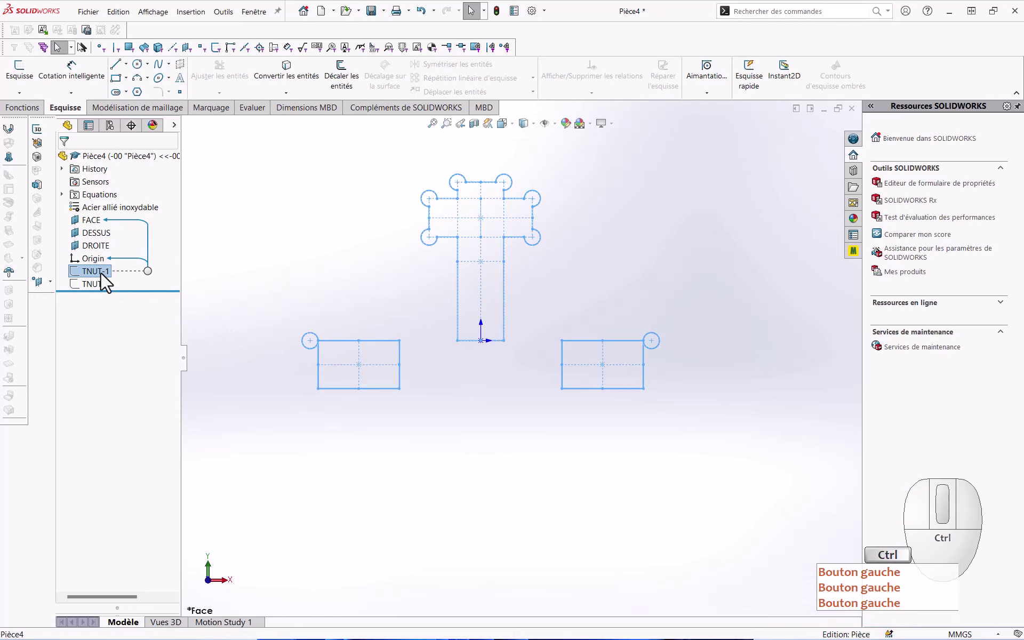
Step: Insert a first new empty sketch on the FACE plane and close it
key(ctrl+c)
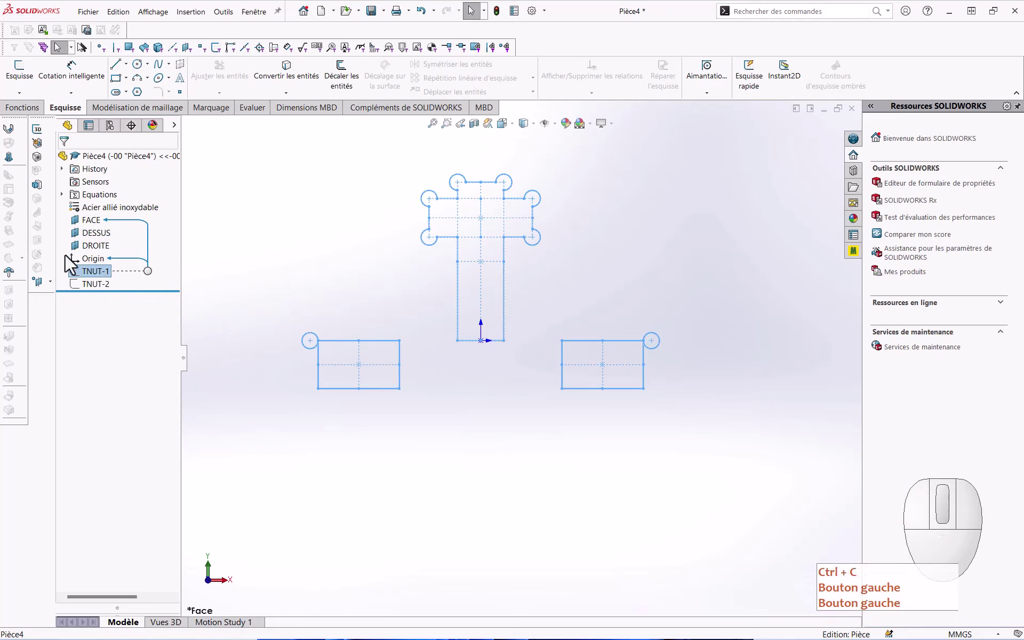
click(97, 229)
key(ctrl+c)
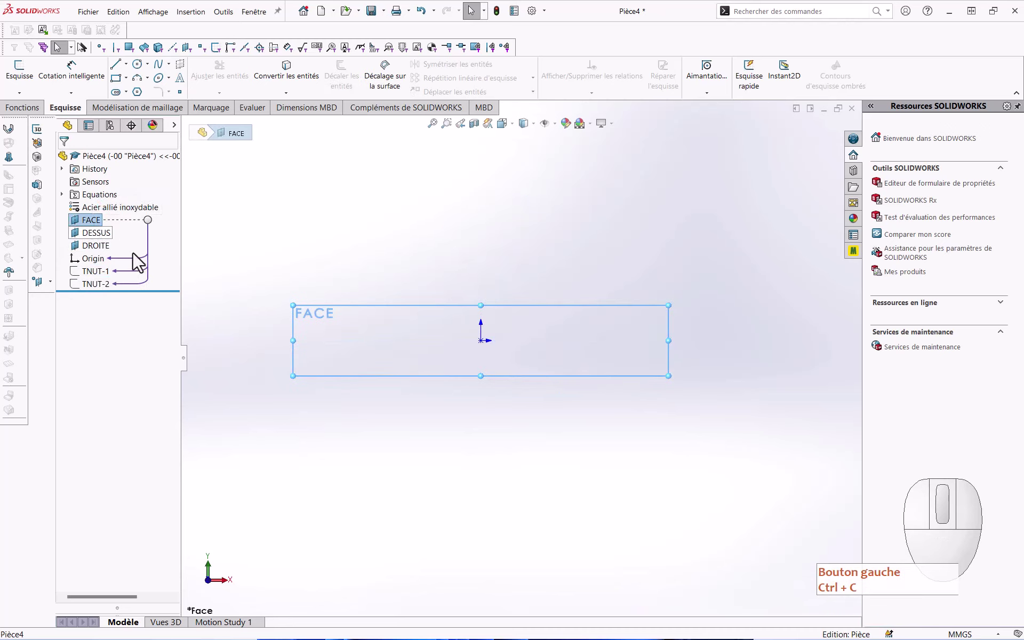
key(ctrl+v)
key(ctrl+c)
click(149, 263)
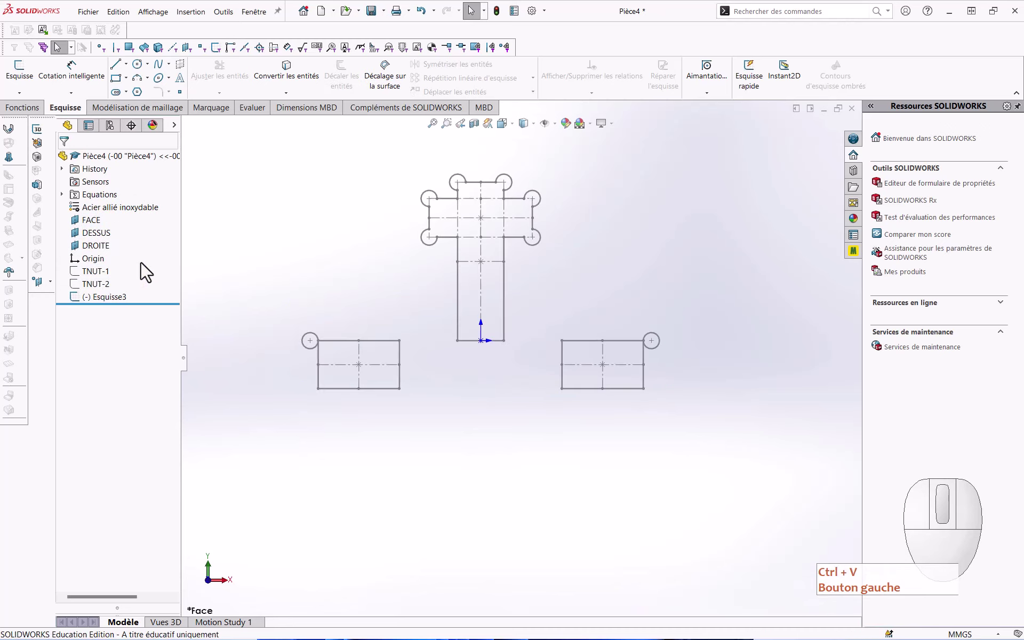
click(225, 309)
key(ctrl+v)
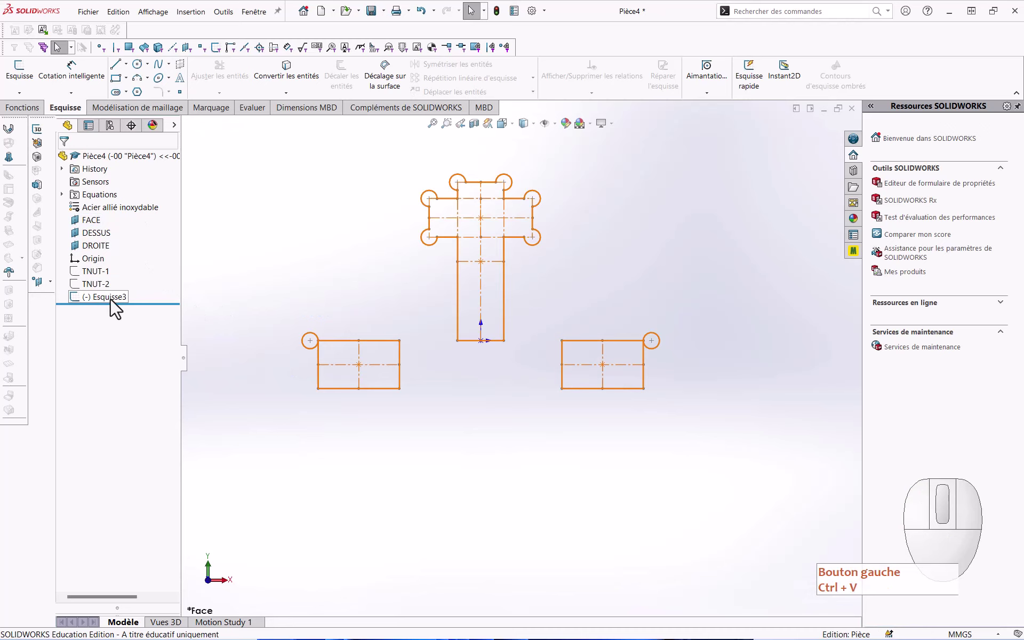
key(ctrl+v)
click(103, 298)
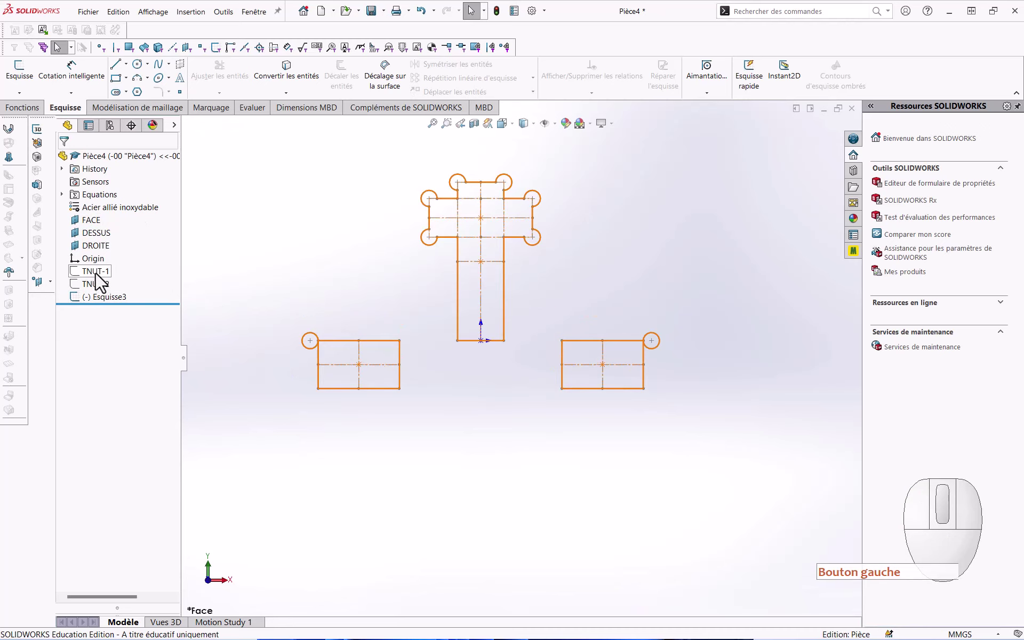
Step: Insert a second new empty sketch on the FACE plane and close it
click(95, 231)
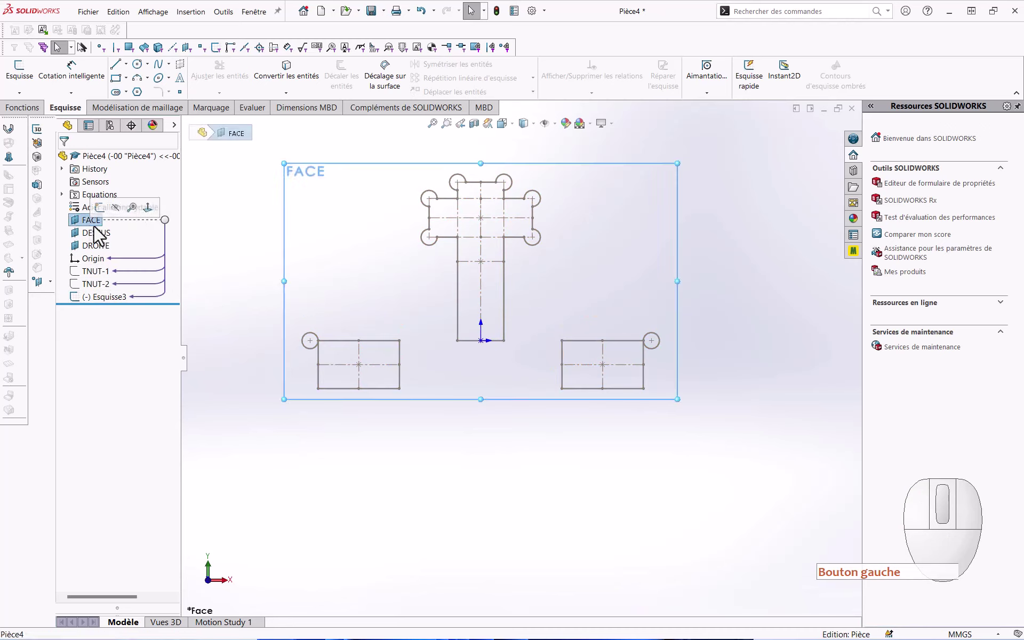
click(123, 245)
key(ctrl+v)
click(123, 245)
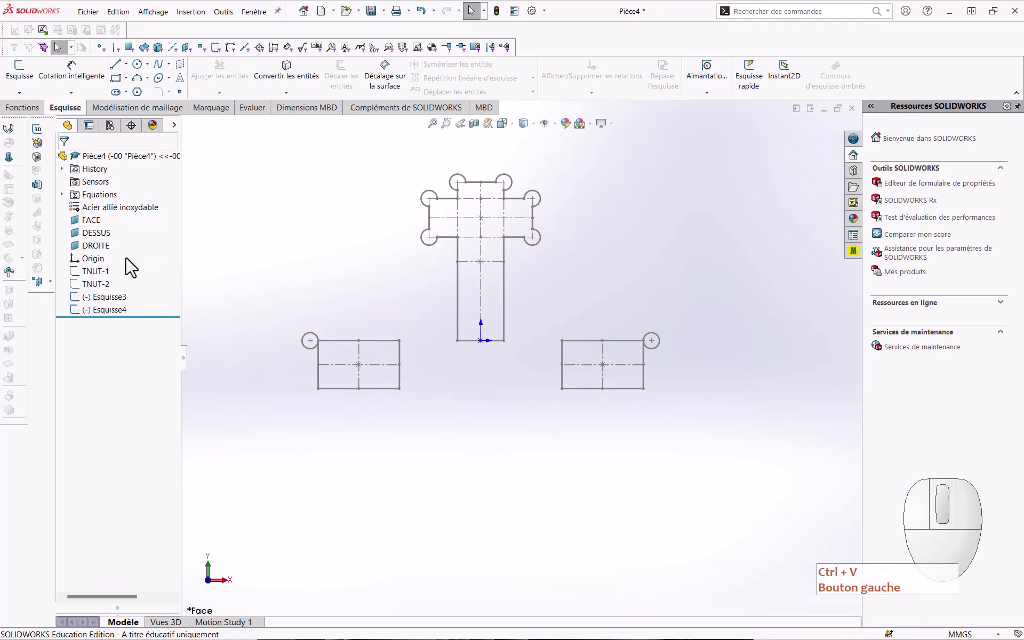
click(219, 284)
key(ctrl+v)
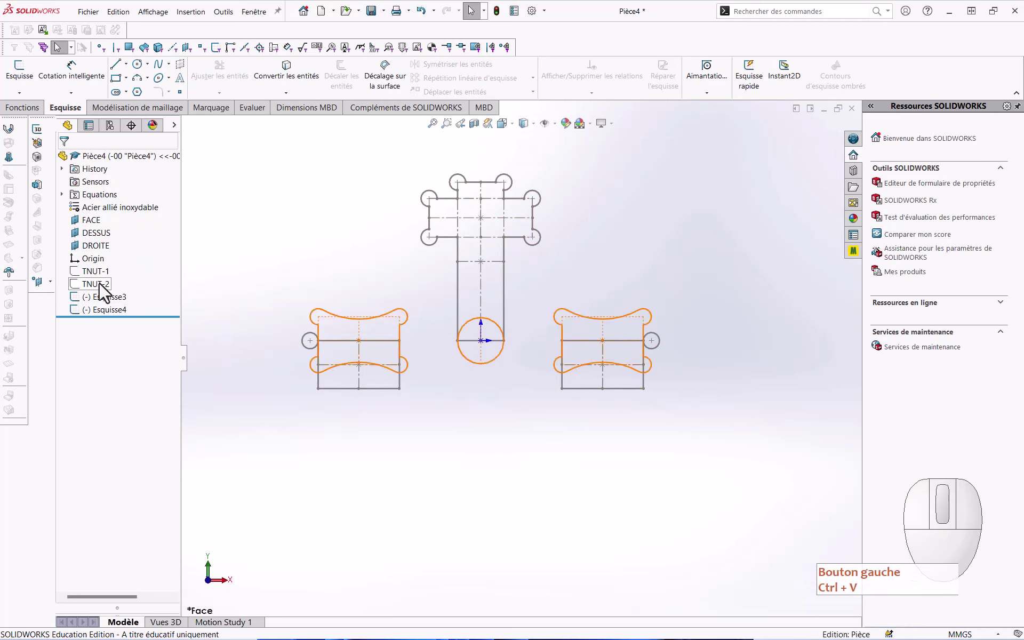
click(105, 291)
key(ctrl+v)
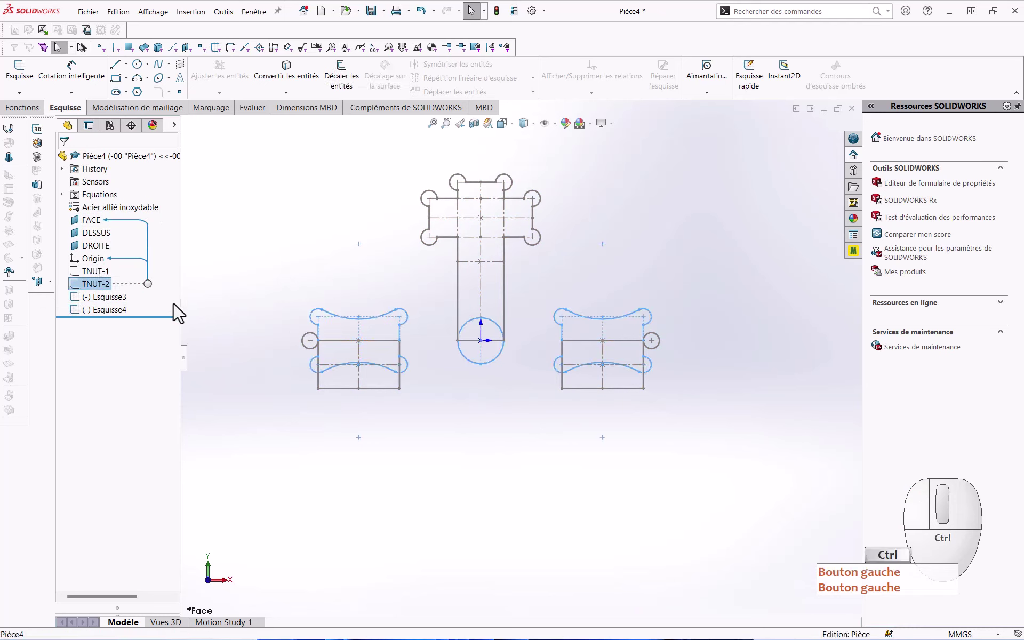
Step: Insert a third new empty sketch on the FACE plane and close it
key(ctrl+c)
key(ctrl+c)
click(84, 226)
key(ctrl+c)
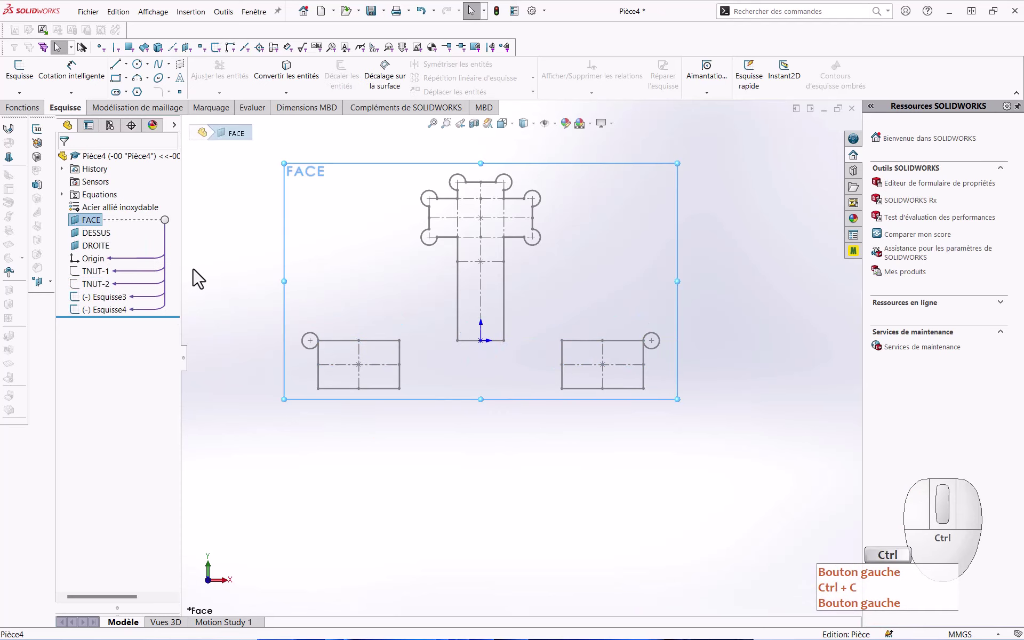
key(ctrl+v)
click(246, 441)
click(105, 307)
key(ctrl+v)
key(ctrl+v)
Step: Rename the three new sketches TNUT-3, TNUT-4 and TNUT-5 in the FeatureManager tree
click(105, 307)
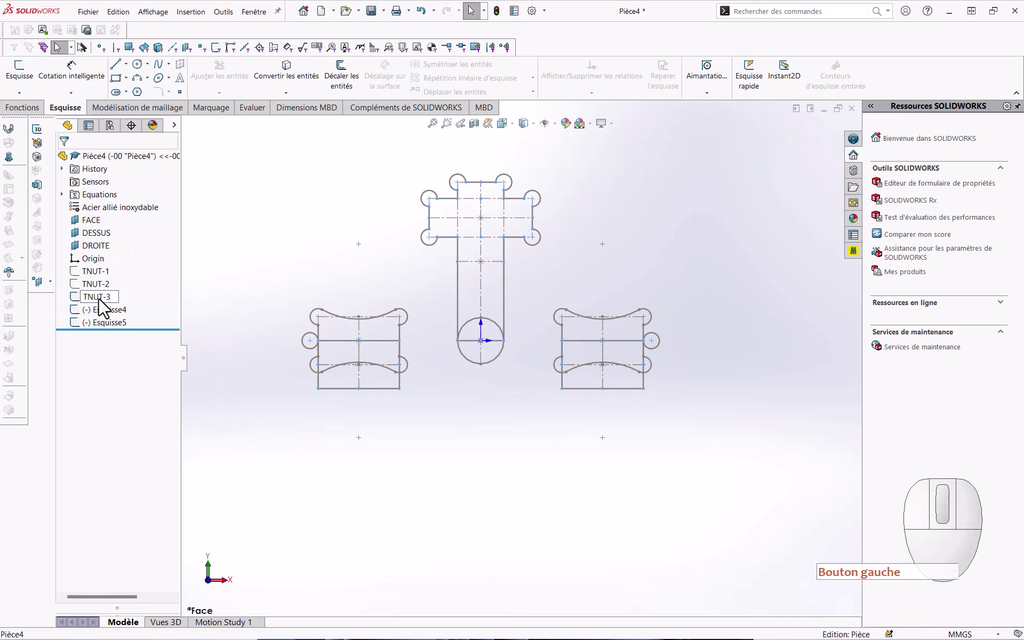
click(243, 227)
click(113, 321)
click(111, 321)
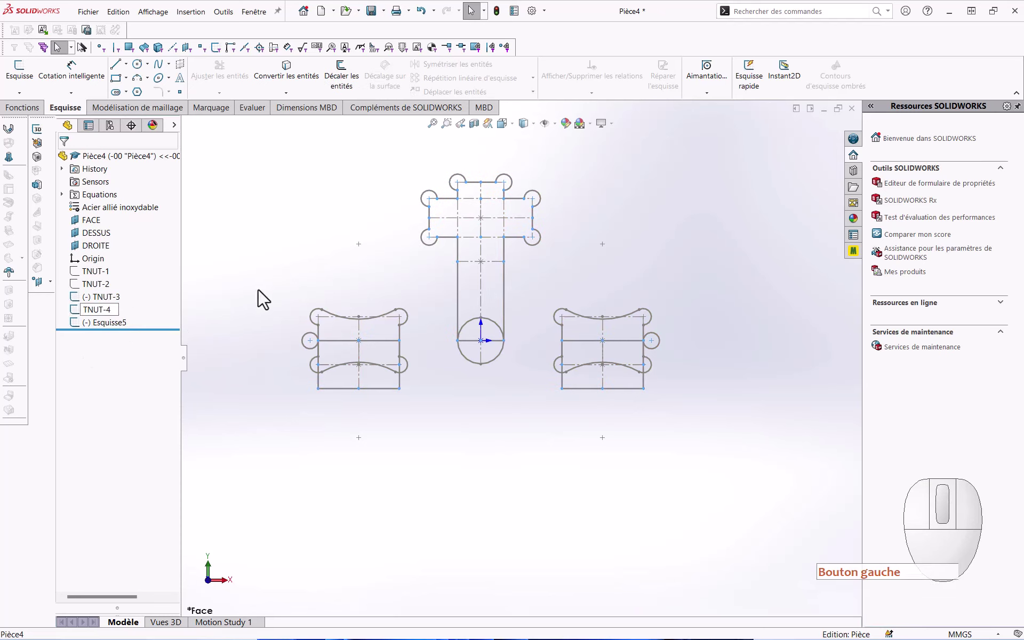
click(264, 293)
click(114, 336)
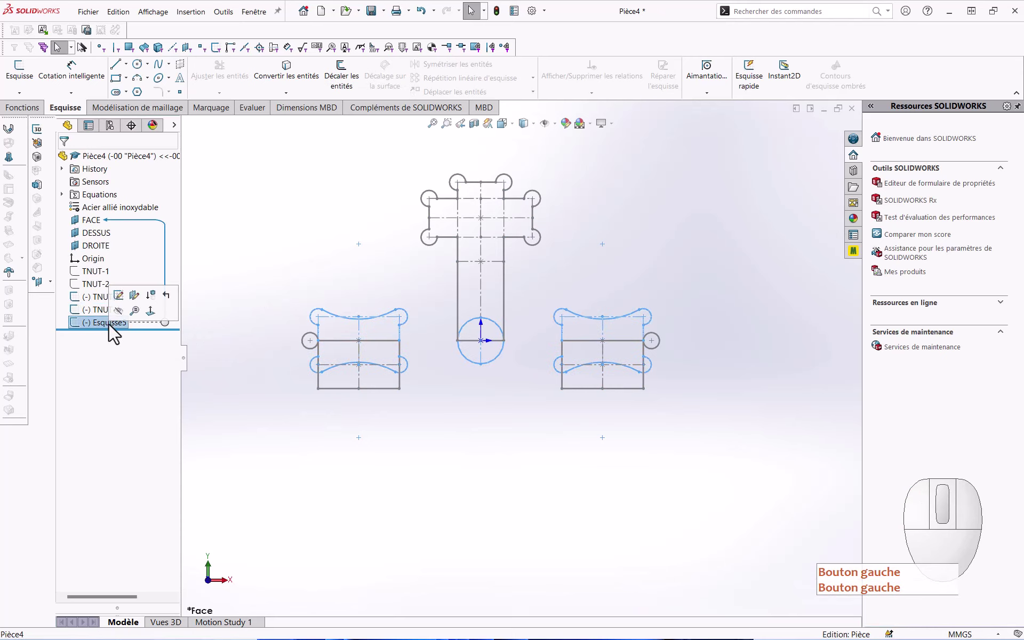
click(114, 333)
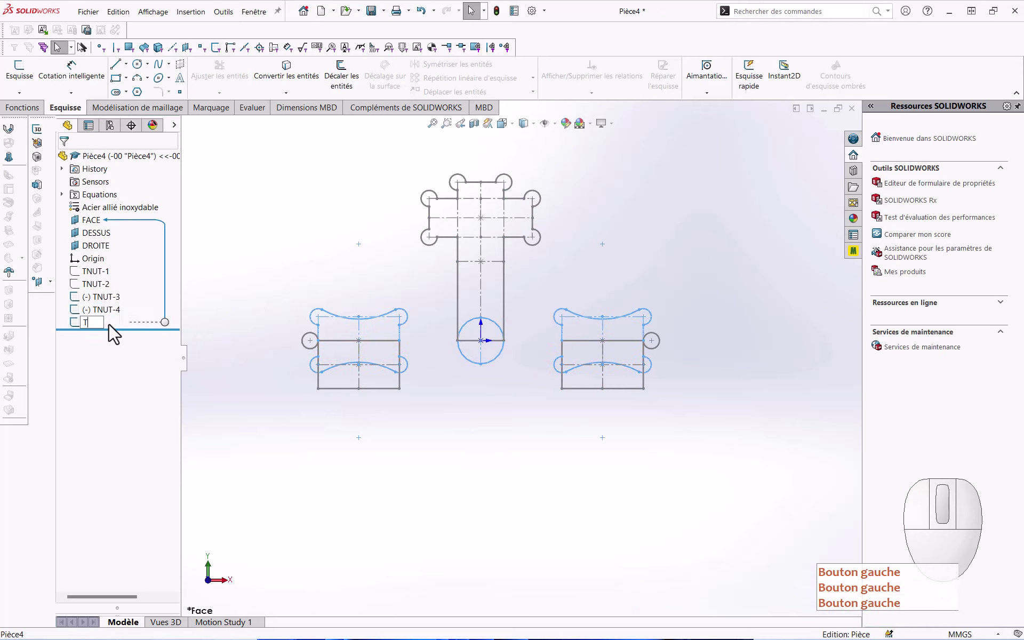
click(114, 333)
key(Return)
click(114, 333)
Step: Hide the TNUT-3, TNUT-4 and TNUT-5 sketches in the tree
key(Return)
click(217, 279)
click(95, 306)
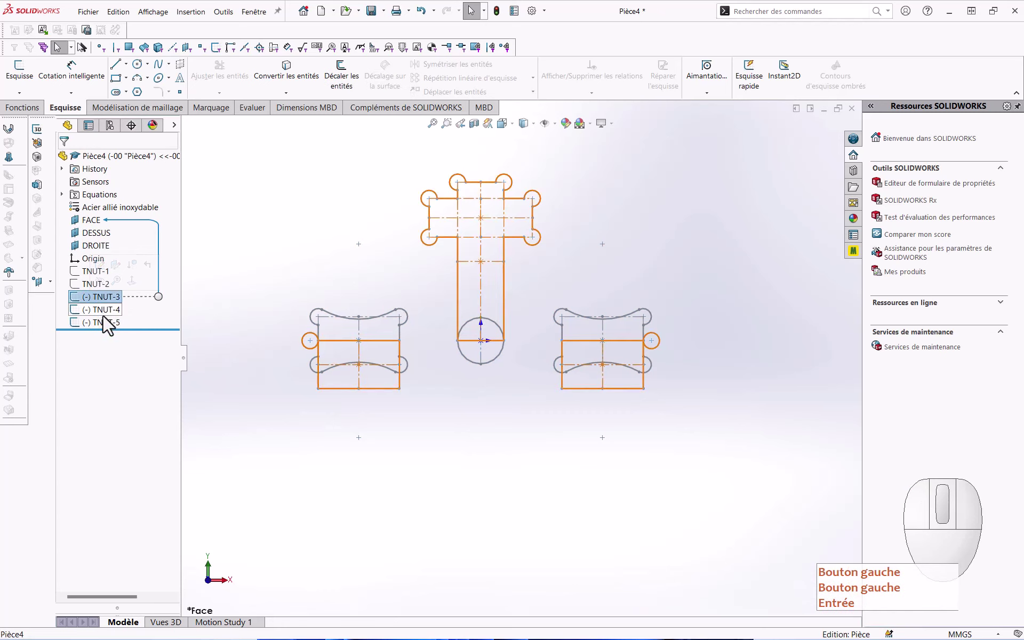
click(111, 332)
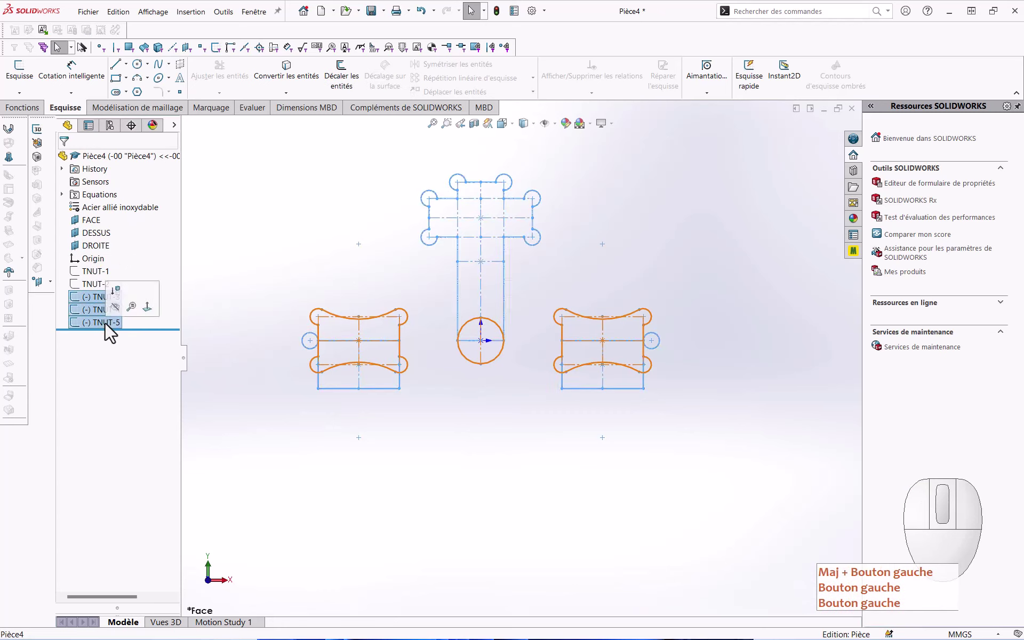
click(121, 316)
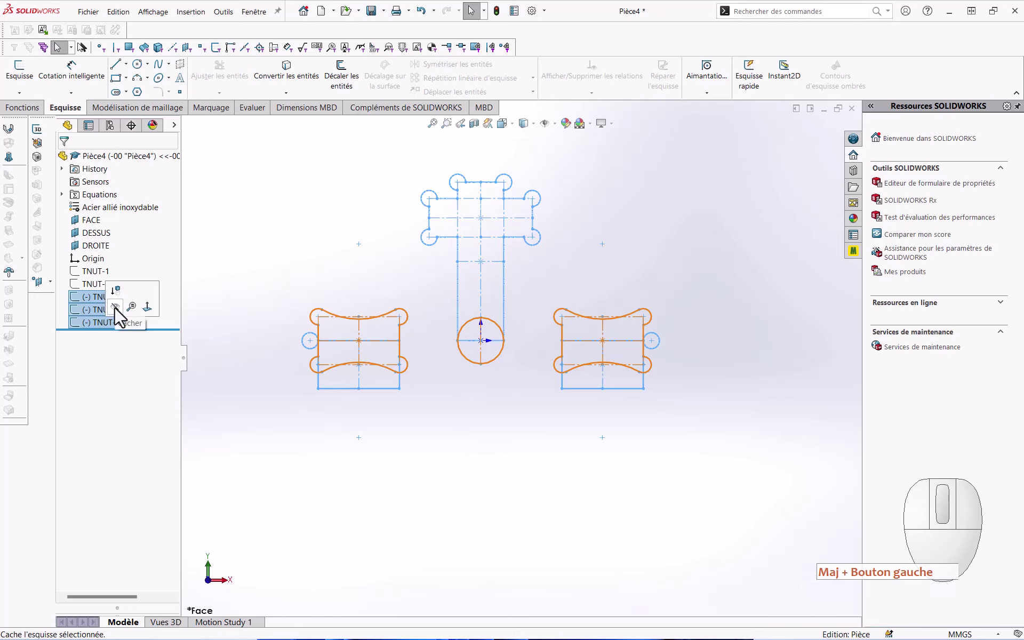
click(121, 317)
Step: Edit TNUT-3 and delete the left rectangle with its circle, confirming Yes to all
click(214, 312)
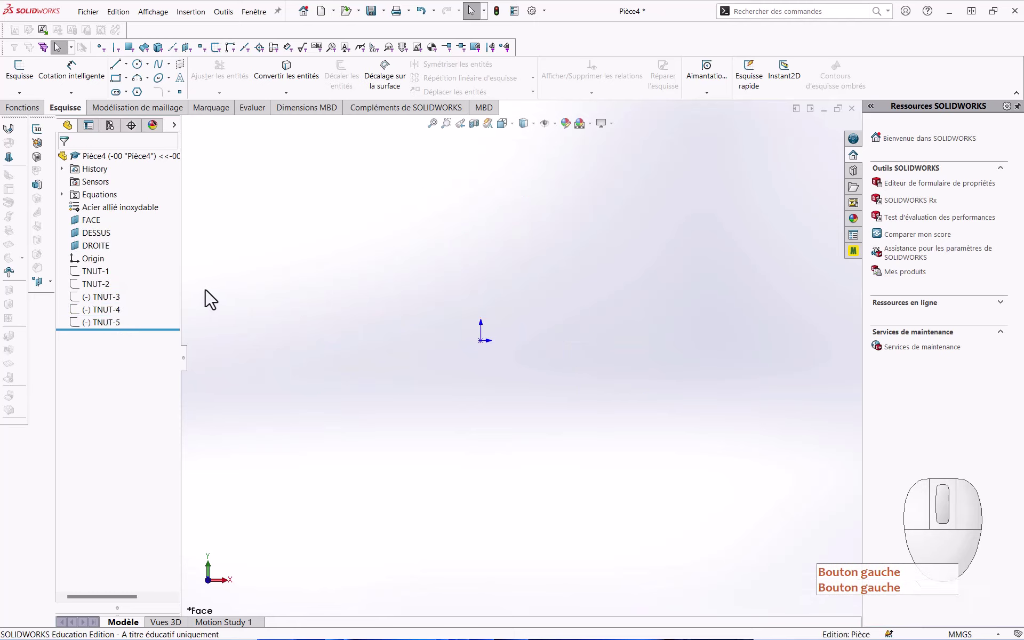
click(95, 304)
click(106, 276)
middle_click(426, 388)
scroll(up, 3)
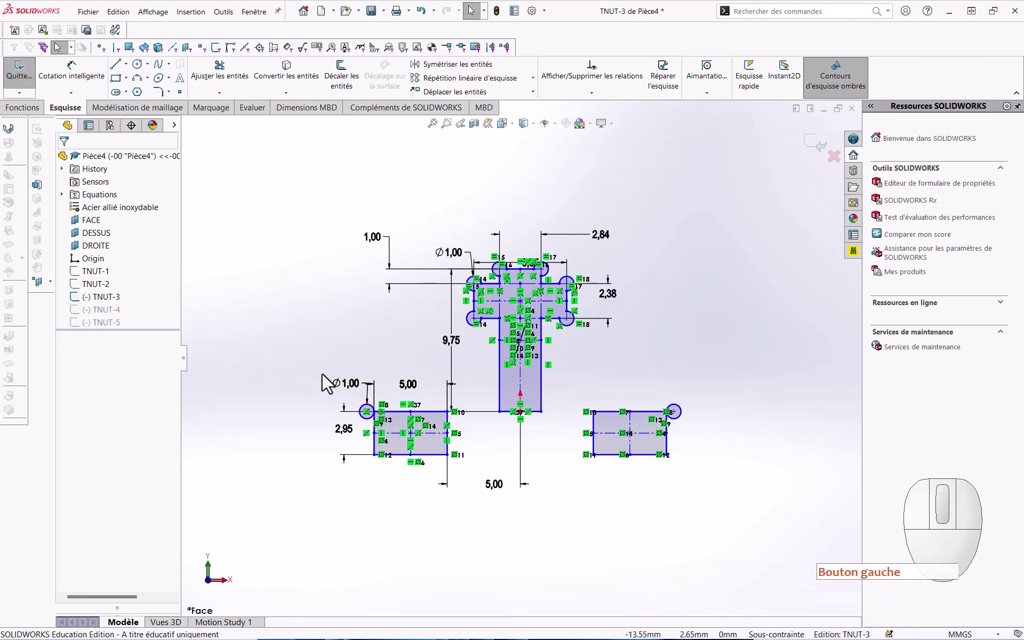
drag(323, 376, 454, 517)
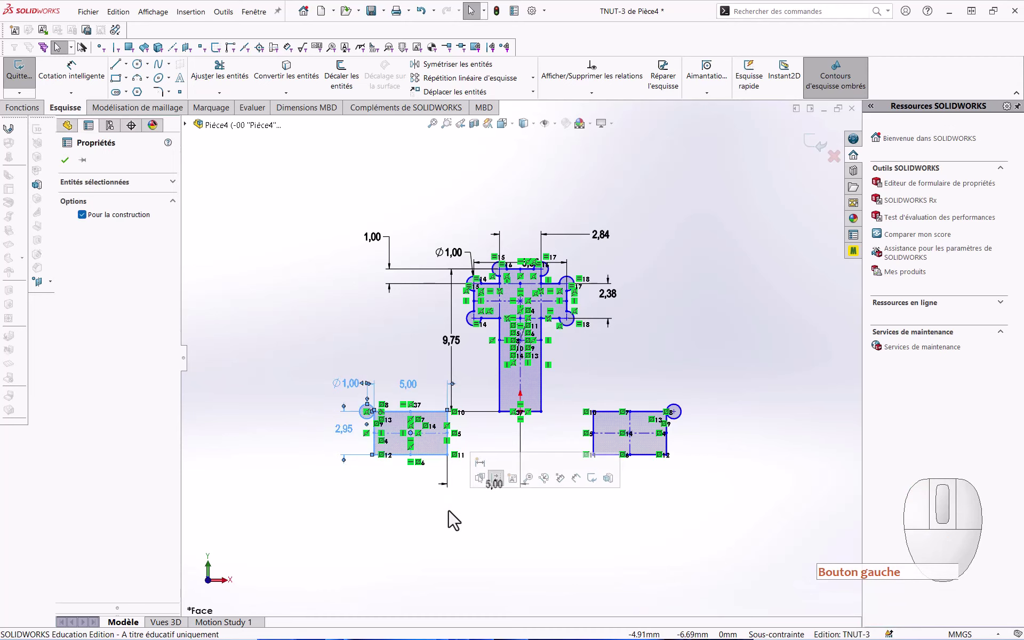
key(Delete)
click(493, 322)
Step: Delete the right rectangle with its circle, leaving the T-shaped outline, and exit the sketch
key(Delete)
drag(596, 401, 702, 477)
key(Delete)
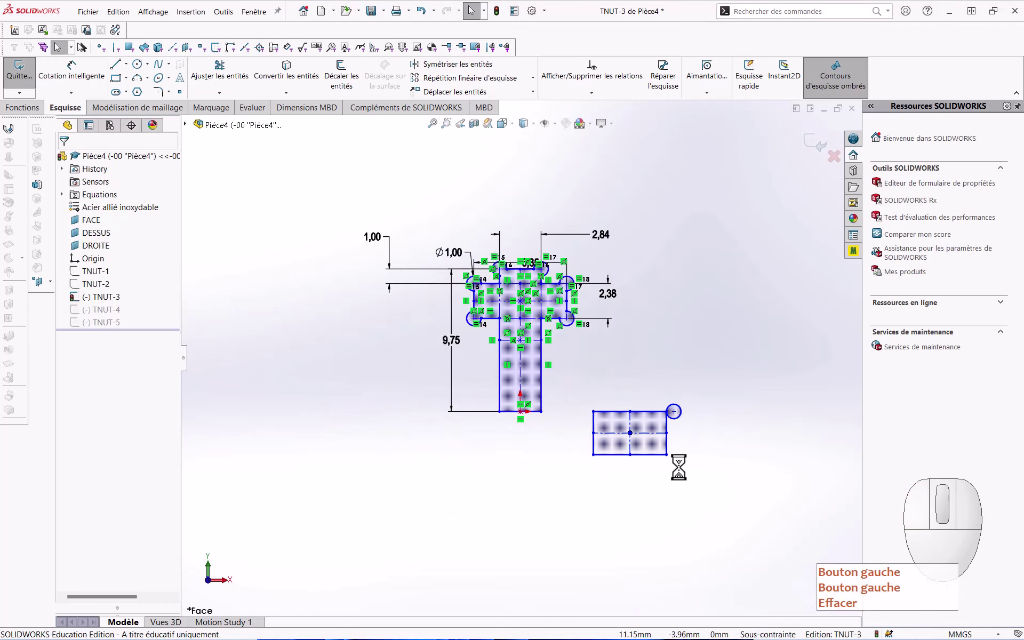
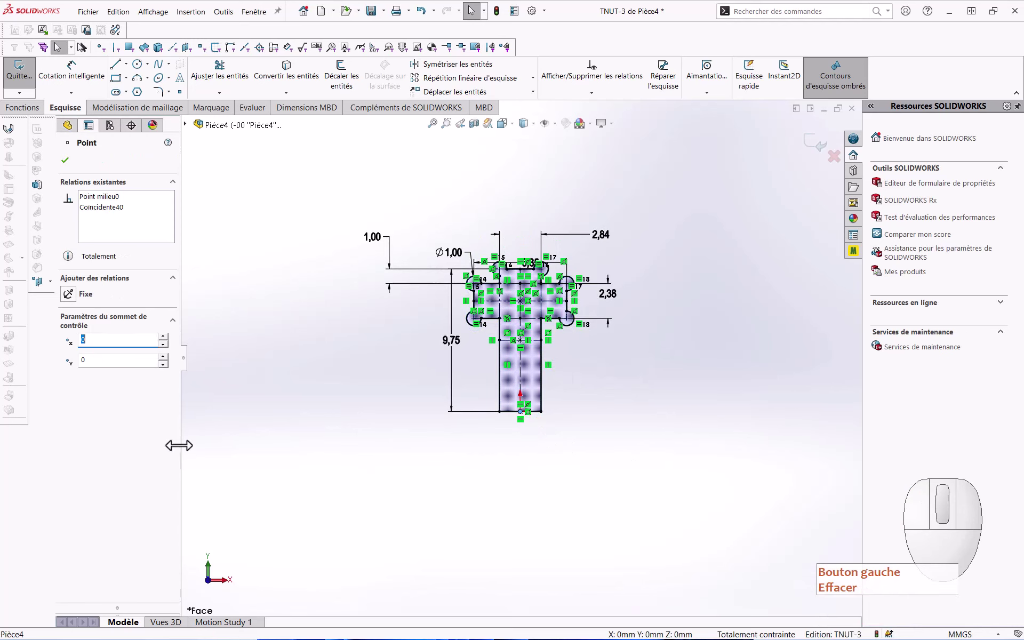
click(178, 453)
click(196, 464)
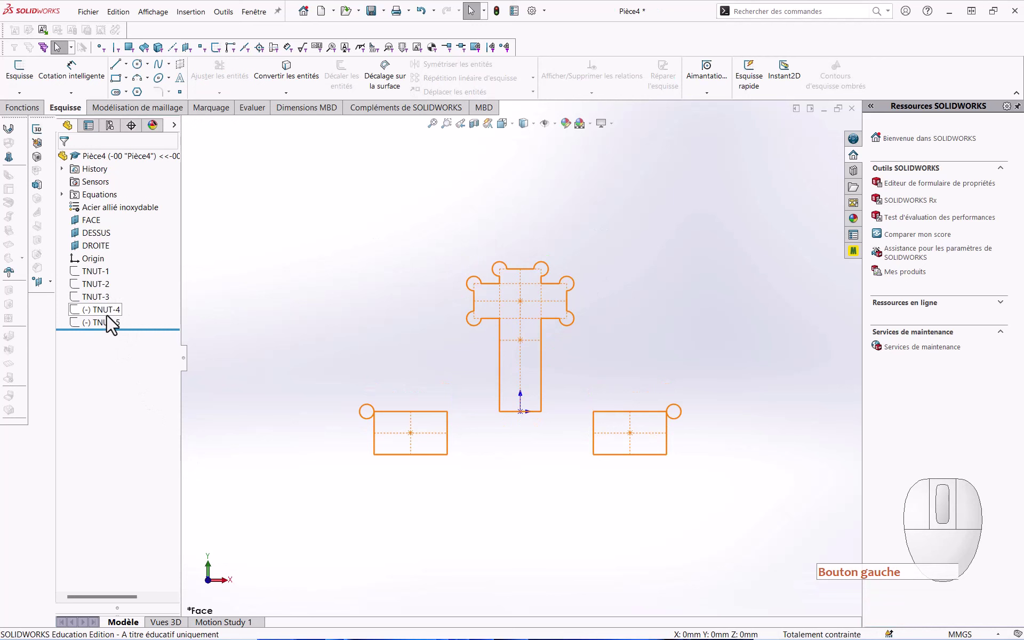
Step: Edit TNUT-4 and delete the T shape and right rectangle, confirming Yes to all
click(112, 320)
click(119, 289)
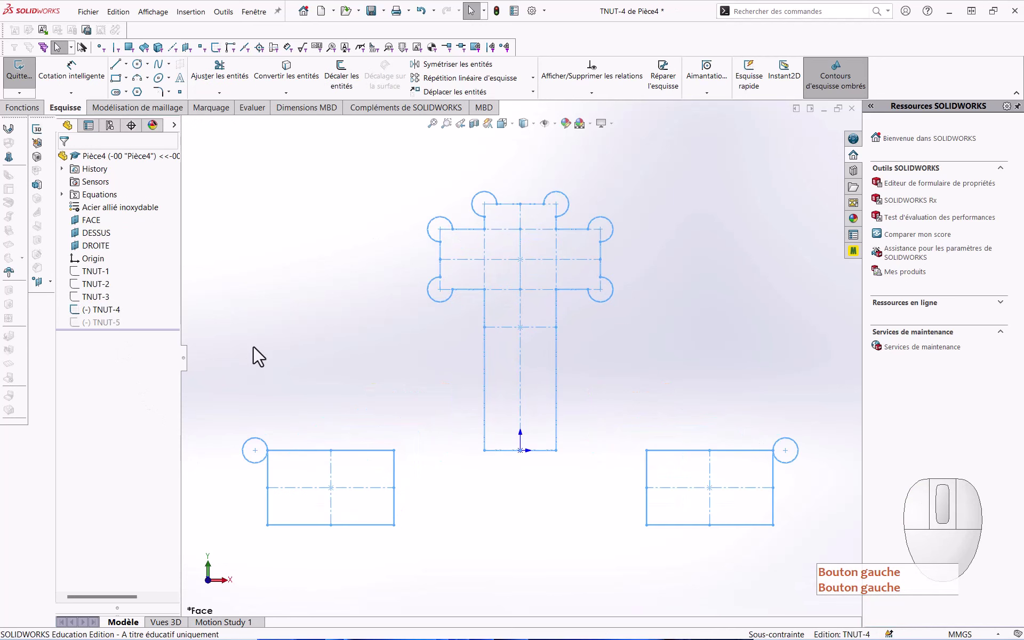
drag(425, 175, 811, 582)
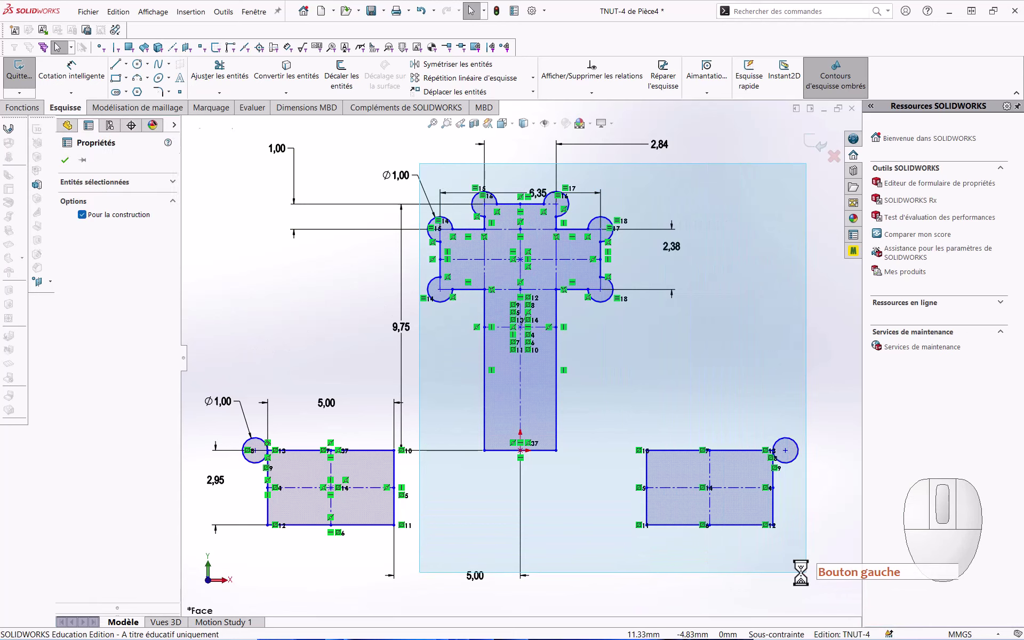
key(Delete)
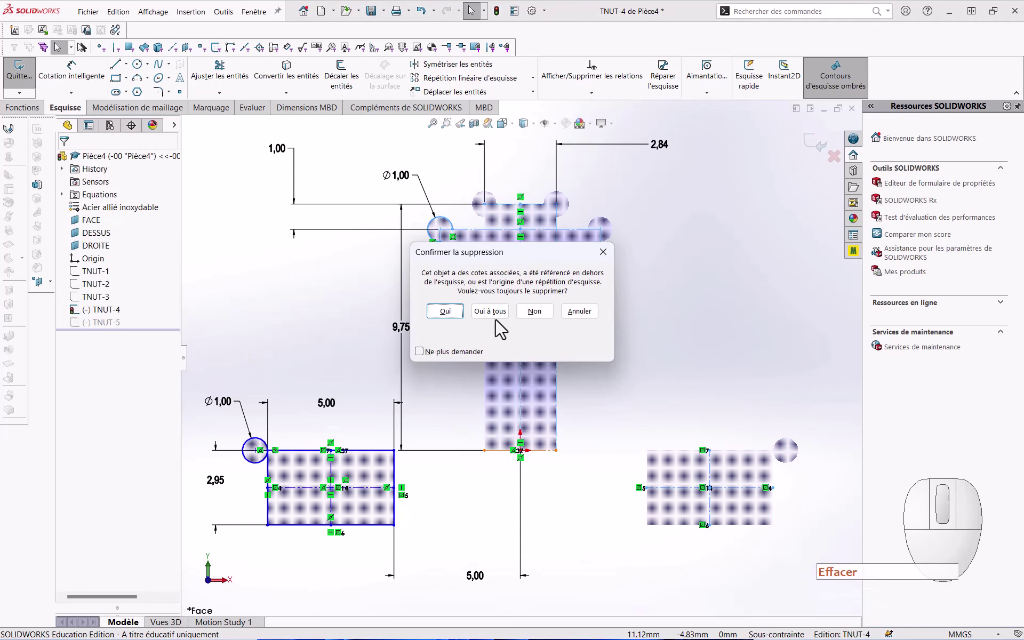
click(498, 319)
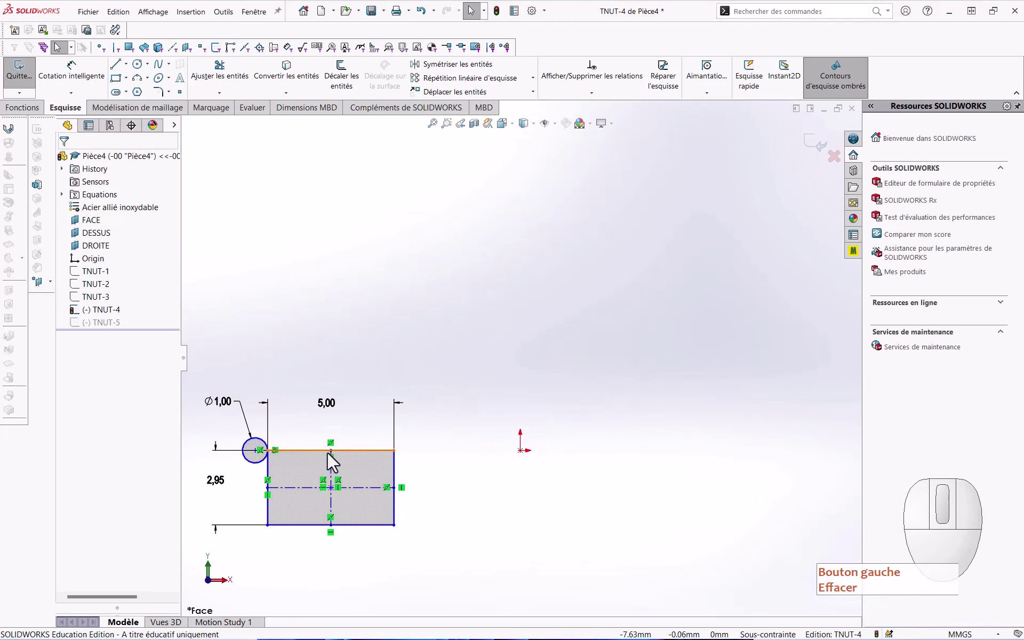
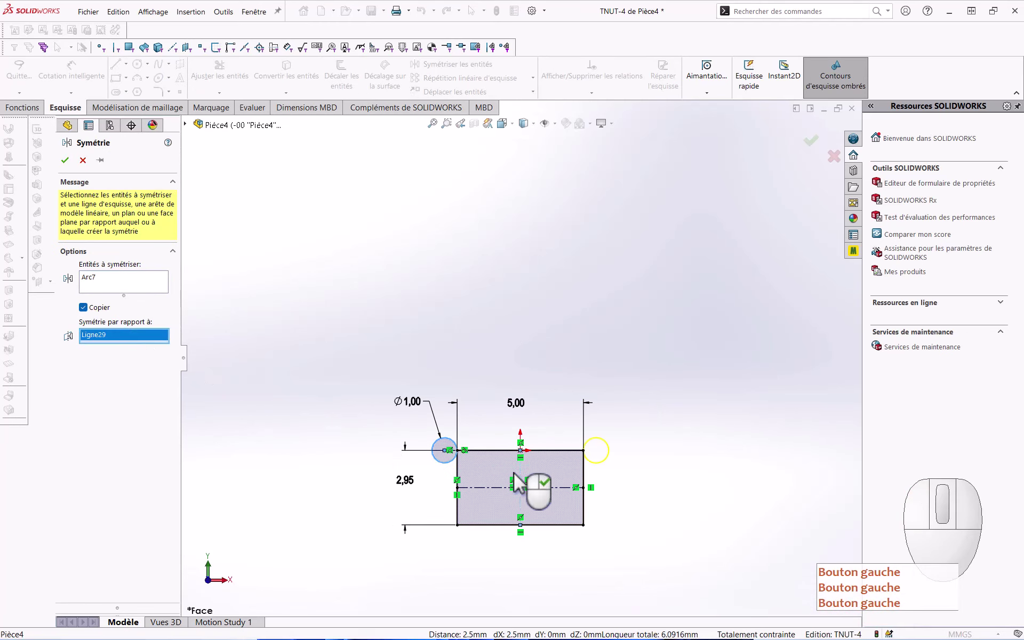
Step: Mirror the Ø1,00 corner circle about the centreline onto the other top corner and exit the sketch
click(70, 168)
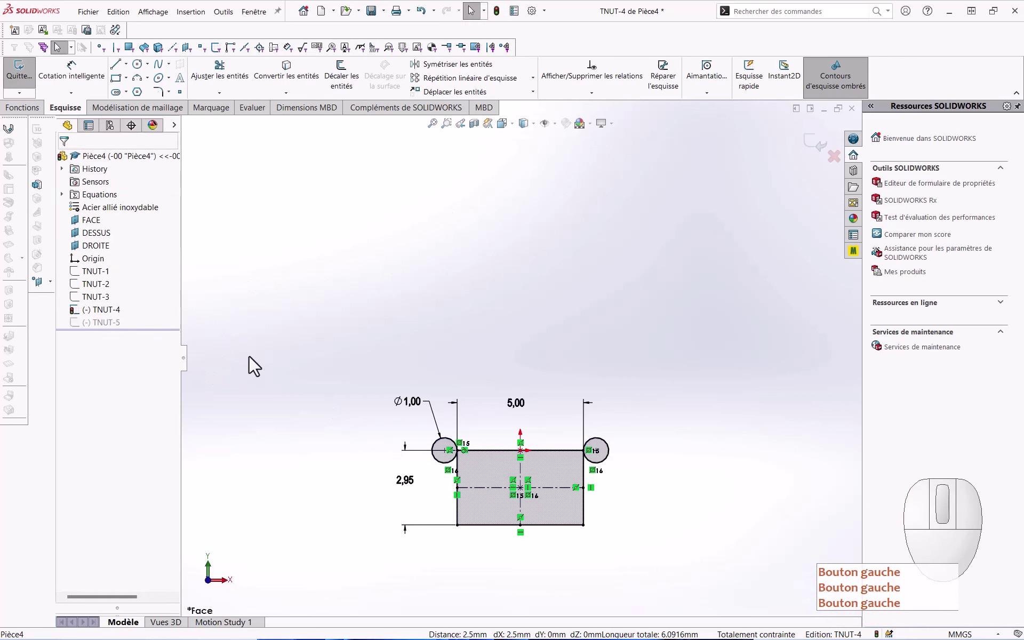
click(267, 366)
click(243, 359)
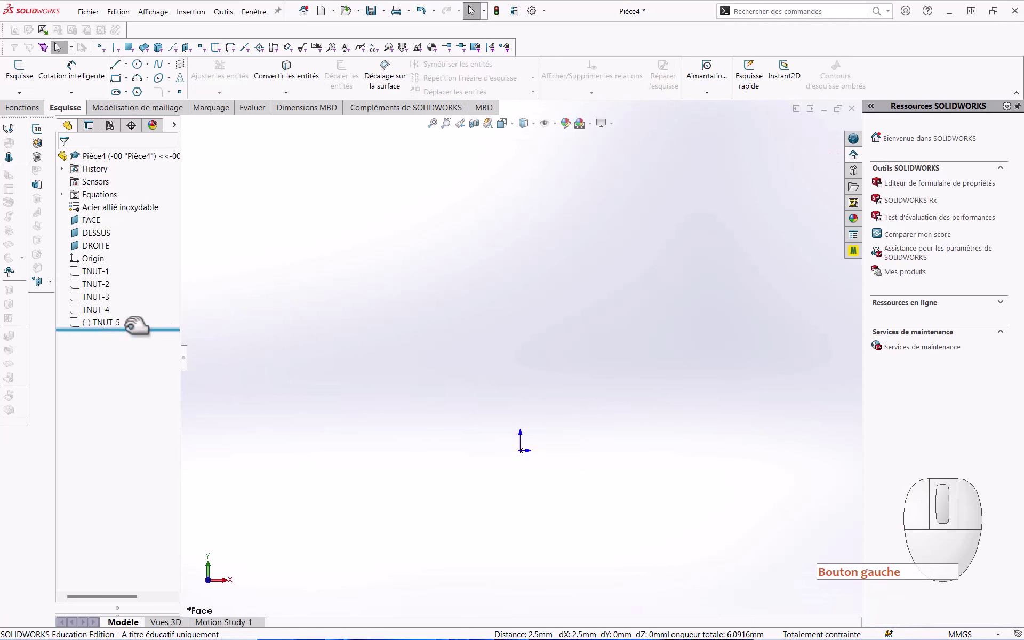
Step: Edit TNUT-5, delete the middle circle and right slot shape, and exit the sketch
click(110, 334)
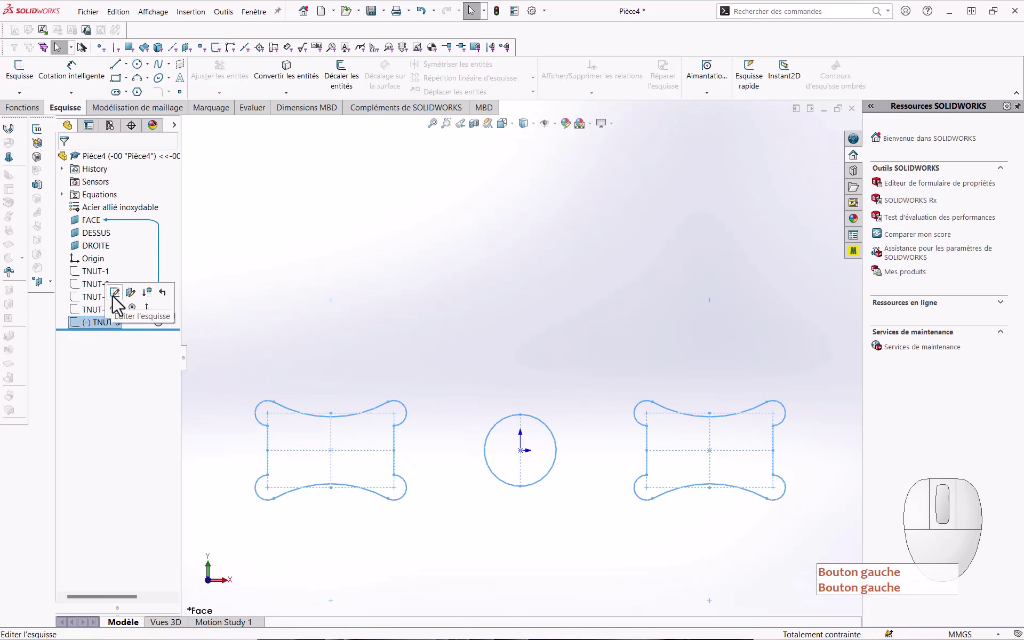
click(118, 304)
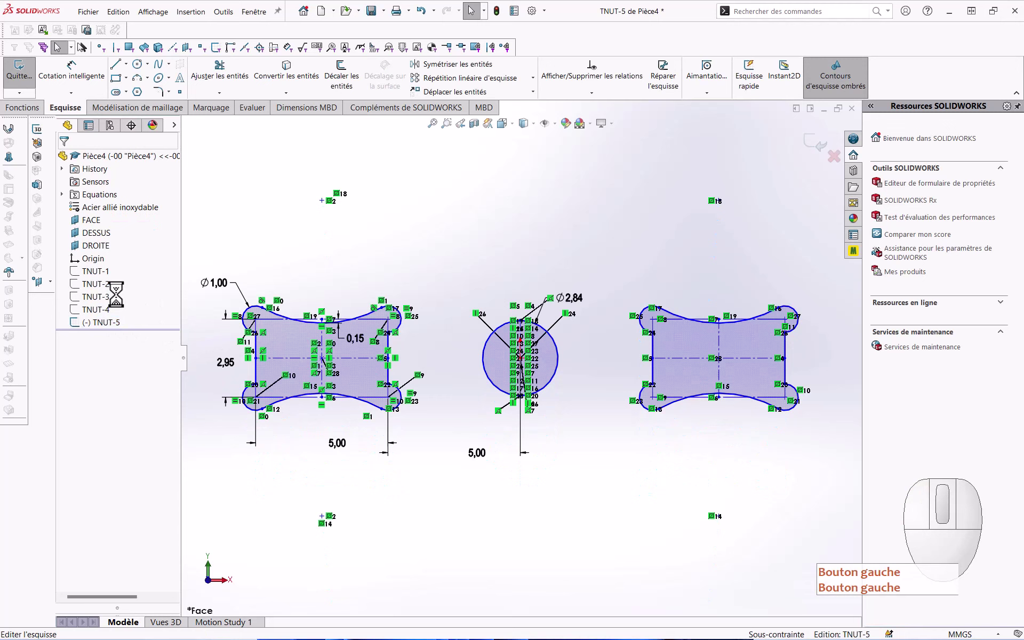
drag(467, 254, 845, 514)
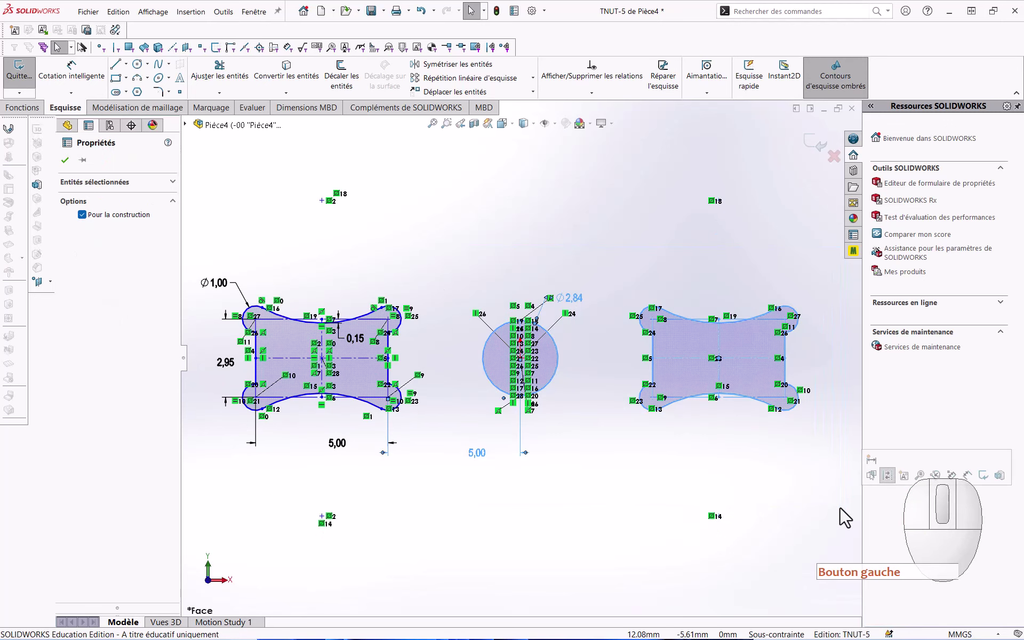
key(Delete)
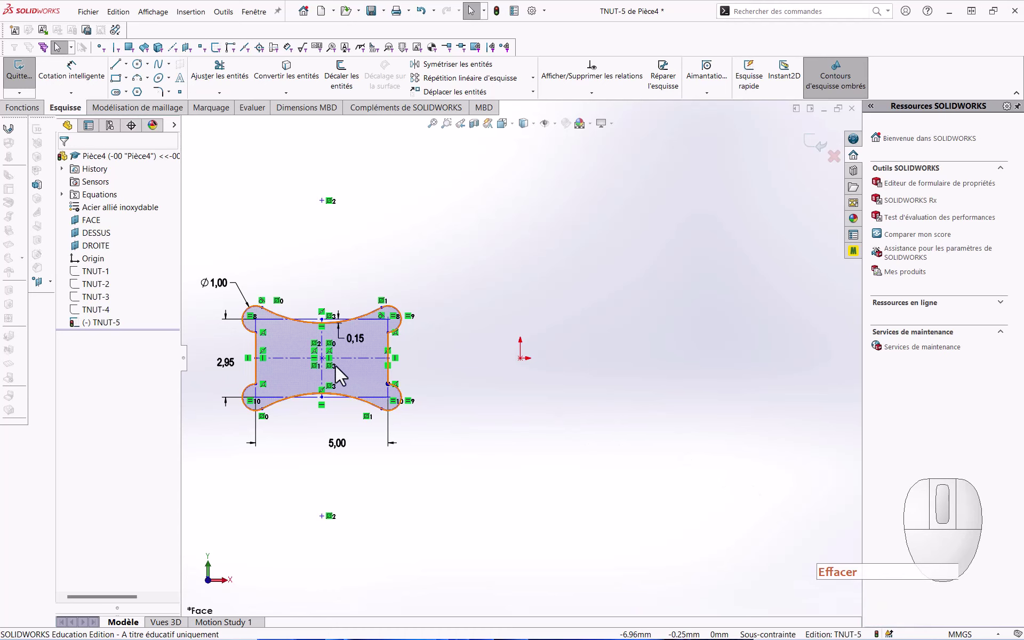
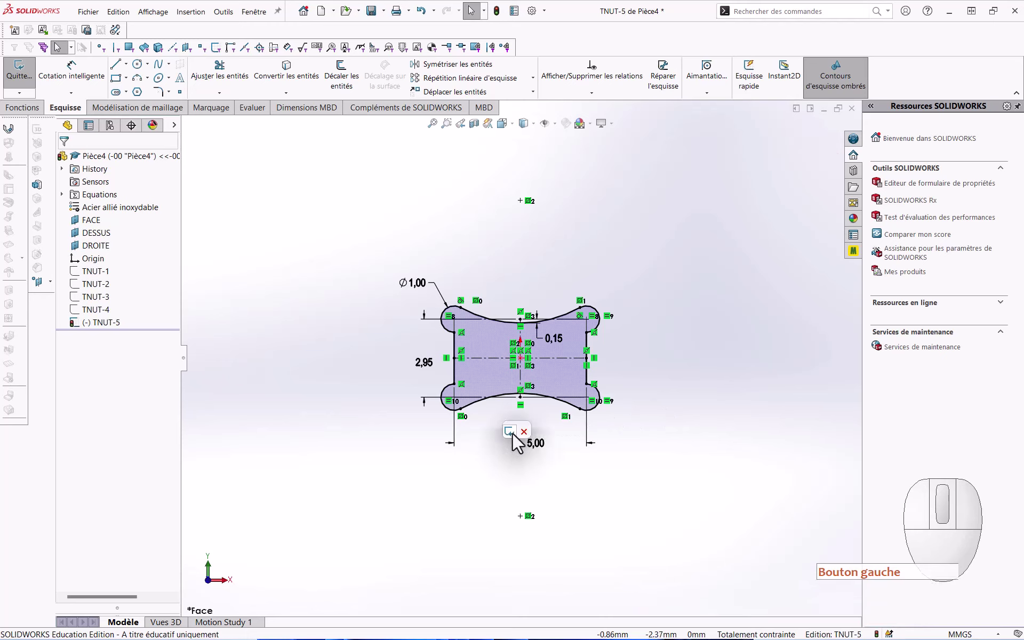
click(519, 442)
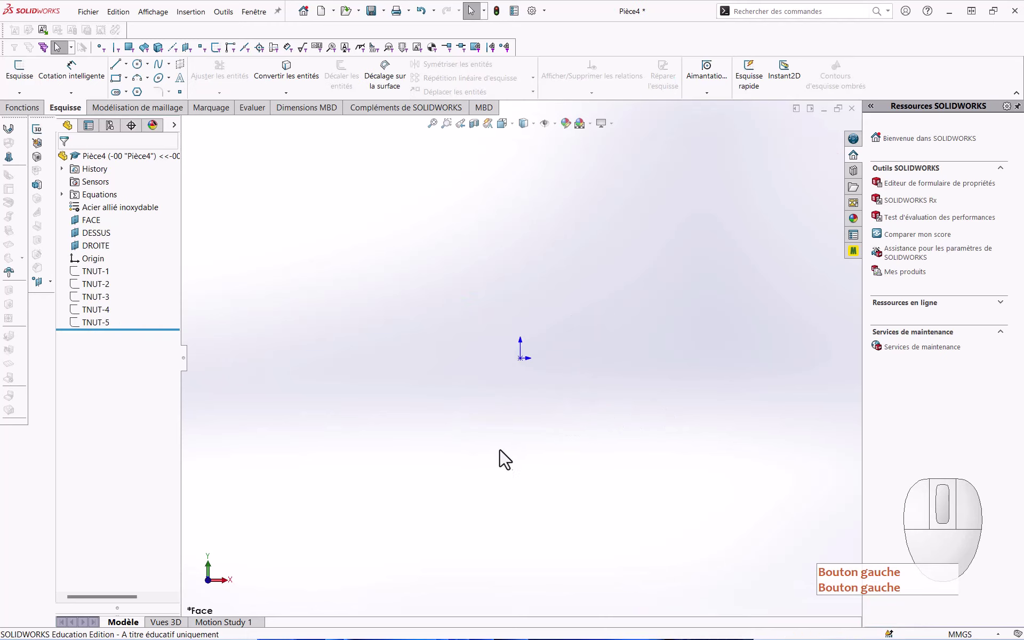
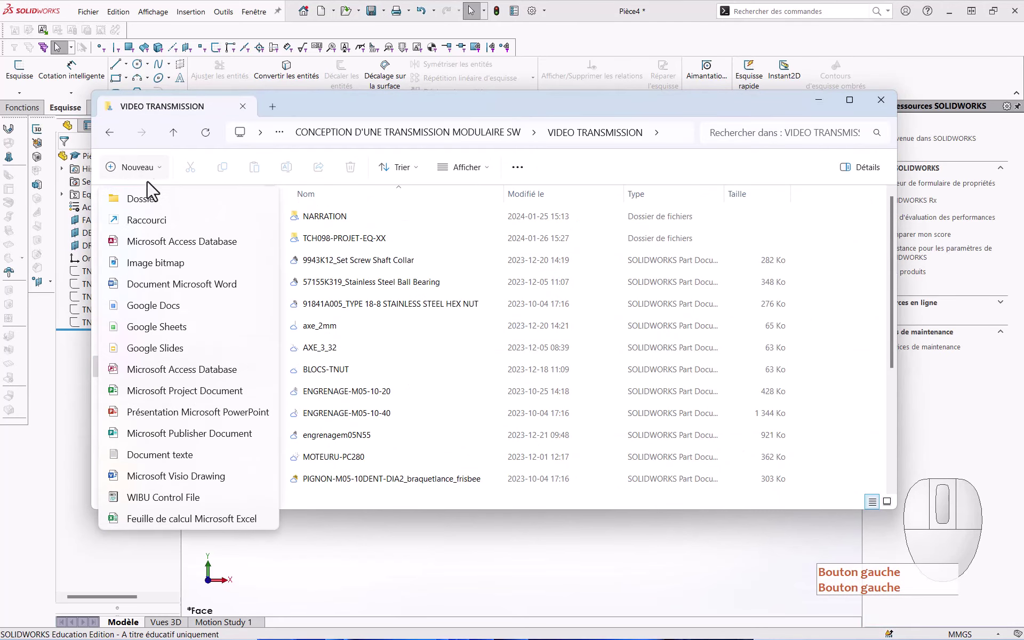
Step: Create a folder TCH098-PROJET-EQXX in VIDEO TRANSMISSION and close Explorer
click(146, 204)
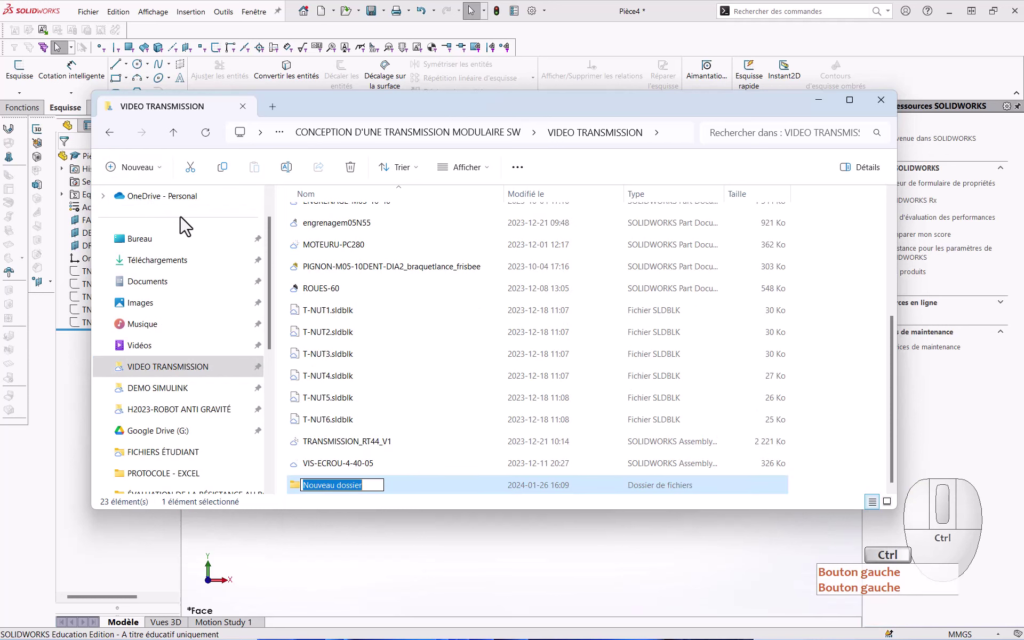
key(Delete)
key(ctrl+v)
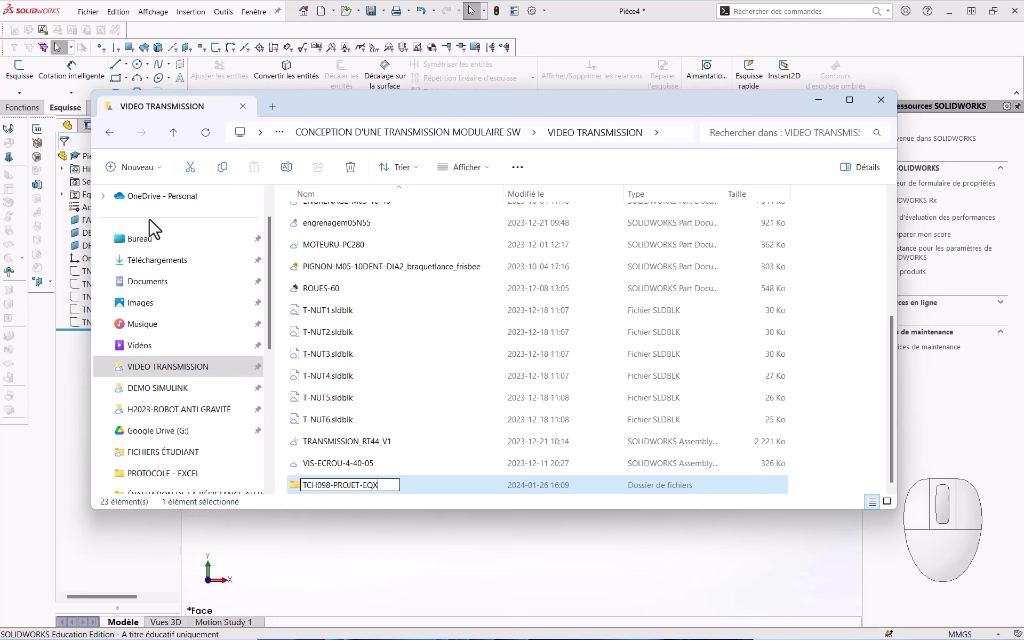
key(Return)
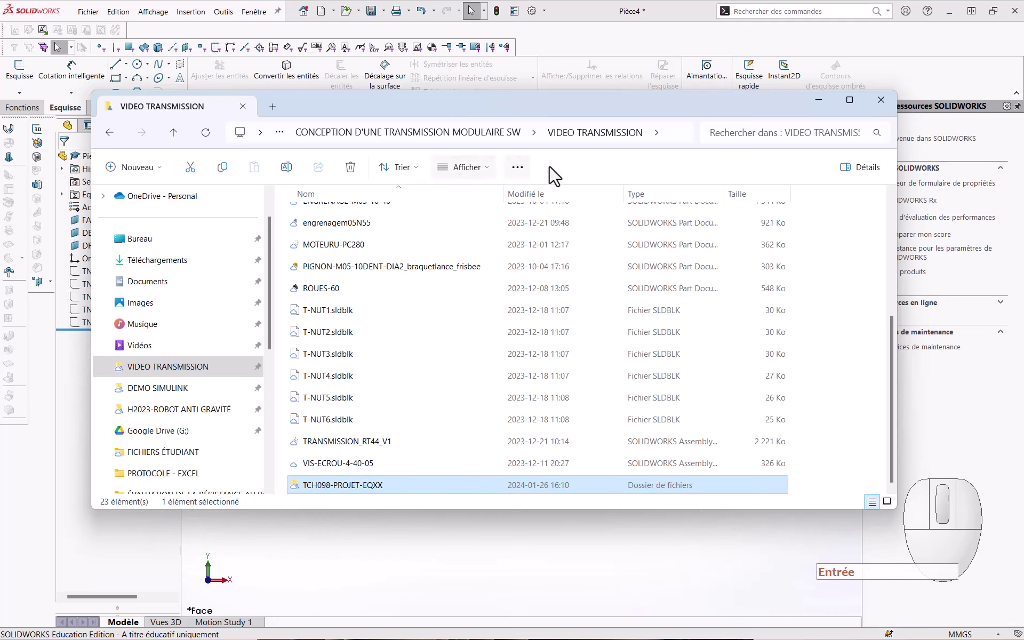
click(820, 112)
key(Return)
key(Return)
click(822, 119)
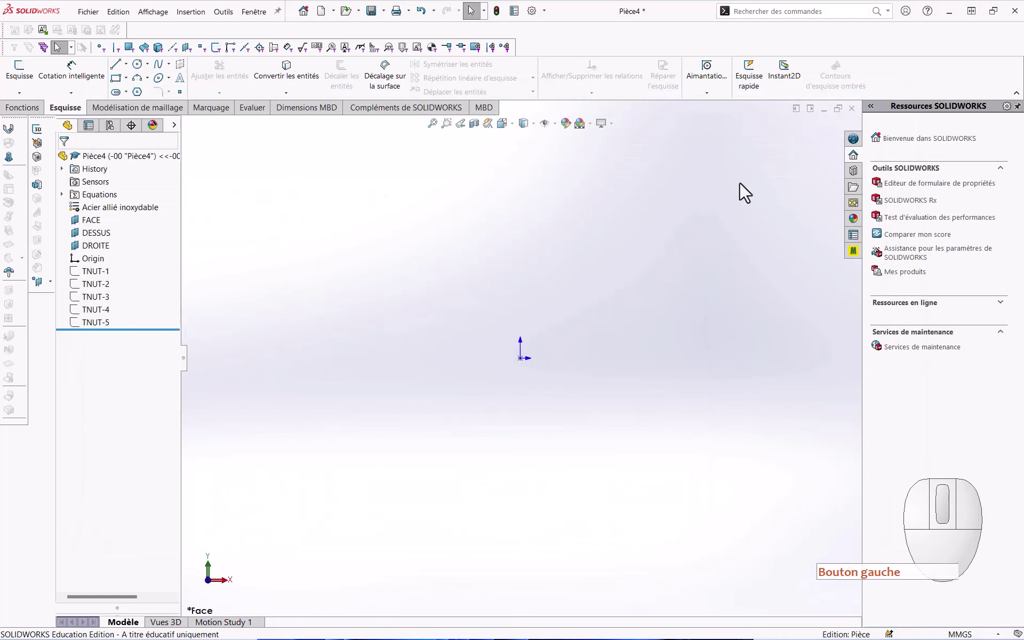
Step: Re-enable the task pane from the toolbar list in the interface customisation menu
click(613, 255)
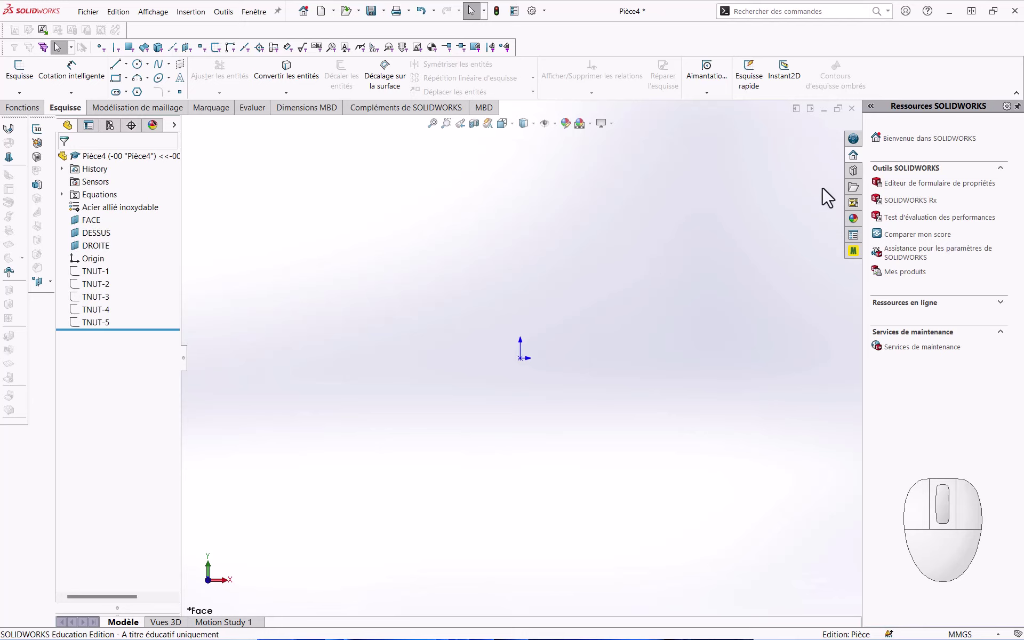
click(856, 179)
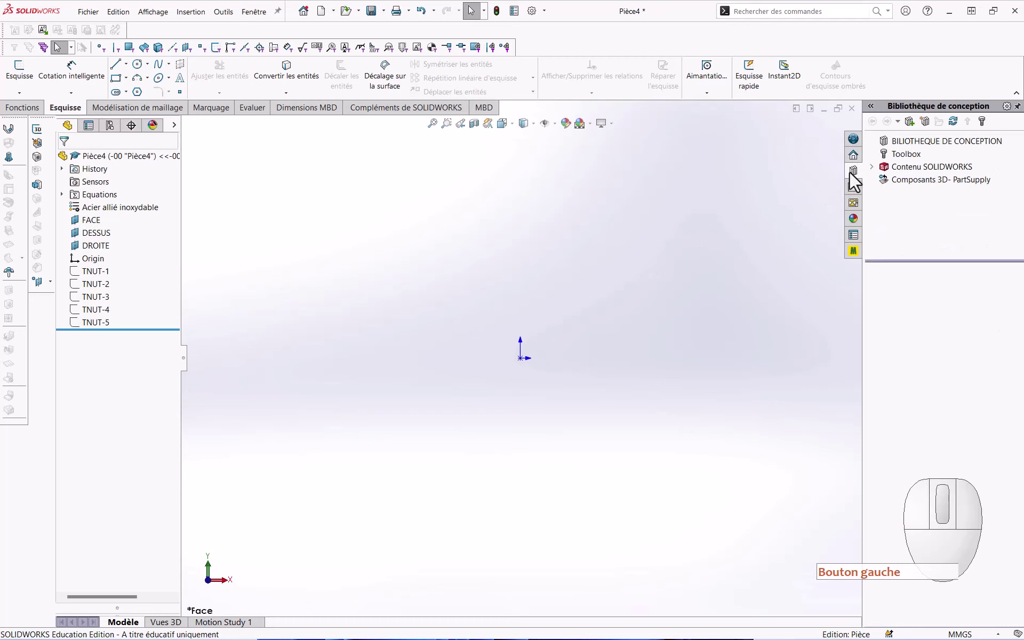
click(854, 179)
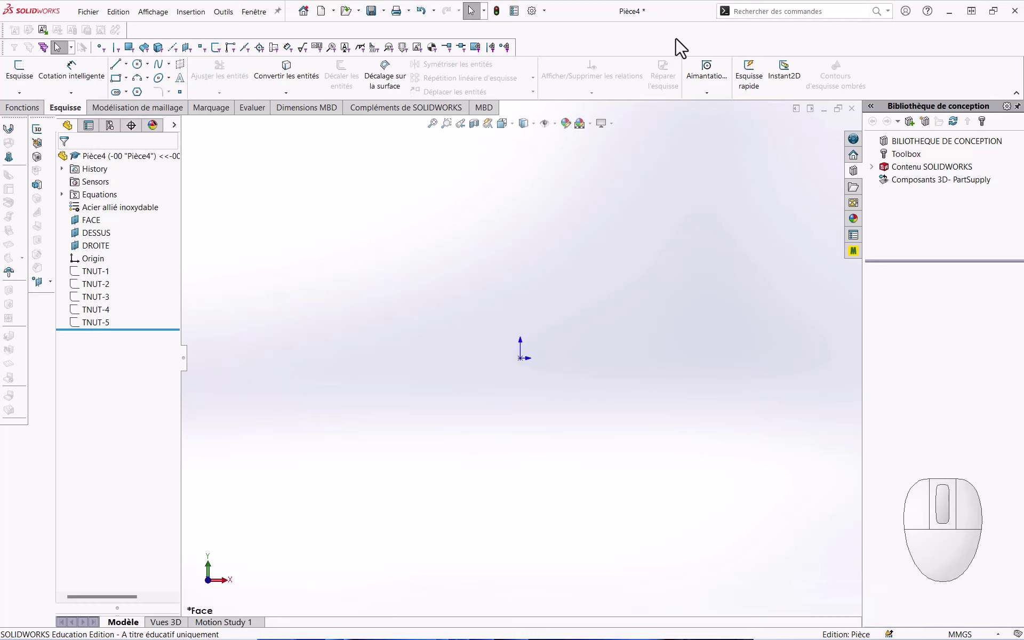
right_click(681, 45)
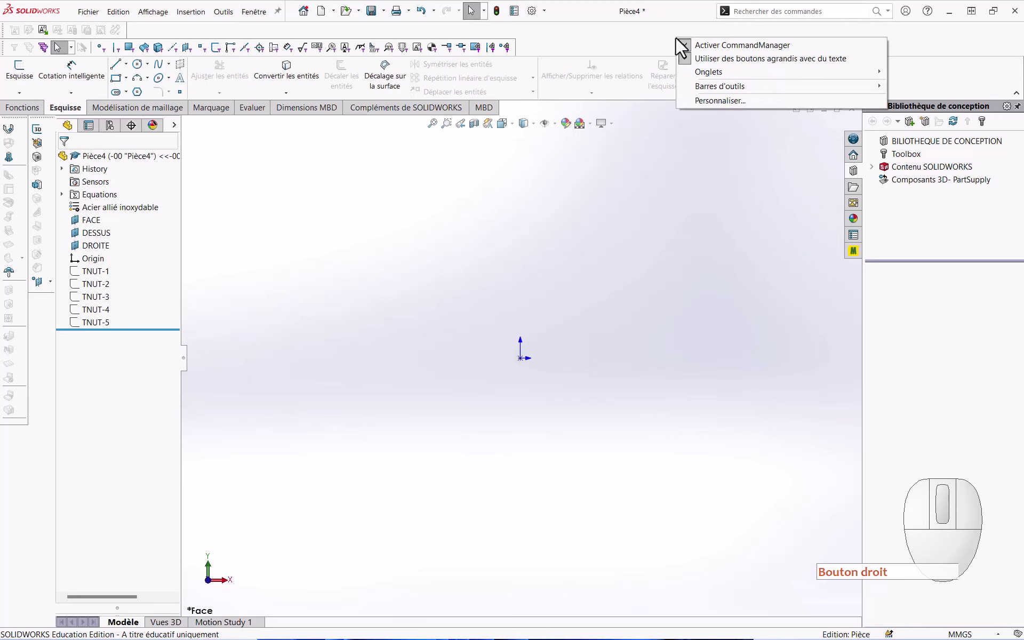
right_click(709, 96)
click(709, 96)
click(680, 100)
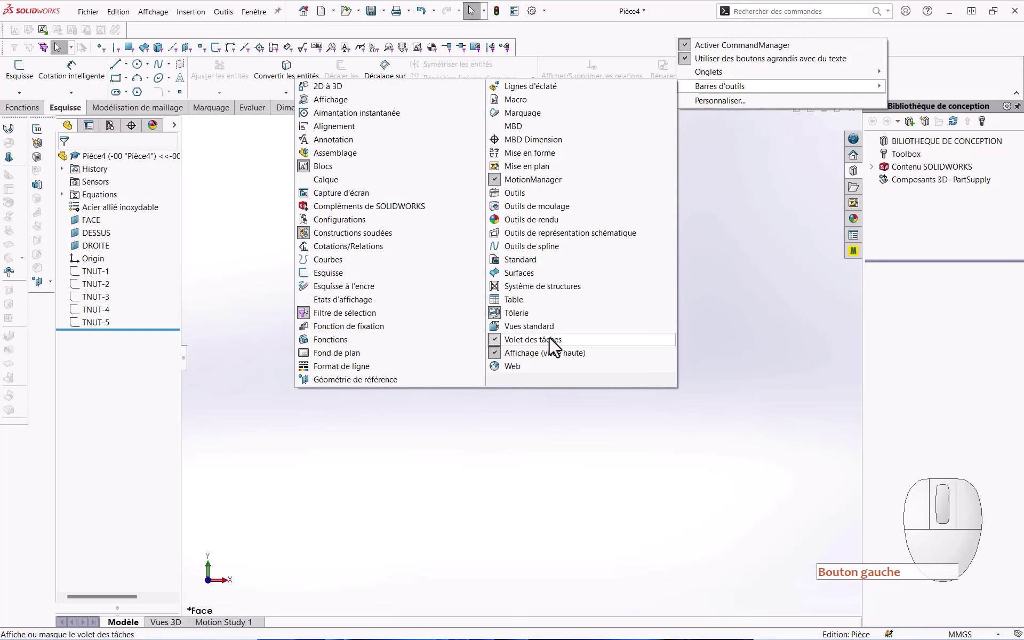
click(555, 346)
click(555, 346)
click(743, 314)
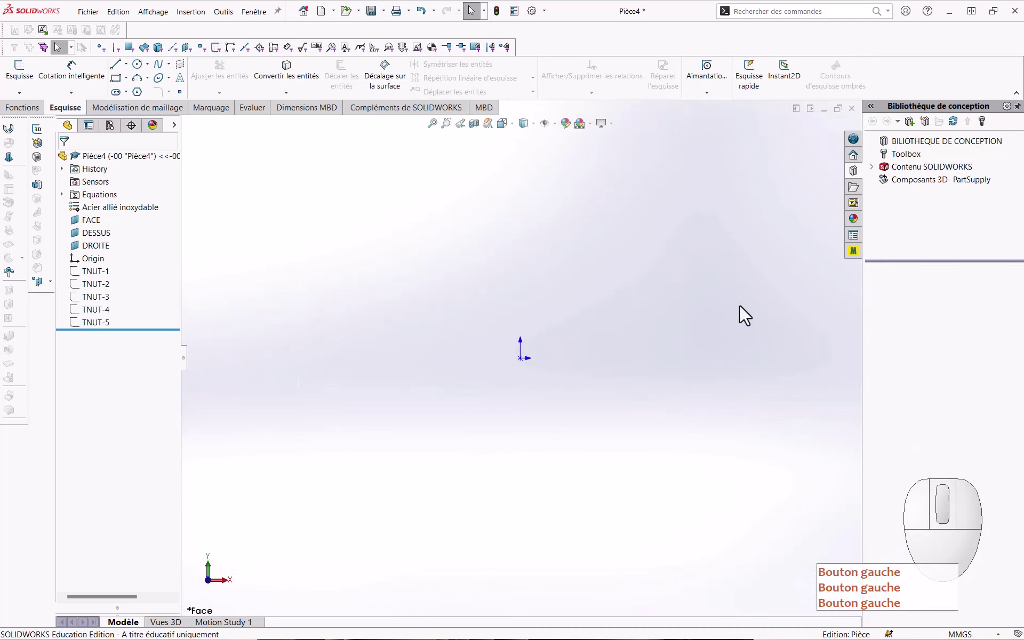
Step: Show the Design Library in the task pane and start Add File Location
click(842, 210)
click(853, 188)
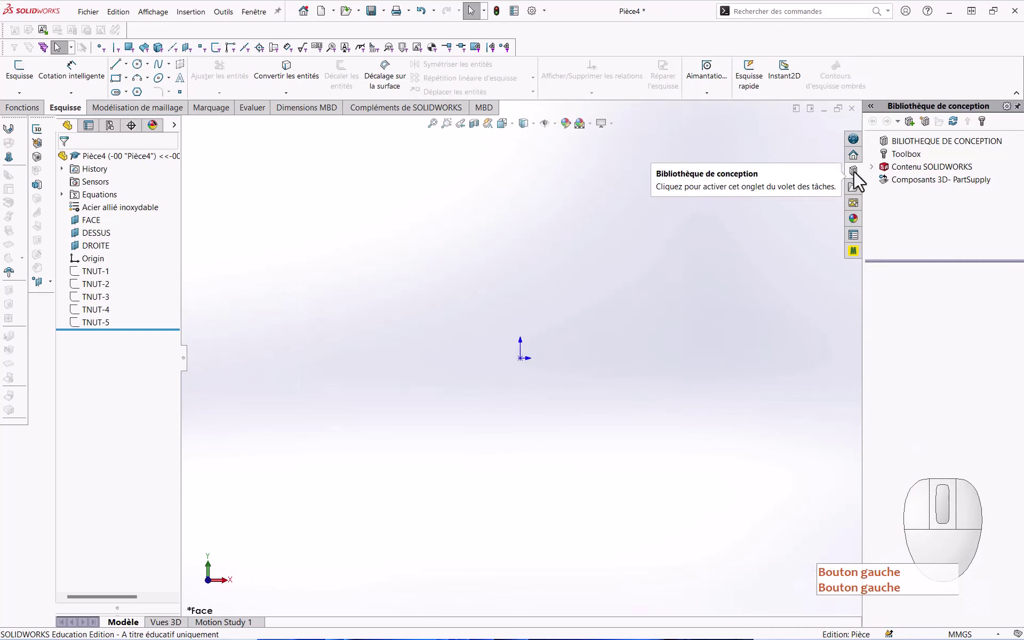
click(859, 178)
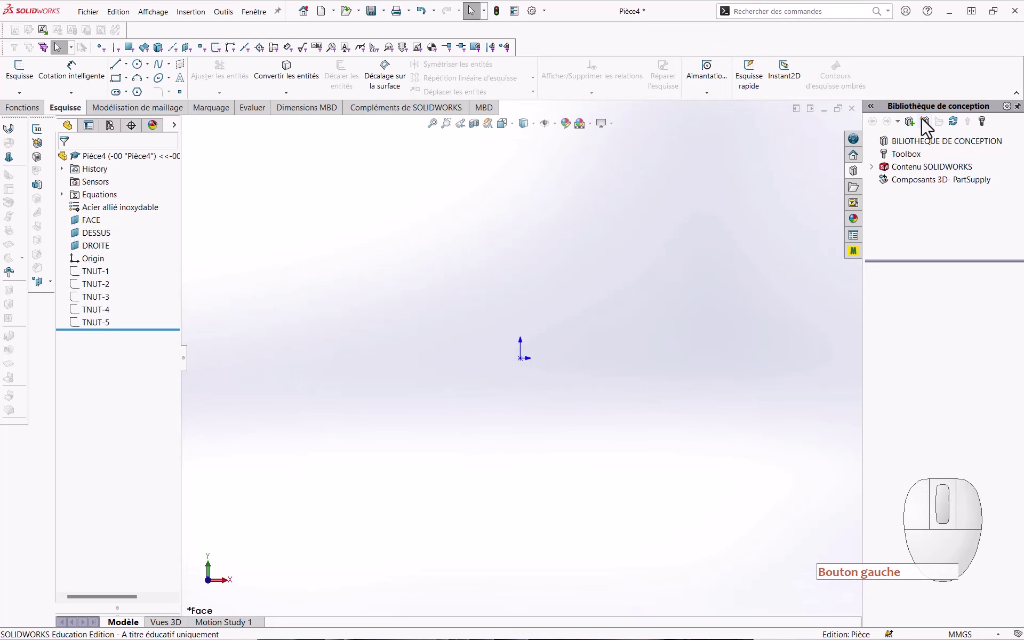
click(927, 126)
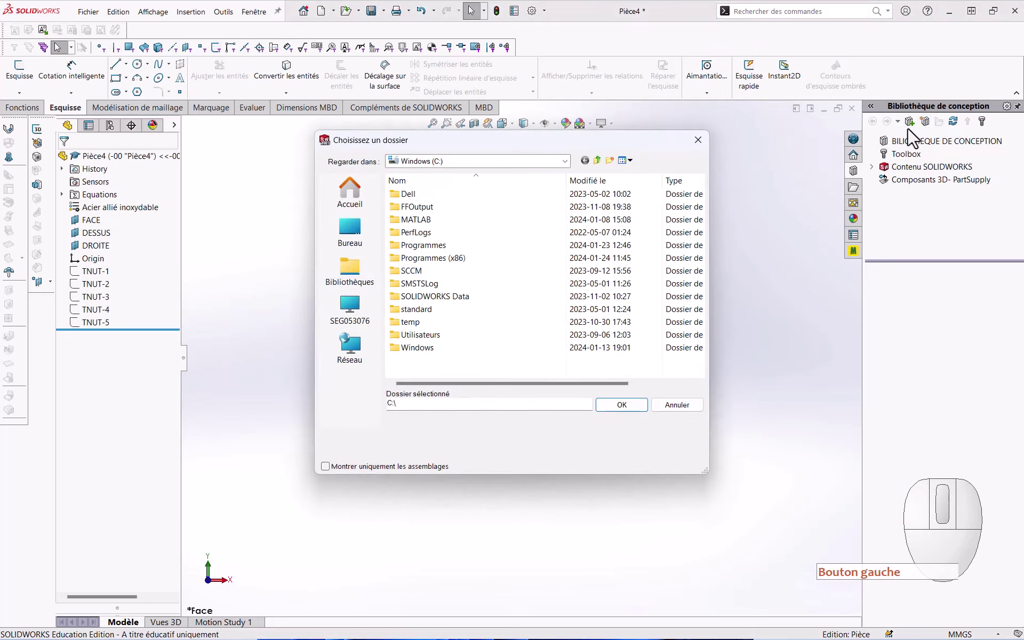
Step: Choose Accueil > VIDEO TRANSMISSION > TCH098-PROJET-EQXX as the new library location and open it
click(340, 209)
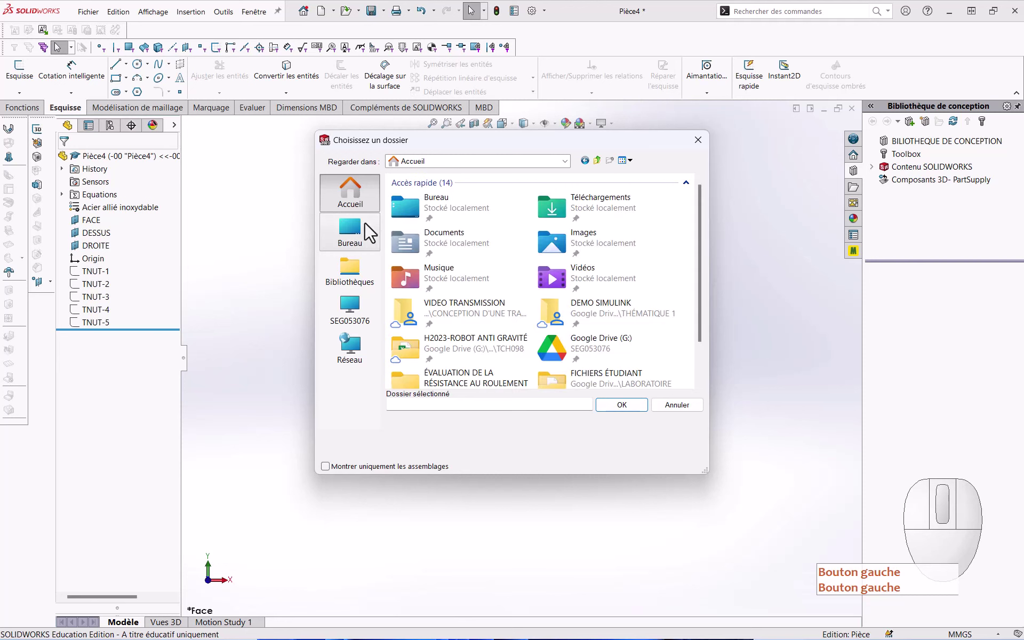
click(512, 316)
double_click(511, 315)
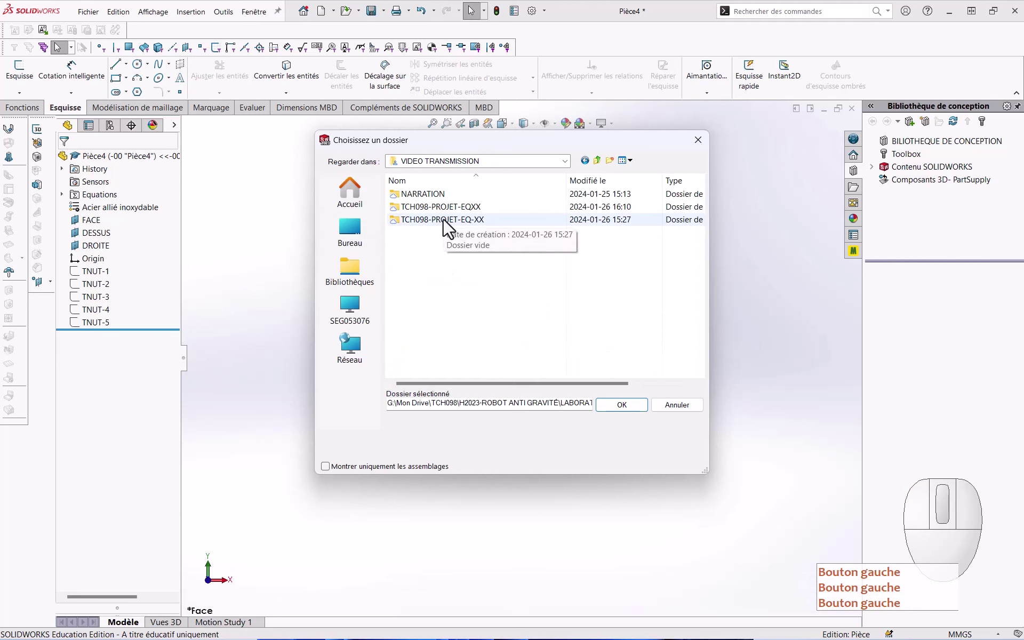
click(448, 214)
click(448, 214)
click(623, 405)
click(631, 412)
click(630, 412)
click(755, 342)
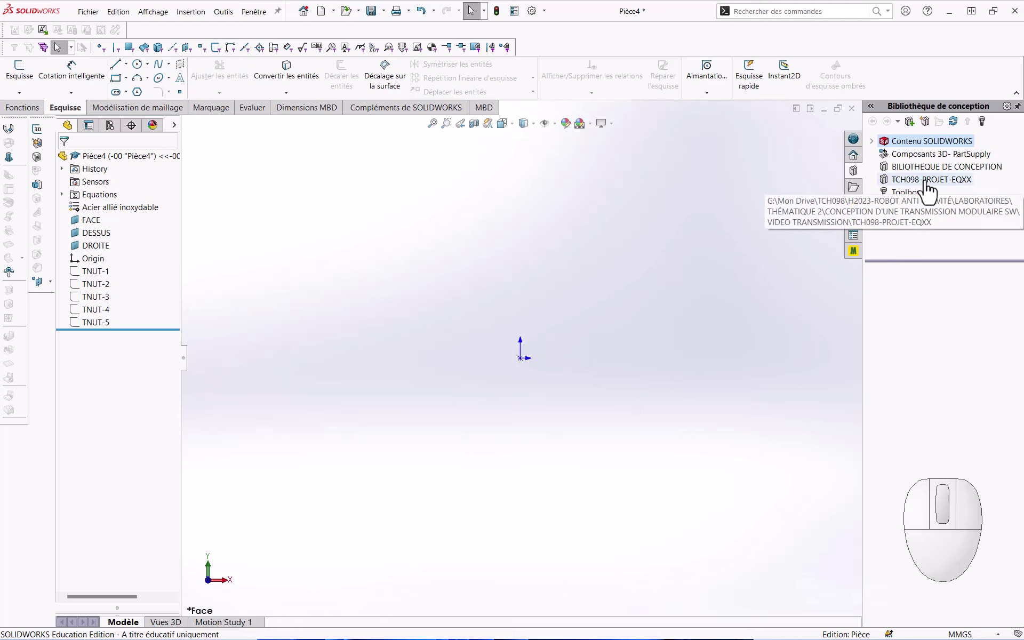
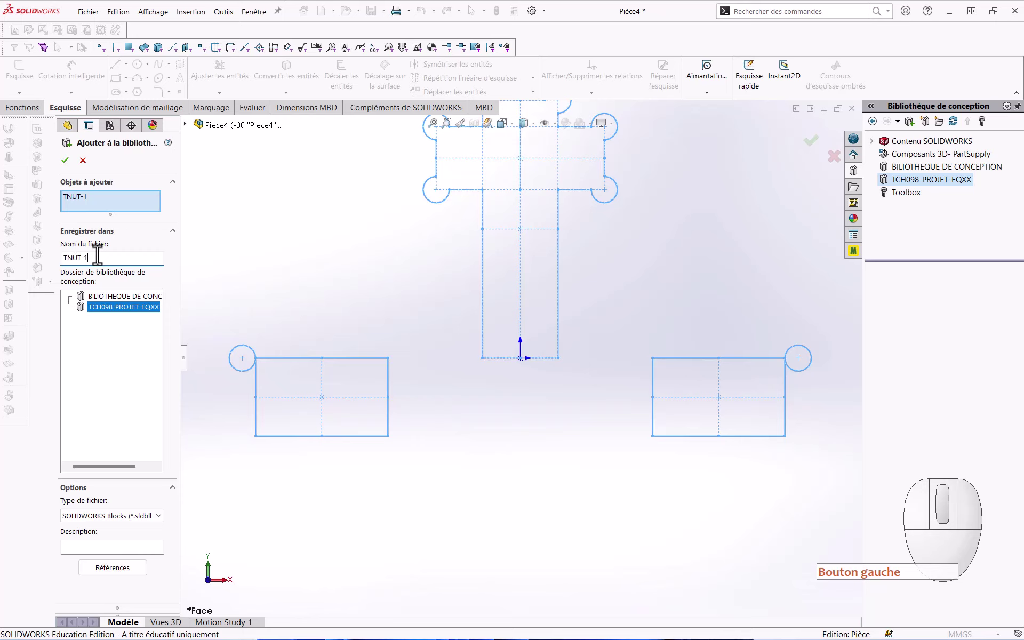
Step: Add the TNUT sketches as SOLIDWORKS Blocks to the TCH098-PROJET-EQXX library folder
key(Return)
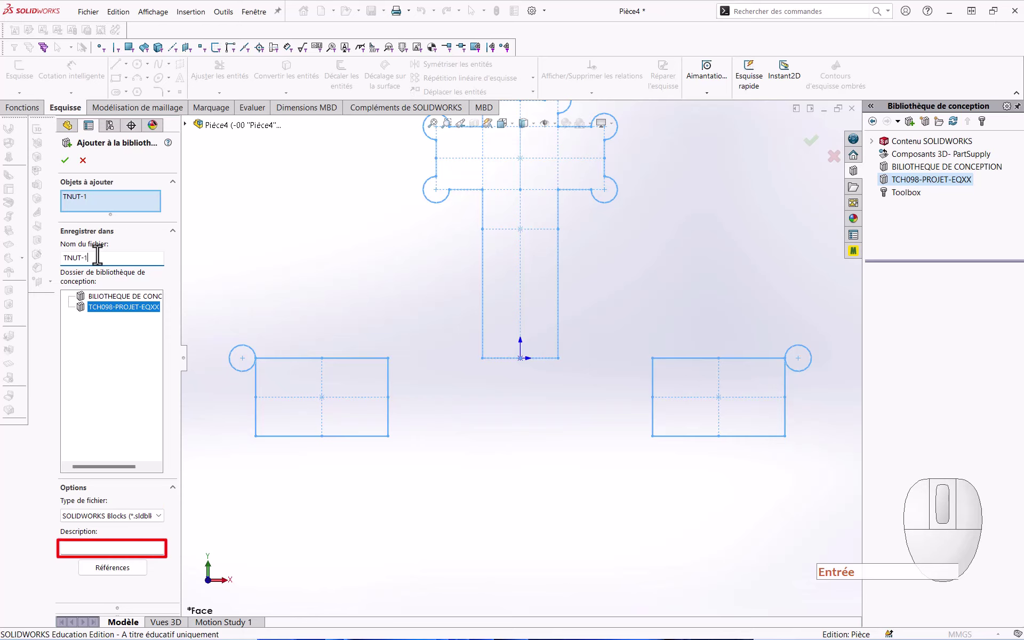
key(Return)
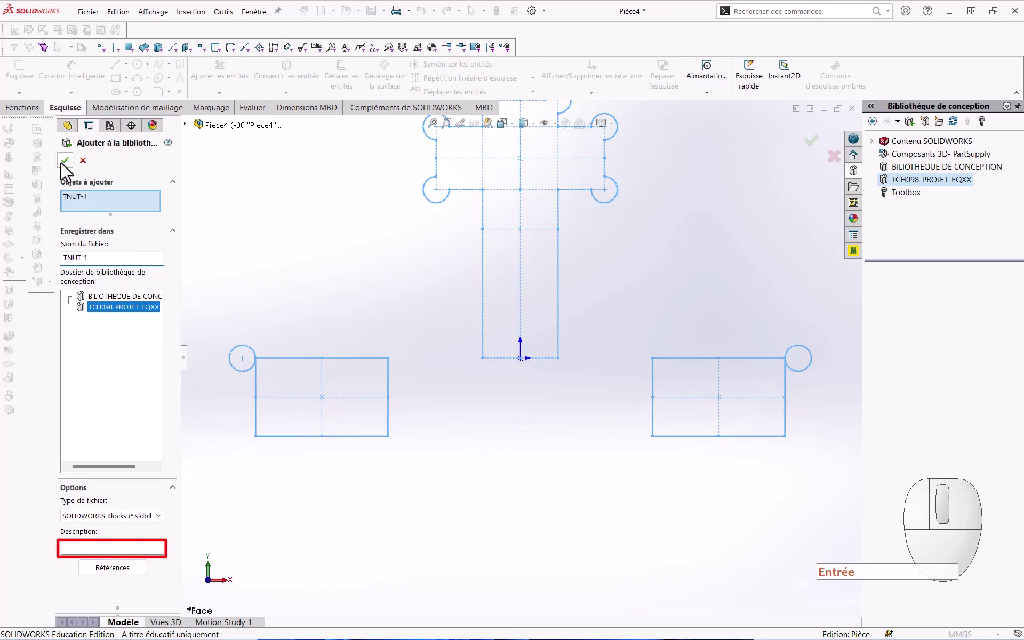
key(Return)
click(66, 169)
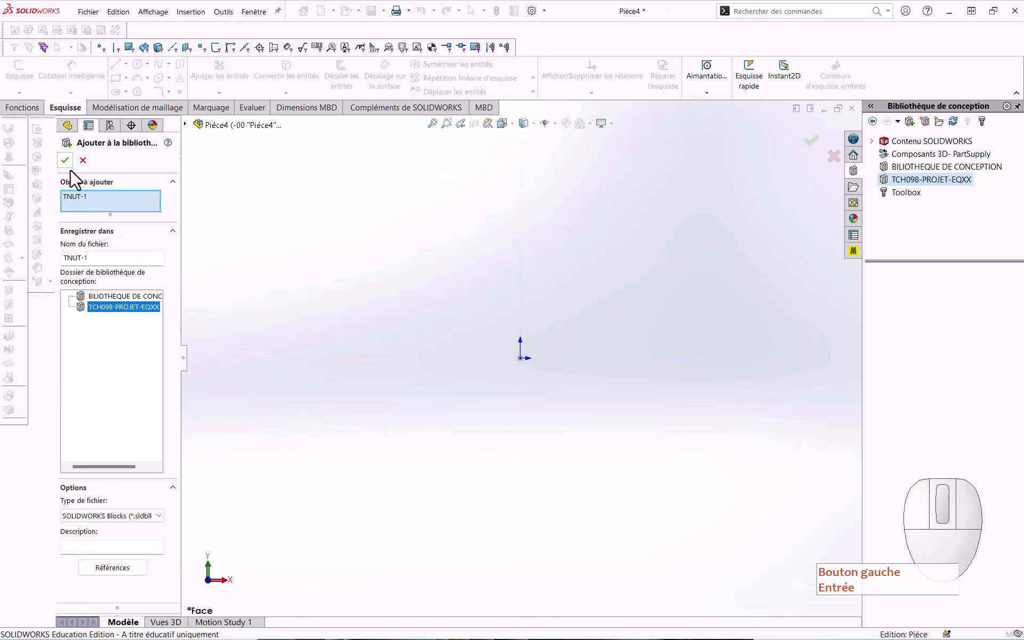
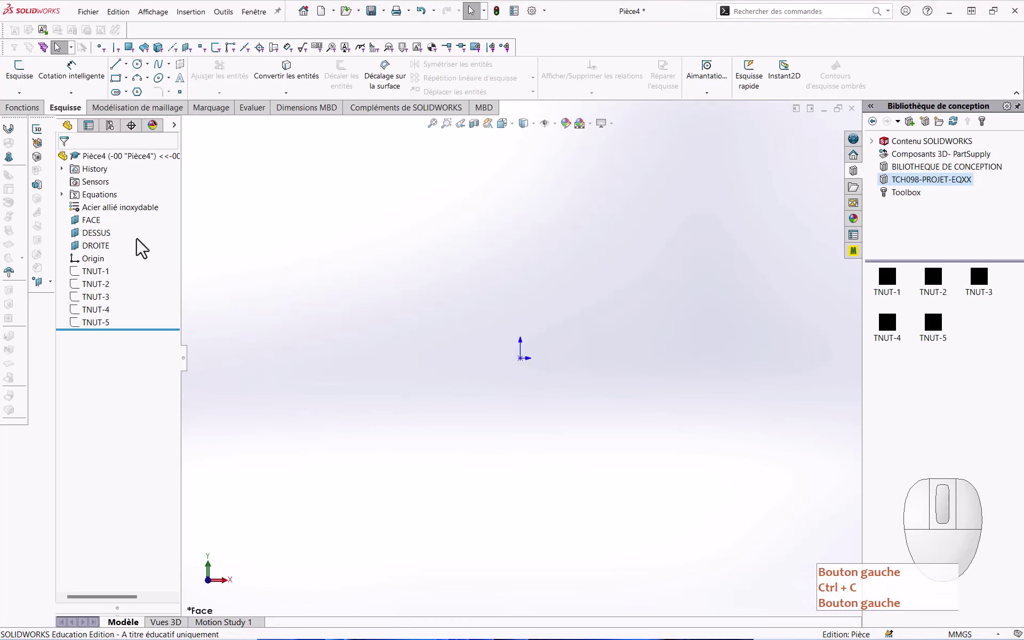
click(97, 228)
Step: Sketch on FACE with three TNUT-1 blocks from the Design Library, one rotated at the origin, then close it
click(108, 213)
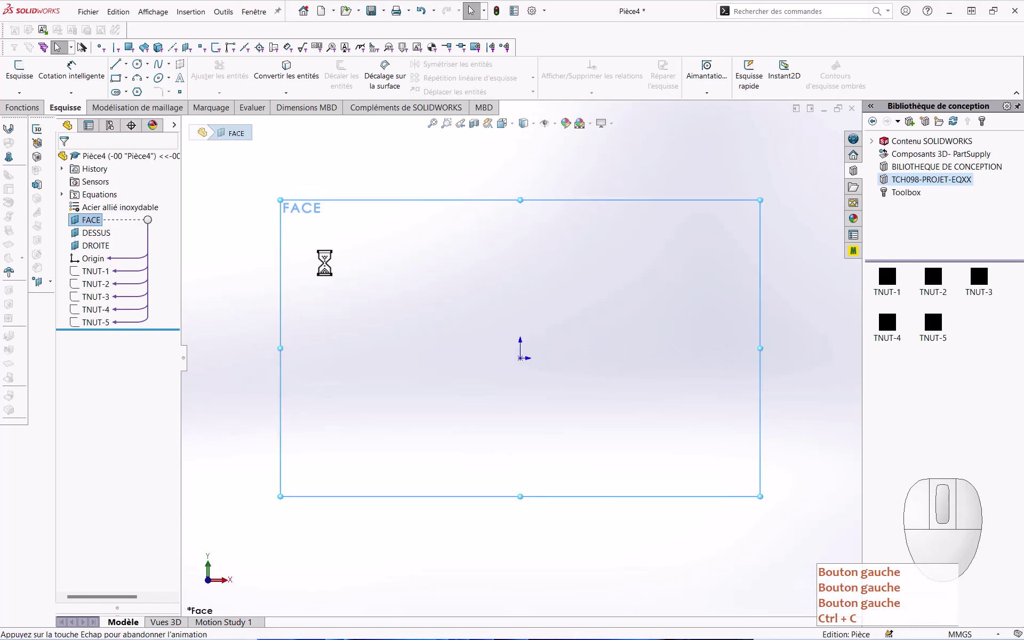
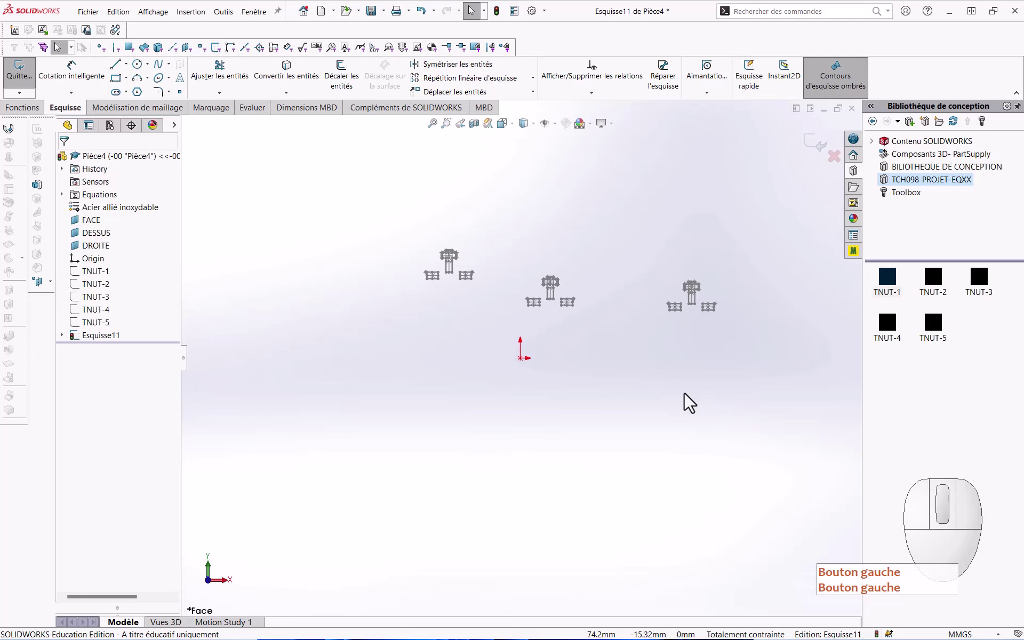
middle_click(590, 351)
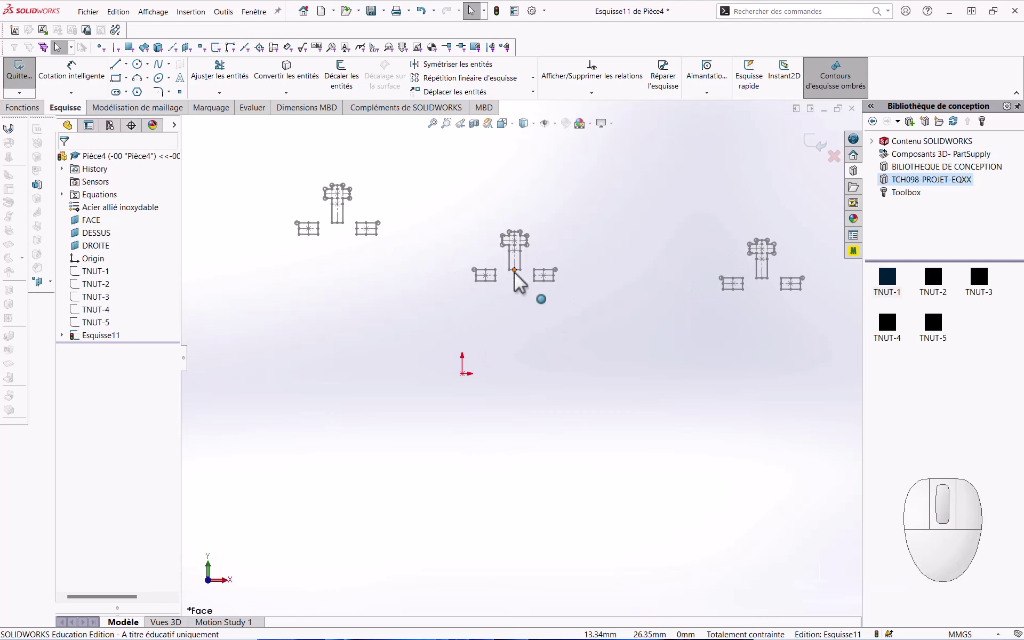
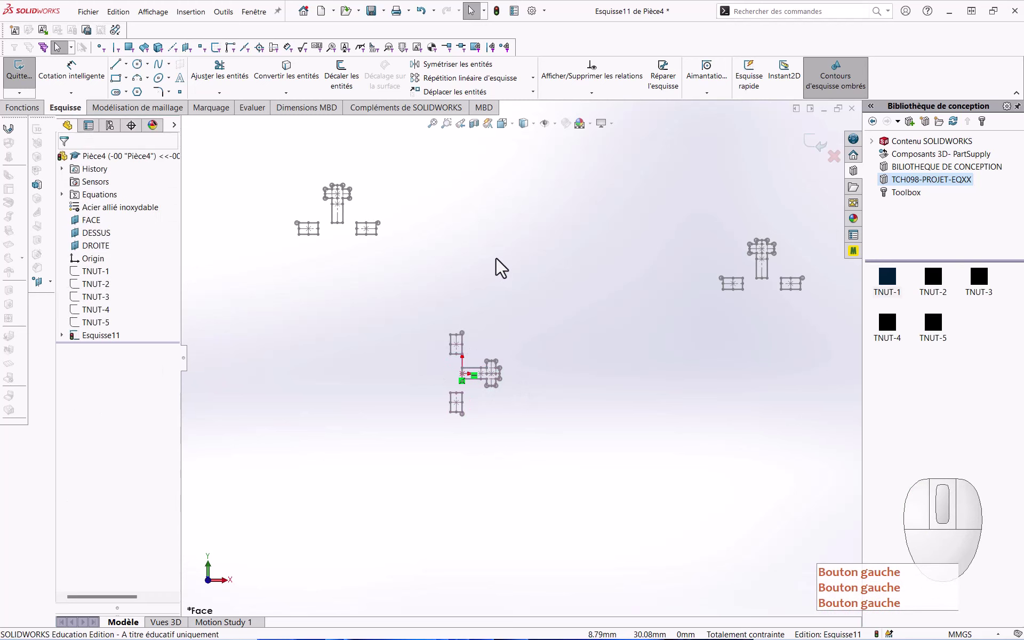
click(600, 228)
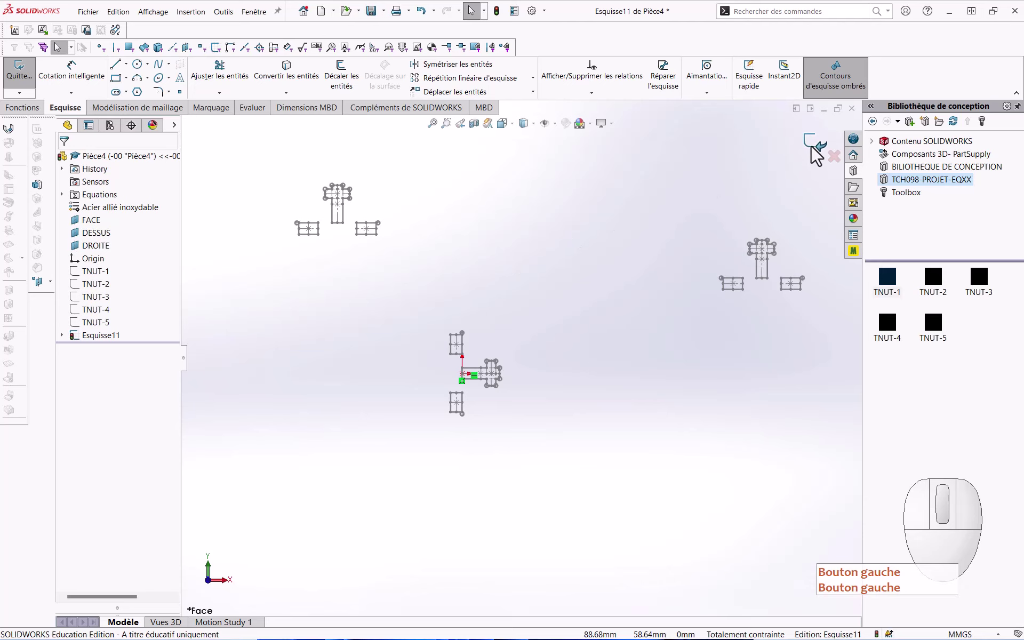
click(817, 154)
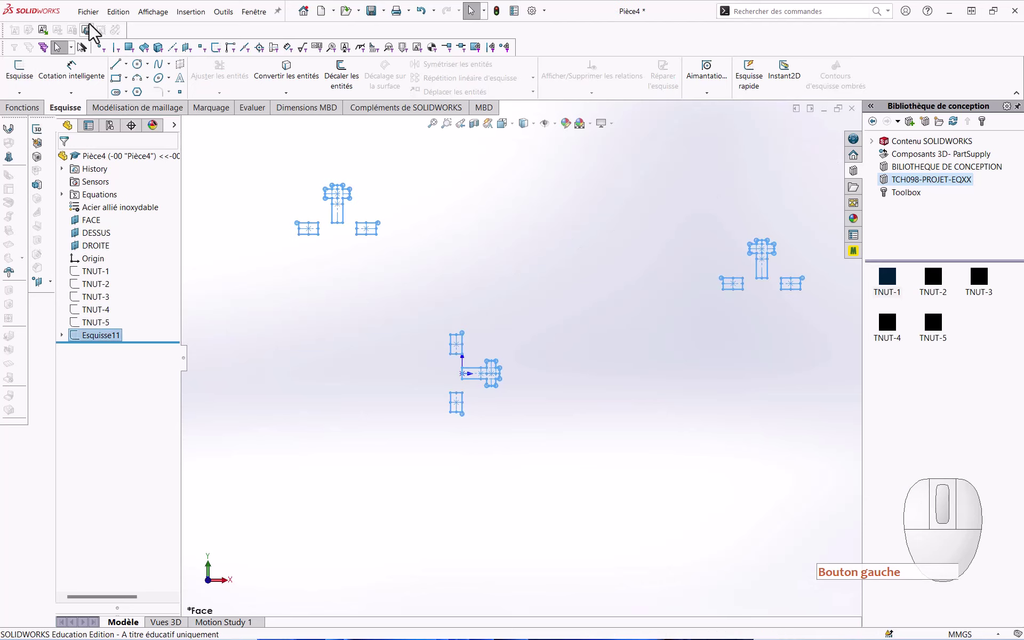
Step: Save the part as BLOCTNUT-TCH098-EQXX in the TEST folder via Save As
click(93, 23)
click(110, 155)
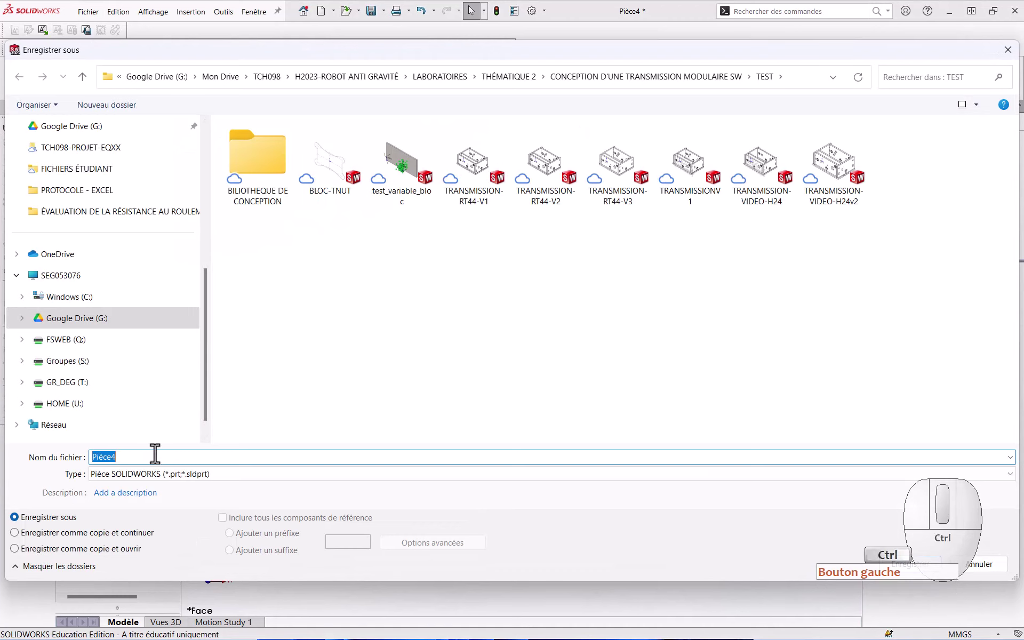
key(ctrl+v)
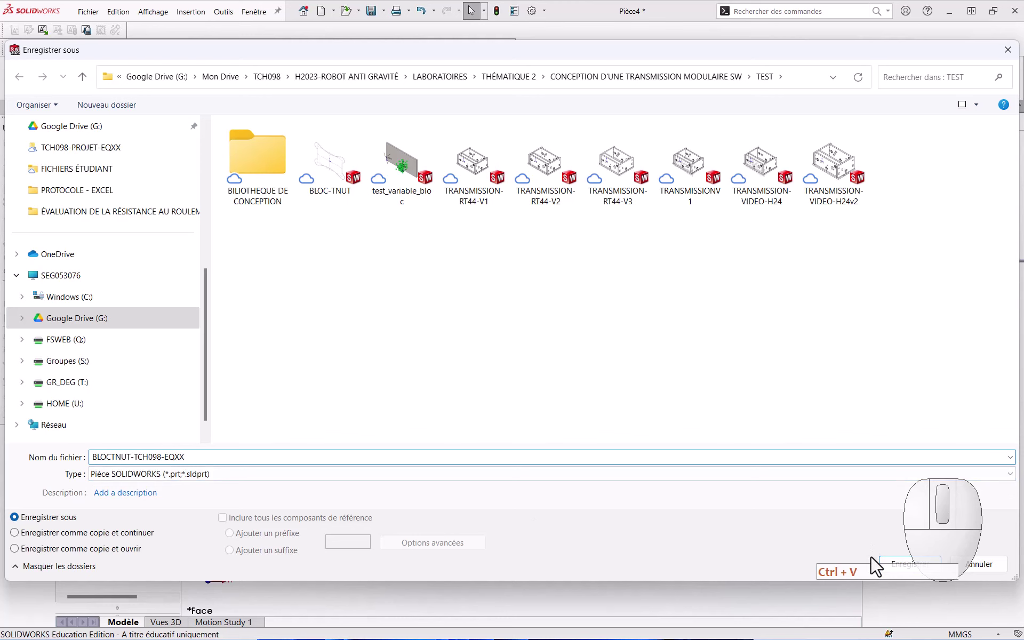
click(841, 545)
click(901, 568)
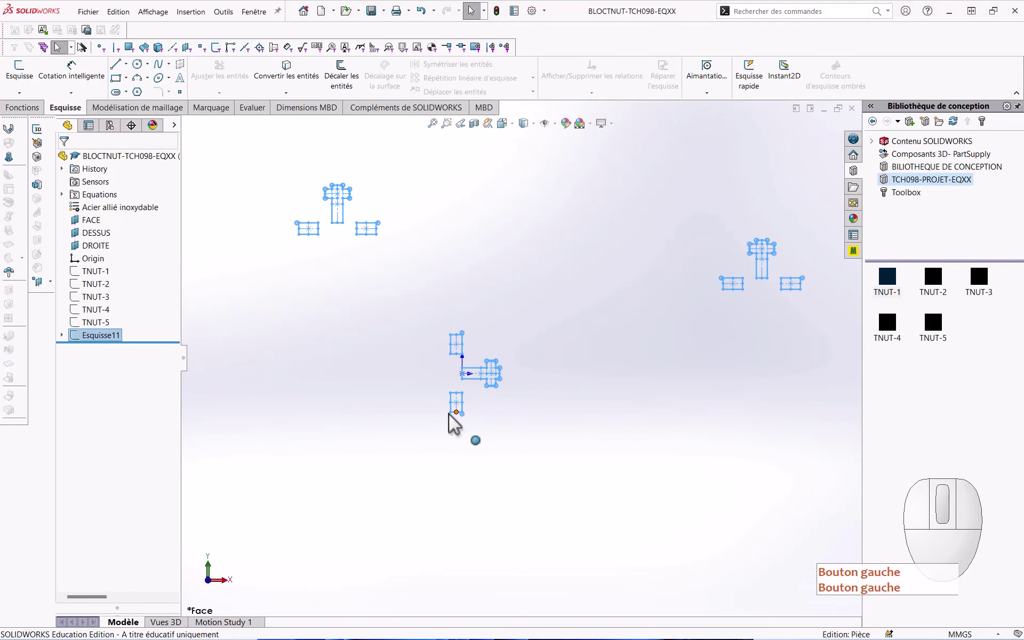
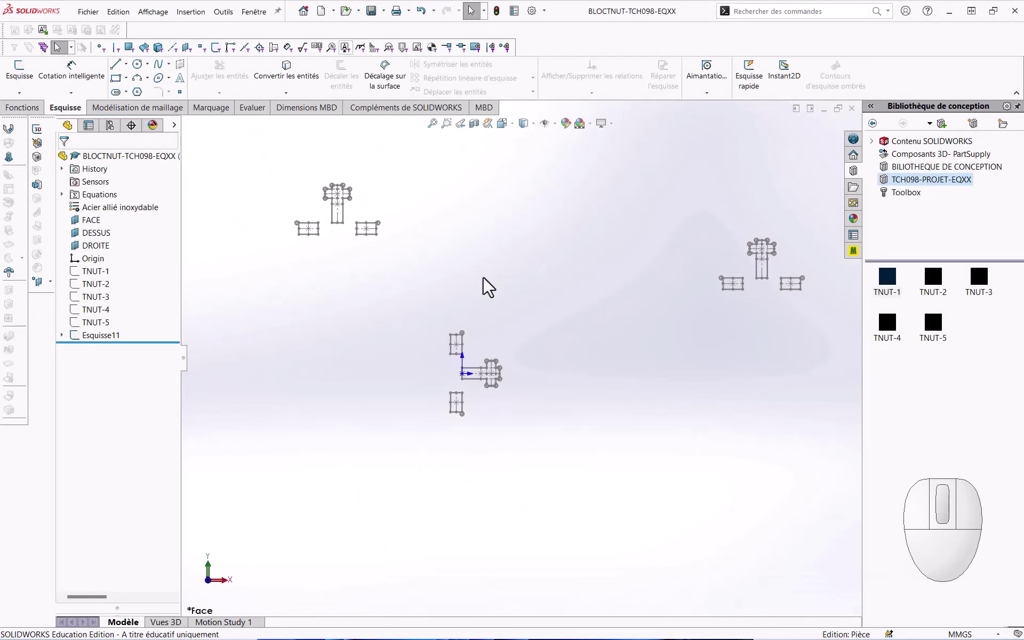
Step: Create a new part from the default template and save it as TCH098-TRANSMISSION-RT44-EQ-XX
key(ctrl+n)
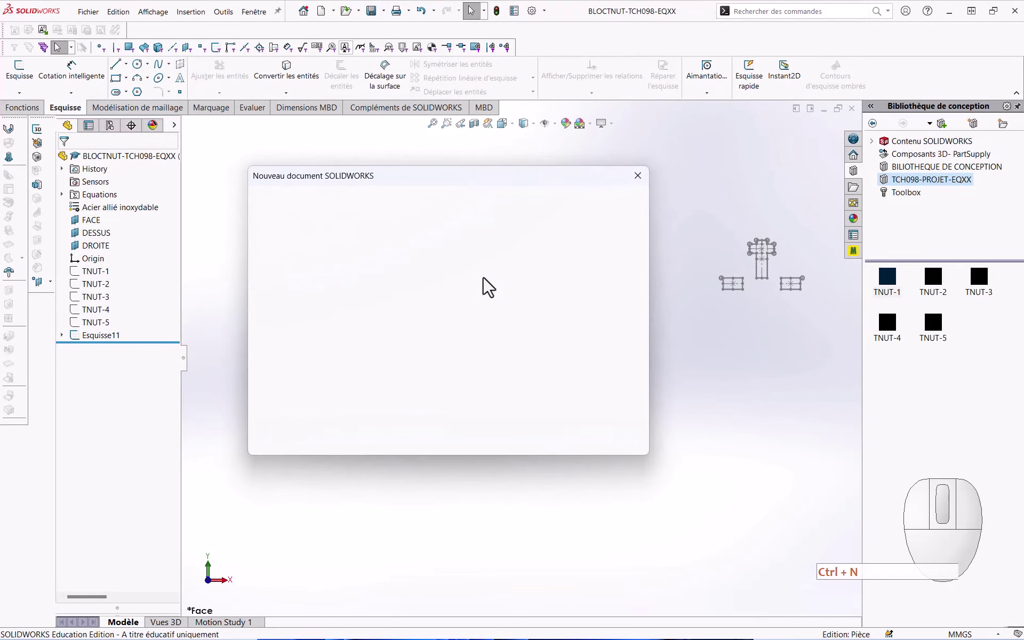
key(Return)
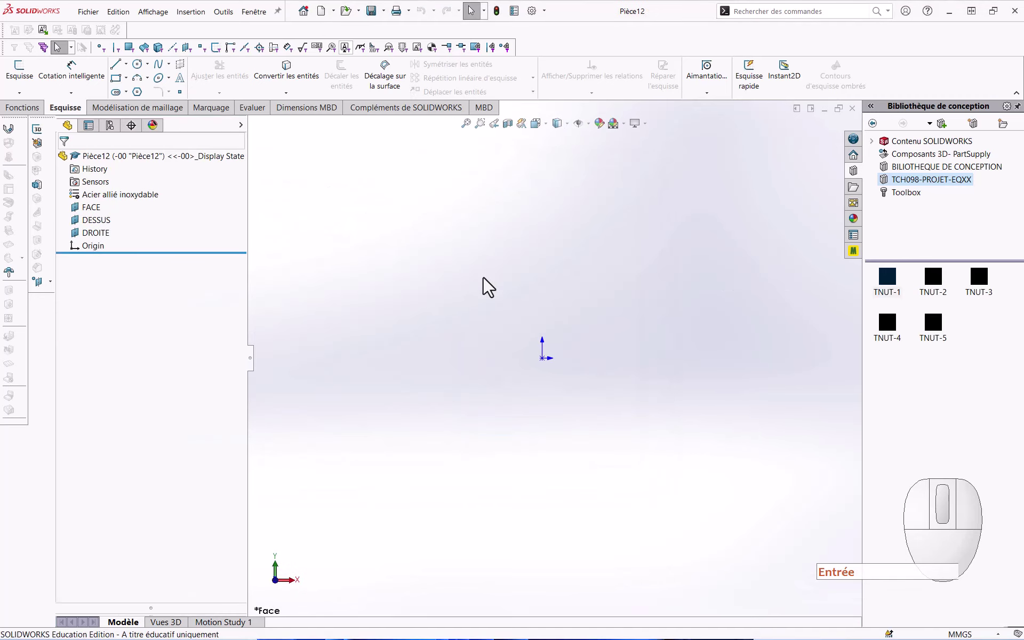
key(ctrl+Return)
key(ctrl+s)
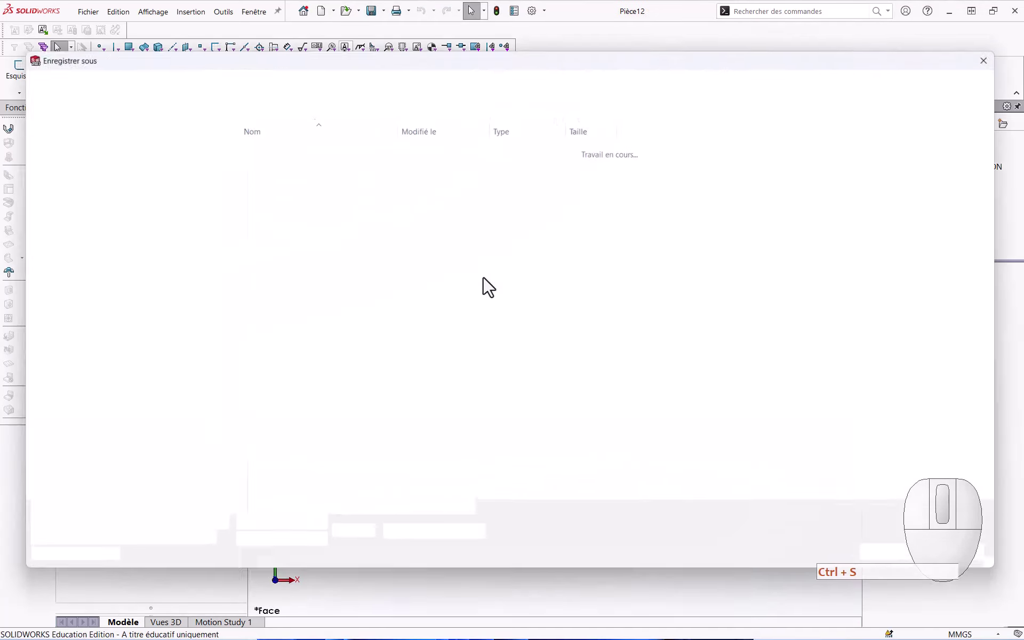
key(ctrl+v)
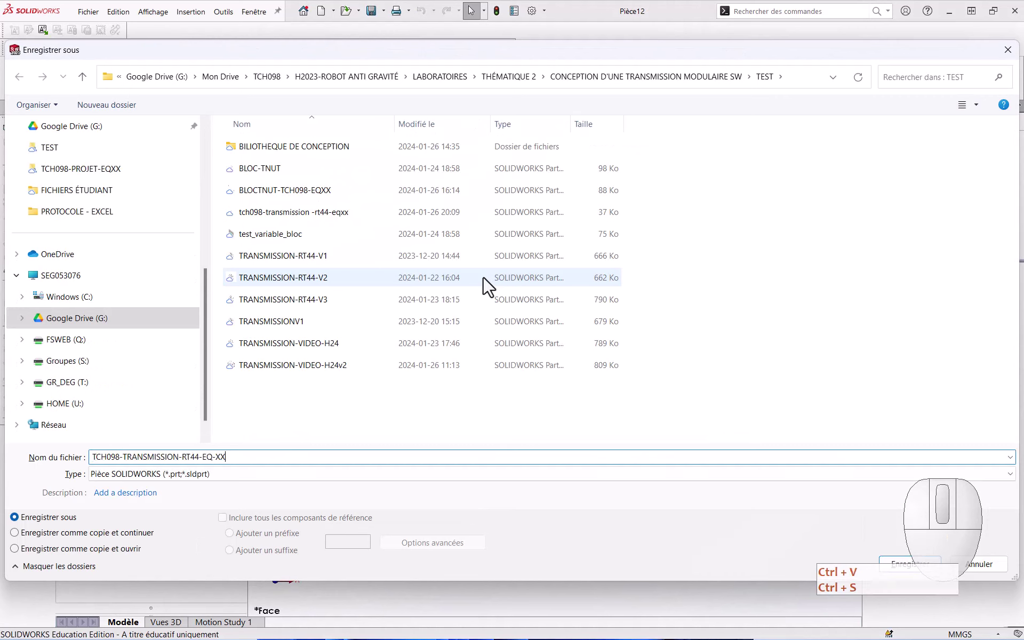
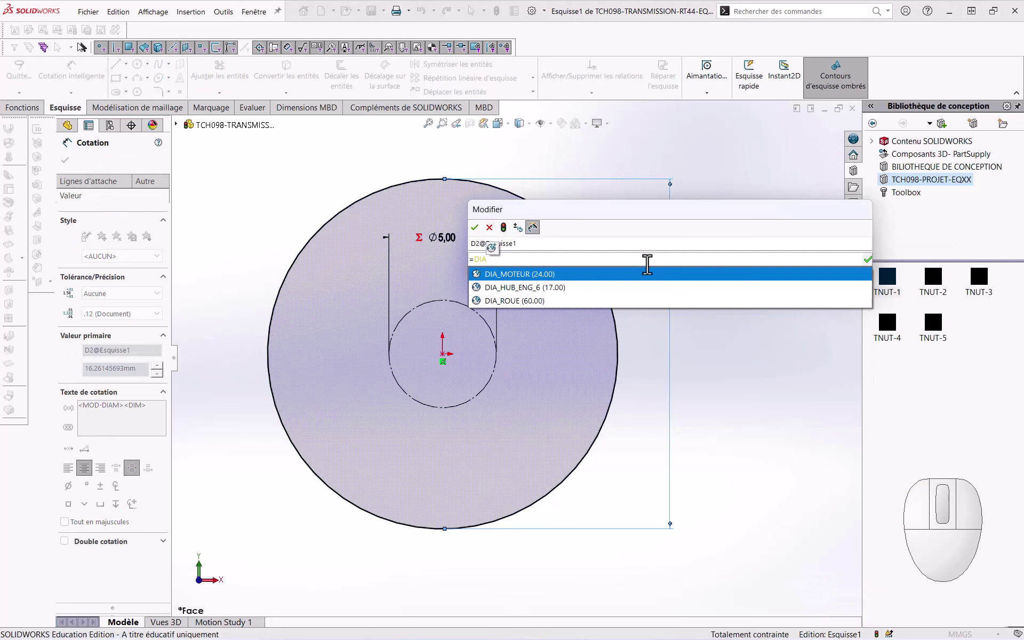
Step: Link the outer circle's diameter to DIA_MOTEUR, giving Ø24,00
click(654, 282)
click(477, 234)
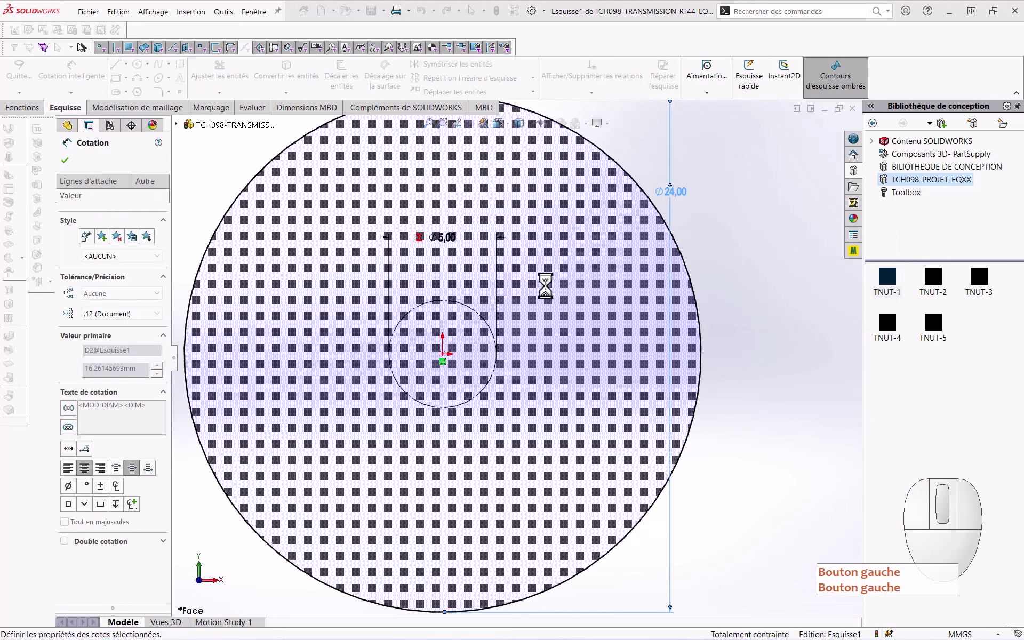
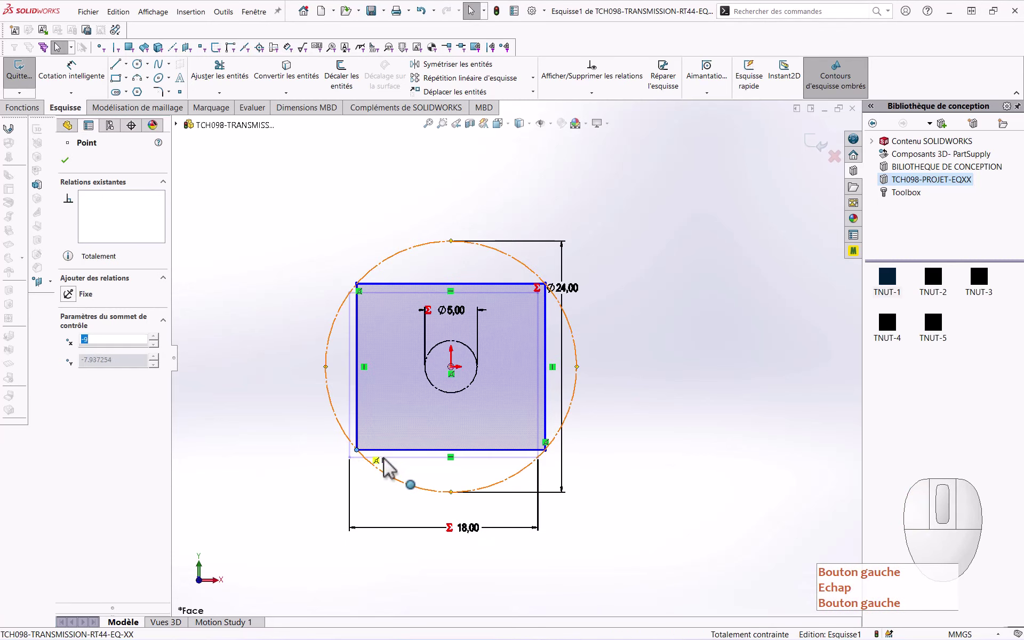
Step: Sketch two concentric circles right of the rectangle, later dimensioned Ø10 and Ø5, and clear the selection
middle_click(635, 489)
click(634, 489)
right_click(810, 234)
drag(653, 357, 561, 358)
right_click(631, 357)
drag(243, 361, 270, 363)
right_click(270, 362)
key(Escape)
key(Escape)
click(315, 386)
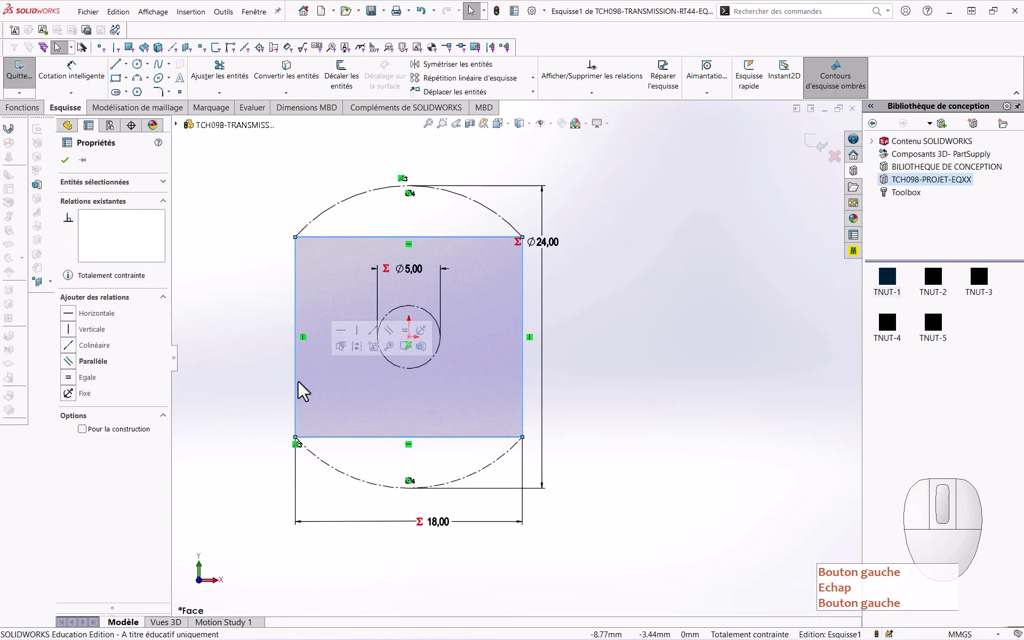
click(365, 355)
key(Escape)
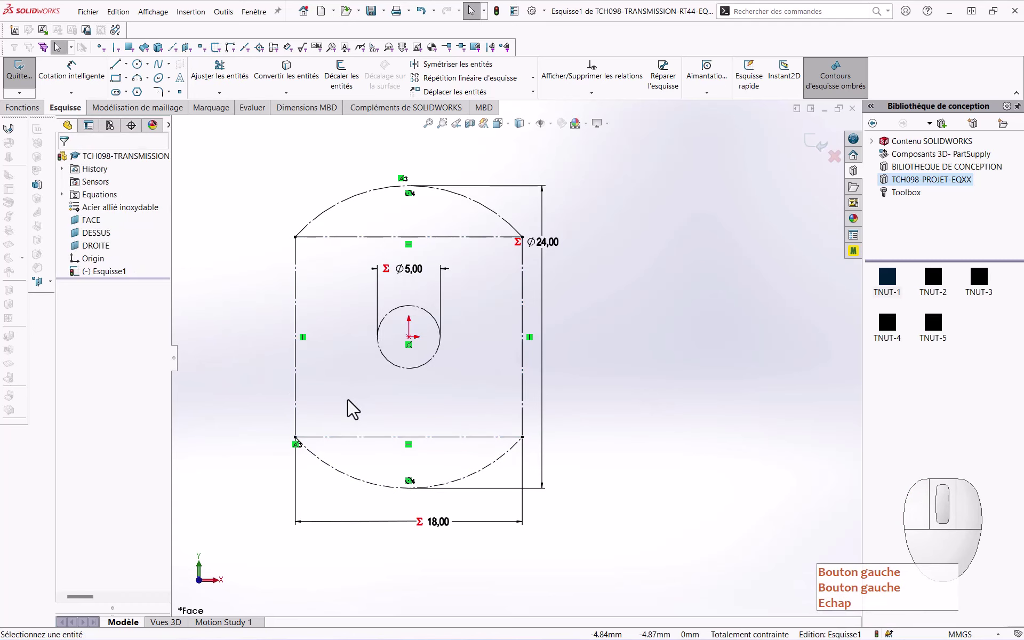
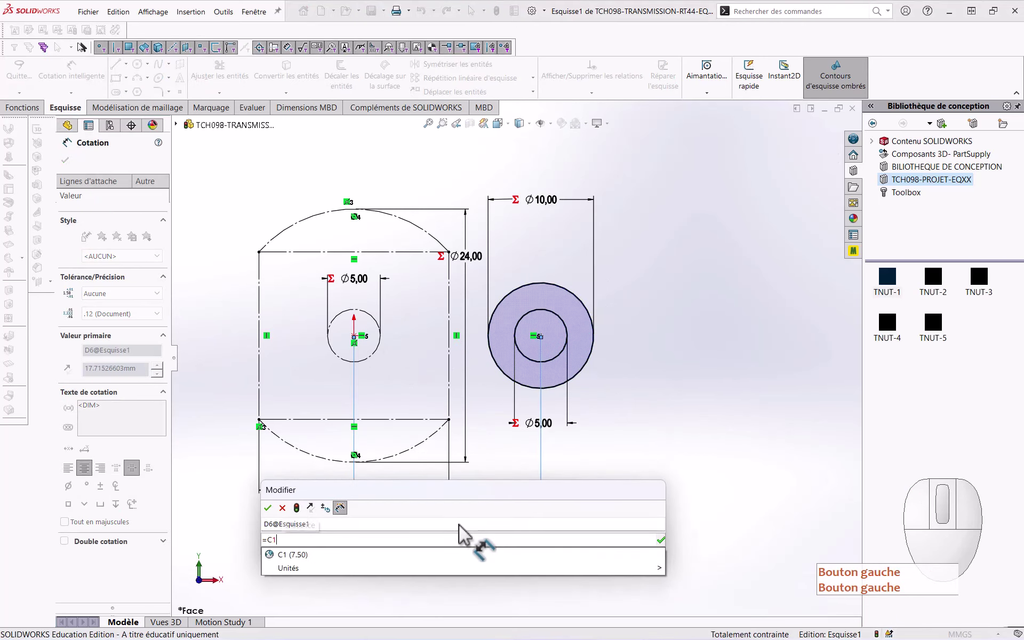
Step: Dimension the Ø10 pair 7.50 (=C1) from the centre hole and draw a Ø20 circle with a Ø5 hole
key(Down)
key(Return)
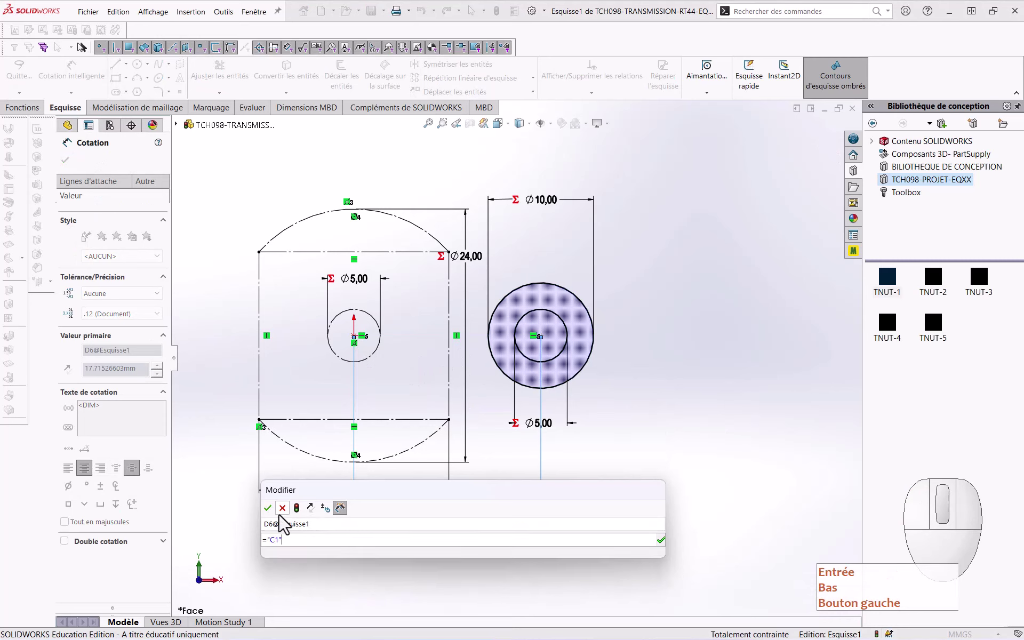
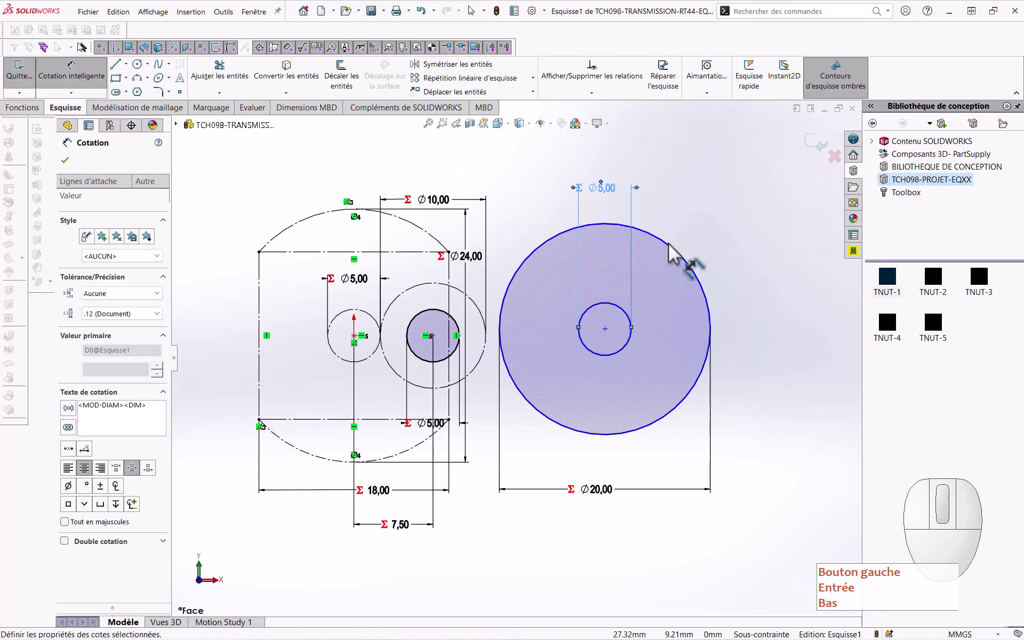
drag(729, 244, 616, 355)
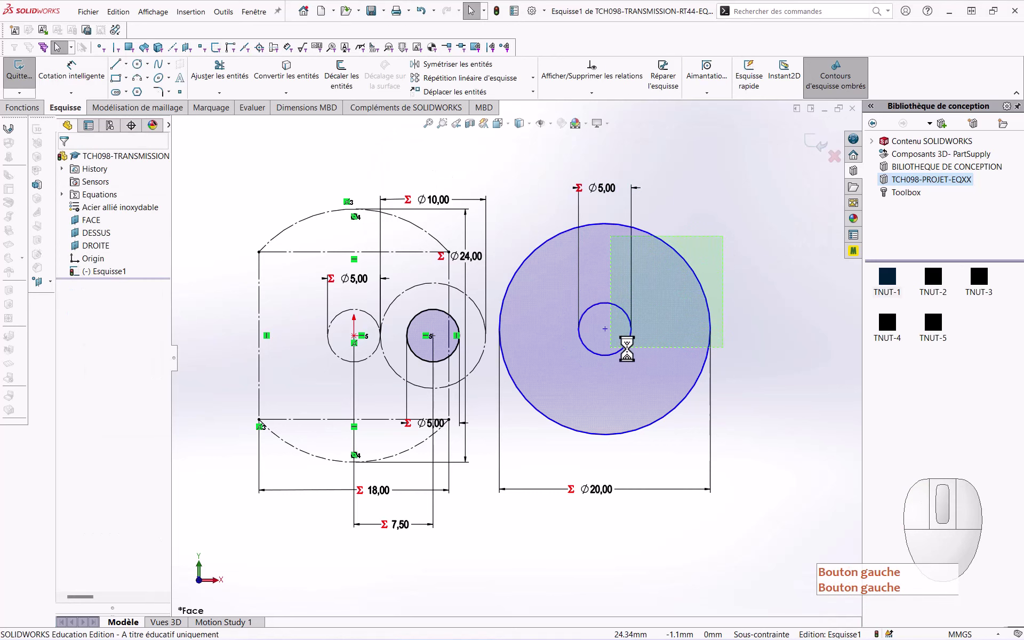
click(694, 317)
click(691, 355)
Step: Set the outer circles to construction and pick the Ø20 circle's centre for the 12.50 spacing
click(446, 357)
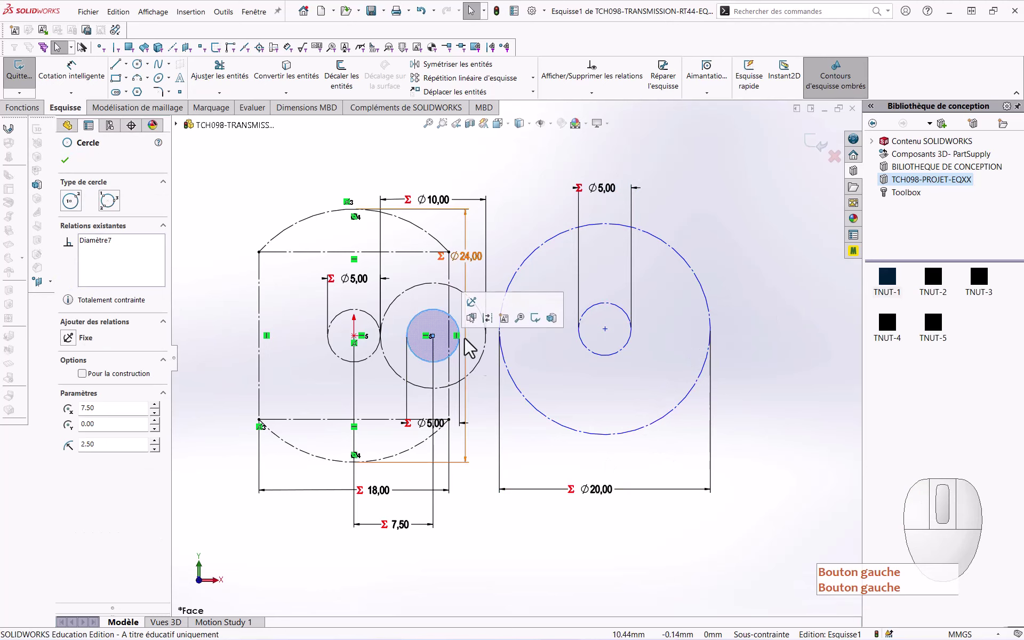
click(493, 329)
click(765, 359)
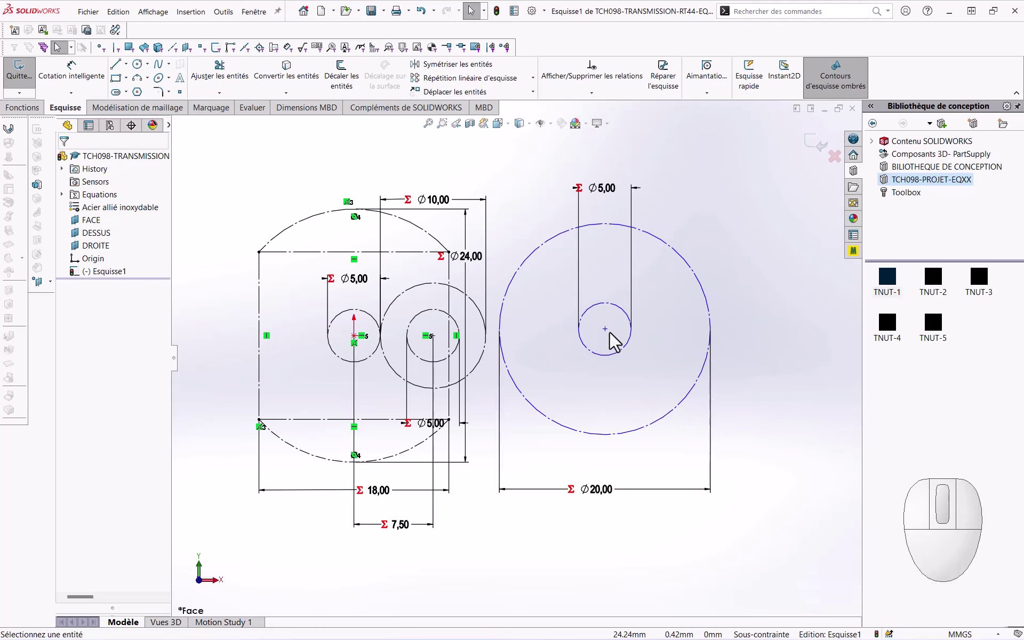
click(613, 338)
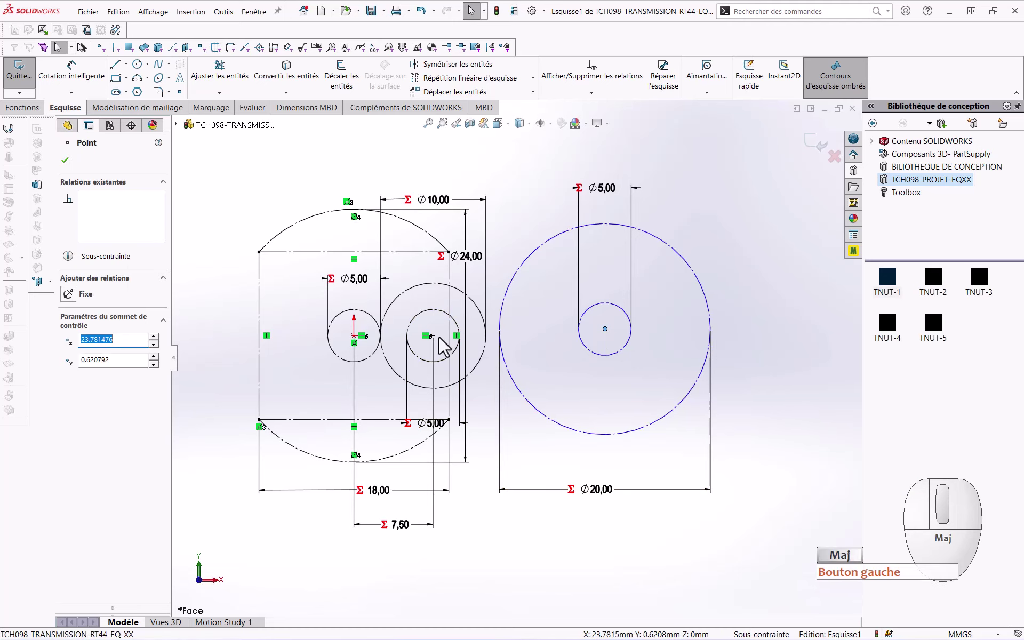
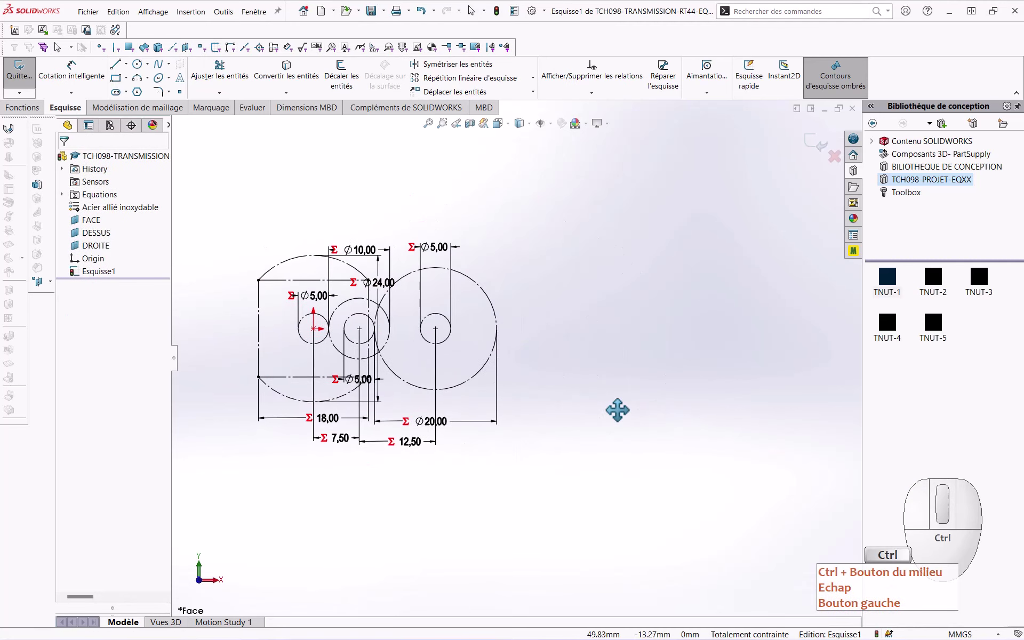
Step: Draw a large circle with its diameter driven by D6 (Ø27,50), ready for a concentric Ø28,50 circle
scroll(down, 3)
right_click(584, 384)
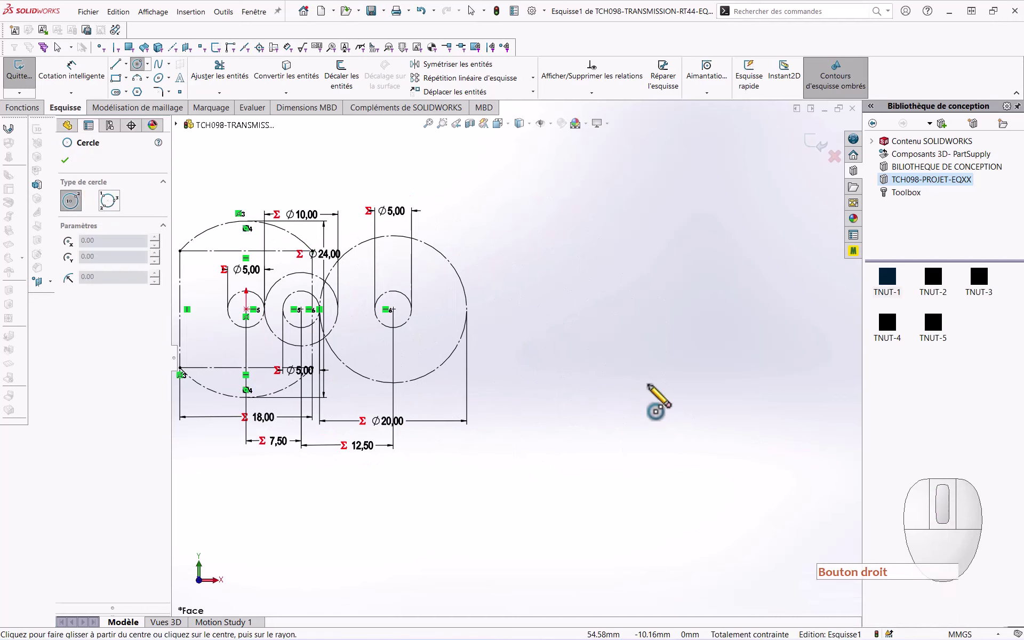
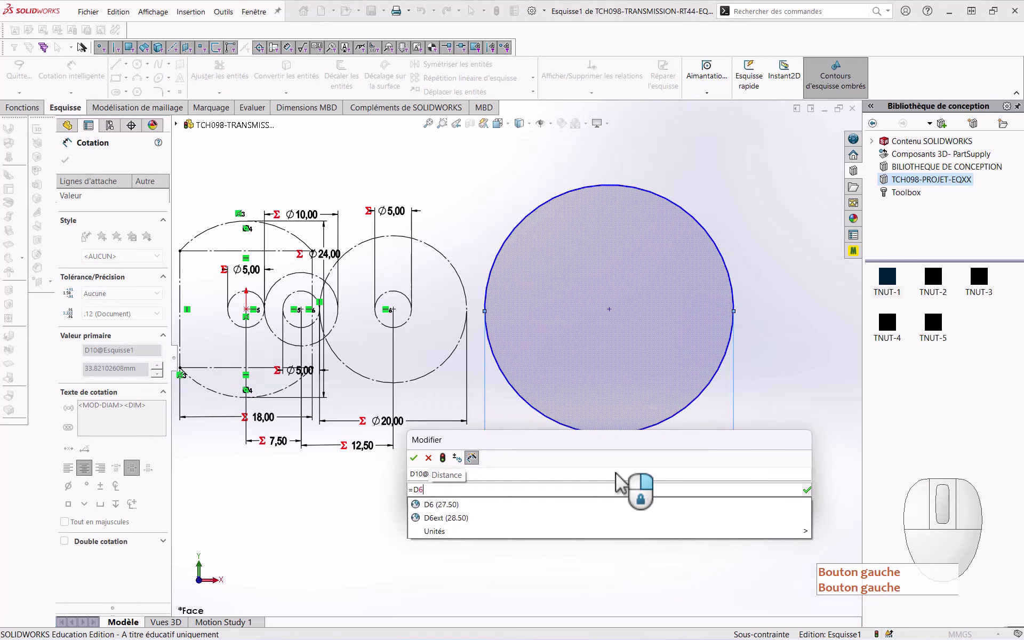
key(Down)
key(Return)
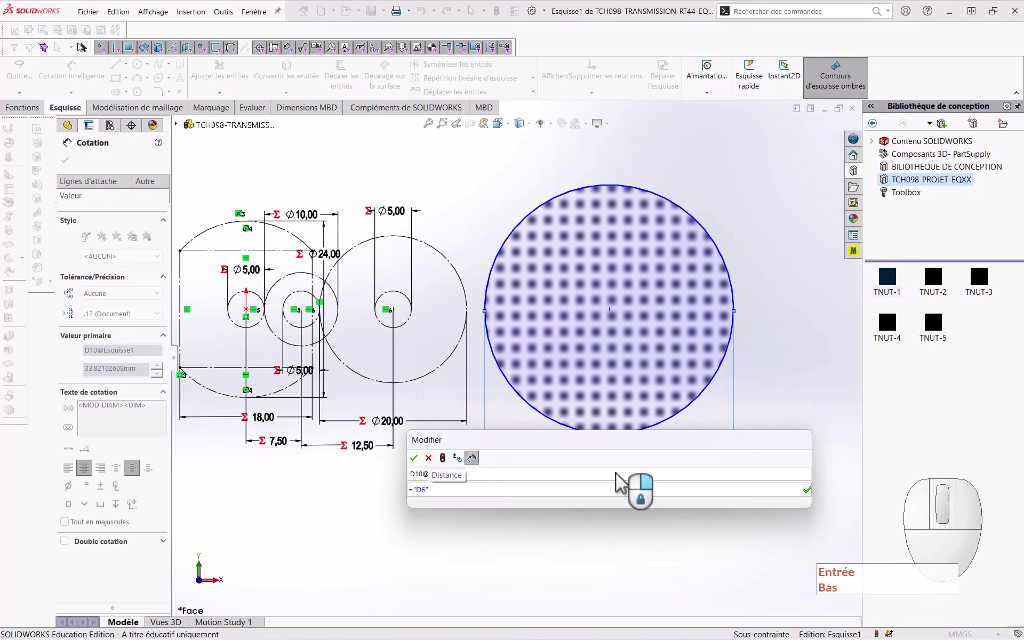
key(Down)
key(Return)
key(Escape)
key(Return)
key(Down)
click(419, 467)
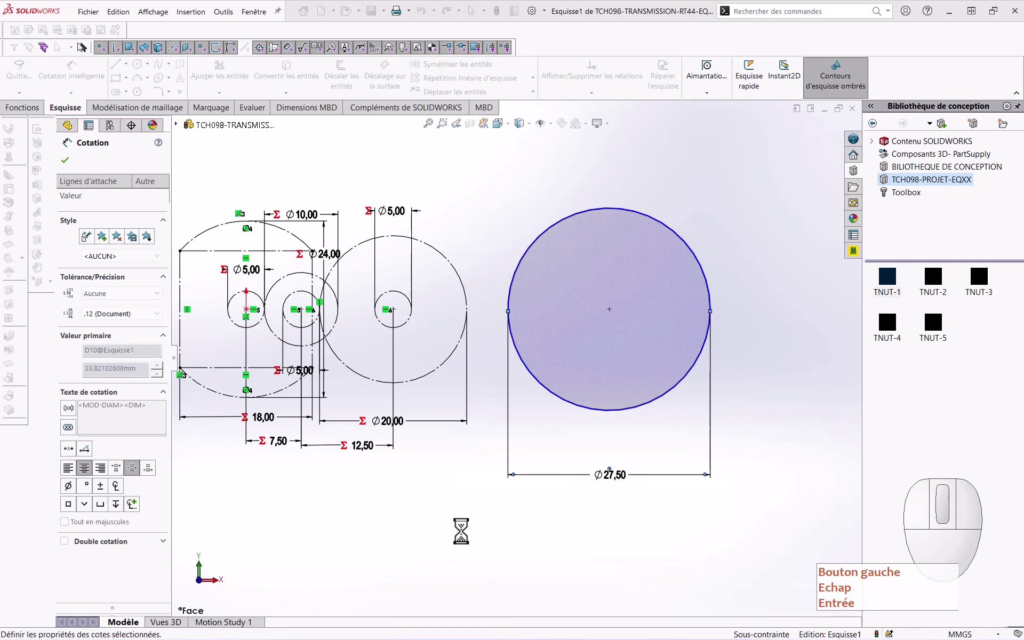
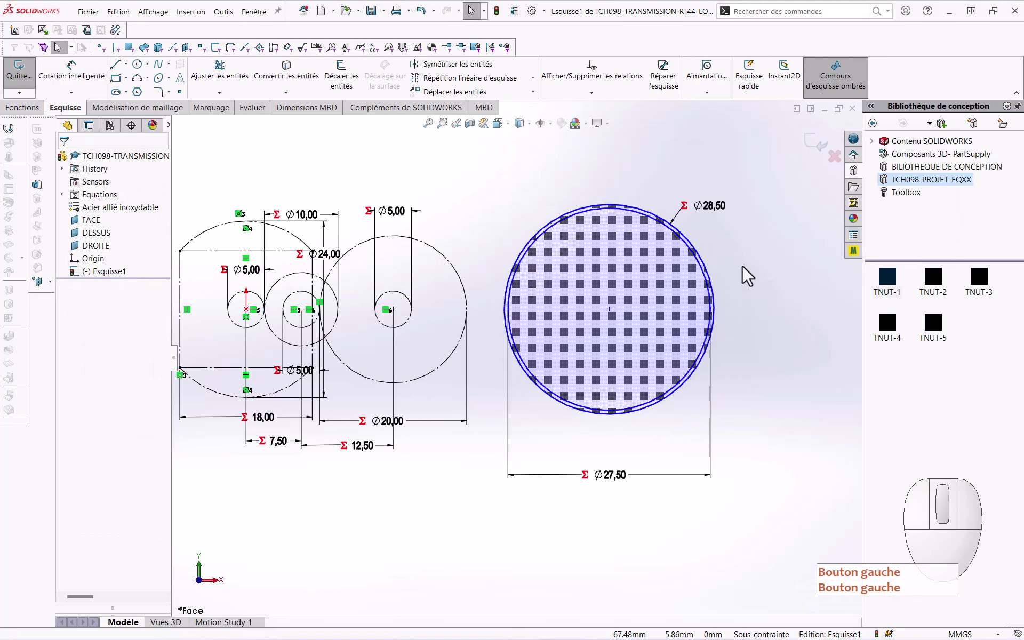
Step: Make the Ø27,50/Ø28,50 circles construction and add a construction line from the Ø5 hole centre, dimensioned 16,25
drag(750, 263, 699, 295)
click(749, 262)
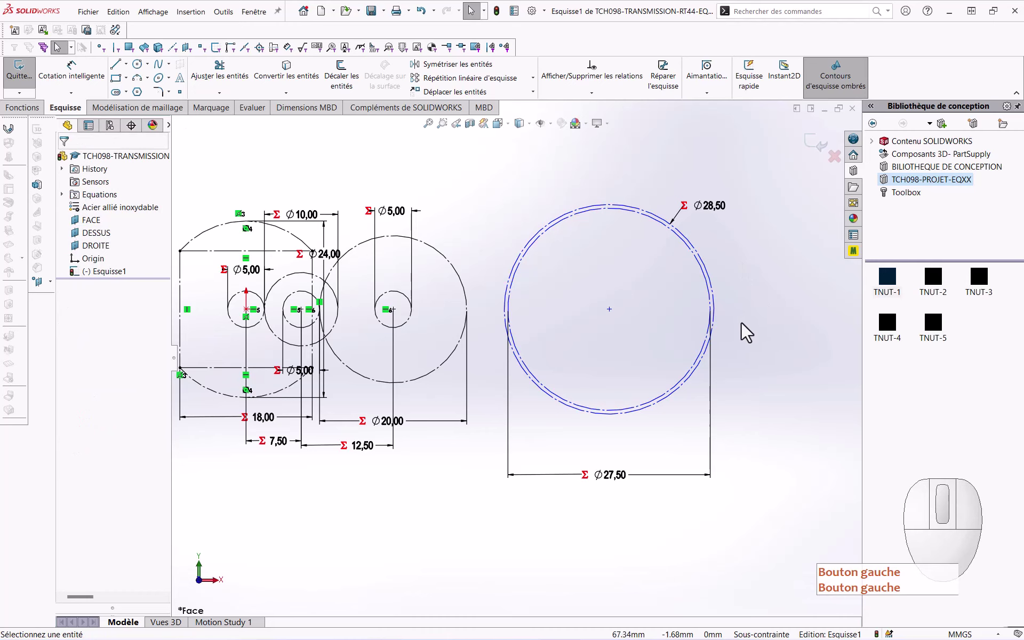
click(649, 357)
drag(617, 317, 618, 334)
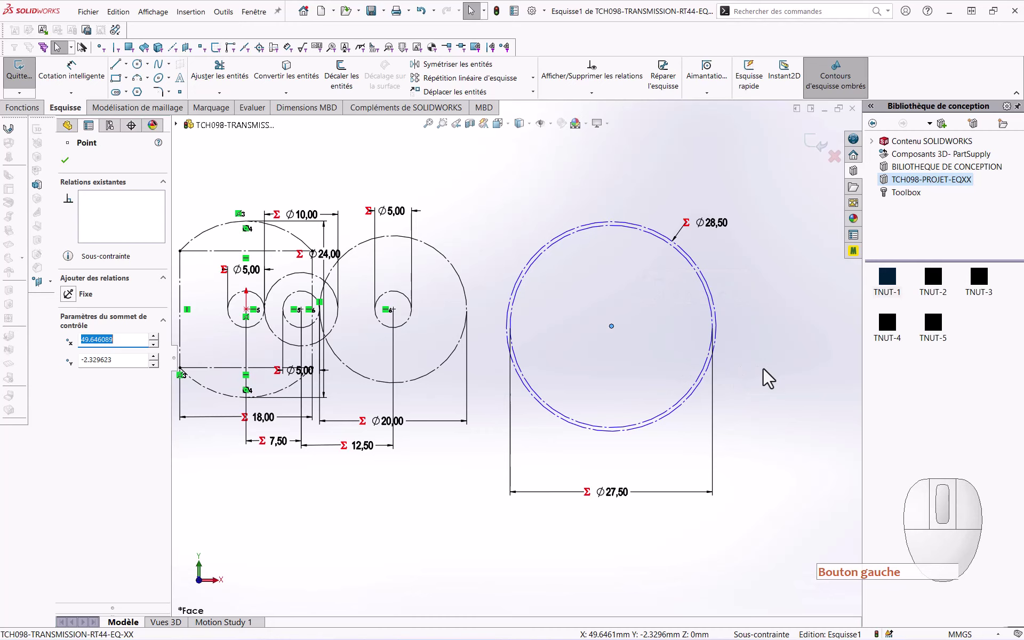
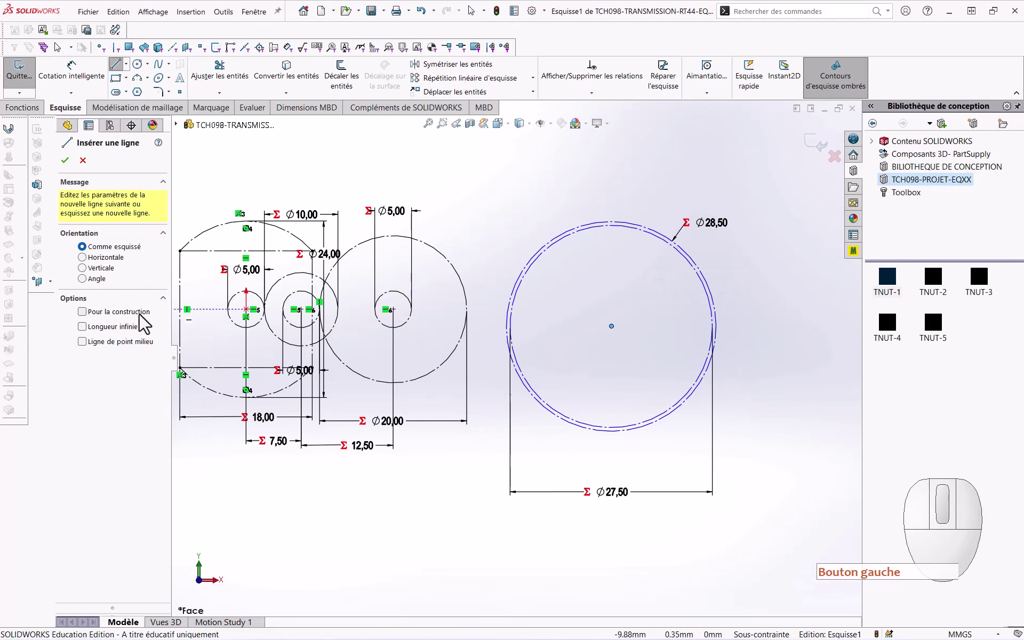
click(144, 321)
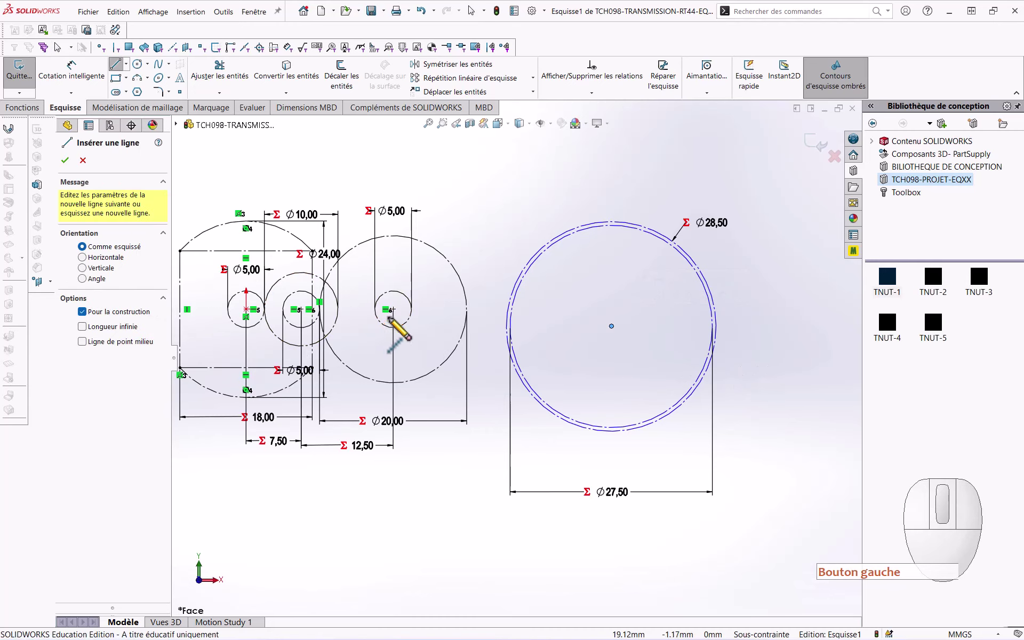
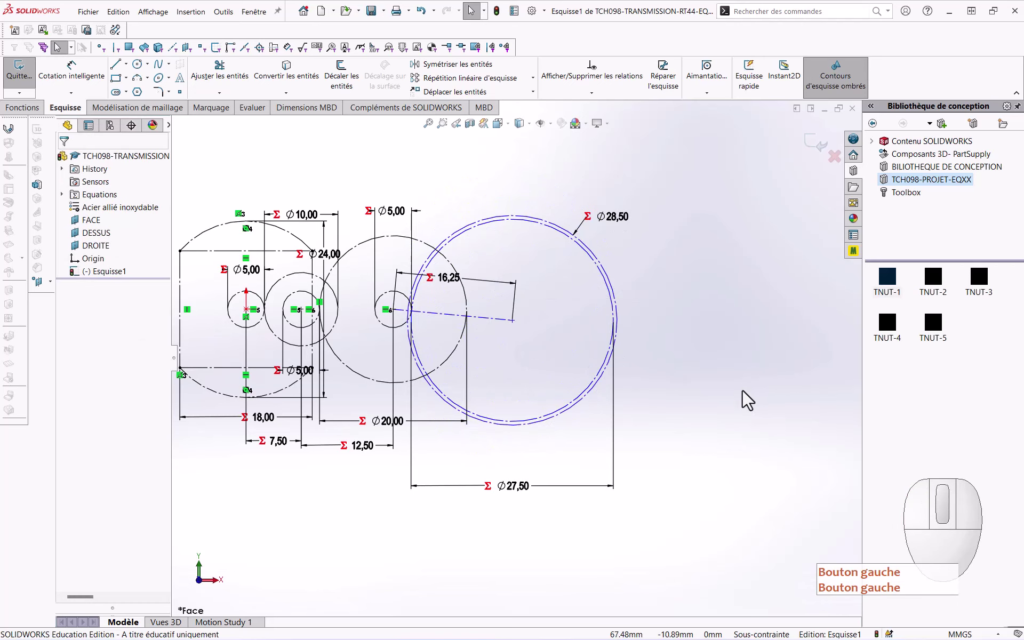
Step: Add a concentric Ø60,00 circle driven by DIA_ROUE and set it to construction
middle_click(684, 404)
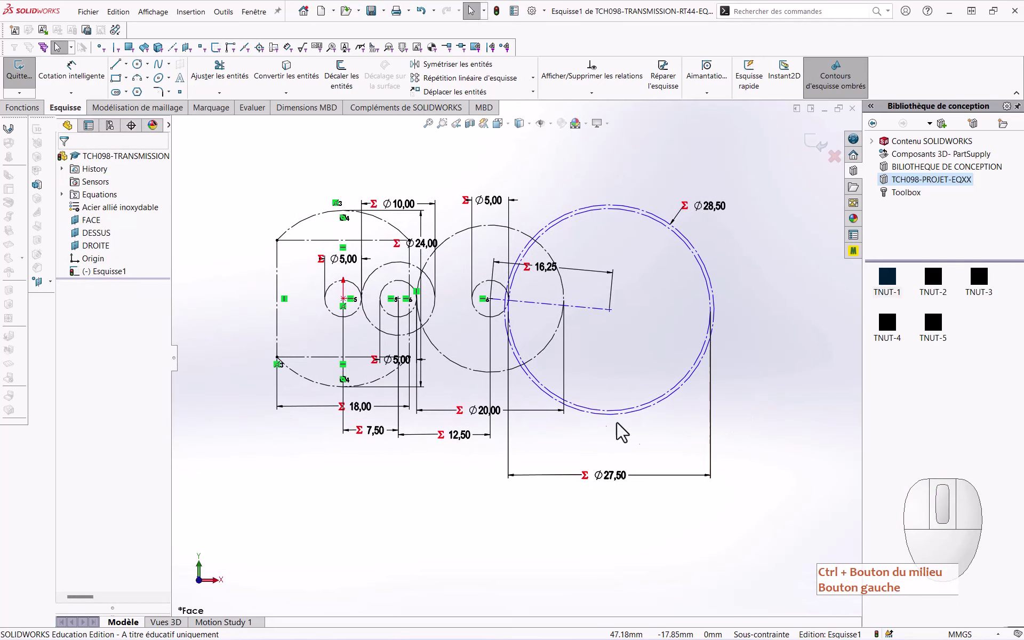
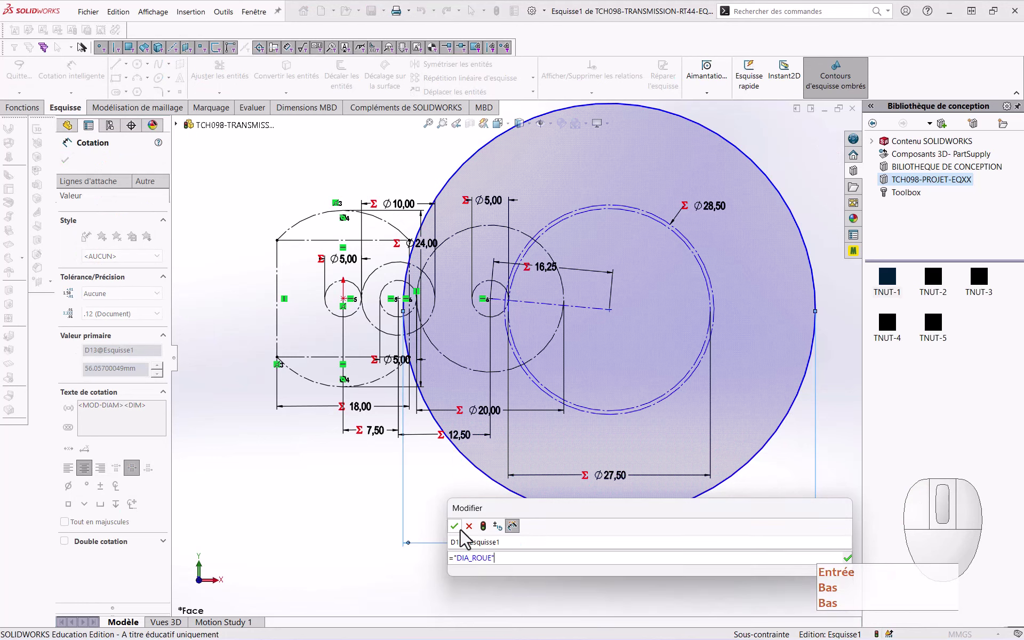
click(466, 536)
key(Escape)
click(538, 526)
click(583, 503)
middle_click(560, 538)
scroll(up, 3)
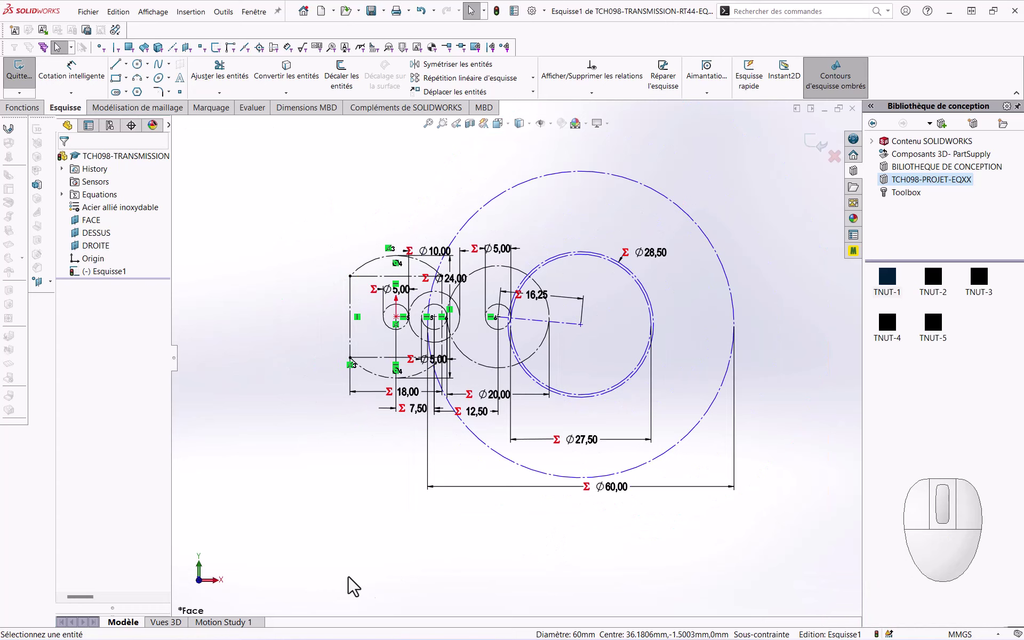
Step: Redraw the plate rectangle and set an 8,50 margin using the MARGE MOTEUR variable
right_click(352, 583)
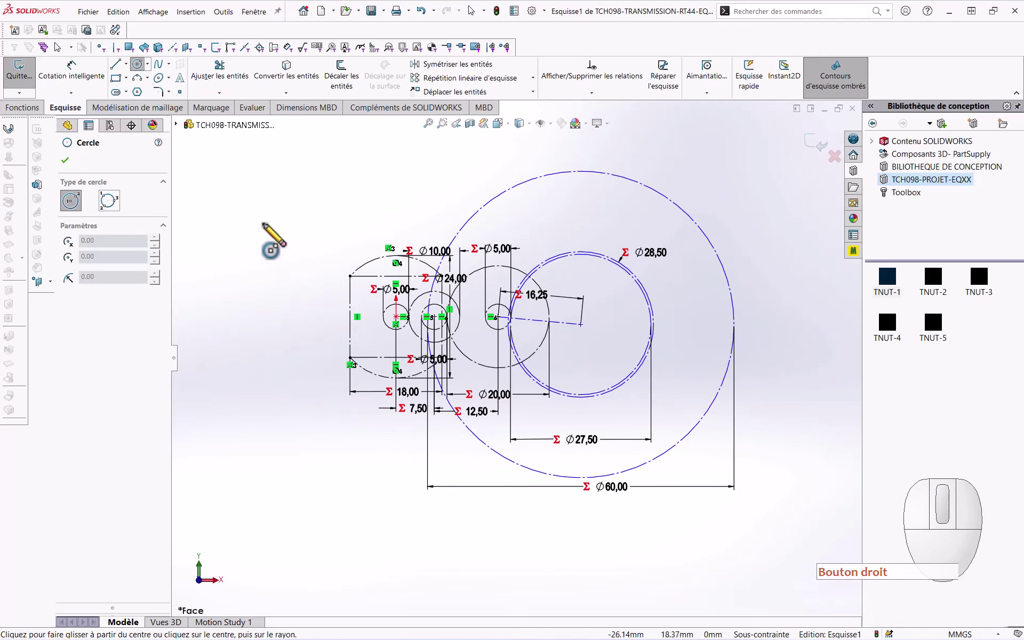
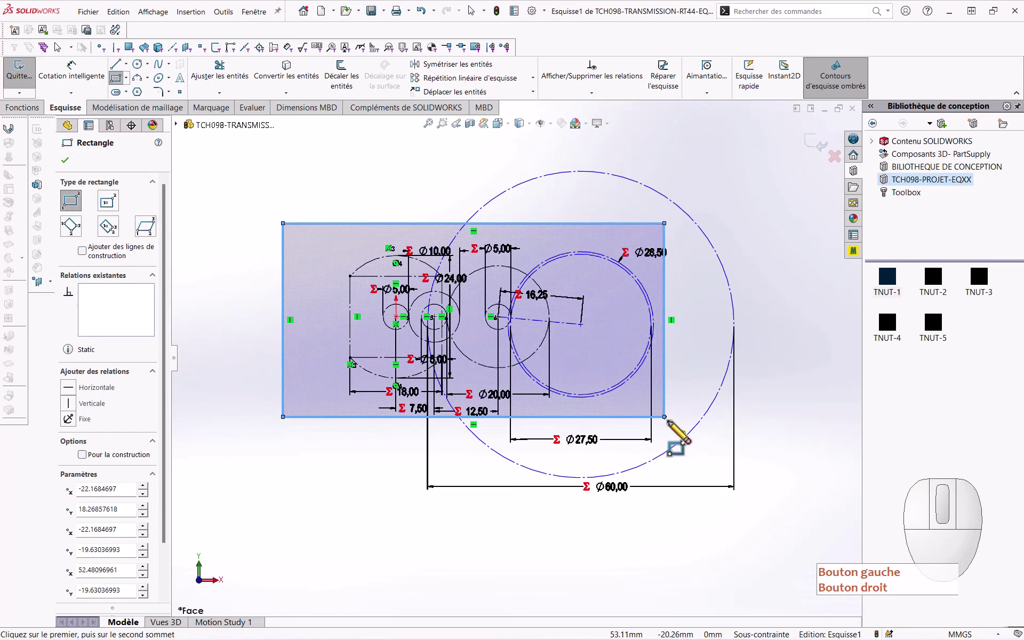
key(Escape)
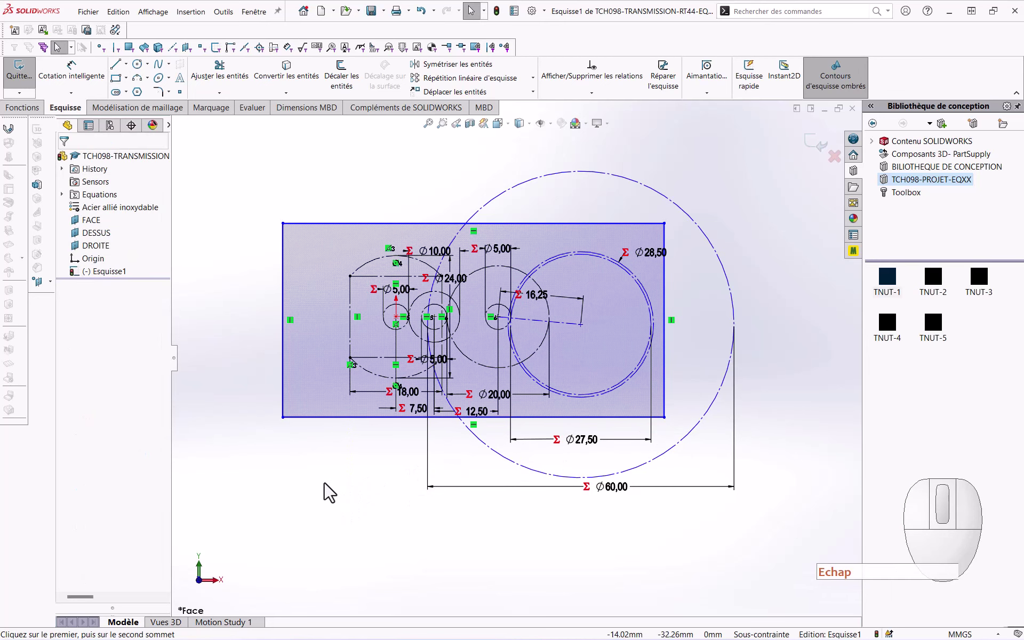
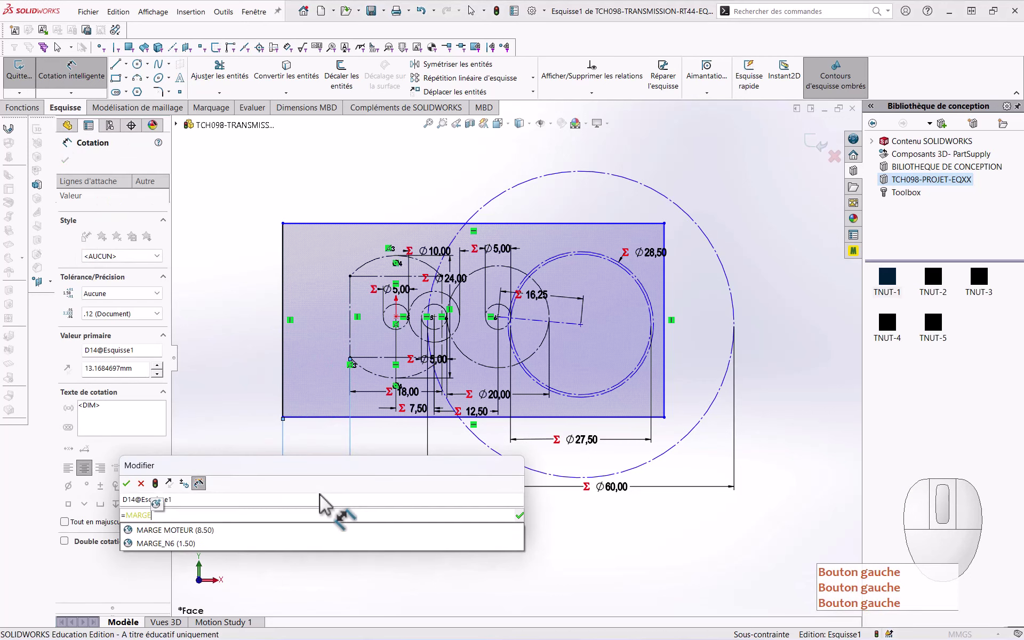
key(Down)
key(Return)
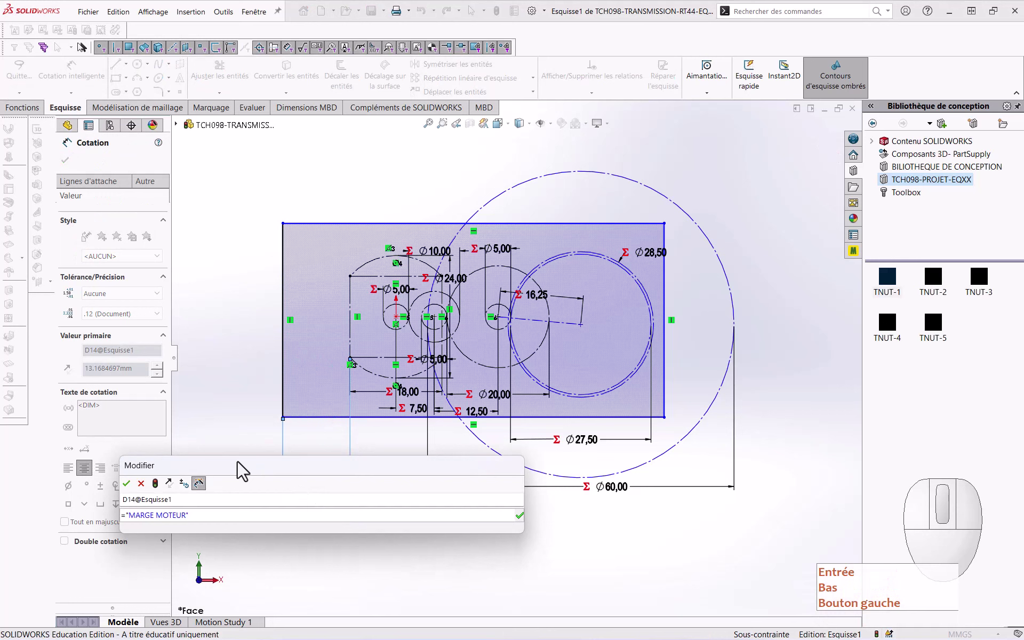
click(137, 494)
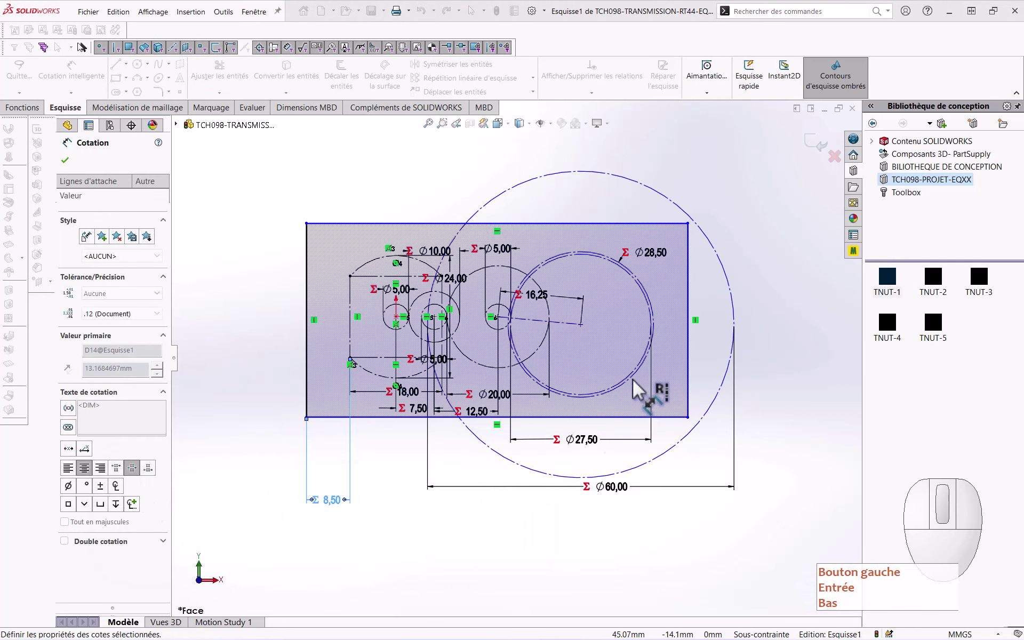
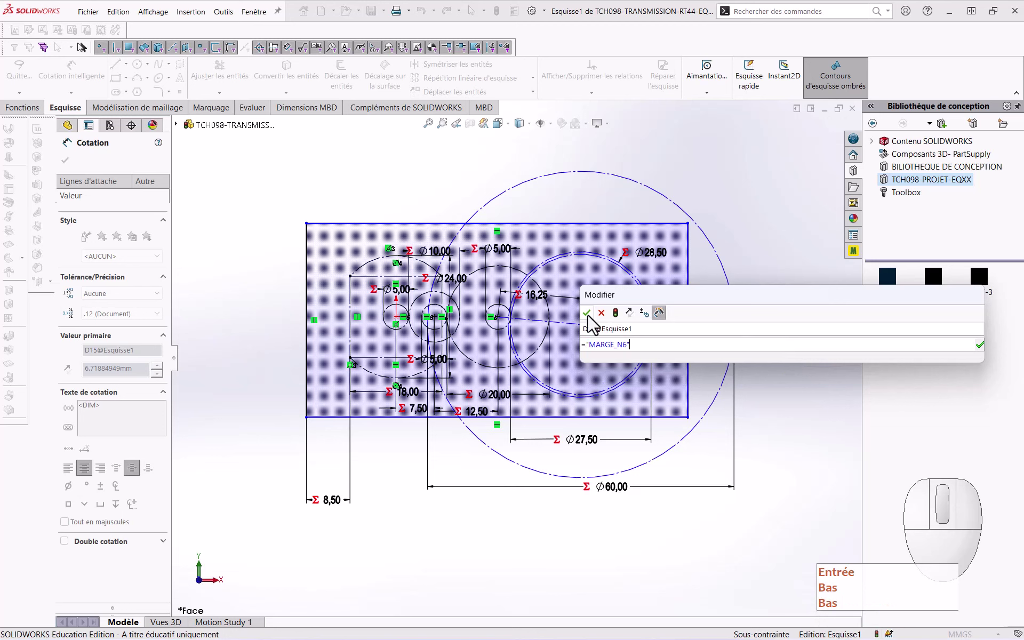
Step: Hold the rectangle's right and top edges 1,50 off the Ø28,50 circle via MARGE_N6
click(593, 323)
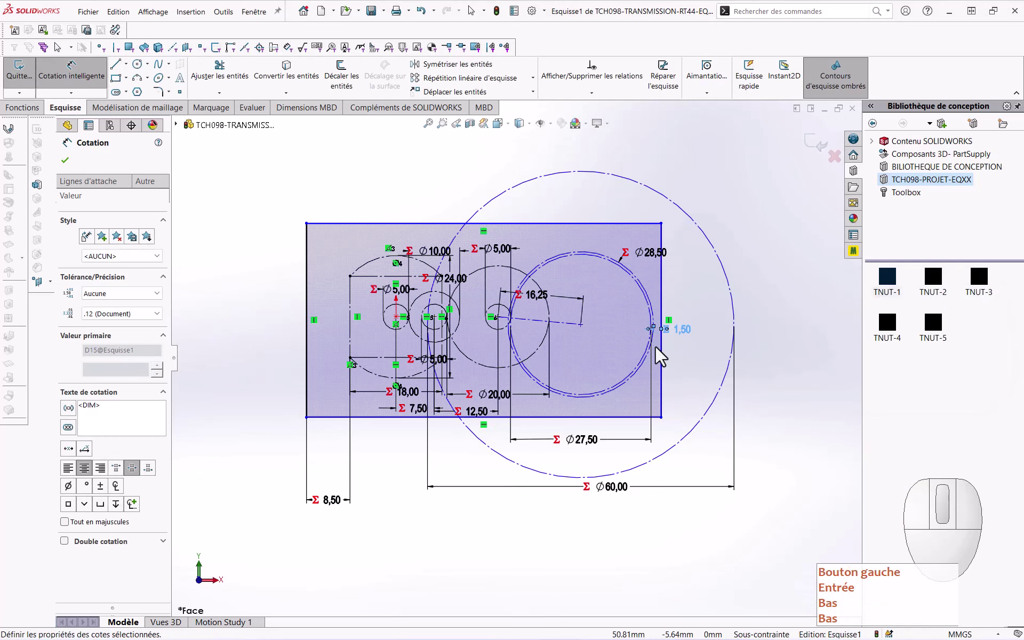
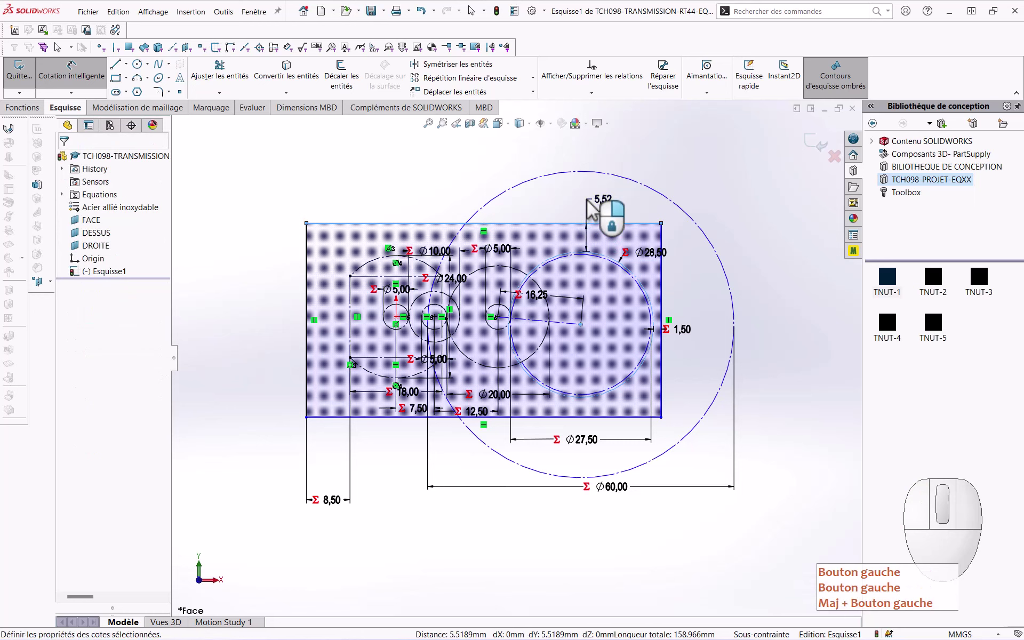
key(Down)
key(Return)
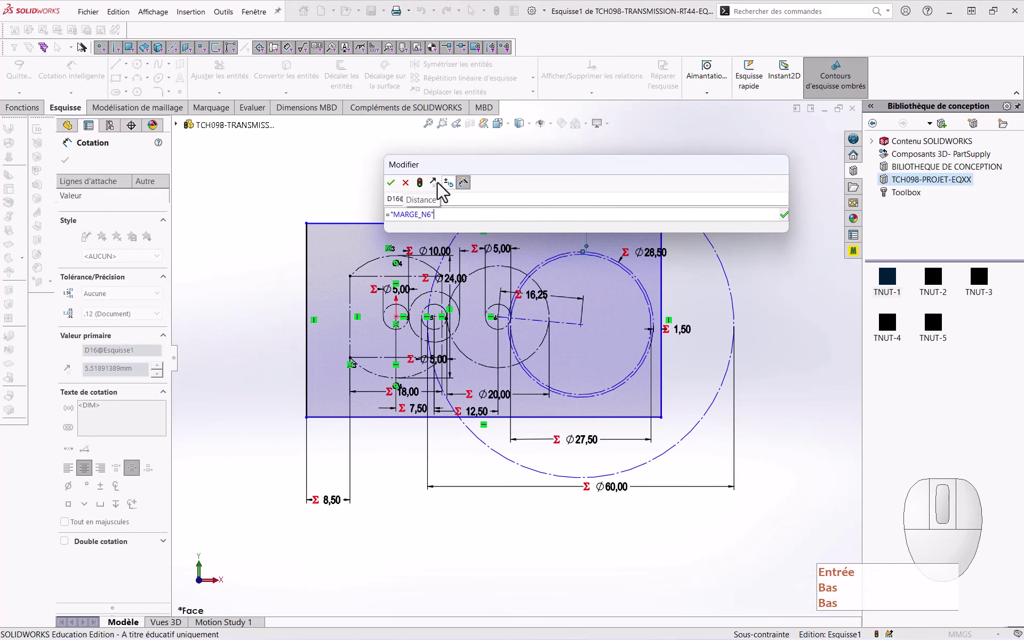
click(395, 190)
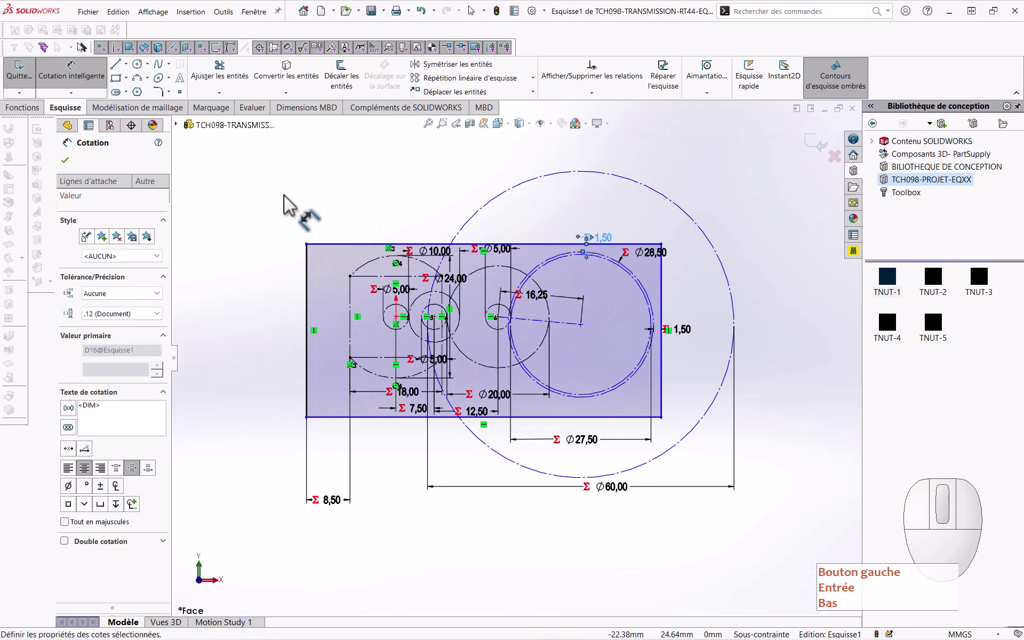
key(Escape)
key(Return)
click(297, 217)
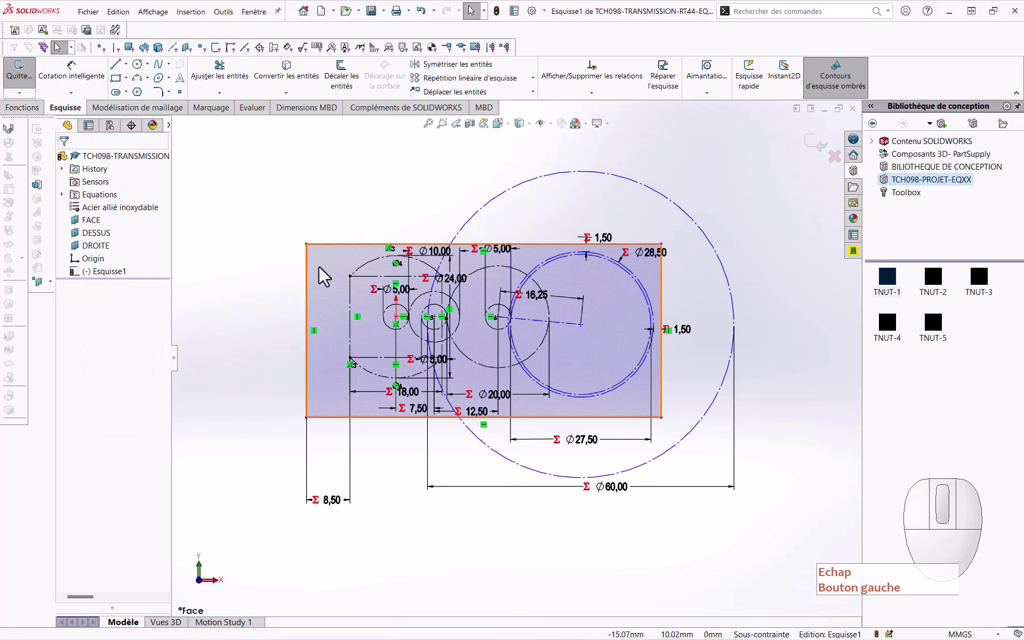
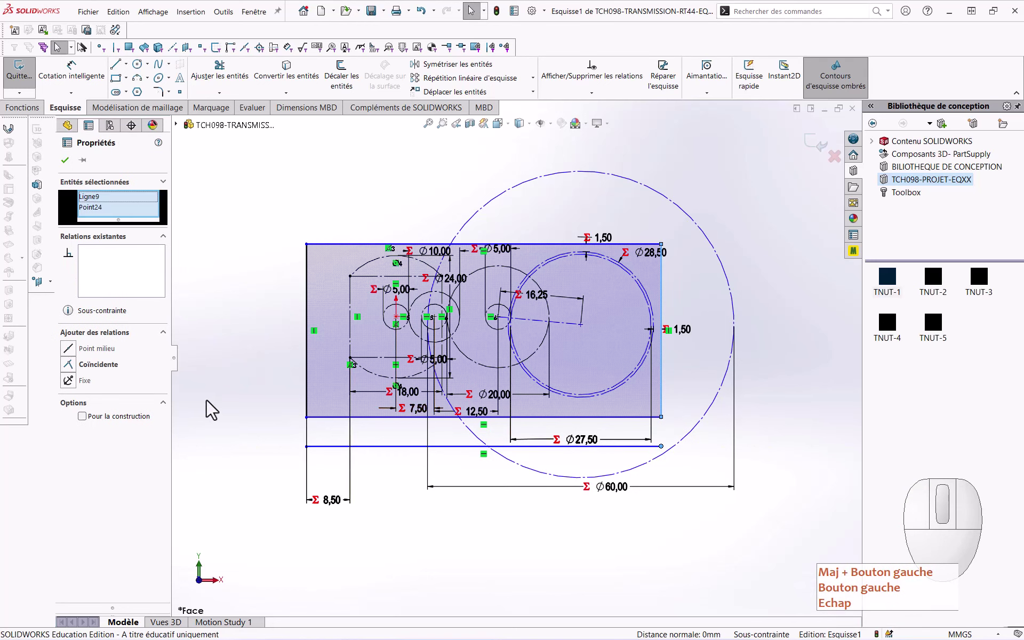
Step: Make both line ends coincident with the rectangle edges and dimension it ="e" (2,95) below the bottom edge
click(72, 373)
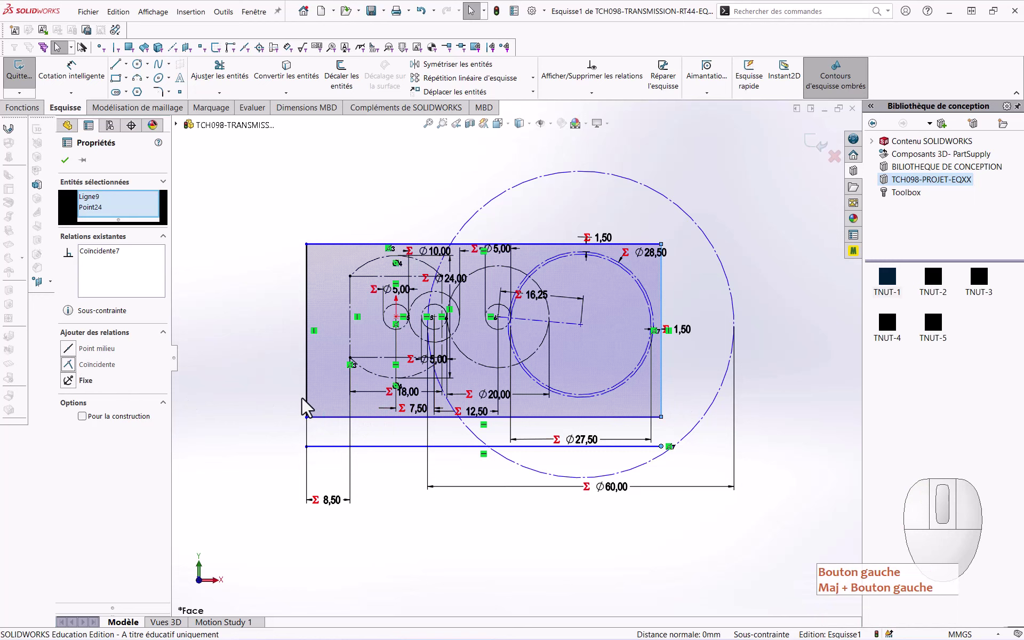
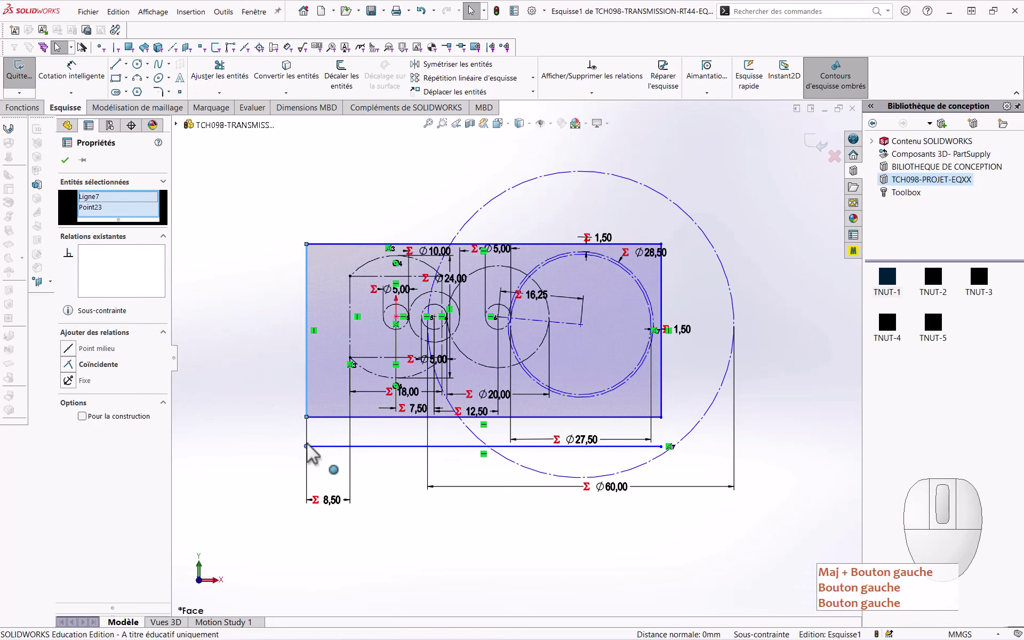
click(73, 373)
click(233, 428)
right_click(253, 511)
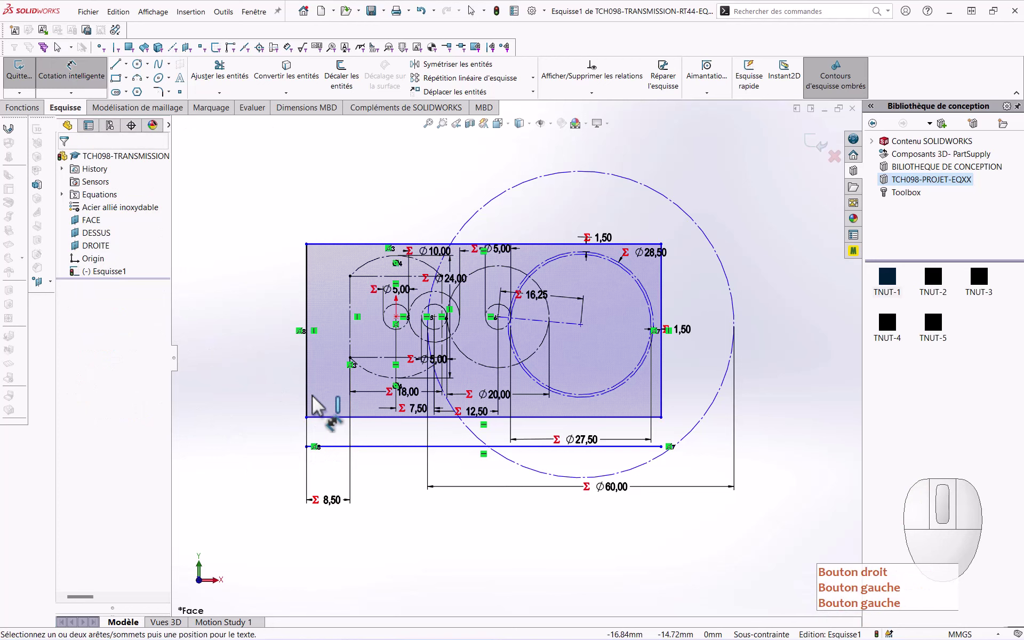
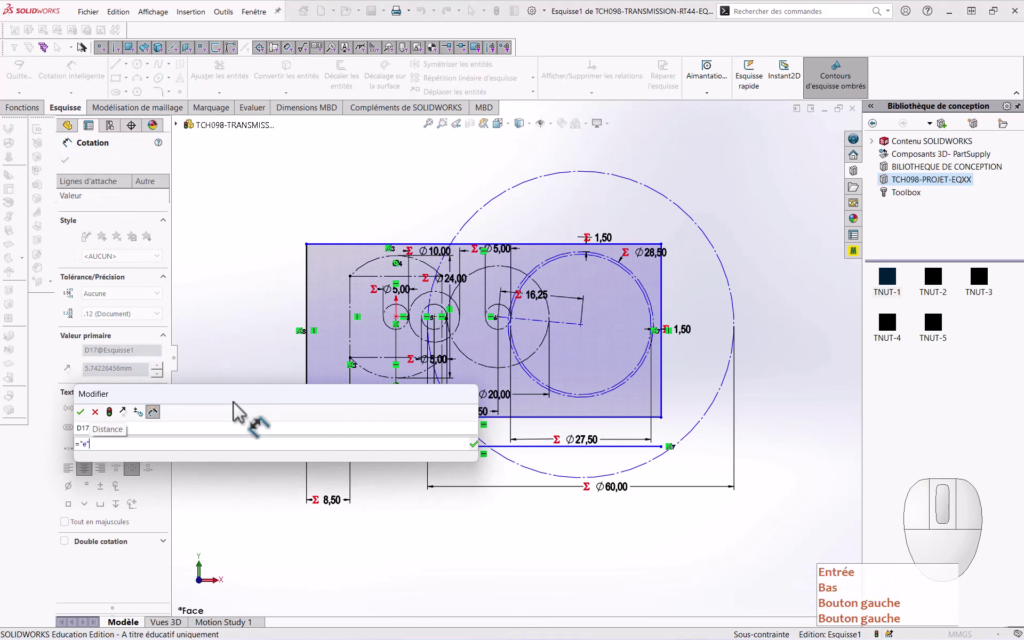
key(Return)
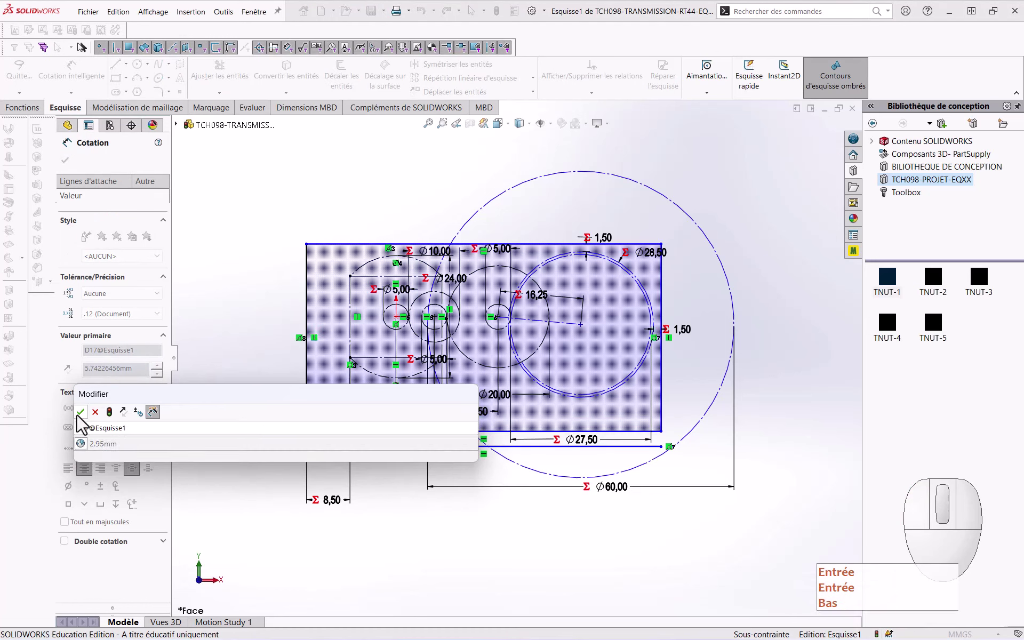
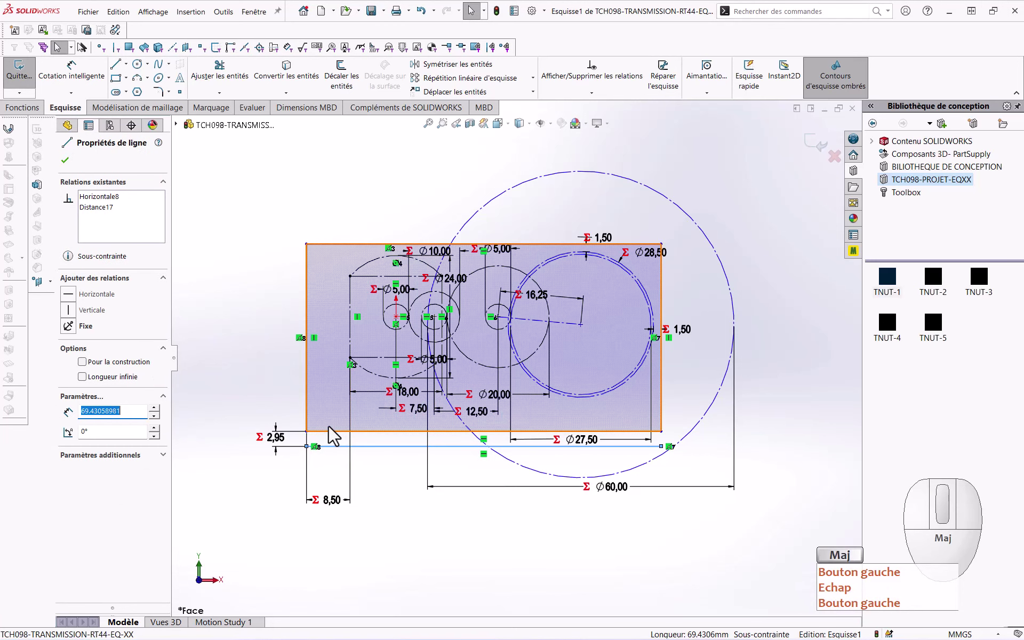
click(334, 434)
key(ctrl+Escape)
click(379, 407)
click(391, 530)
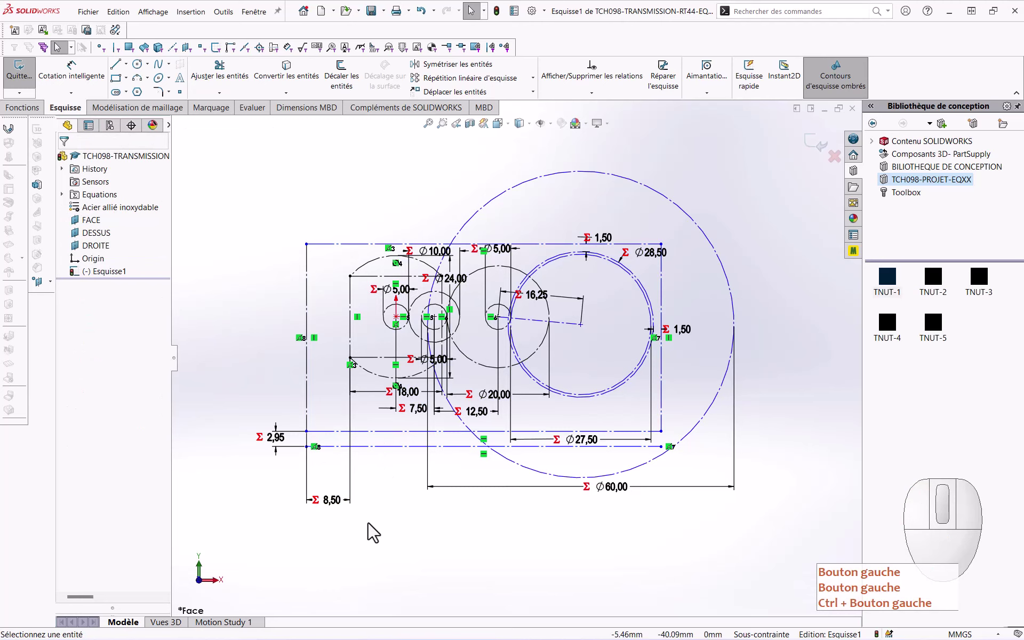
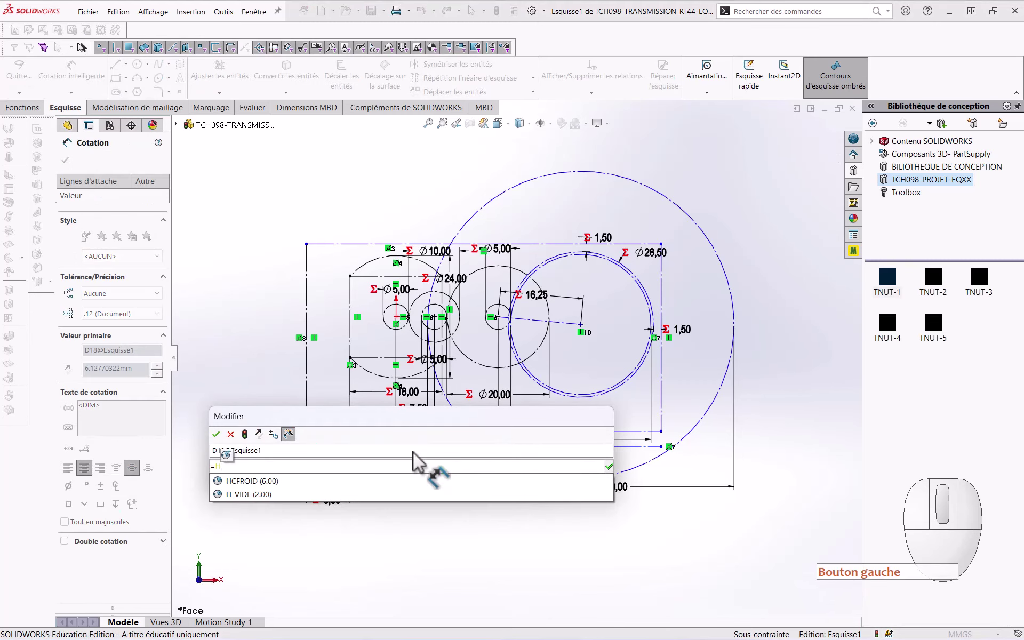
Step: Set the second line's distance to ="HCFROID"+"H_VIDE"+"e" (10,95) and end dimensioning
key(Down)
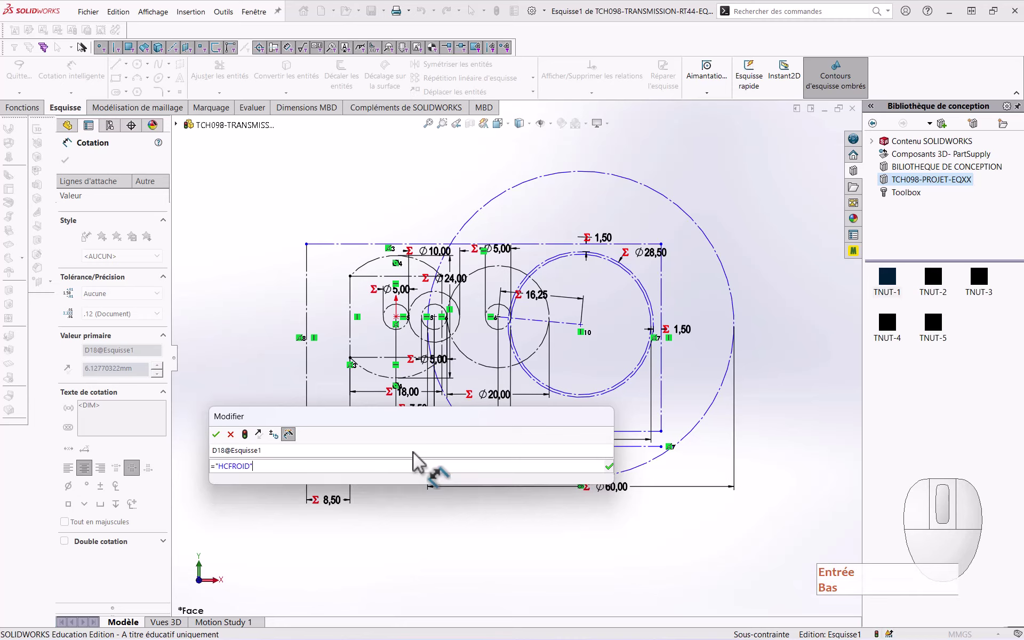
key(Return)
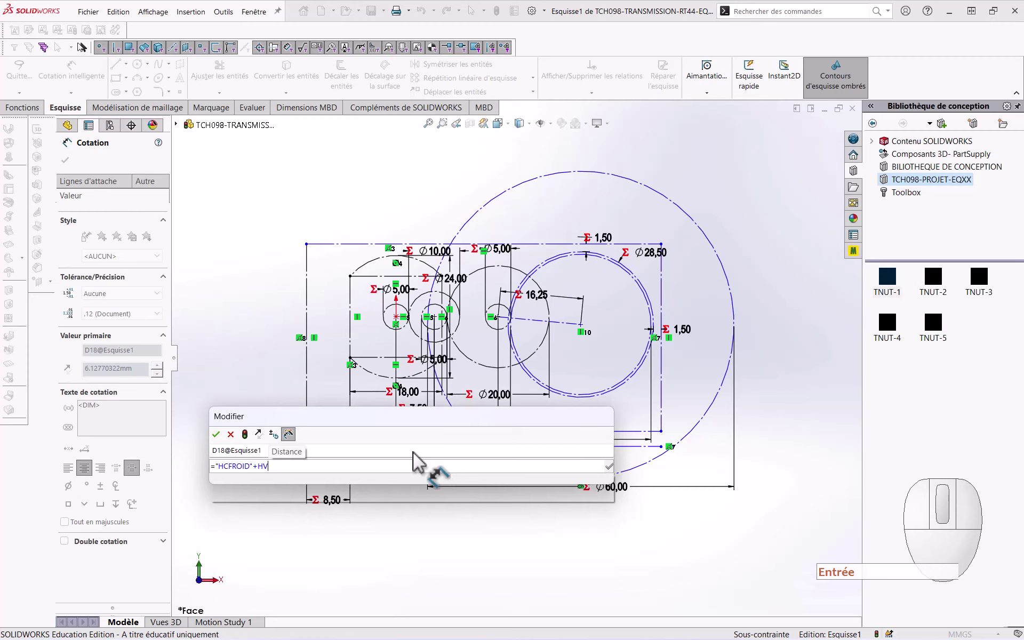
key(Return)
key(Delete)
key(Down)
key(Return)
key(Delete)
key(Down)
key(Return)
key(Delete)
key(Down)
key(Return)
key(Return)
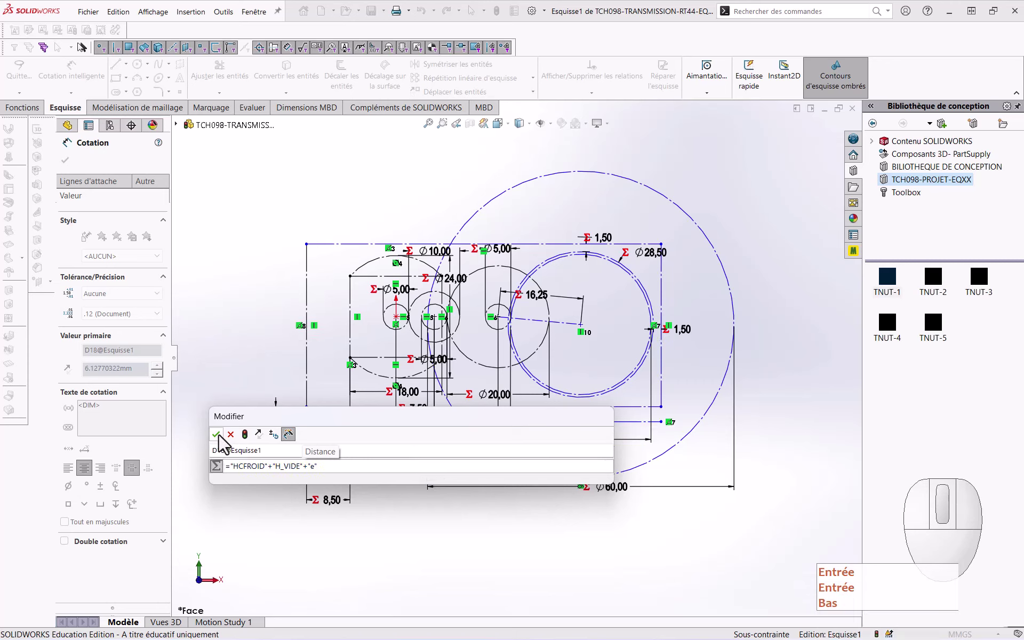
key(Down)
key(Return)
click(224, 442)
key(Down)
key(Return)
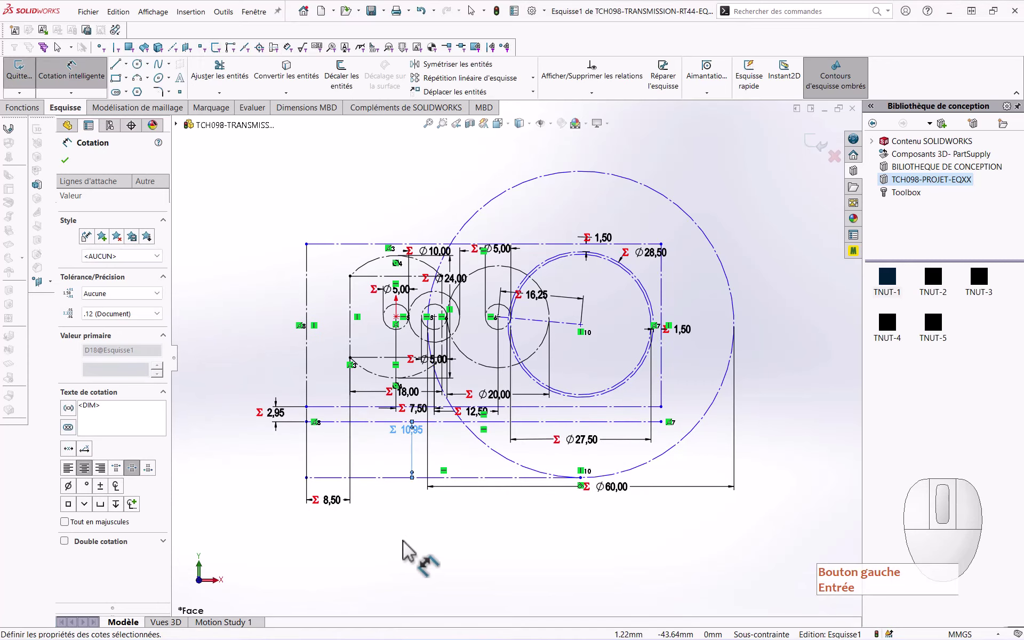
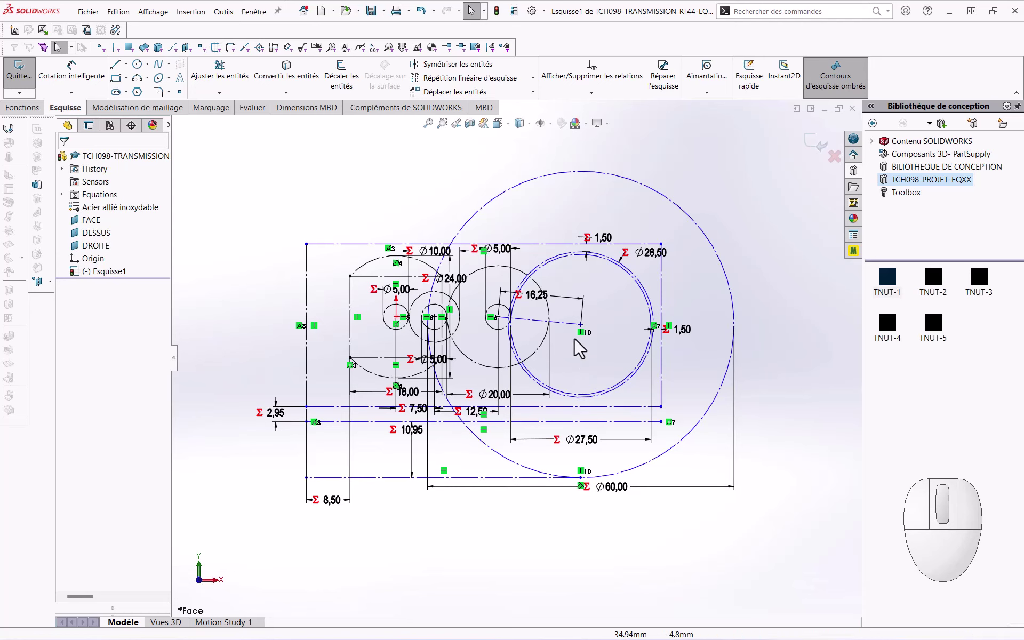
Step: Make the 16,25 line from the circle centre horizontal to fully define Esquisse1, then close the sketch
drag(589, 334, 597, 320)
click(575, 323)
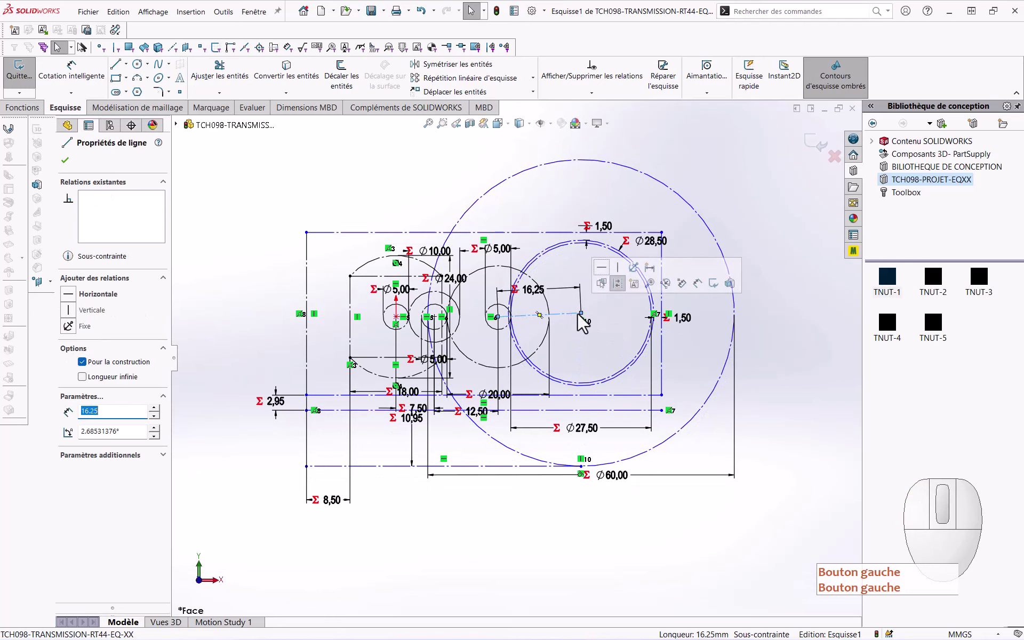
click(609, 279)
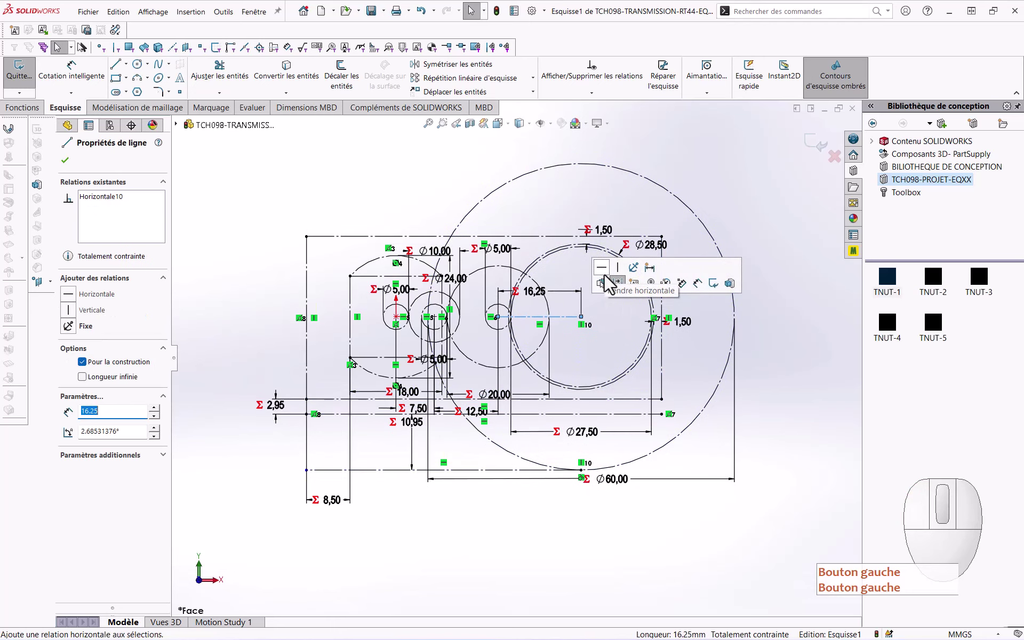
click(588, 535)
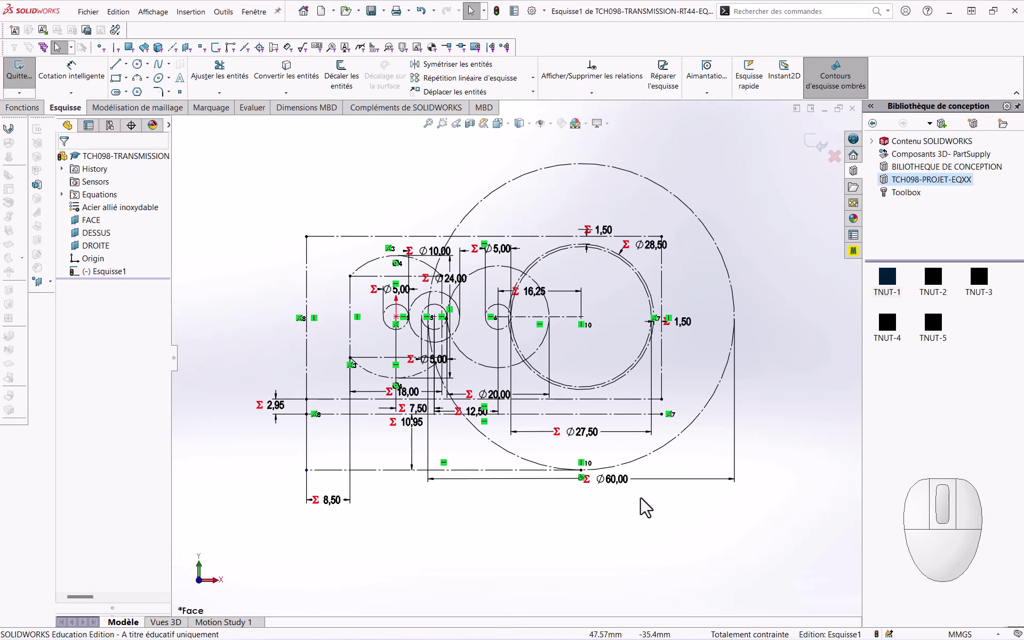
click(819, 157)
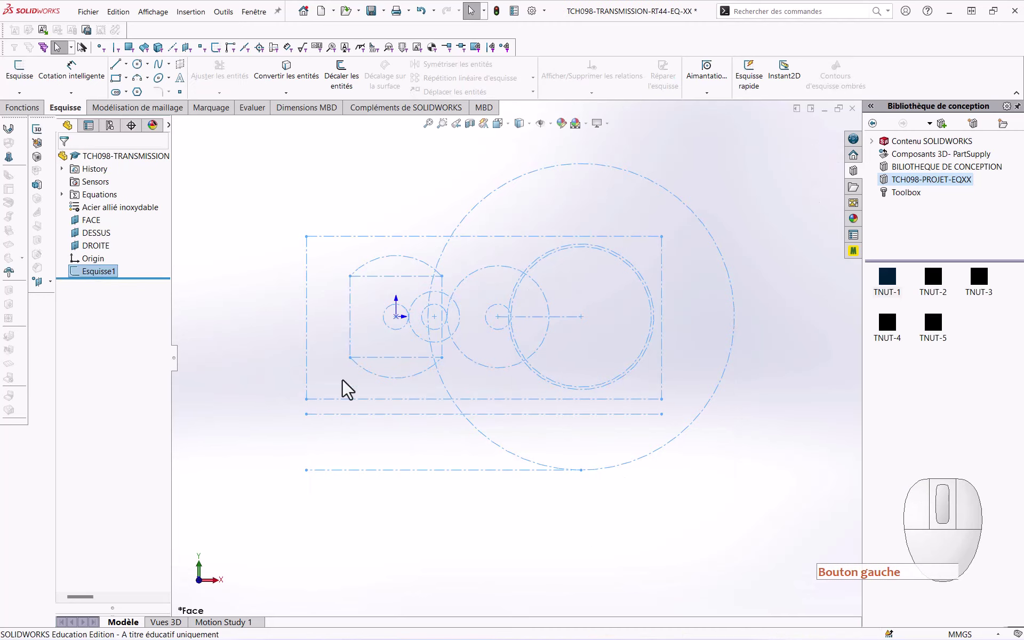
click(235, 454)
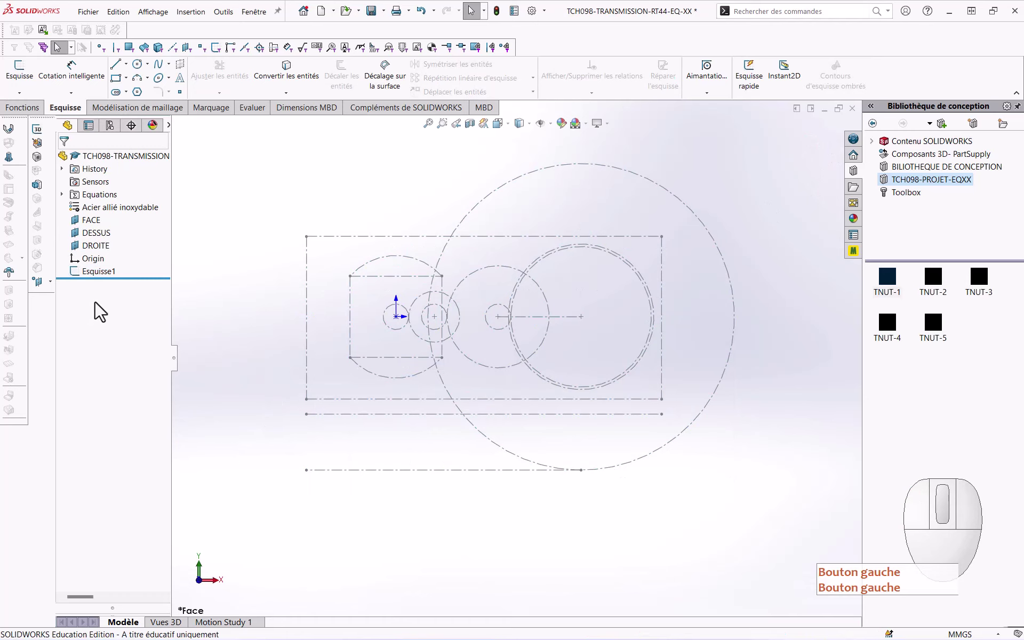
click(104, 288)
click(105, 283)
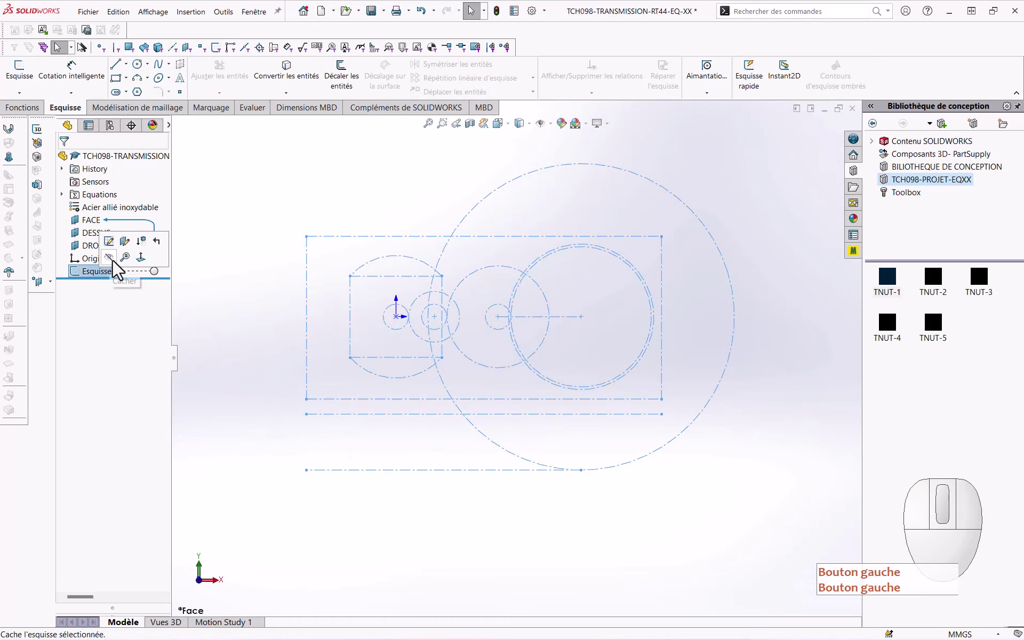
click(482, 153)
click(554, 134)
click(558, 239)
click(558, 237)
click(369, 215)
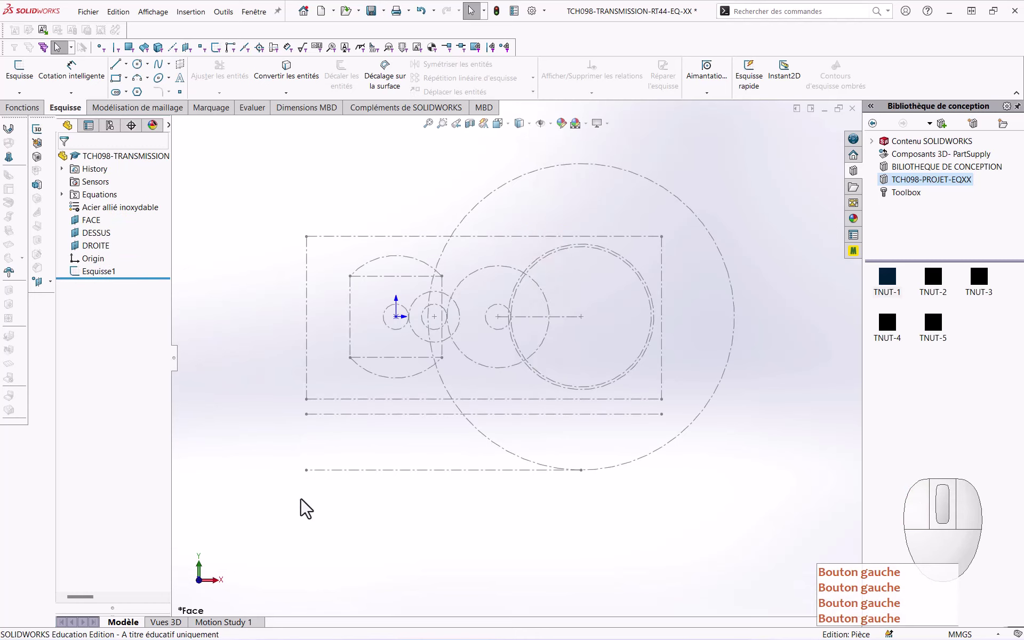
click(309, 521)
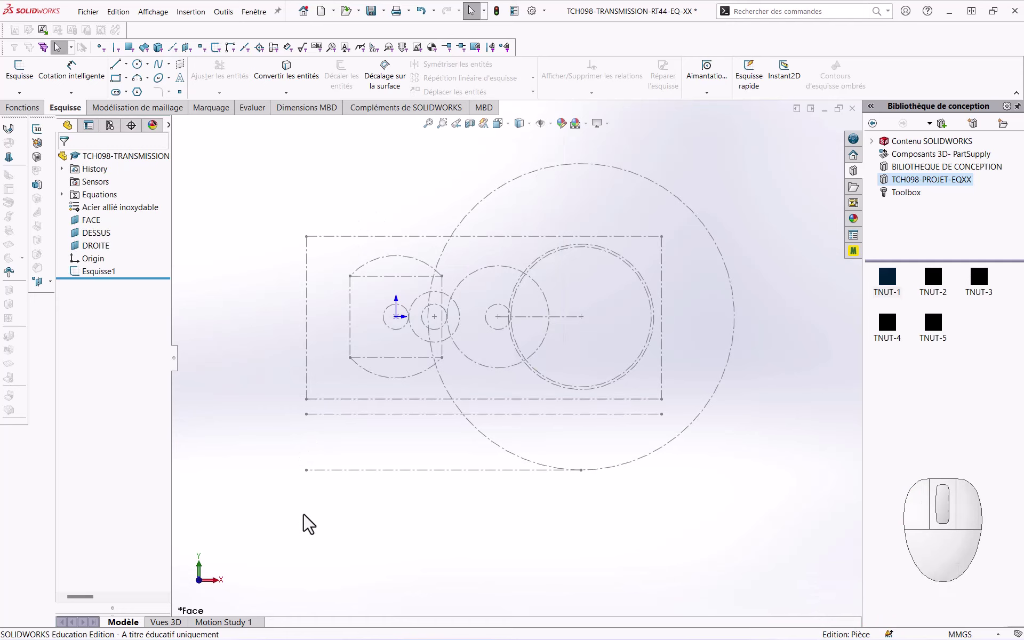
click(113, 276)
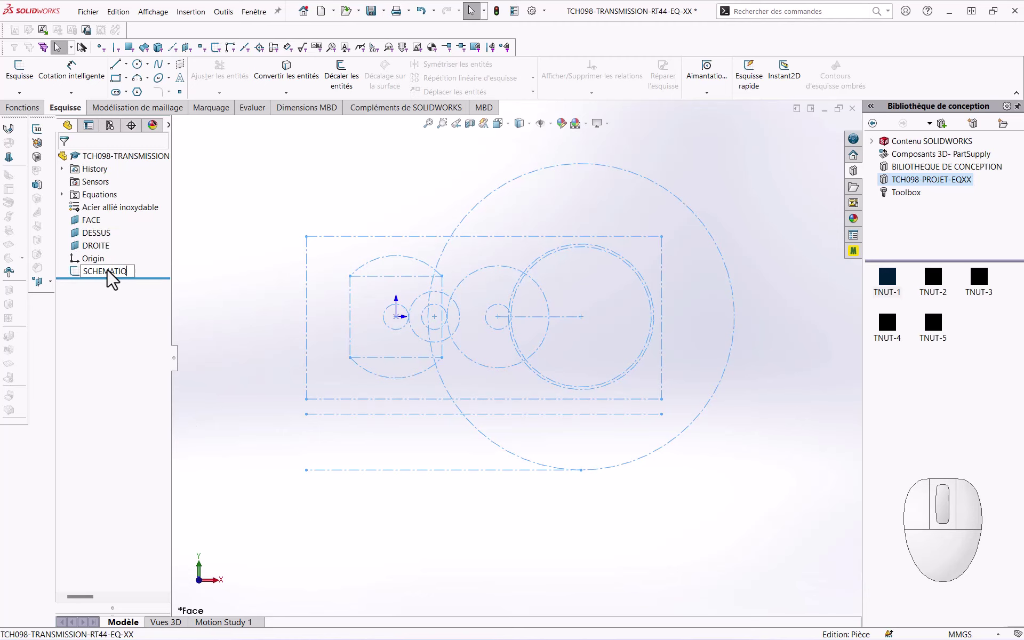
key(Return)
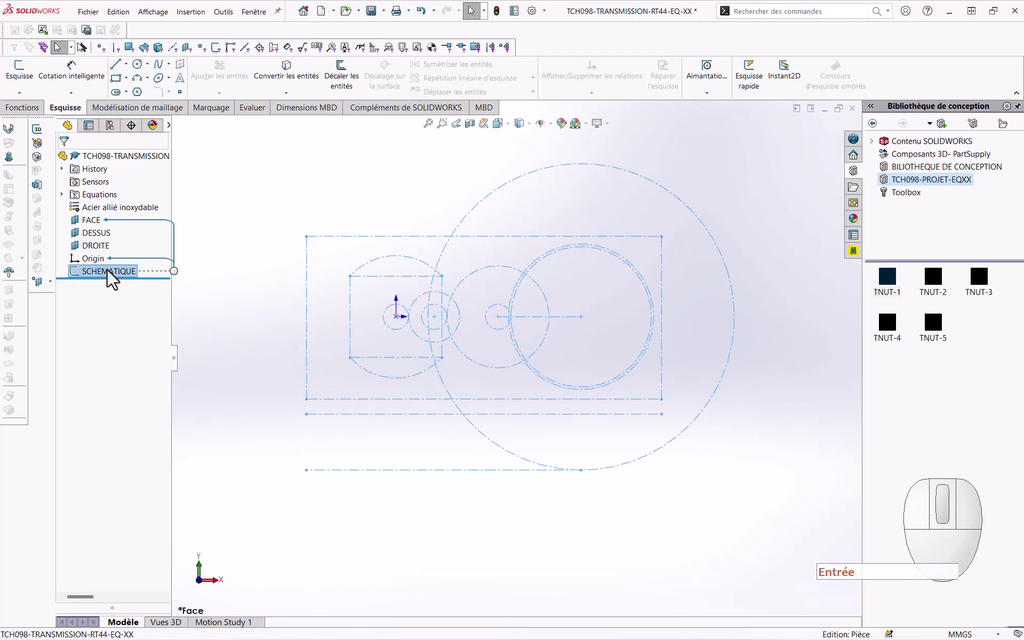
click(218, 333)
key(Return)
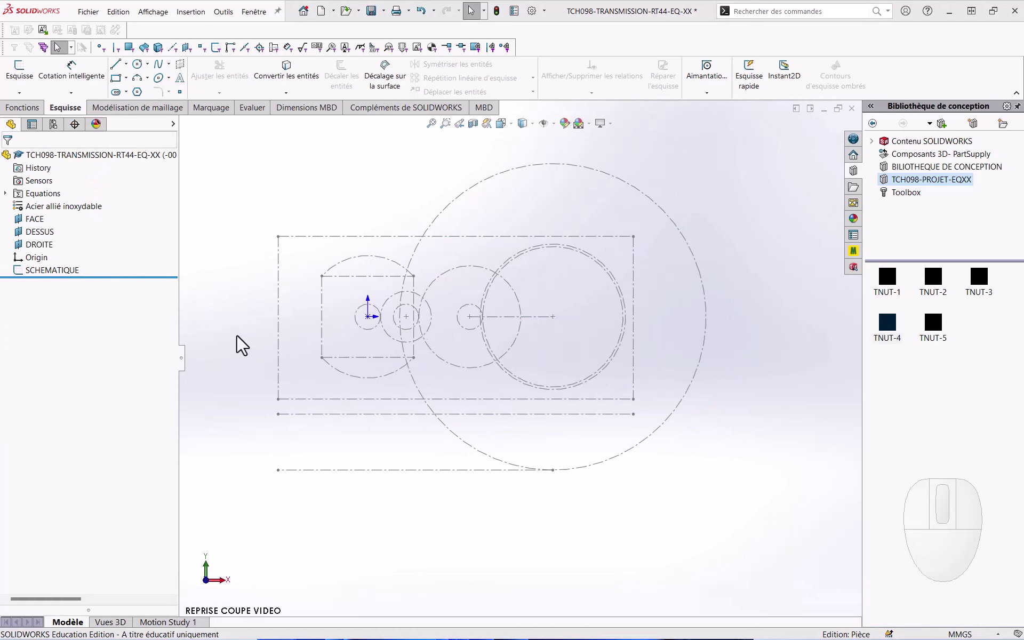
Step: Open Esquisse2 on the FACE plane and convert the SCHEMATIQUE outer rectangle into it
click(47, 224)
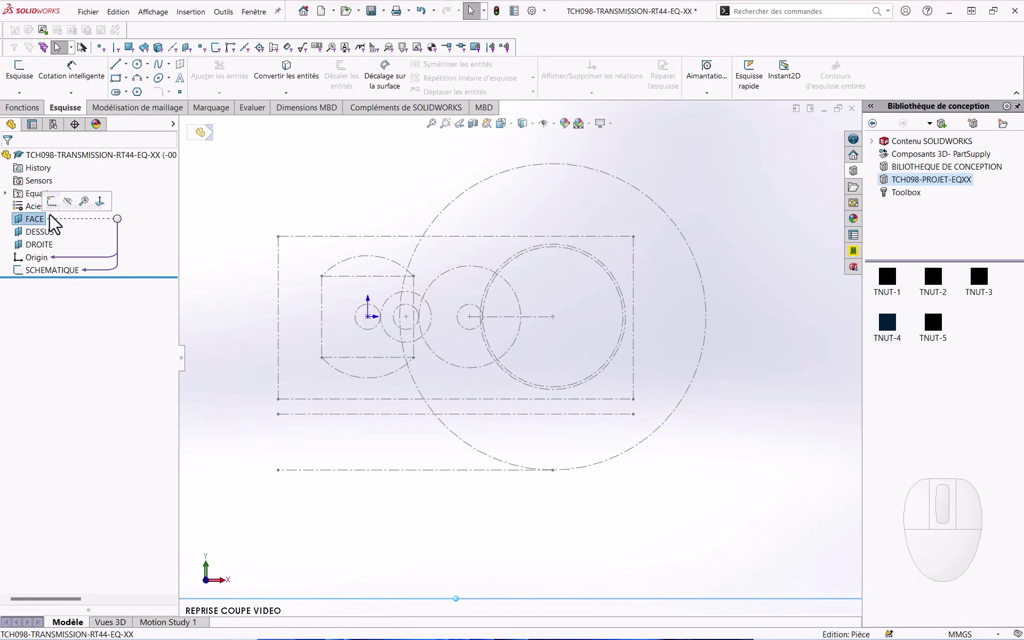
click(56, 212)
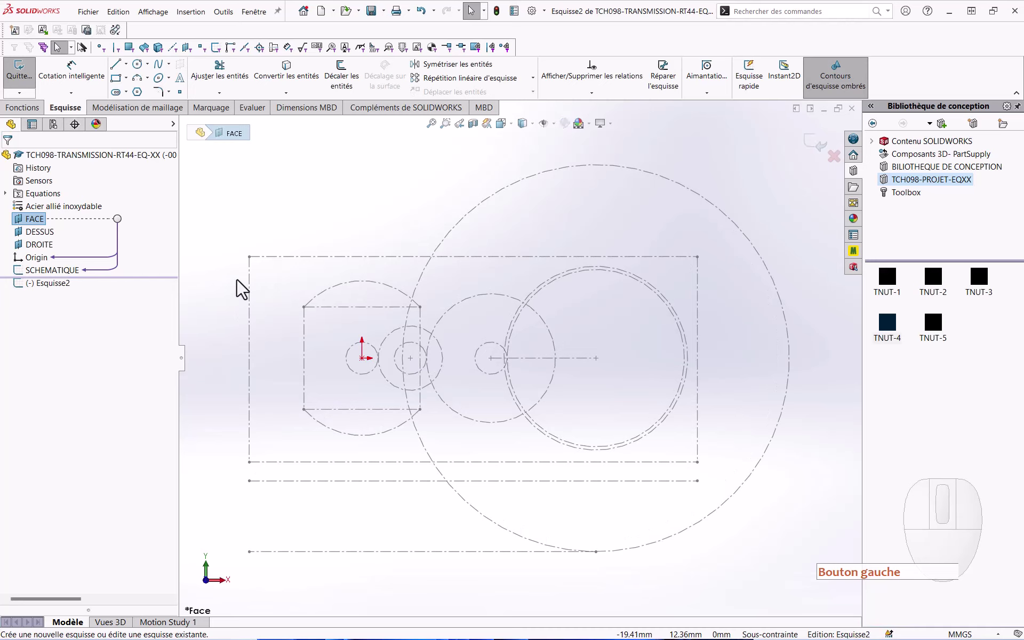
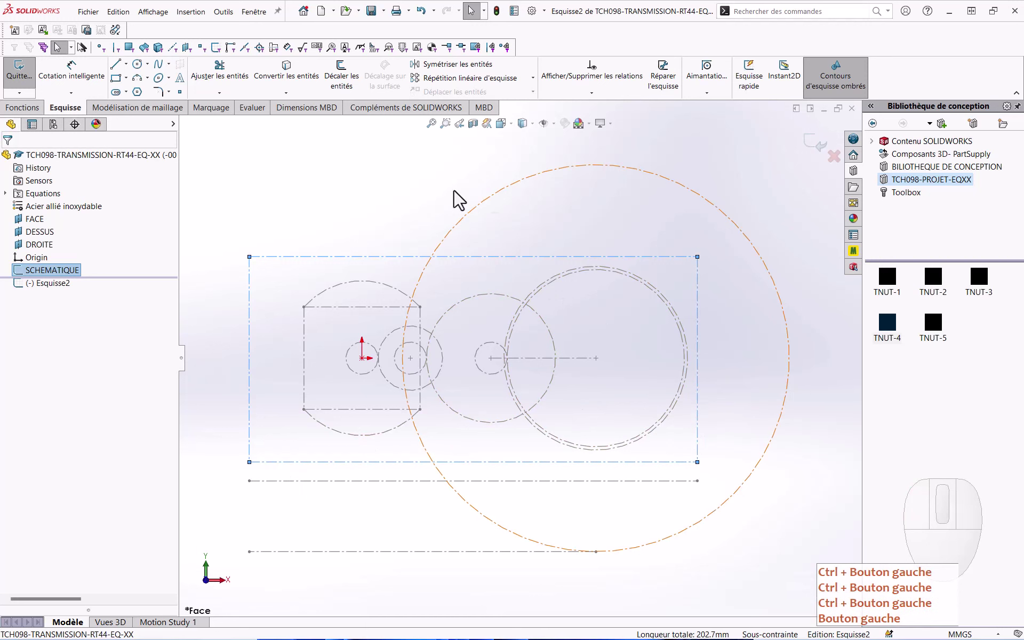
click(265, 83)
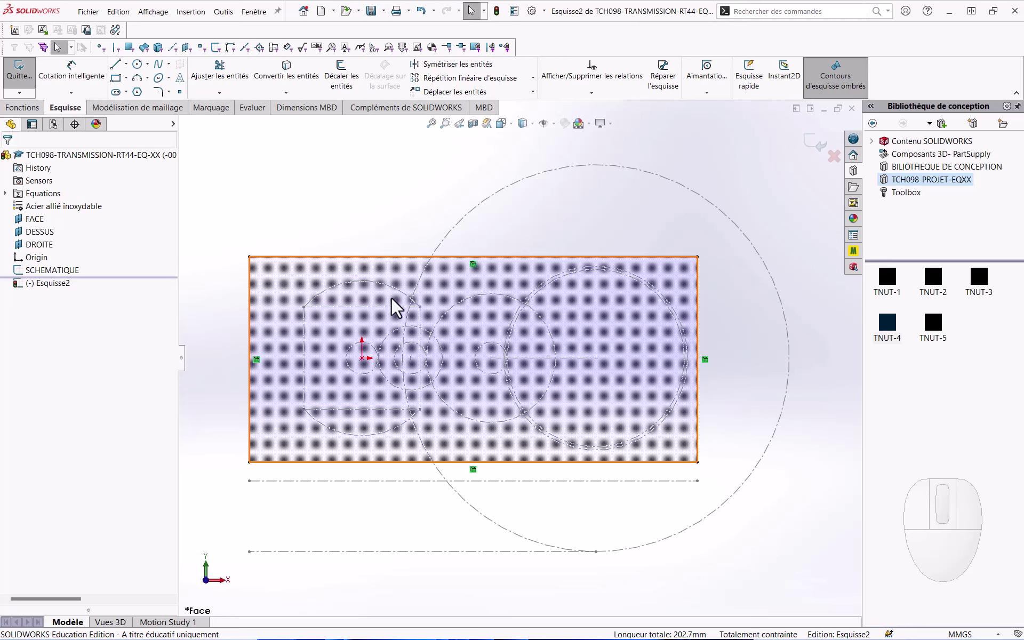
Step: Start an Extruded Boss/Base of the rectangle with blind depth ="e" (2,95 mm)
click(442, 321)
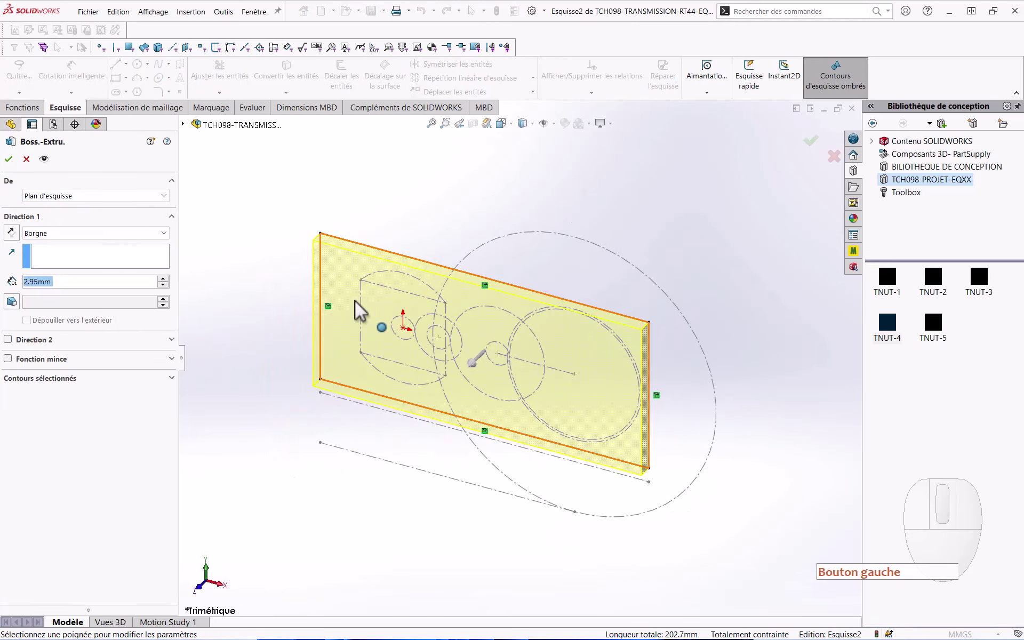
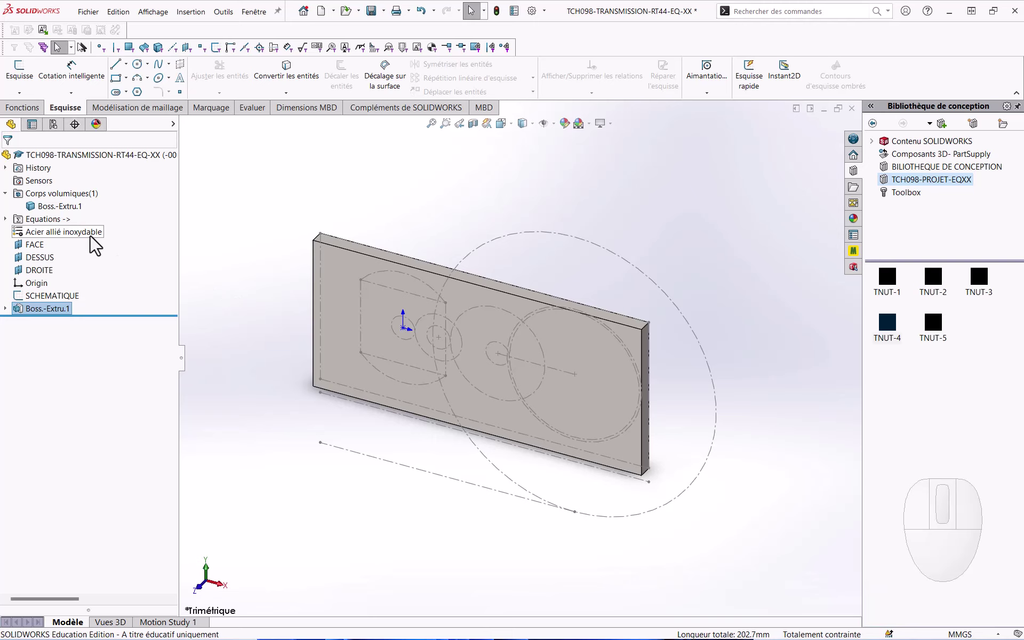
Step: Open the Edit Material dialog for the finished plate part
right_click(96, 244)
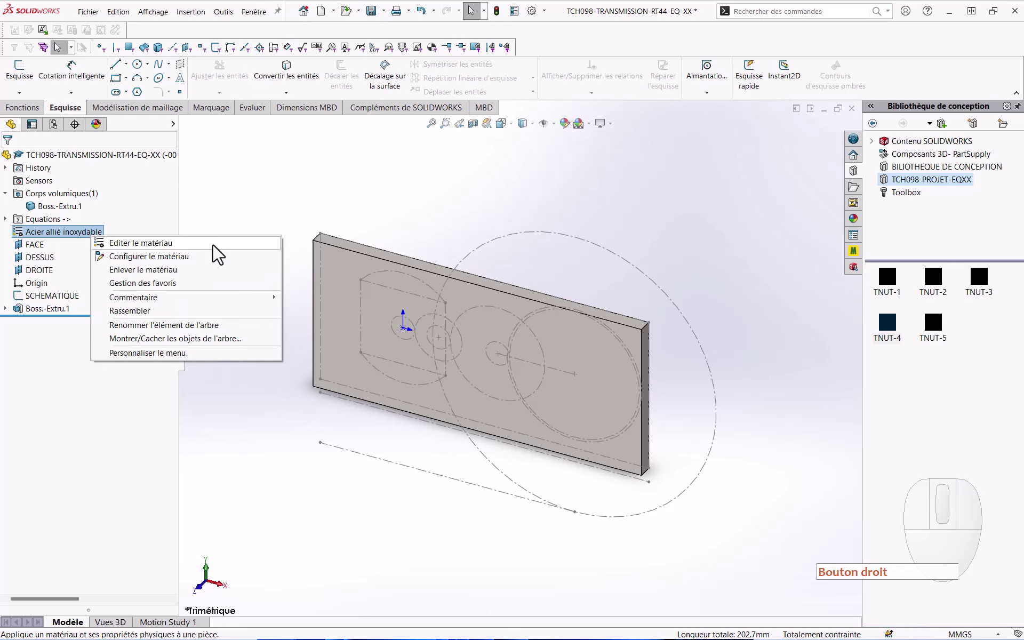
click(218, 252)
click(218, 252)
right_click(218, 252)
click(218, 252)
drag(285, 175, 306, 216)
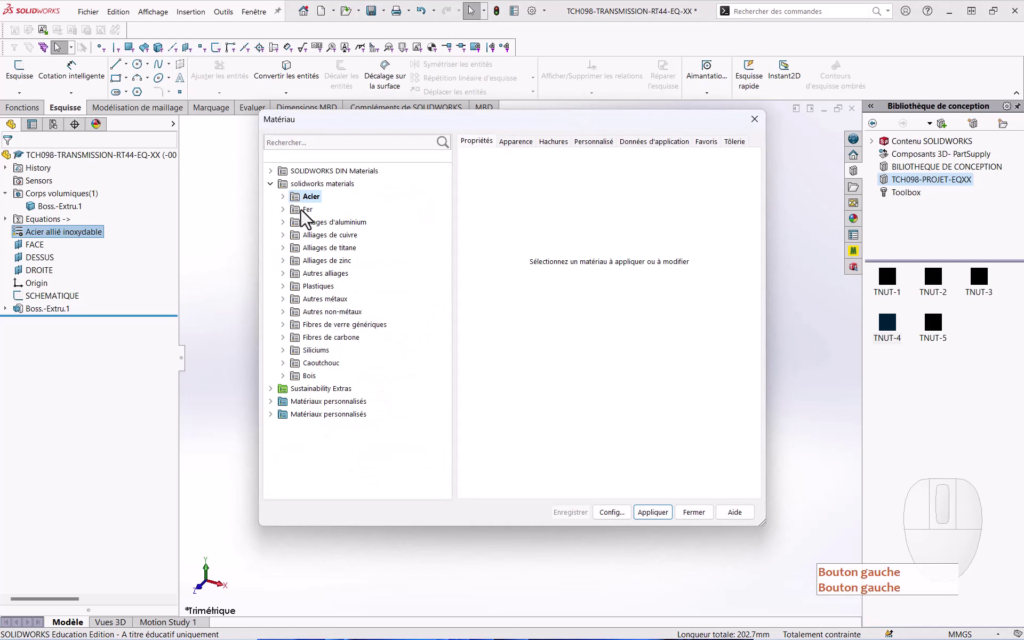
Step: Pick Acrylique (impact moyen-haut) under Plastiques, apply it and close the dialog
click(291, 294)
click(291, 293)
click(401, 219)
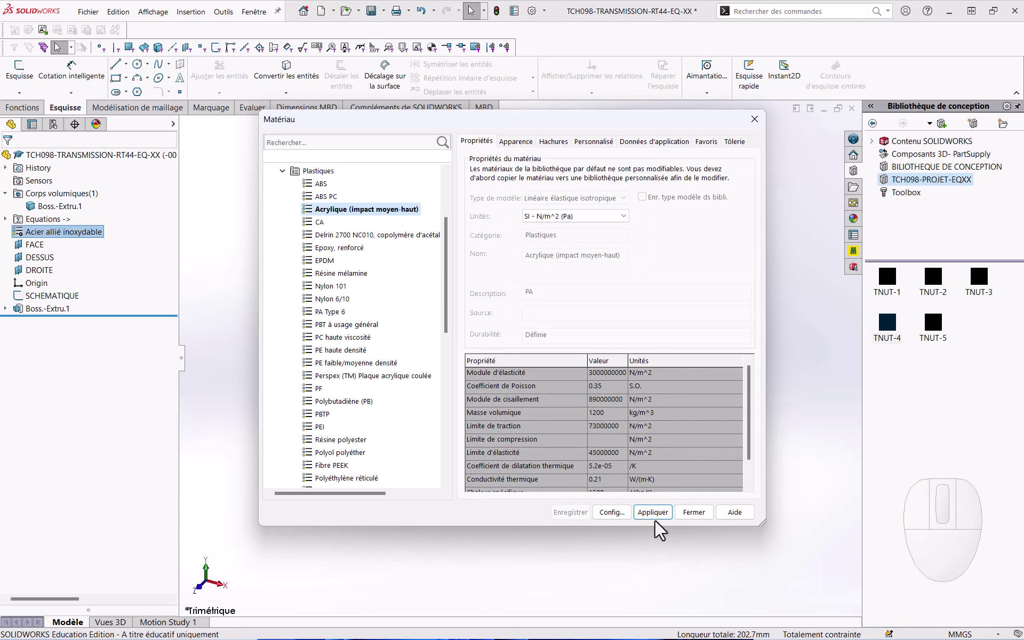
click(660, 525)
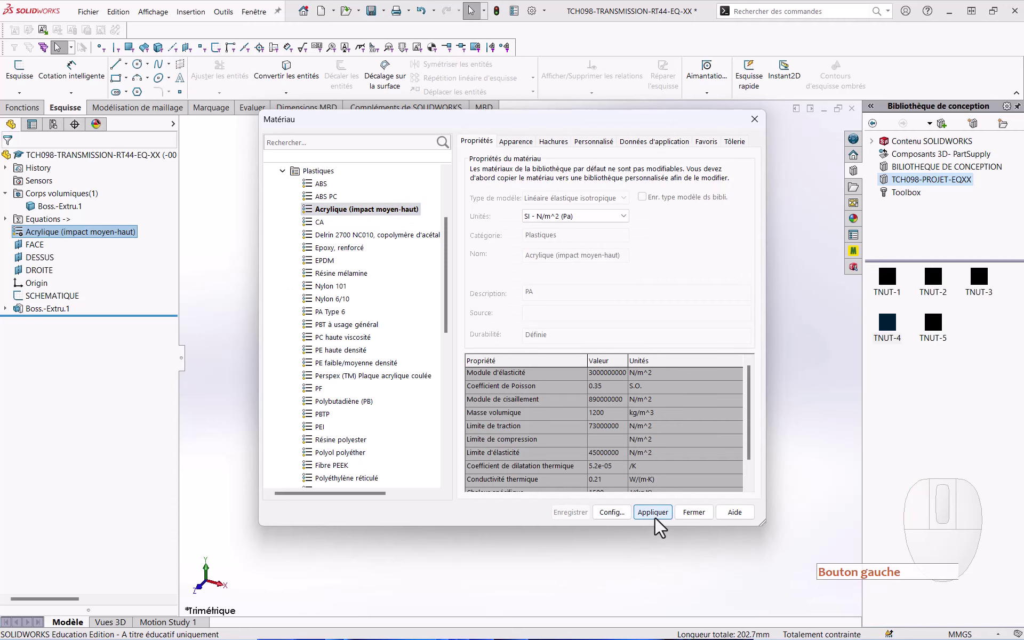
click(695, 516)
click(690, 520)
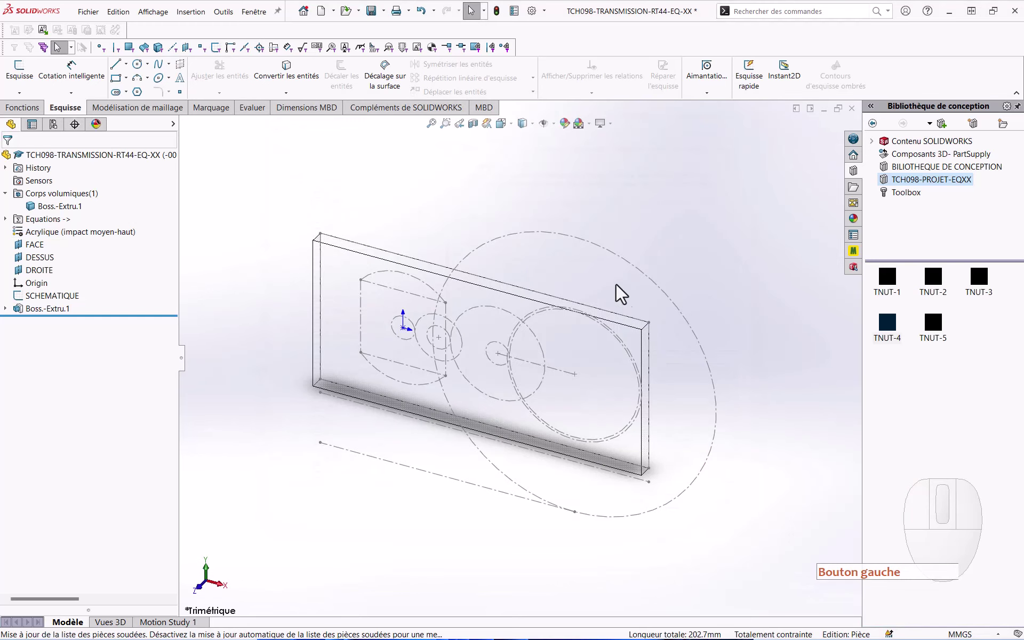
Step: Switch the display style to Hidden Lines Removed and select the plate's solid body
click(536, 134)
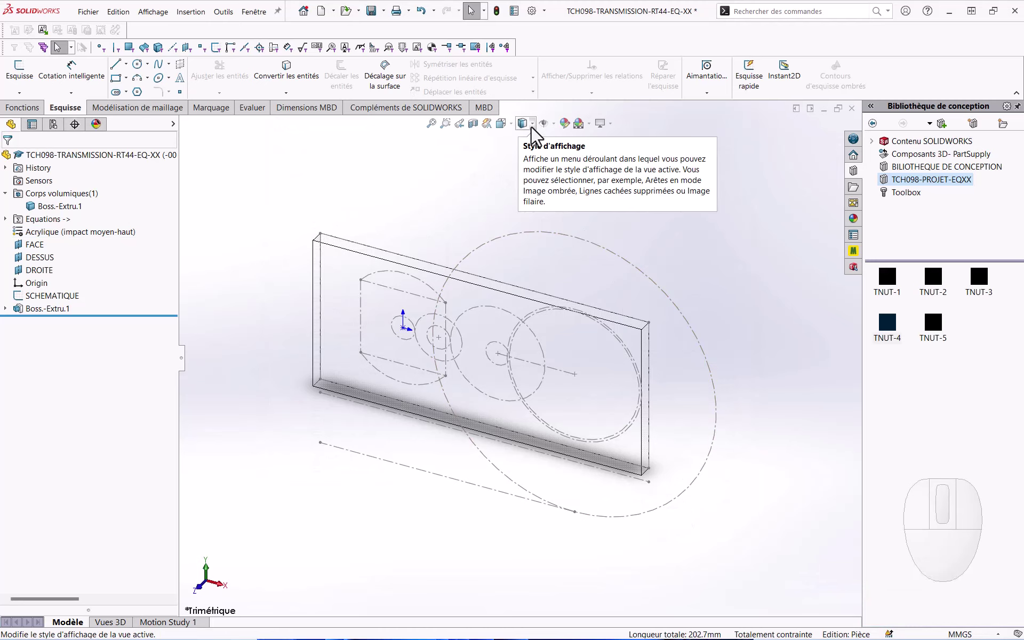
click(536, 134)
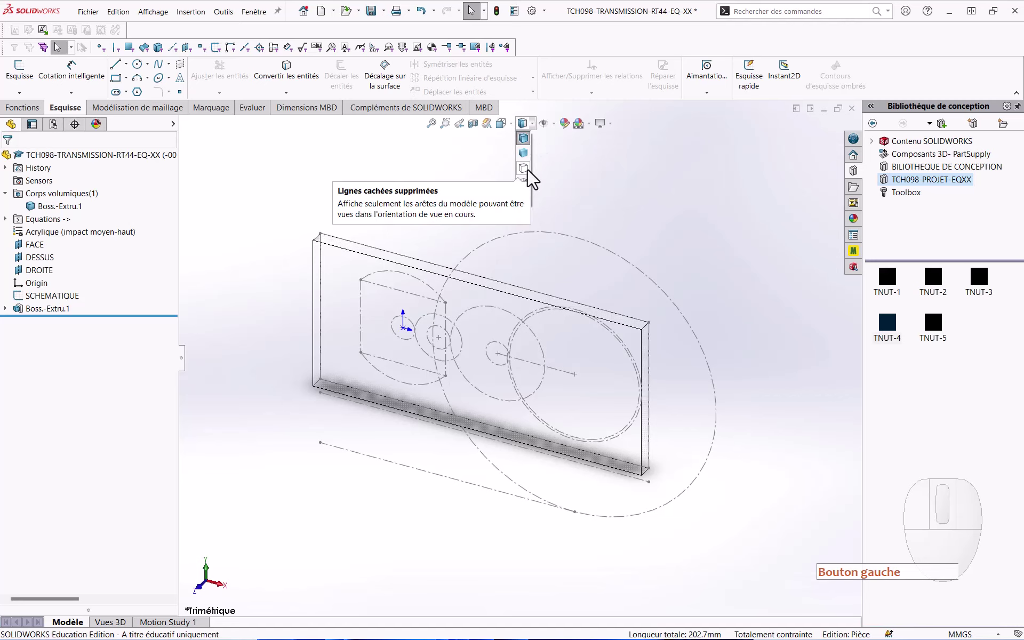
click(533, 176)
click(532, 177)
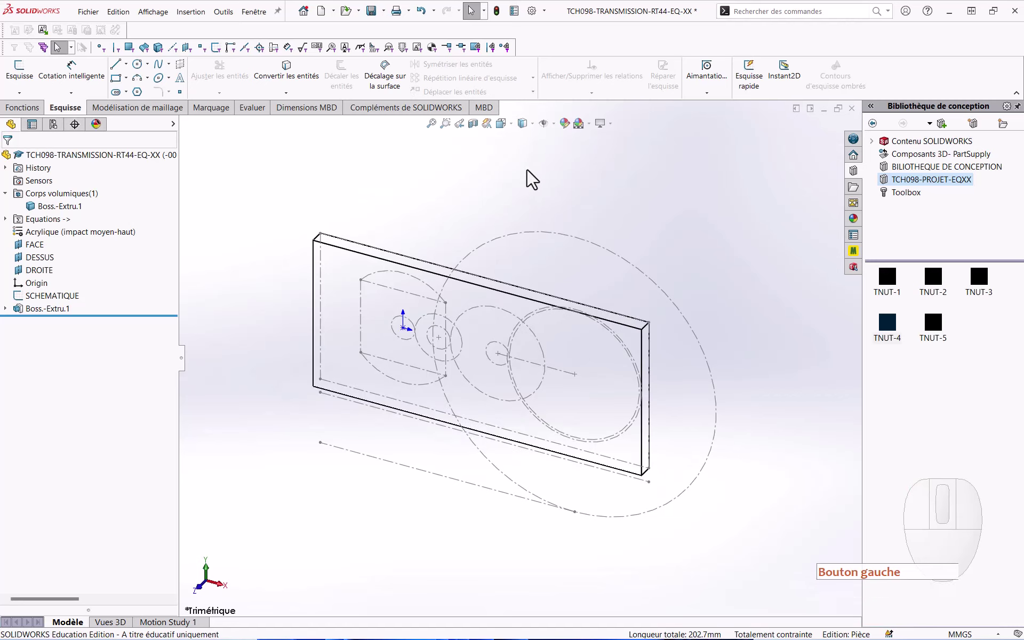
click(69, 214)
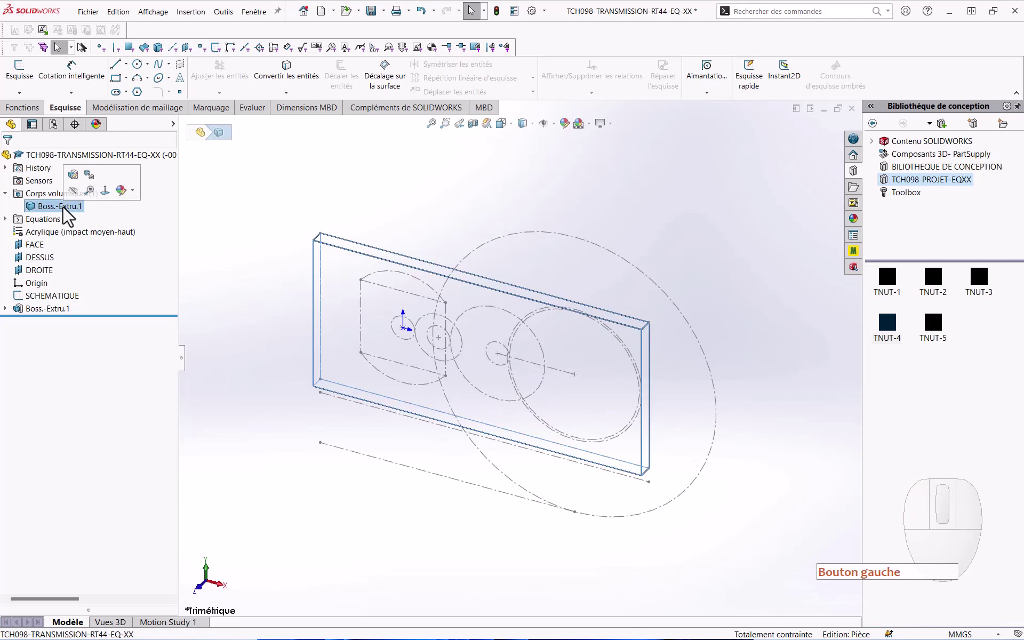
click(239, 216)
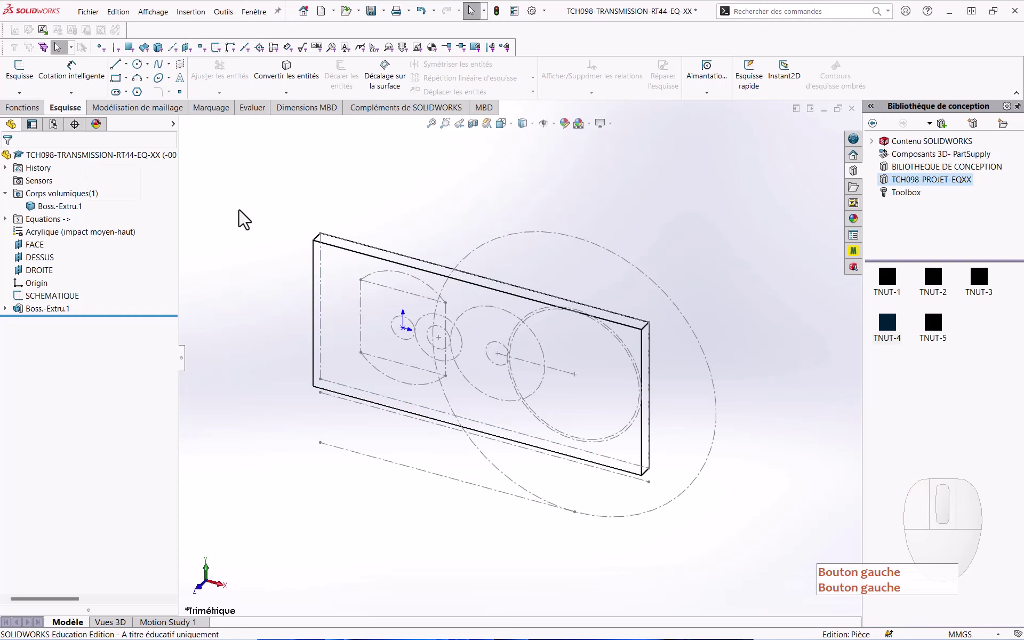
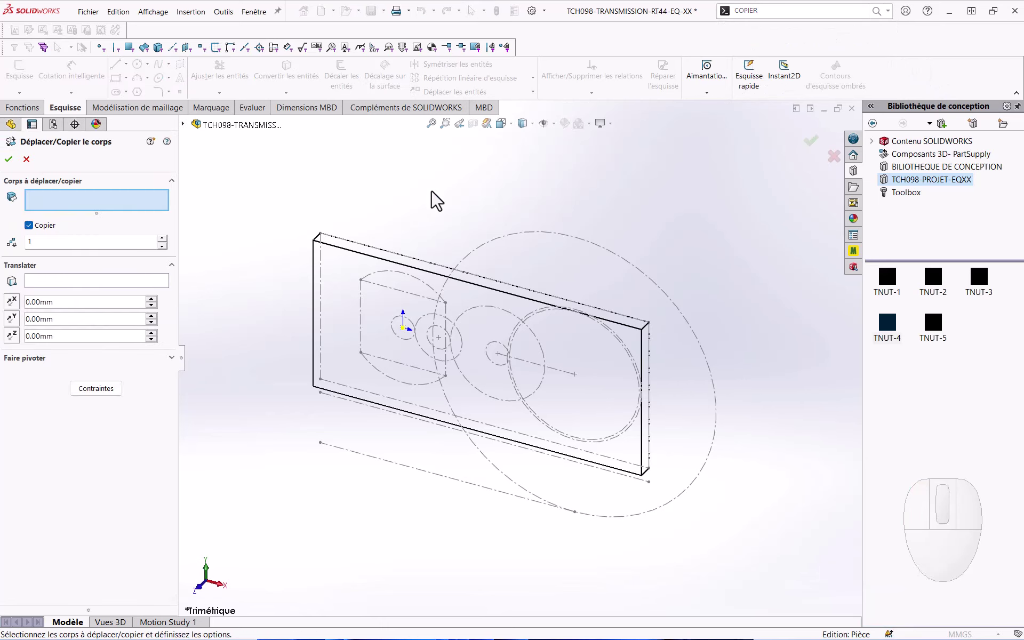
Step: Copy Boss-Extru.1 with Move/Copy Body, Z translation =D_TRANS1 (10,45), and confirm
click(355, 276)
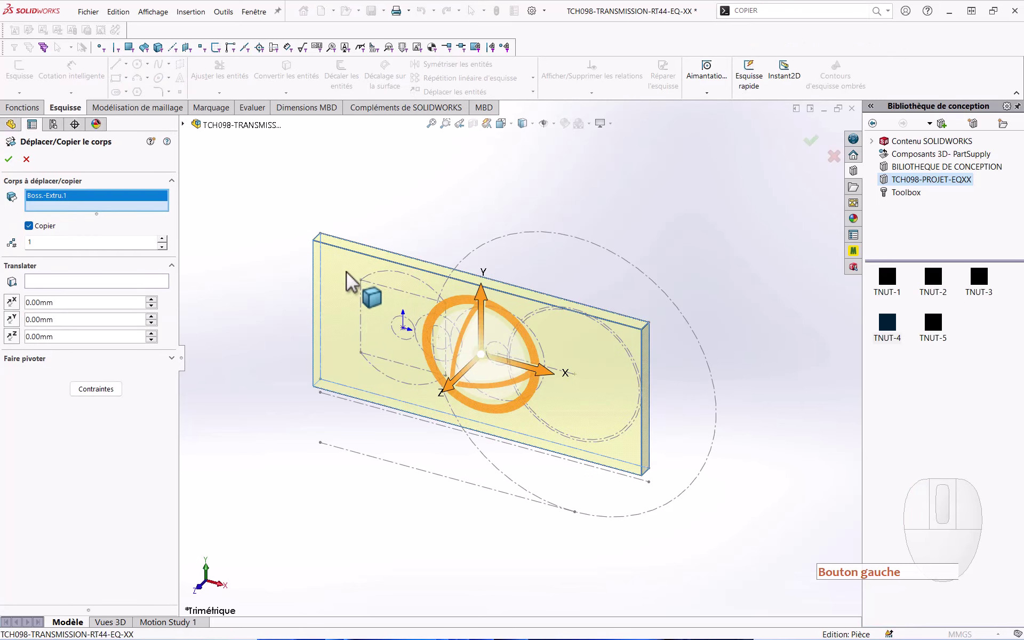
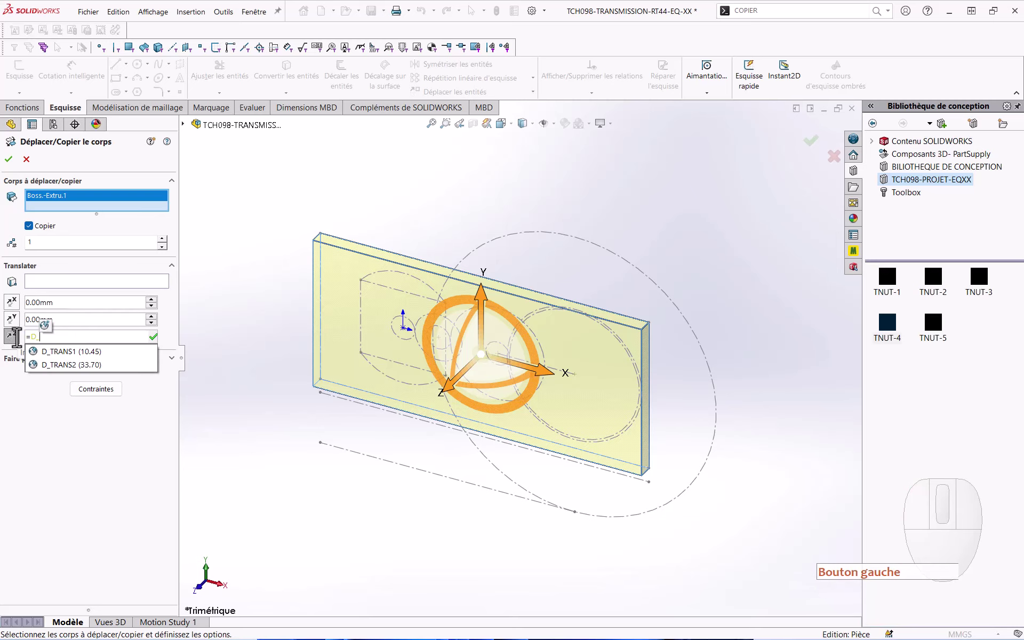
click(44, 363)
click(18, 160)
click(67, 182)
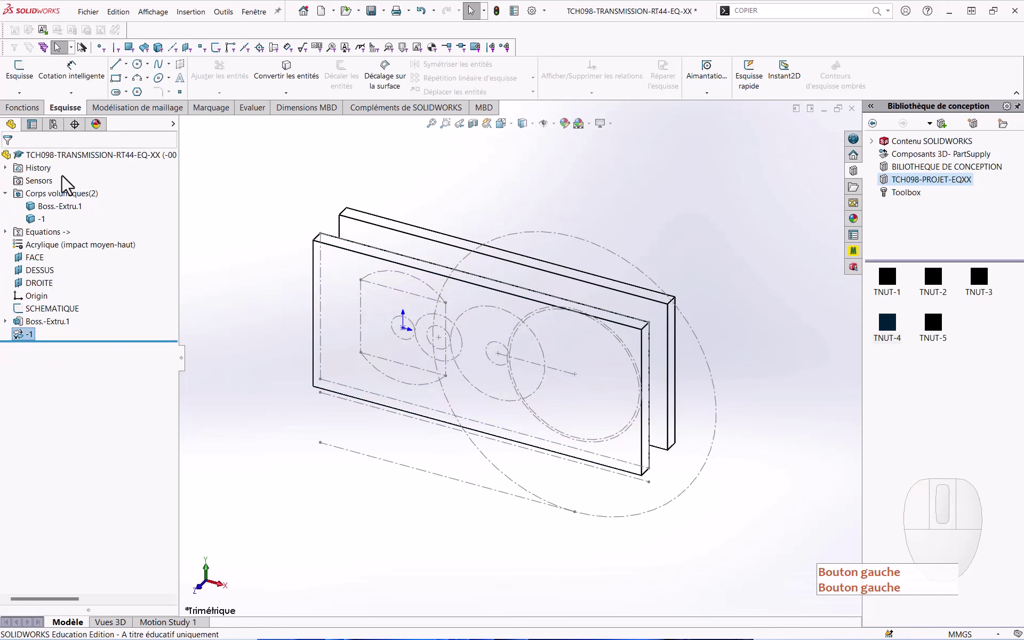
Step: Copy the front plate again with Move/Copy Body, Z translation =D_TRANS2 (33,70), and confirm
click(99, 208)
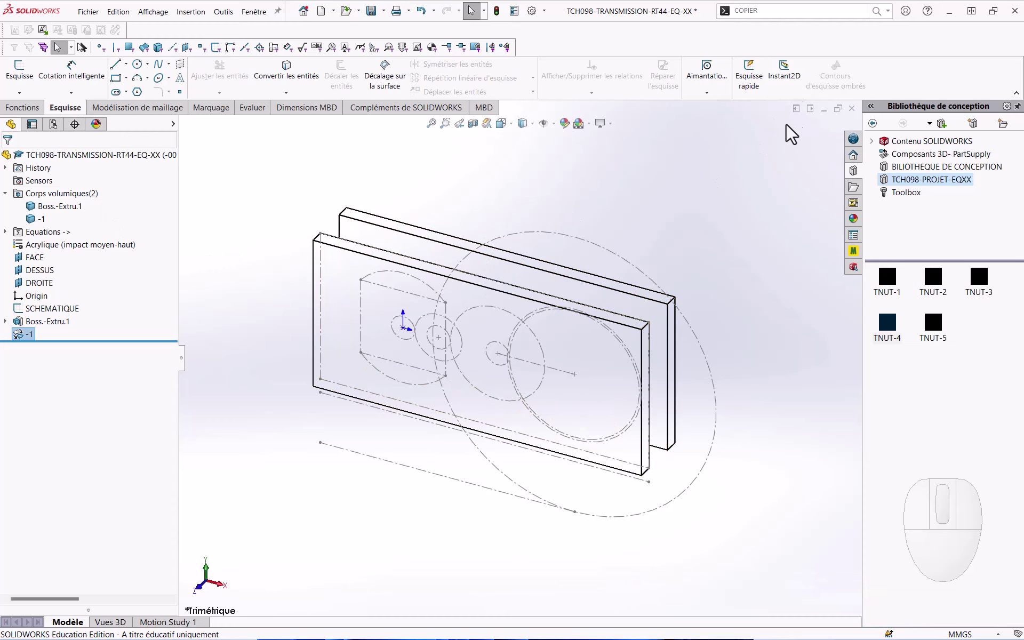
click(670, 231)
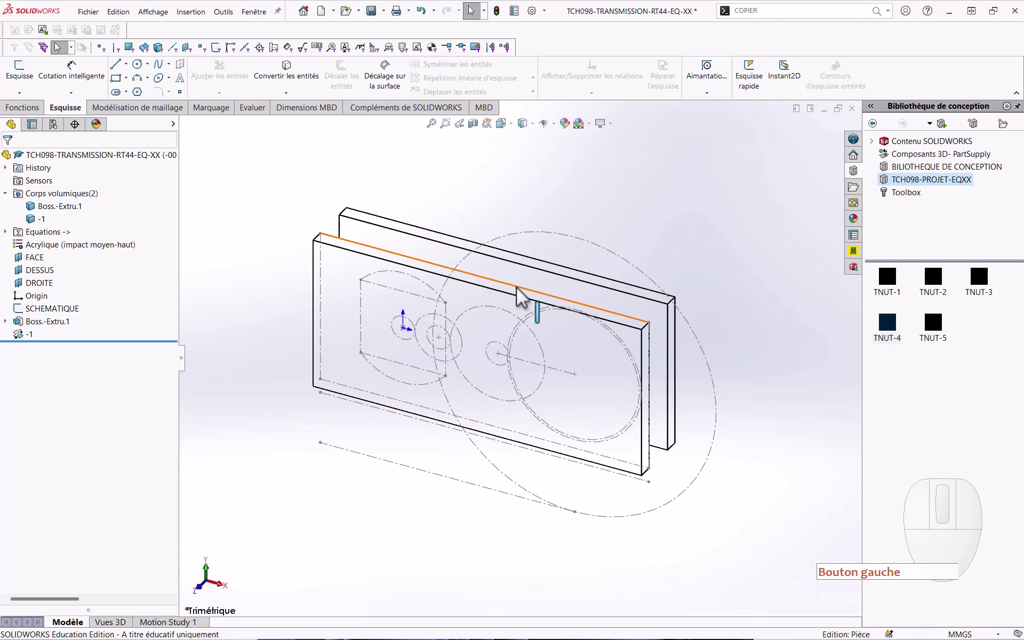
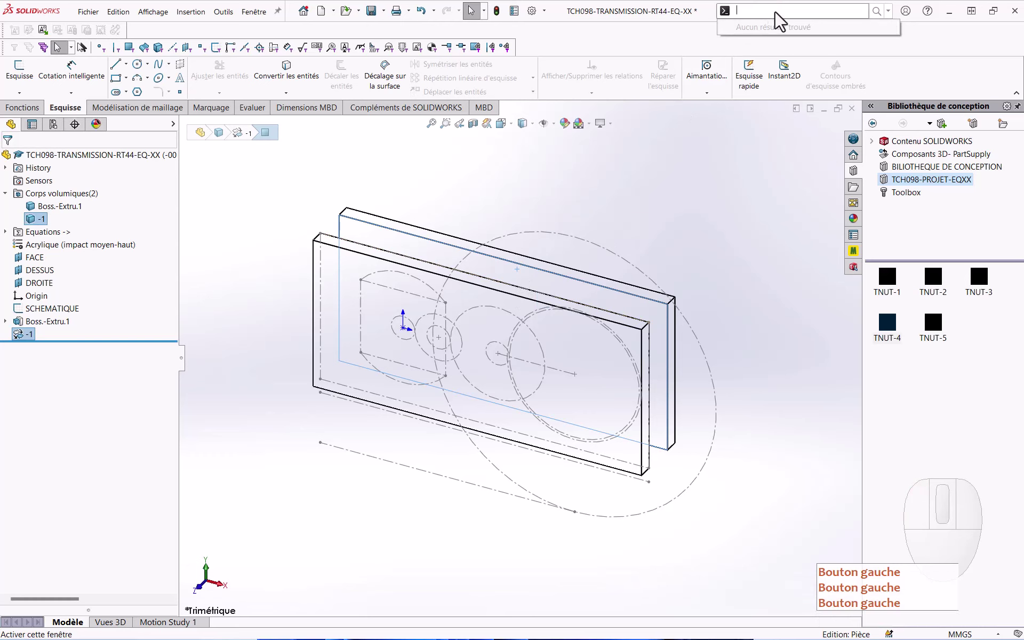
click(784, 33)
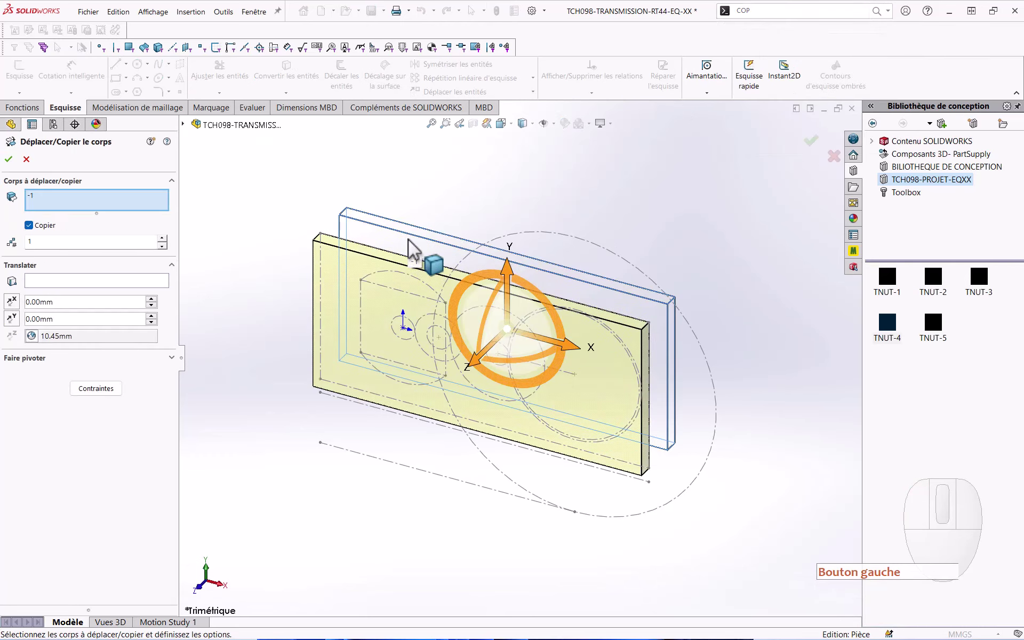
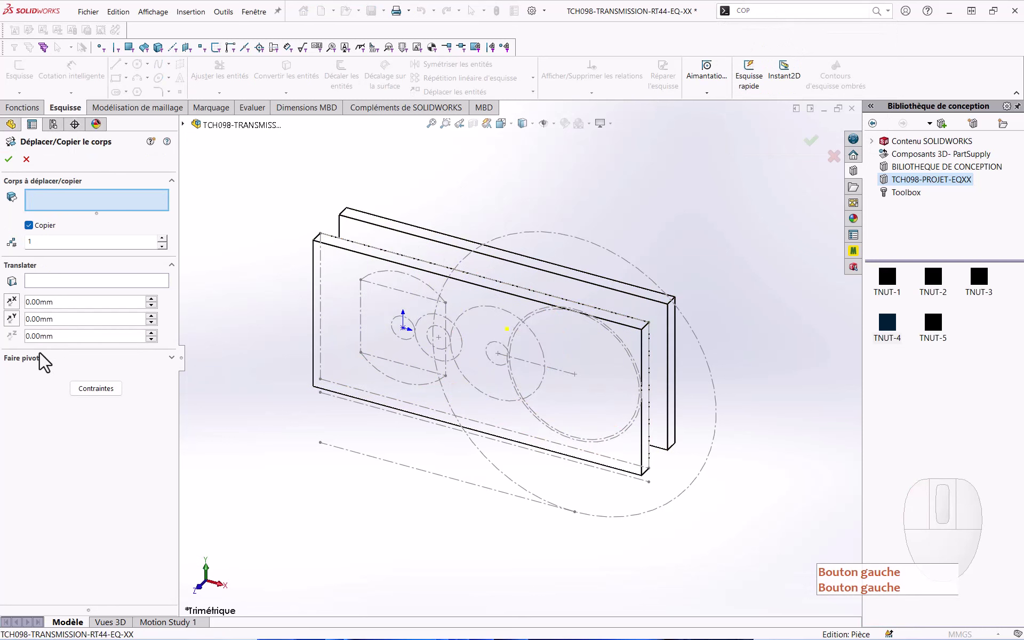
click(105, 400)
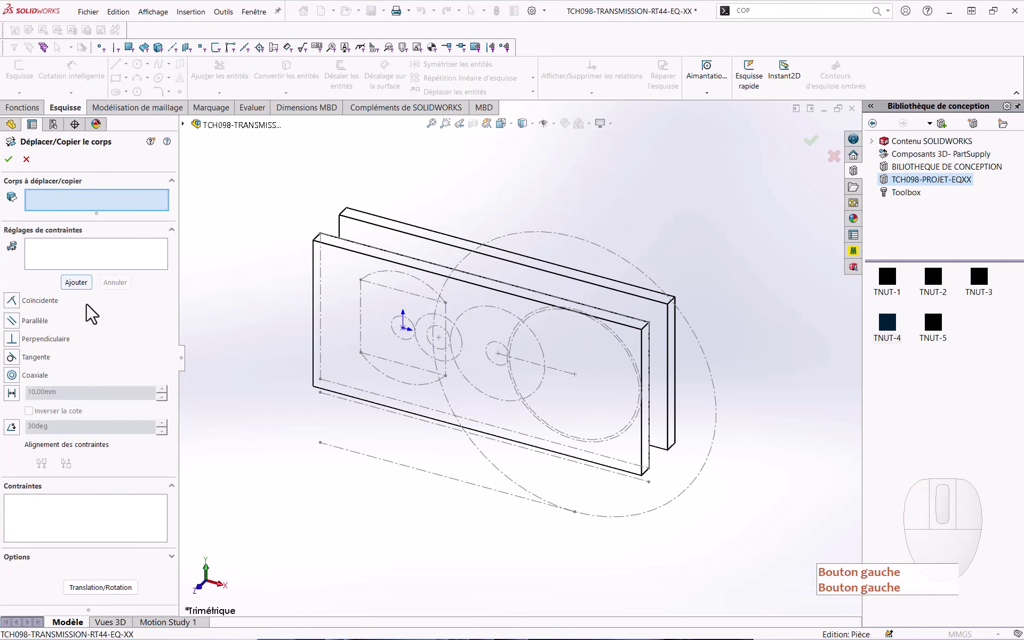
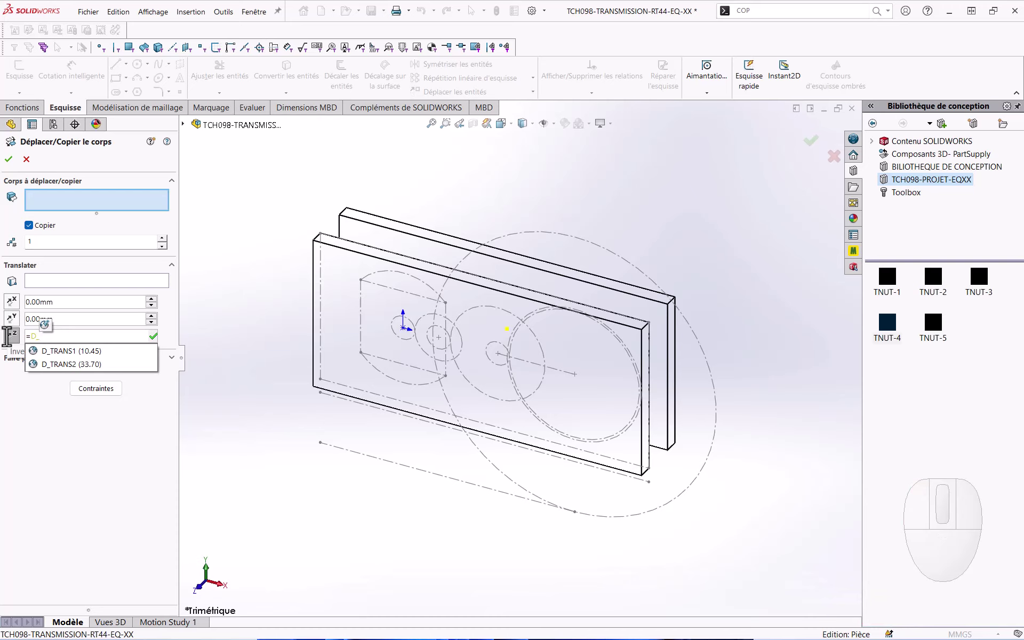
click(77, 368)
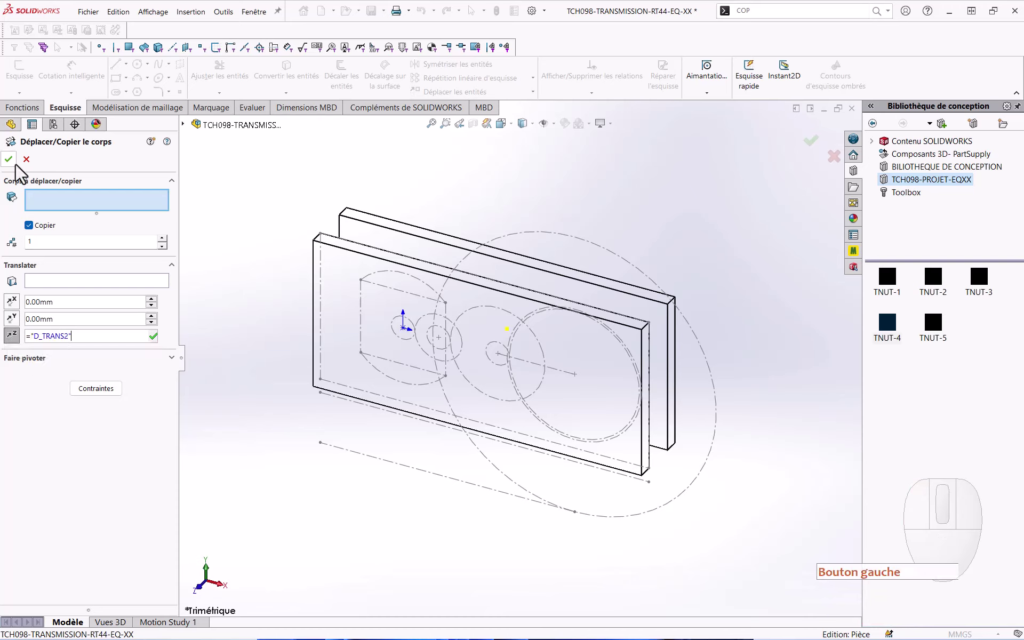
click(18, 168)
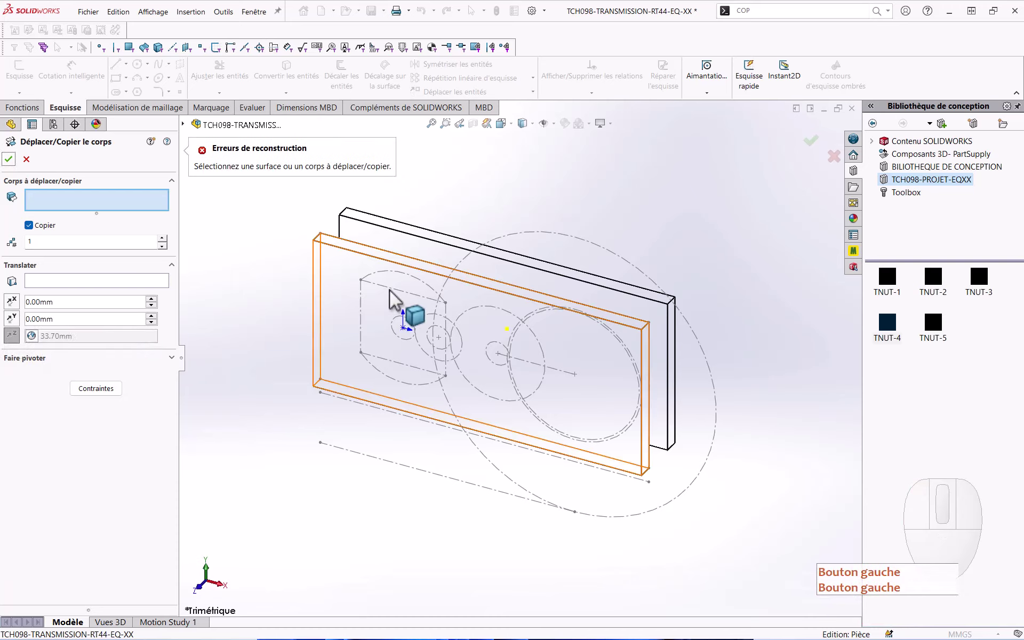
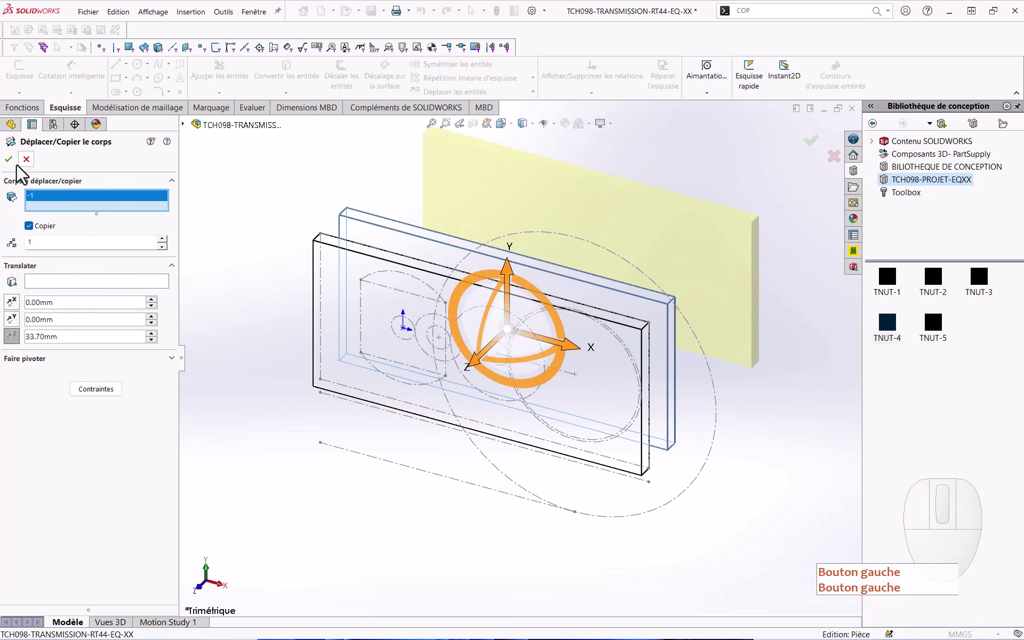
click(18, 170)
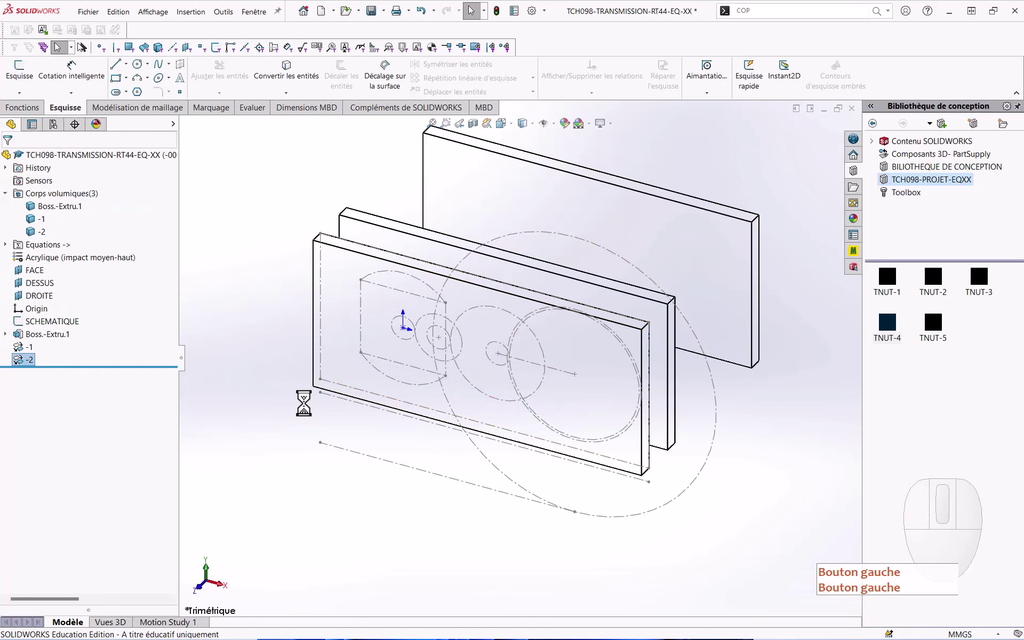
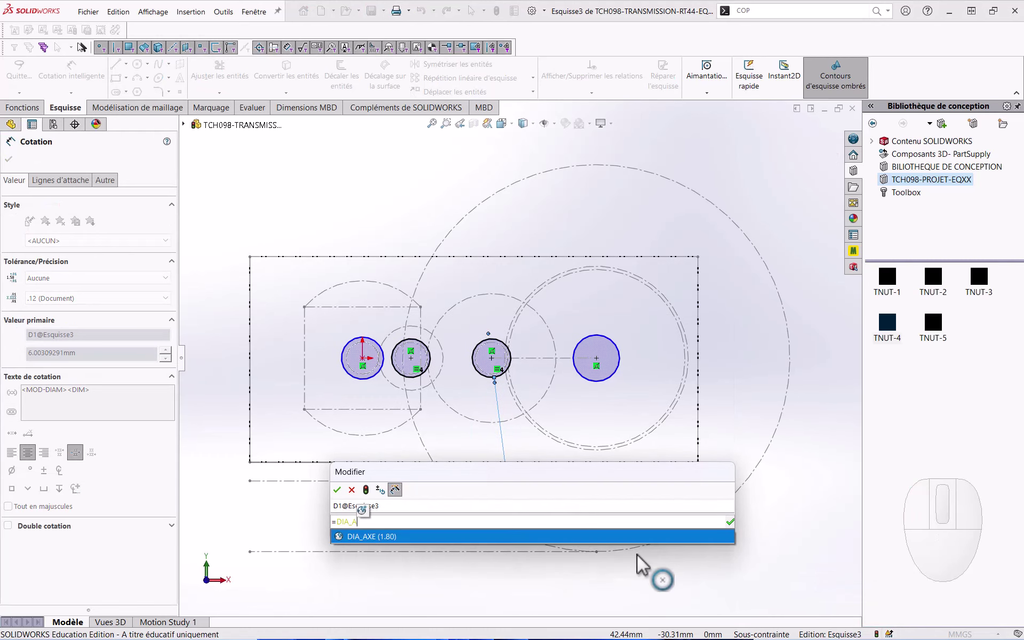
Step: Dimension the hole circles =DIA_AXE (1,80) and =DIA_MOTEUR_HUB (6,15)
click(613, 548)
click(346, 503)
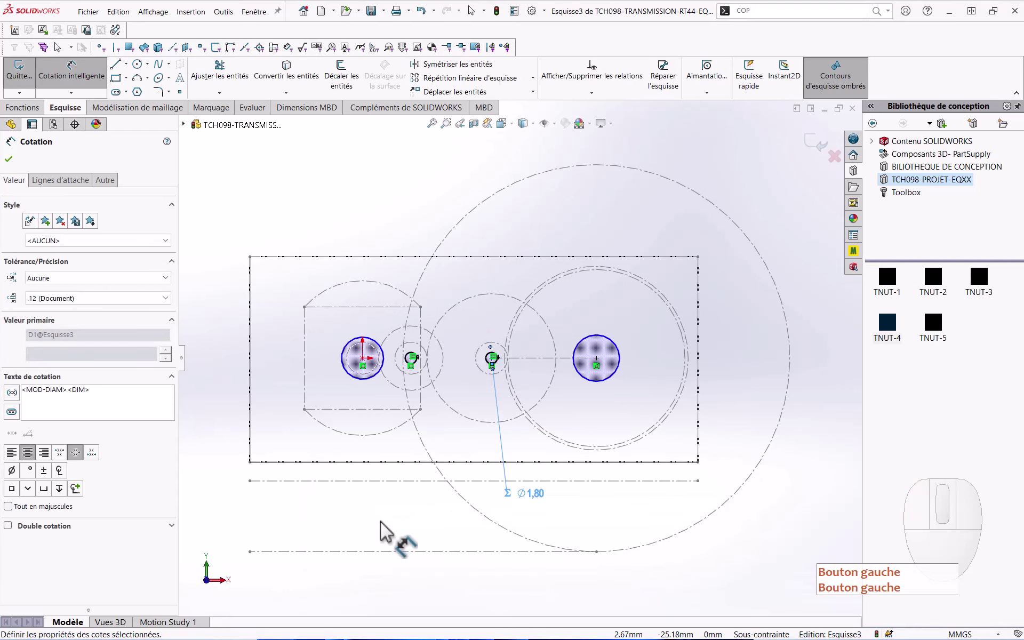
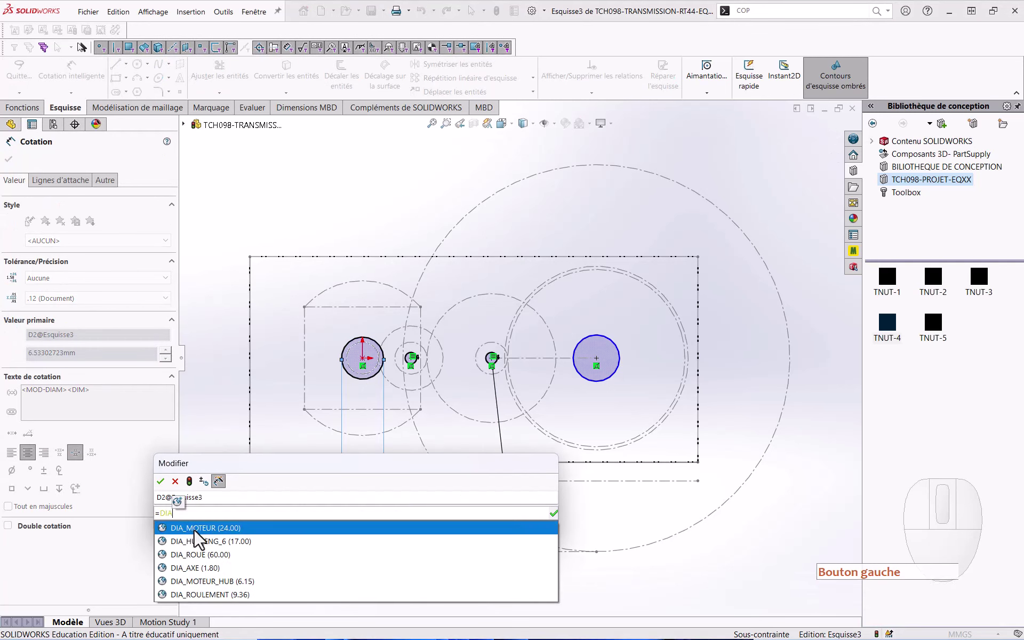
click(205, 588)
click(168, 485)
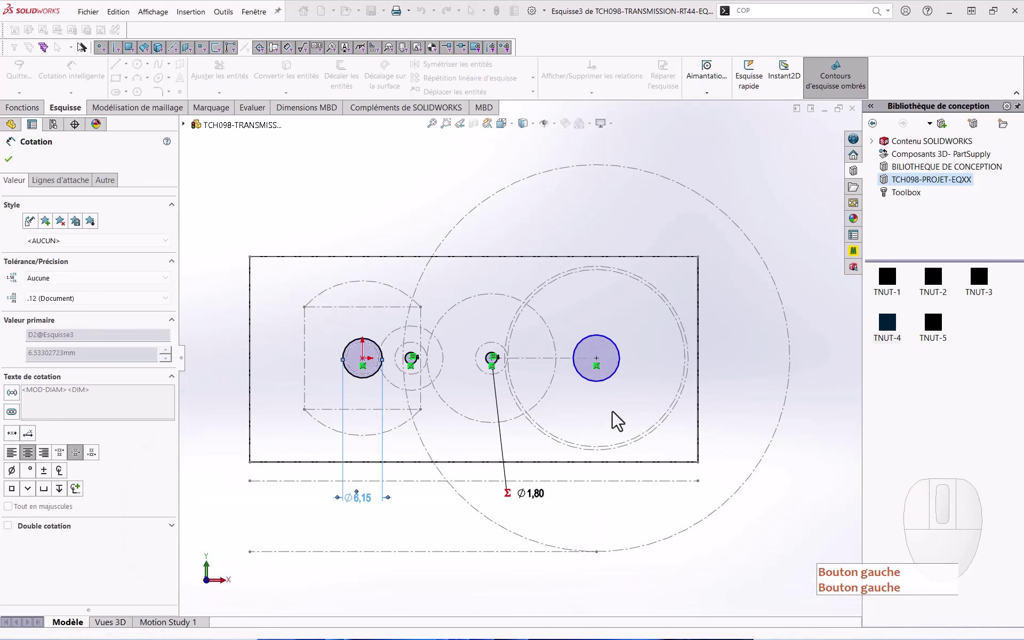
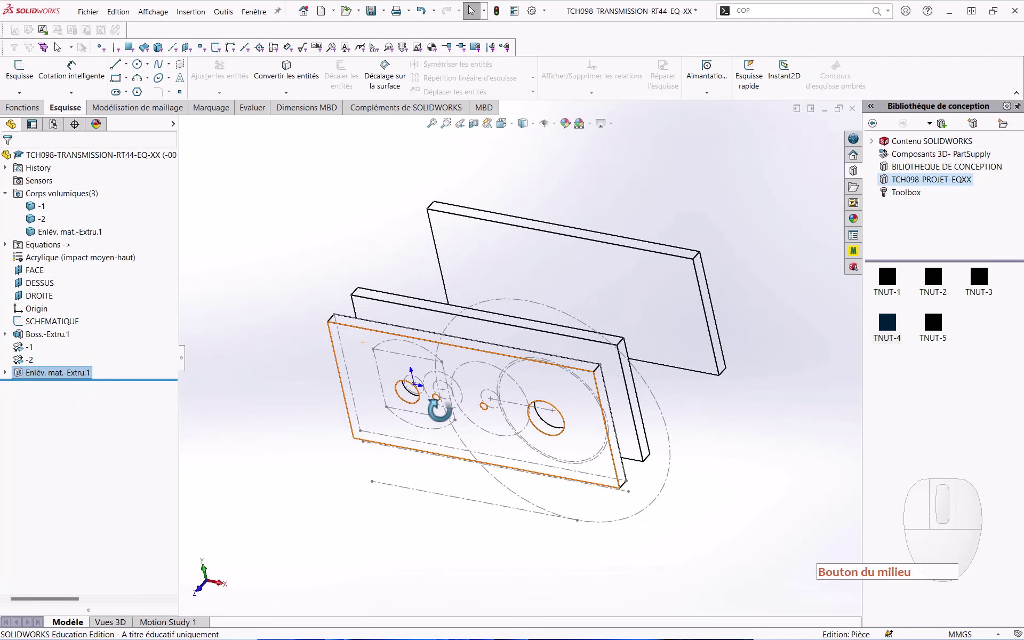
Step: Finish the through-all Extruded Cut of the holes in the front plate only
click(301, 458)
middle_click(306, 457)
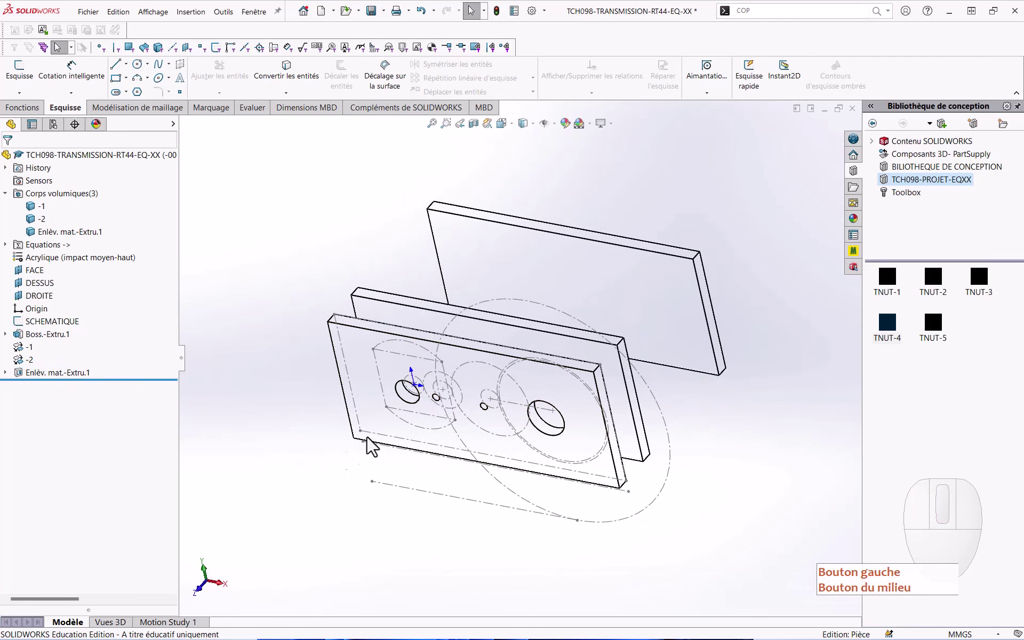
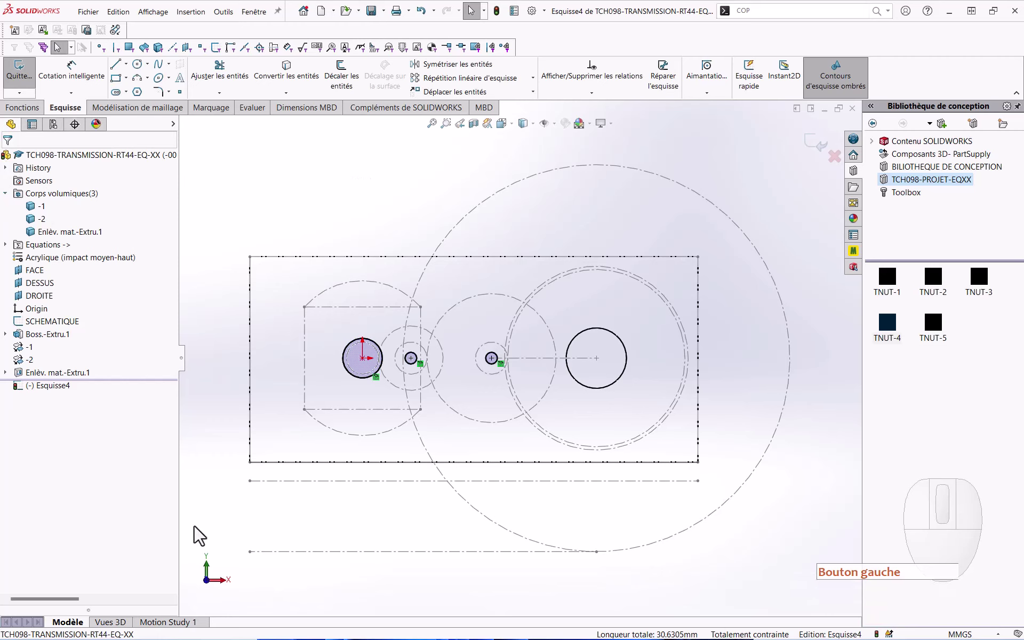
Step: Draw the hub circle on the second plate and dimension it Ø17 linked to DIA_HUB_ENG_6
drag(316, 541, 327, 535)
right_click(327, 536)
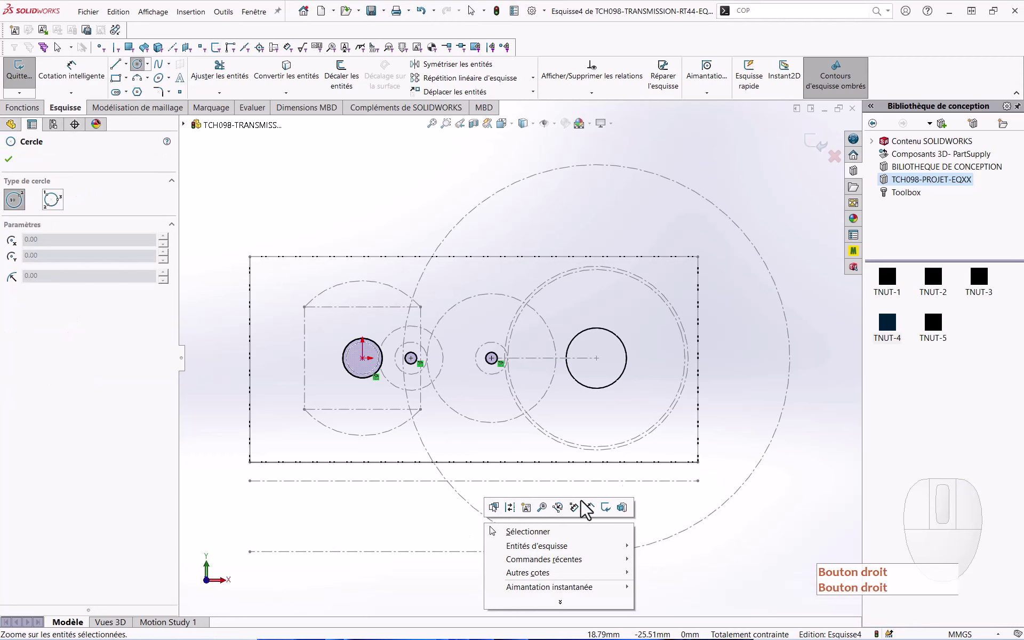
key(Escape)
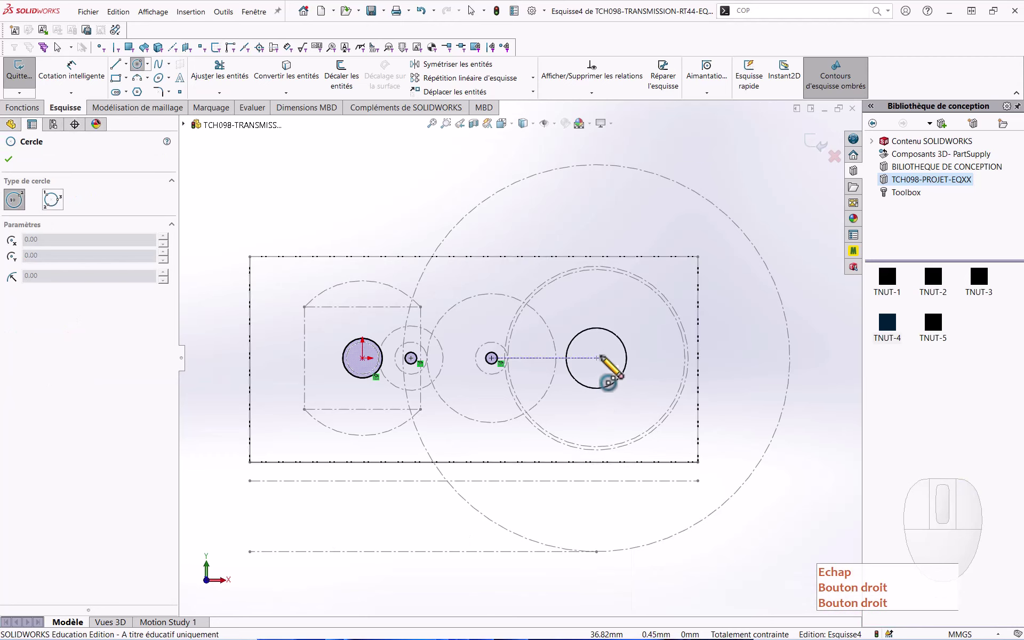
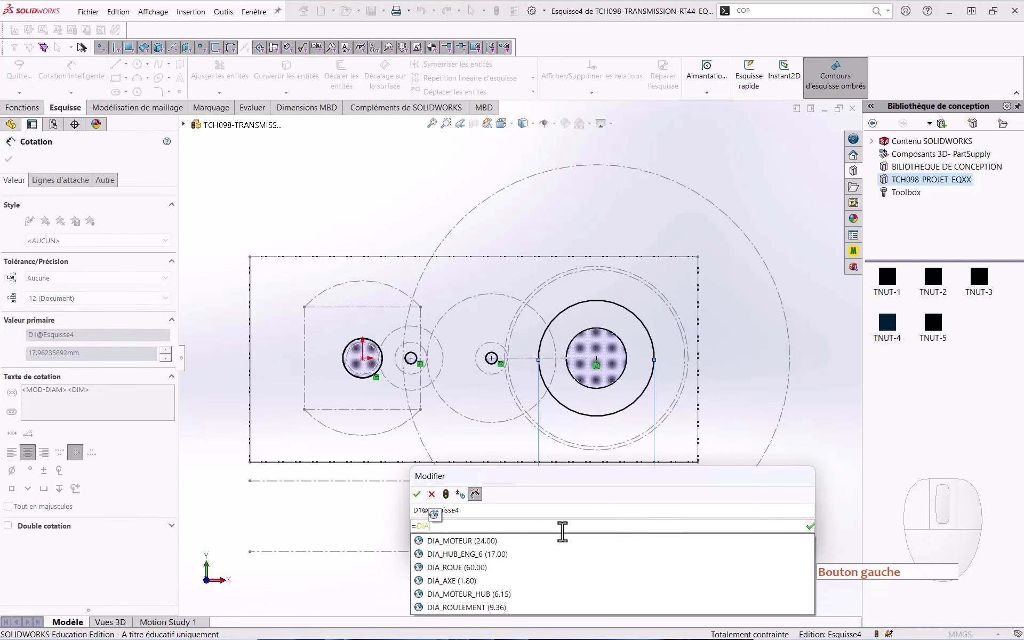
click(495, 565)
click(423, 503)
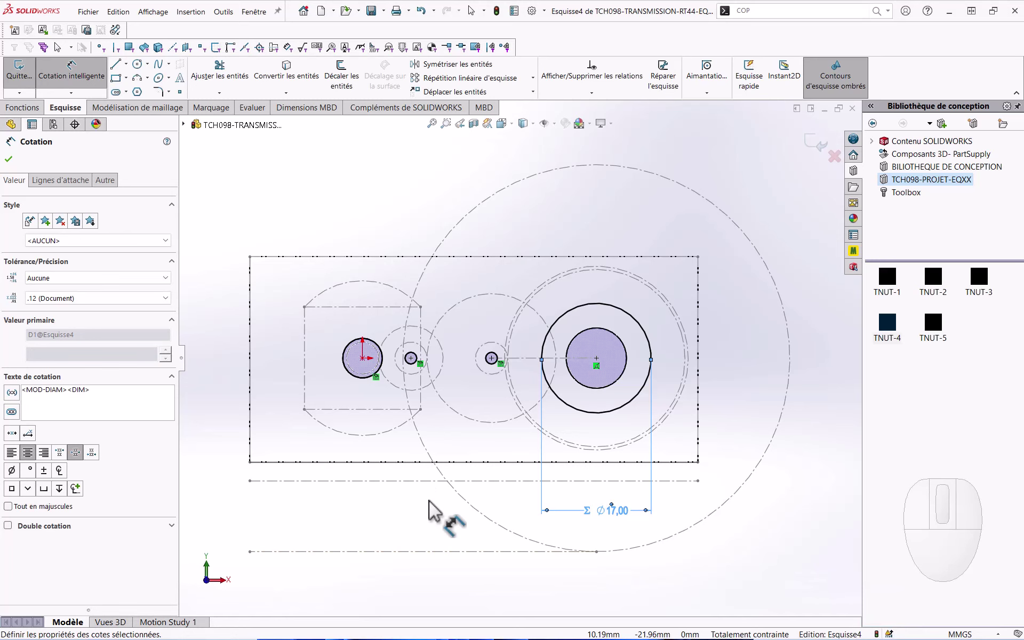
click(500, 527)
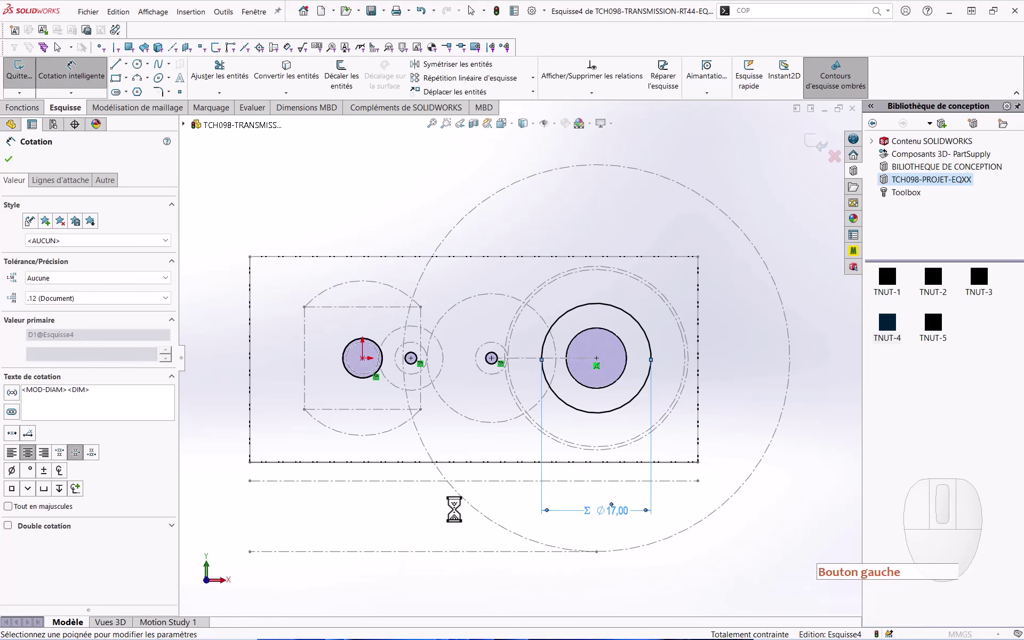
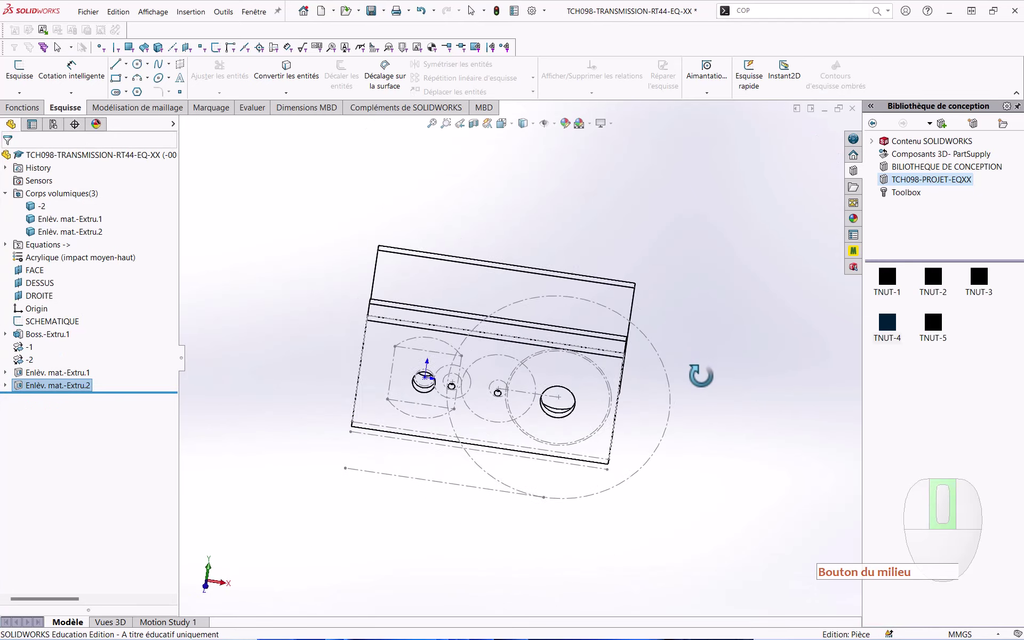
Step: Start sketch Esquisse5 on the back plate and project the existing hole edges with Convert Entities
click(616, 322)
middle_click(616, 322)
click(662, 290)
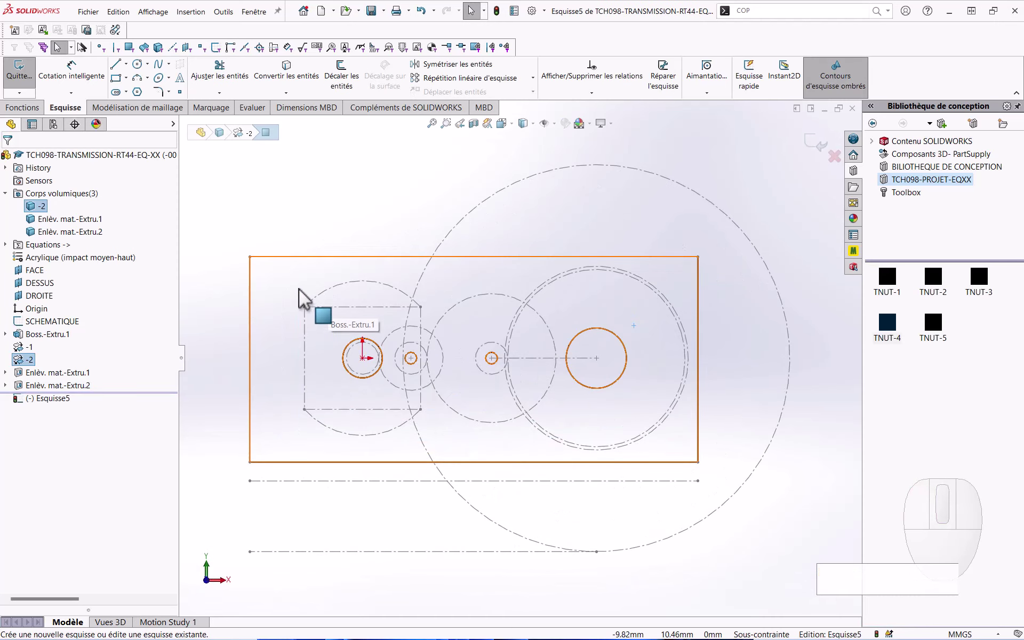
key(Escape)
click(298, 196)
click(284, 80)
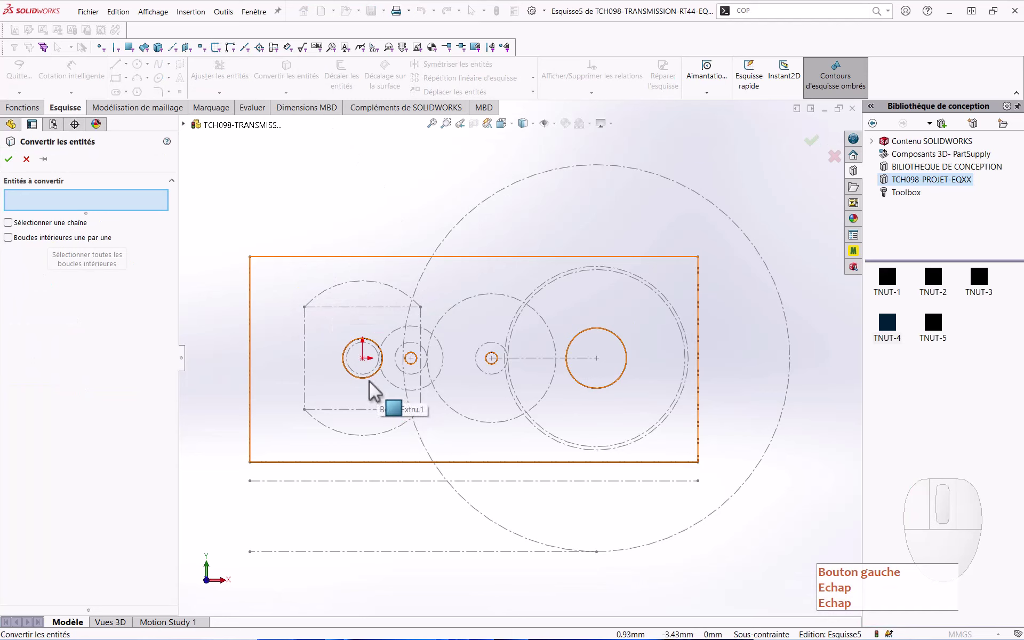
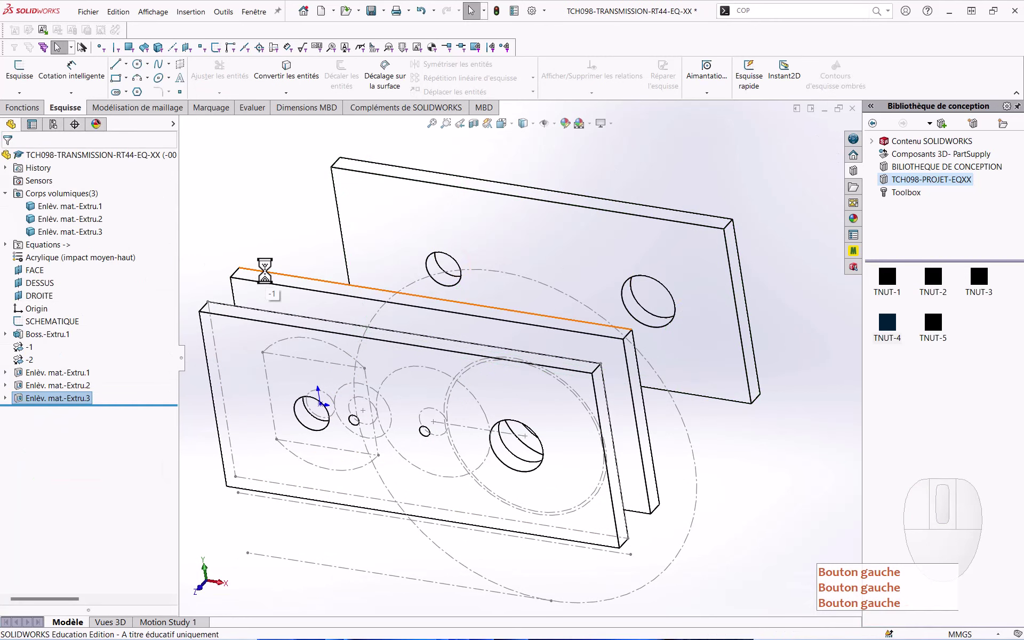
Step: Select the front plate face and start a new sketch on it for the T-nut slots
click(275, 216)
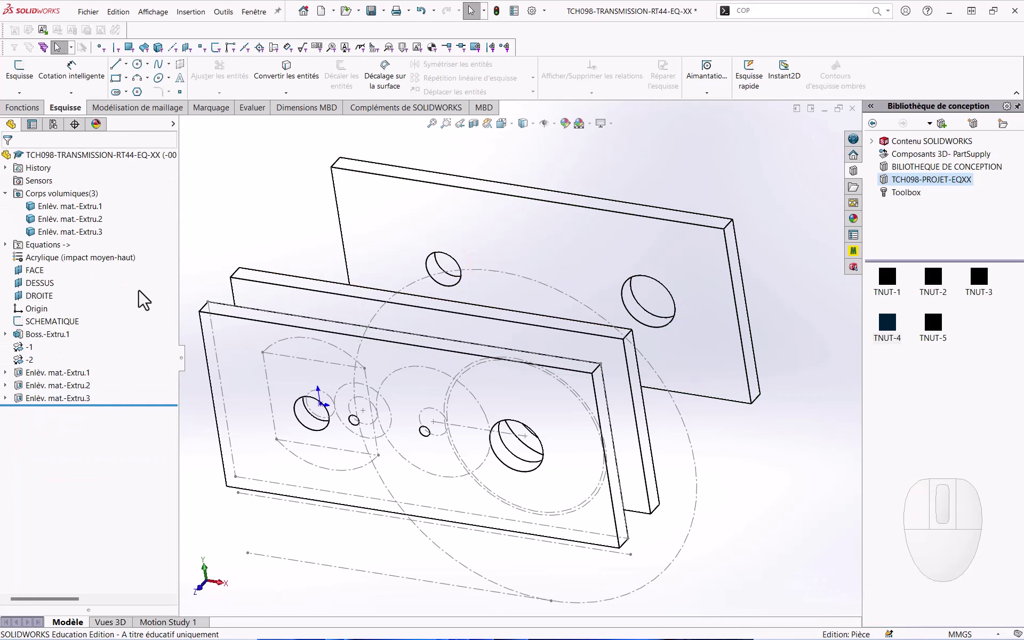
click(68, 329)
click(79, 310)
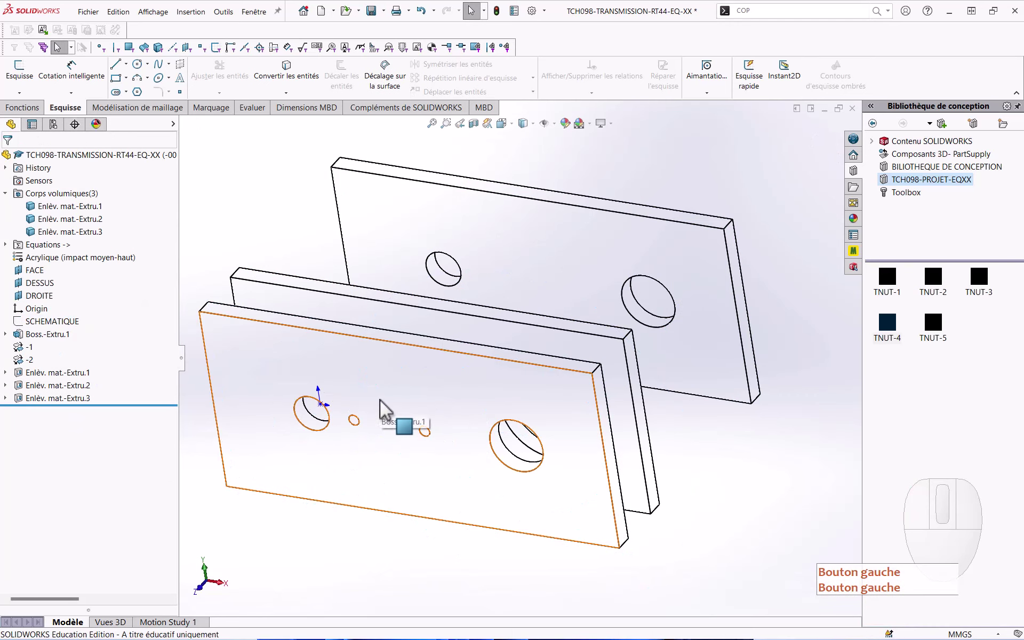
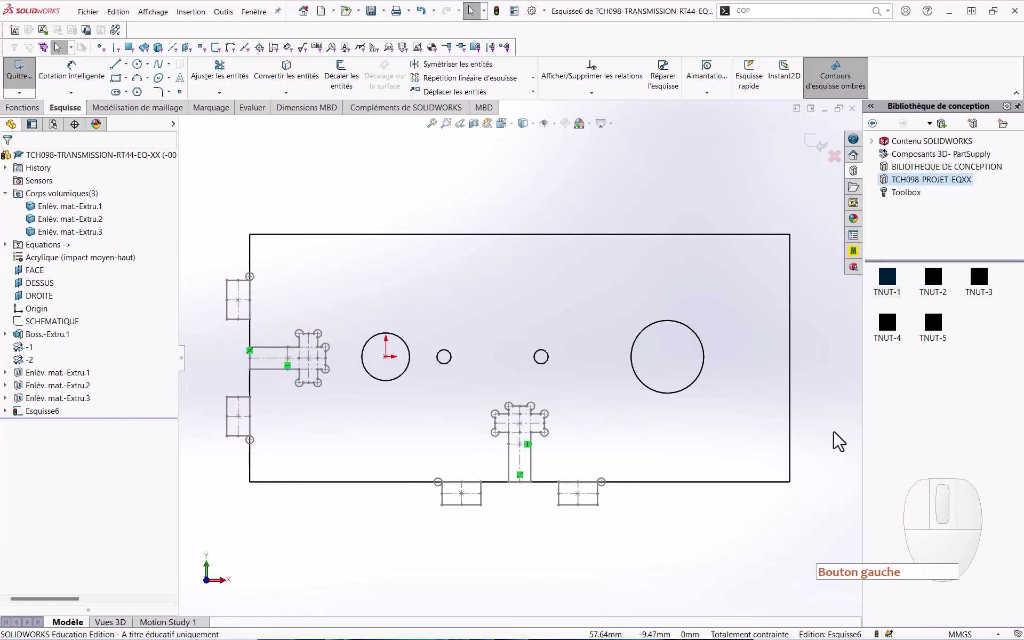
Step: Edit the 2.95 mm slot dimension inside Bloc-TNUT-1 and leave slot editing
click(836, 439)
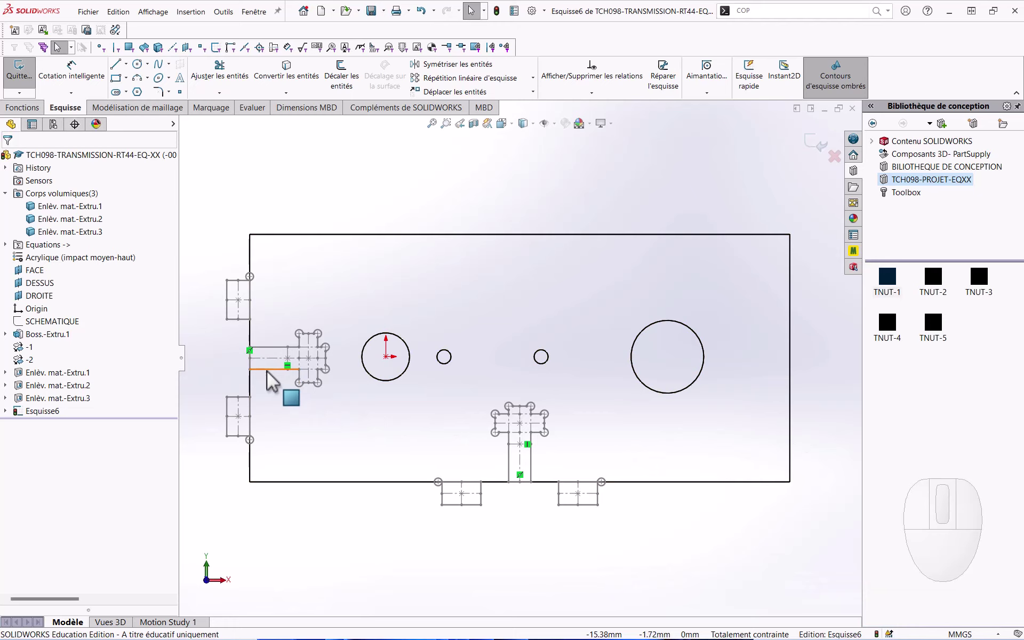
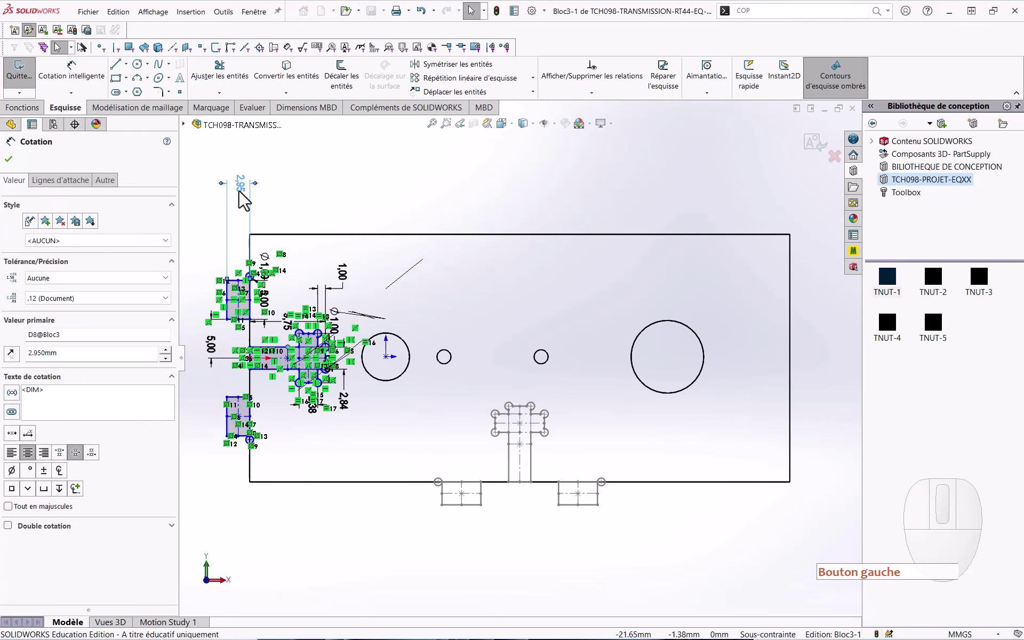
double_click(245, 199)
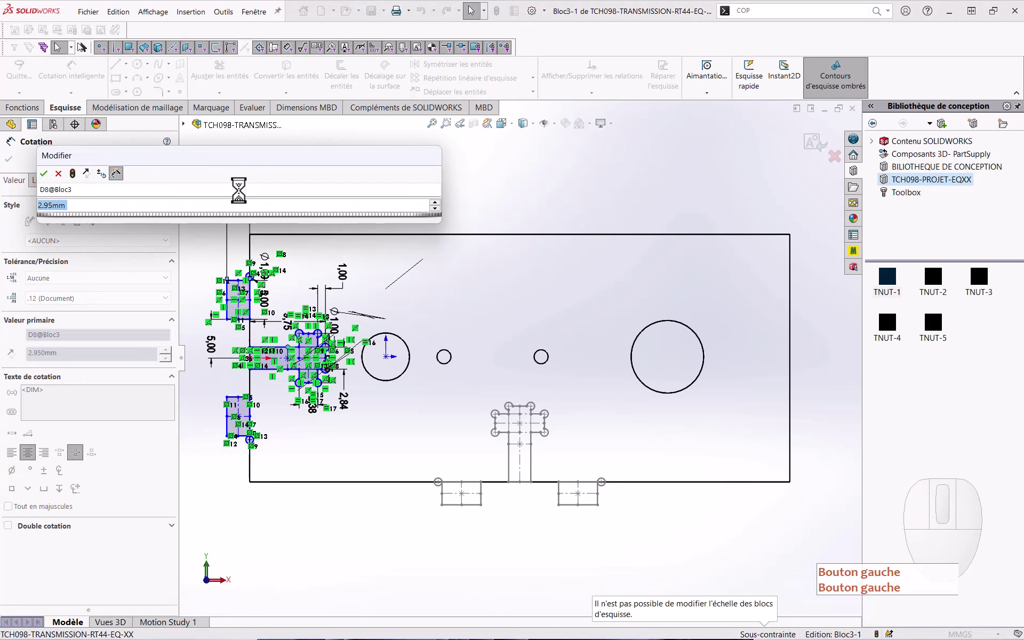
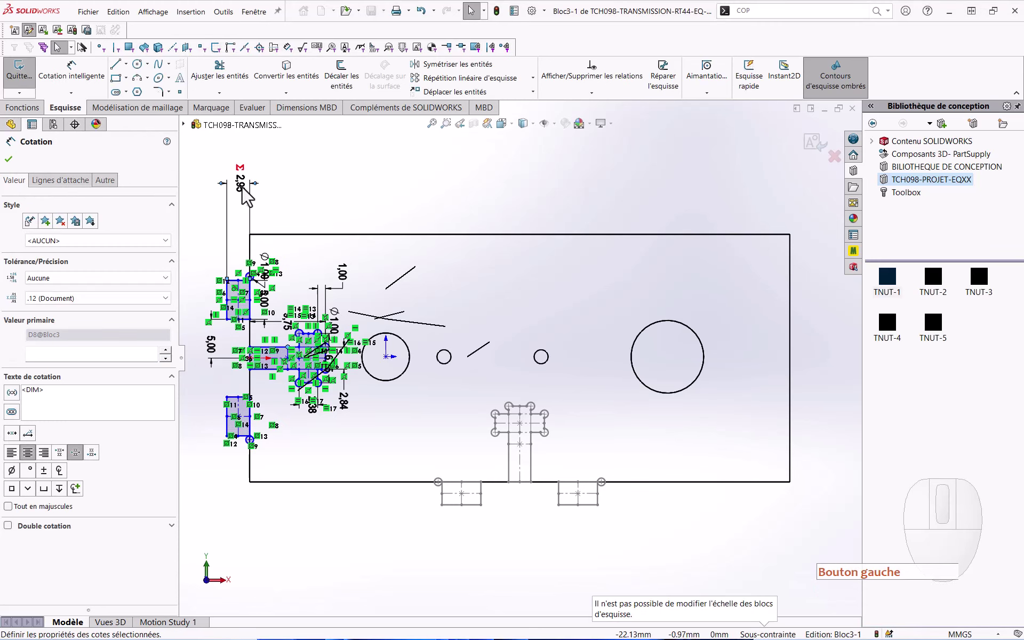
drag(248, 193, 242, 224)
key(Escape)
click(818, 150)
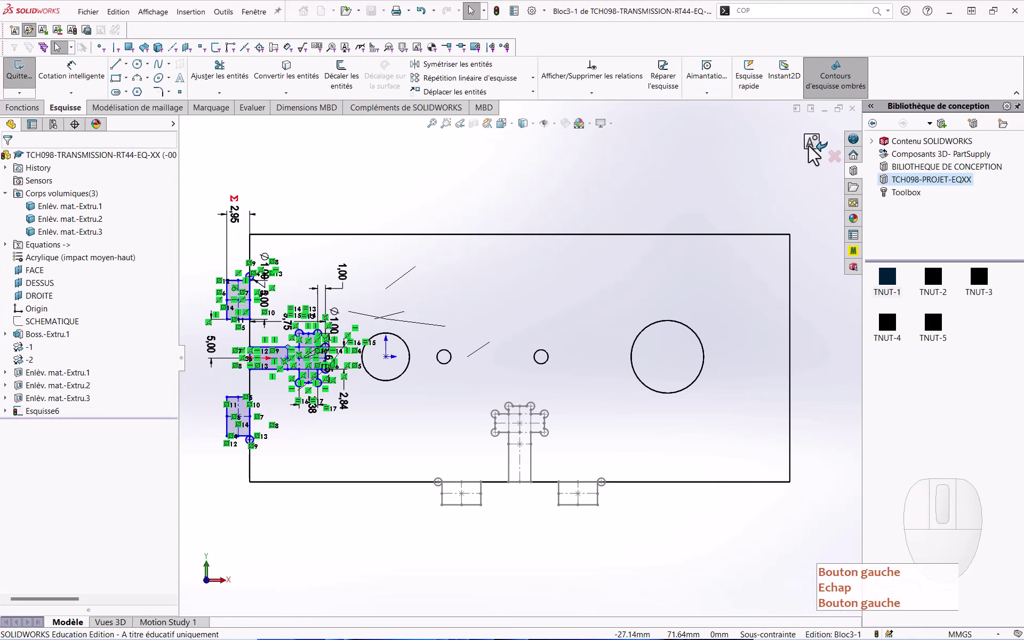
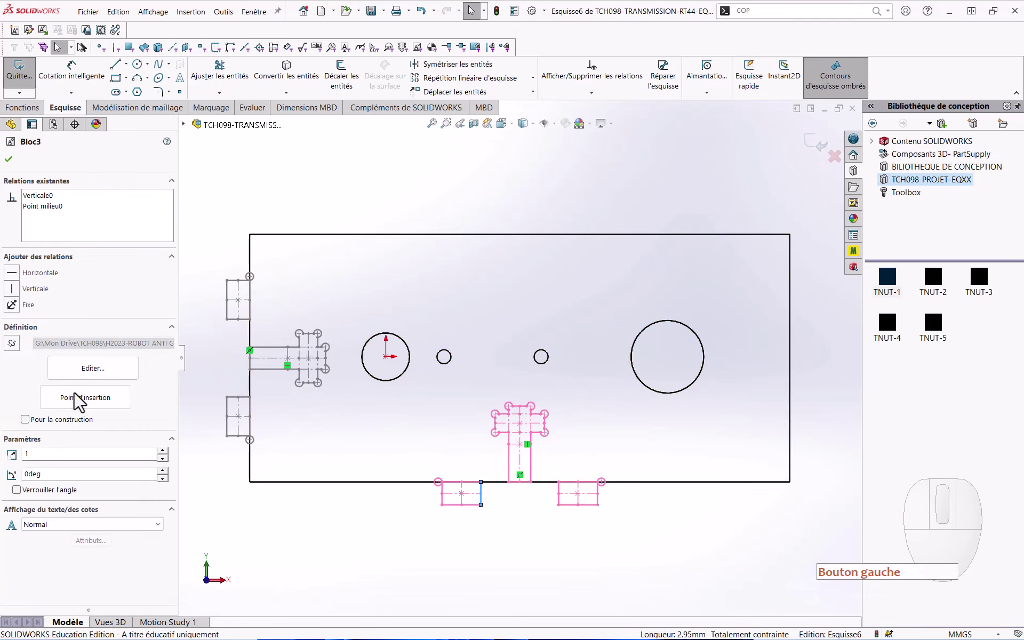
Step: Finish the T-nut block edits and return to the fully defined Esquisse6 sketch
click(94, 382)
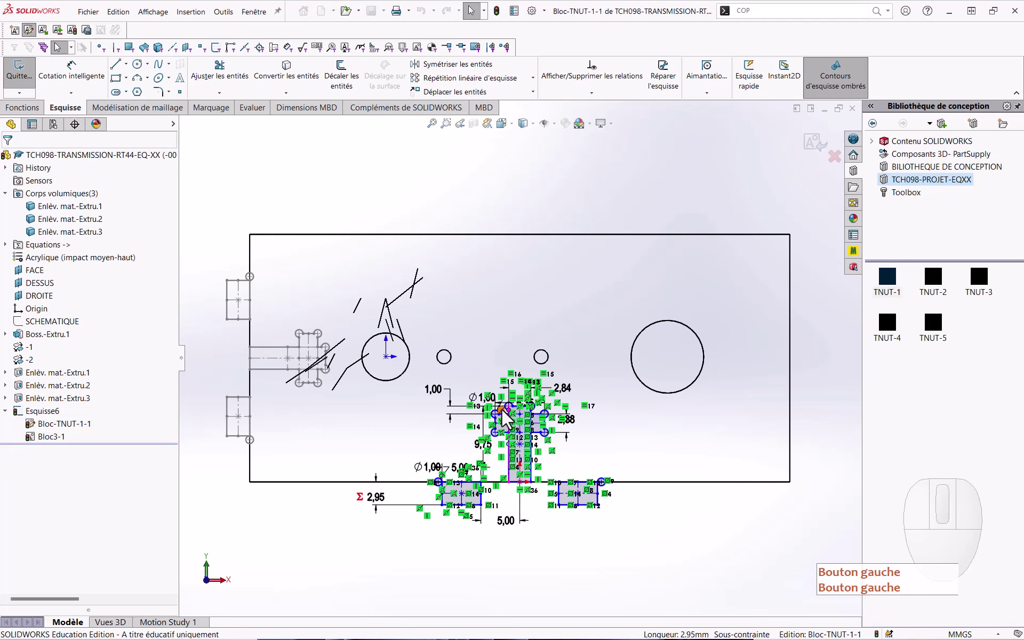
drag(384, 508, 379, 456)
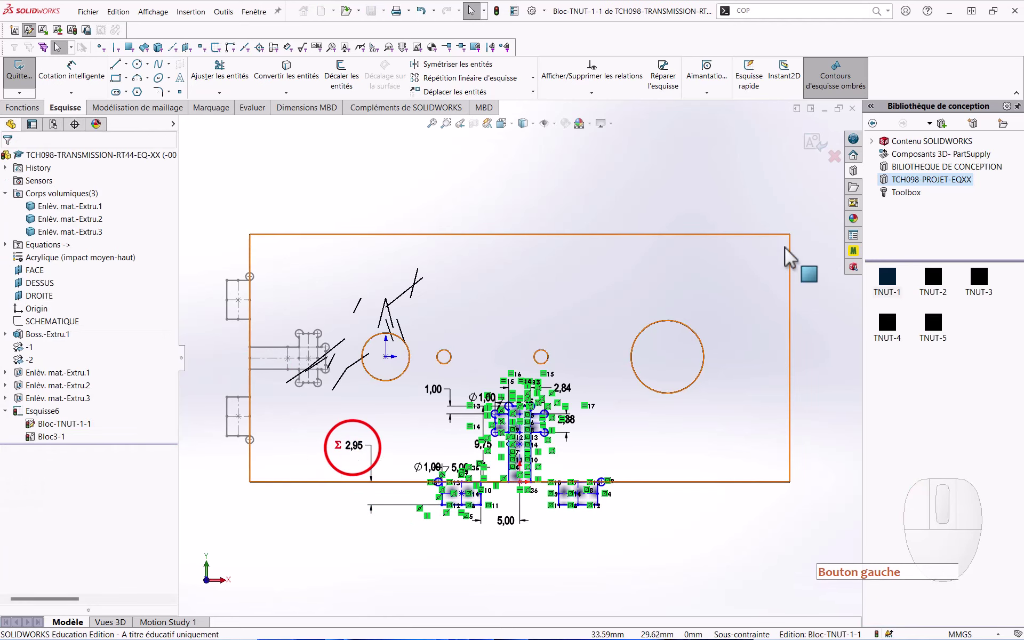
click(825, 159)
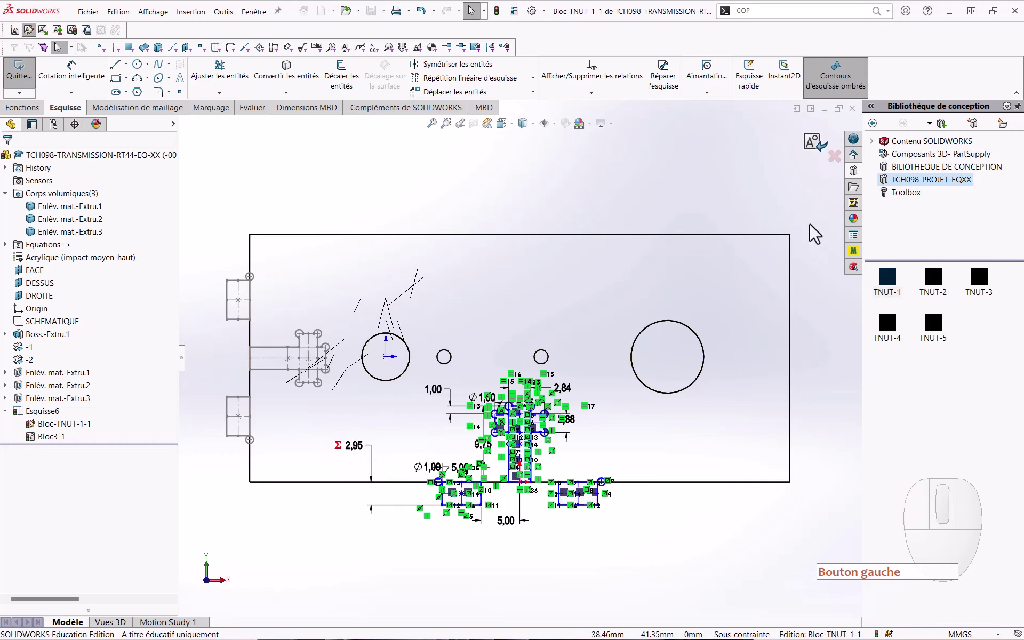
click(806, 380)
click(826, 395)
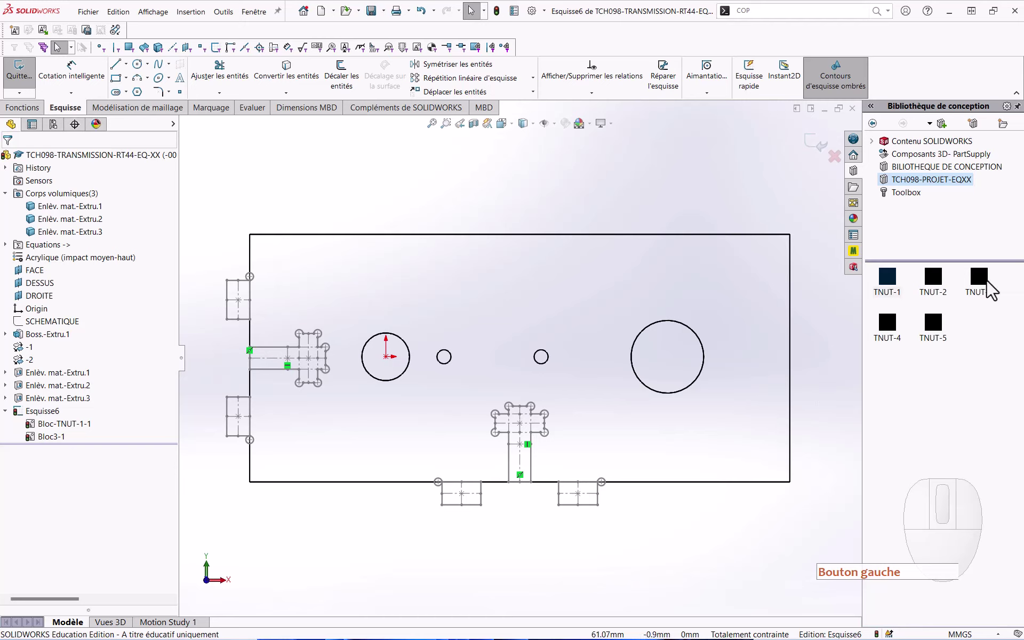
Step: Insert TNUT-3 and TNUT-4 blocks on the plate's right side, set horizontal and vertical
click(991, 288)
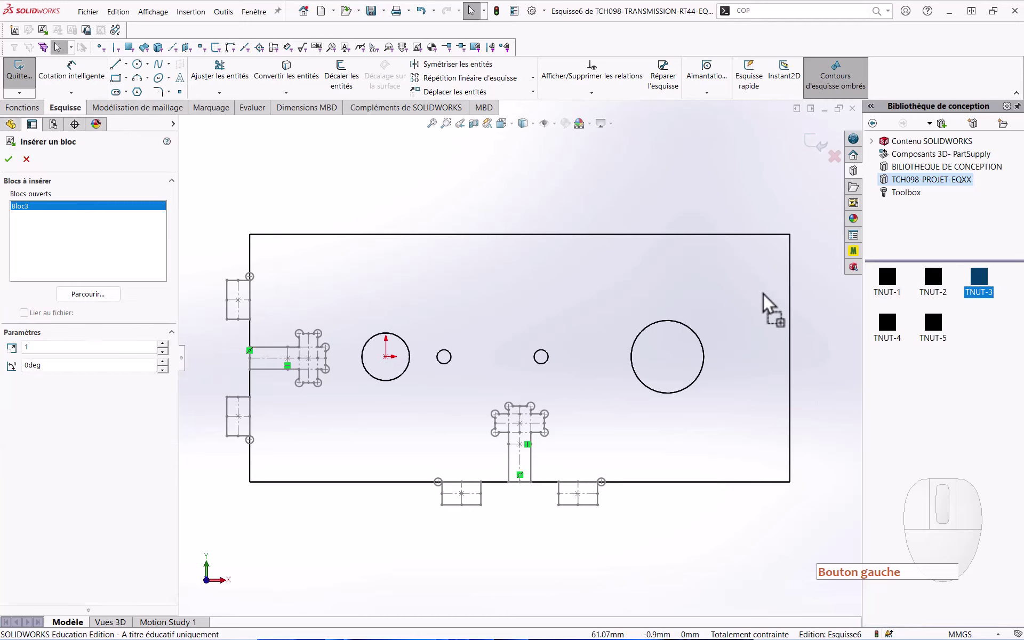
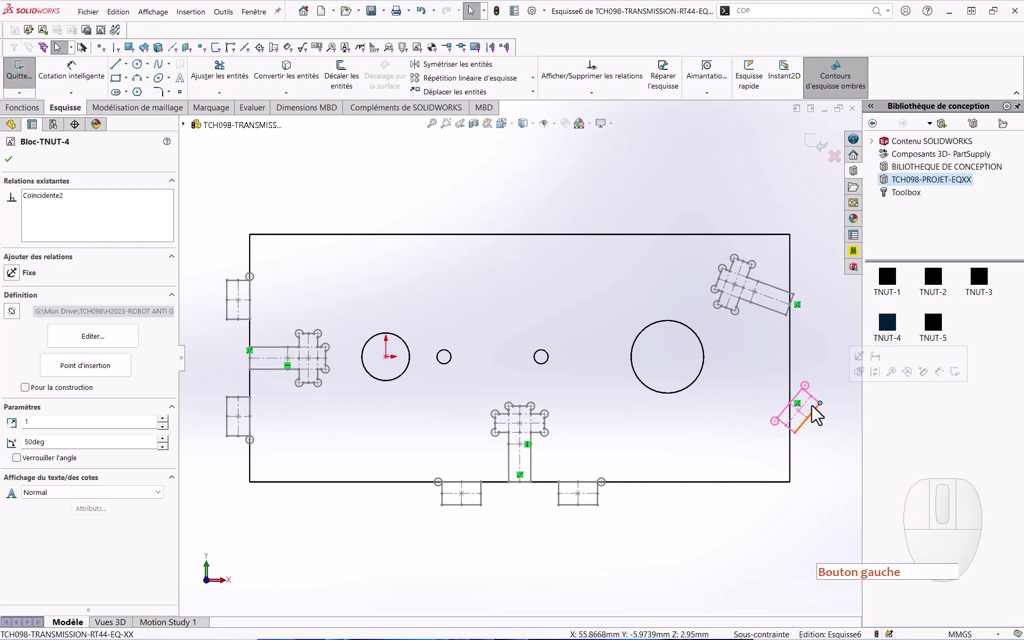
click(813, 412)
click(824, 391)
click(860, 366)
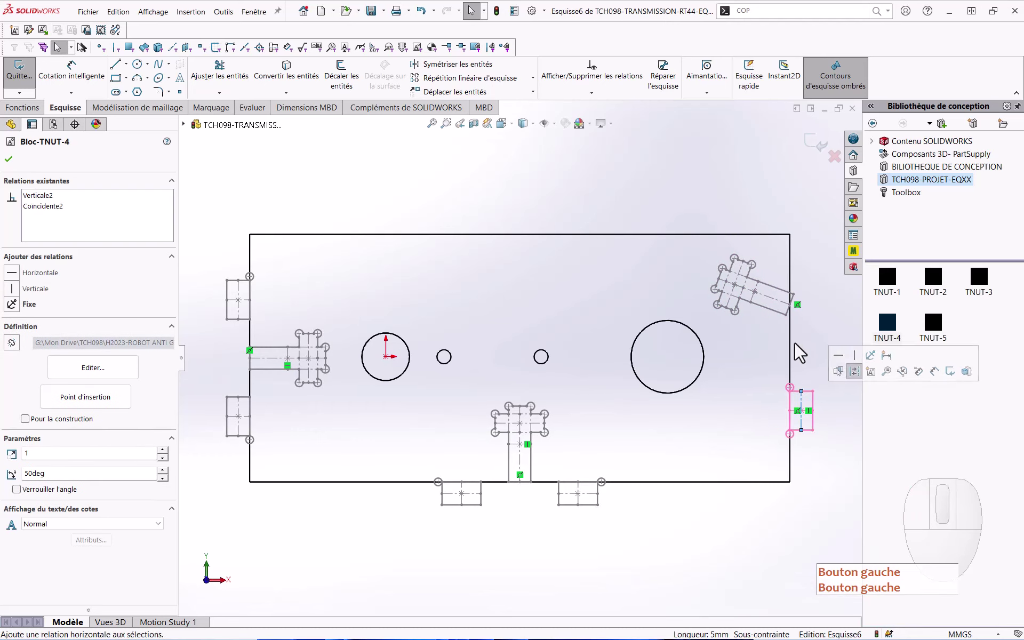
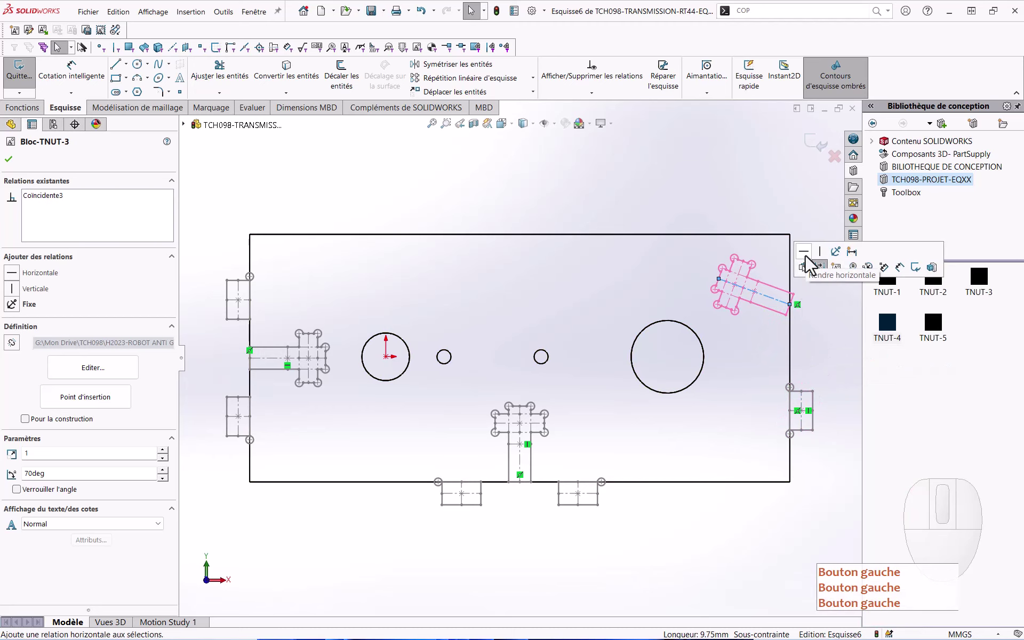
click(811, 262)
click(810, 354)
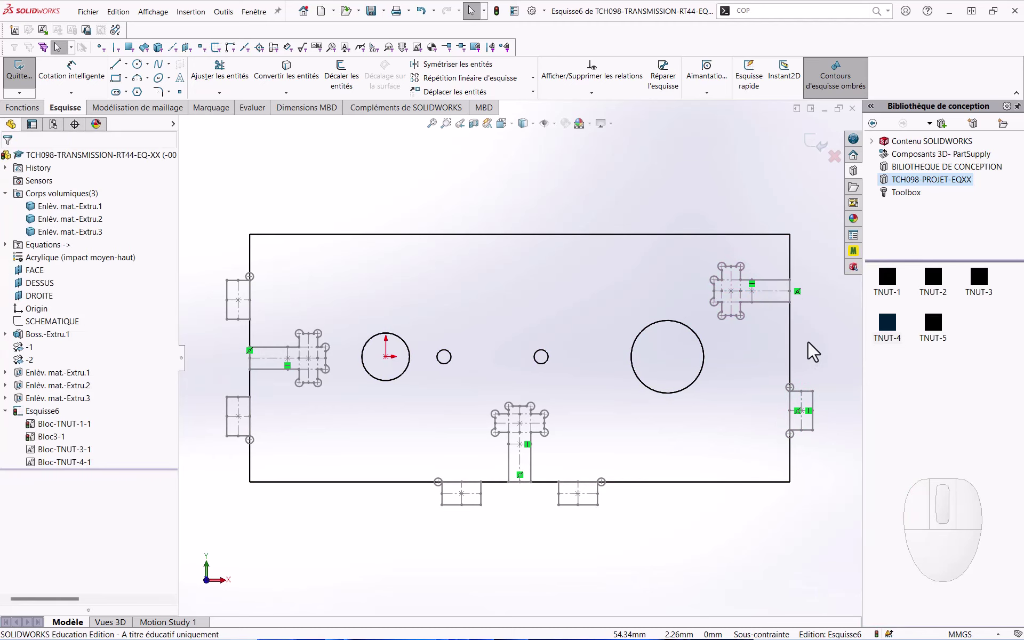
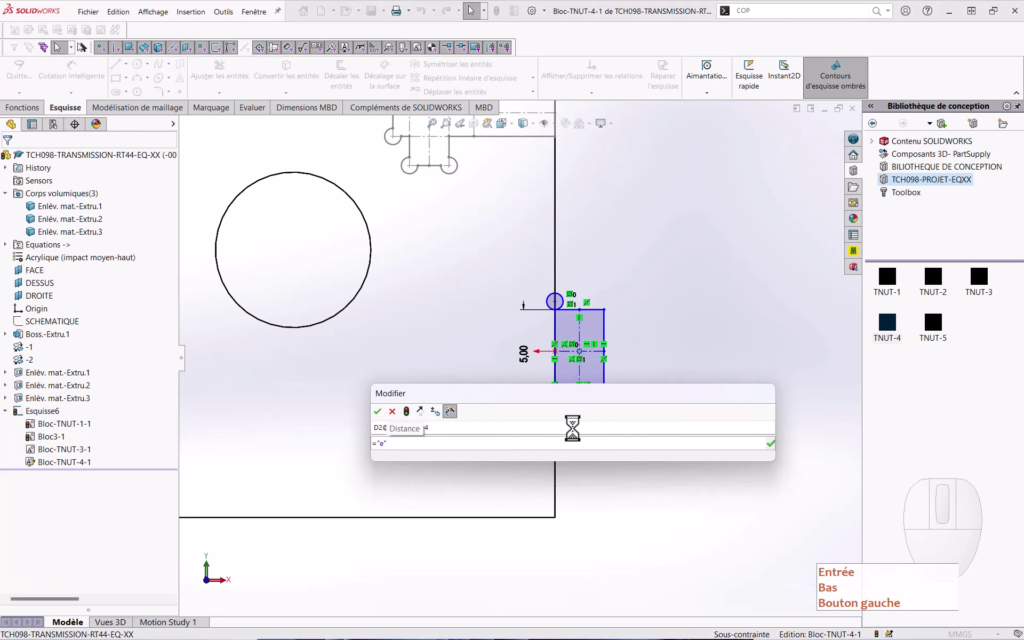
Step: Link the TNUT-4 thickness dimension to variable e (2.95) and place it below the slot
key(Return)
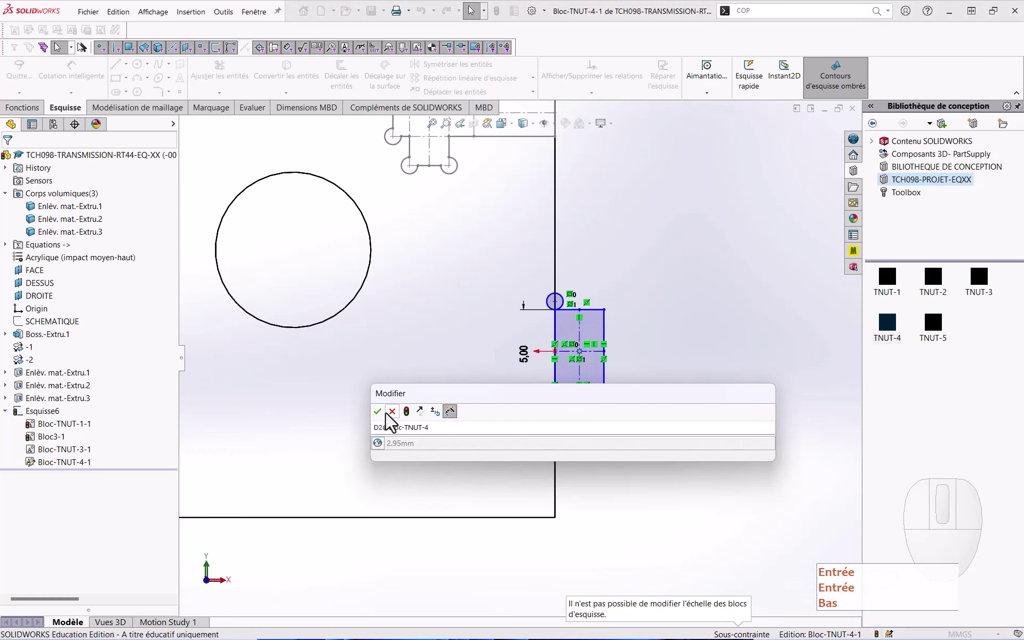
click(386, 420)
key(Return)
key(Down)
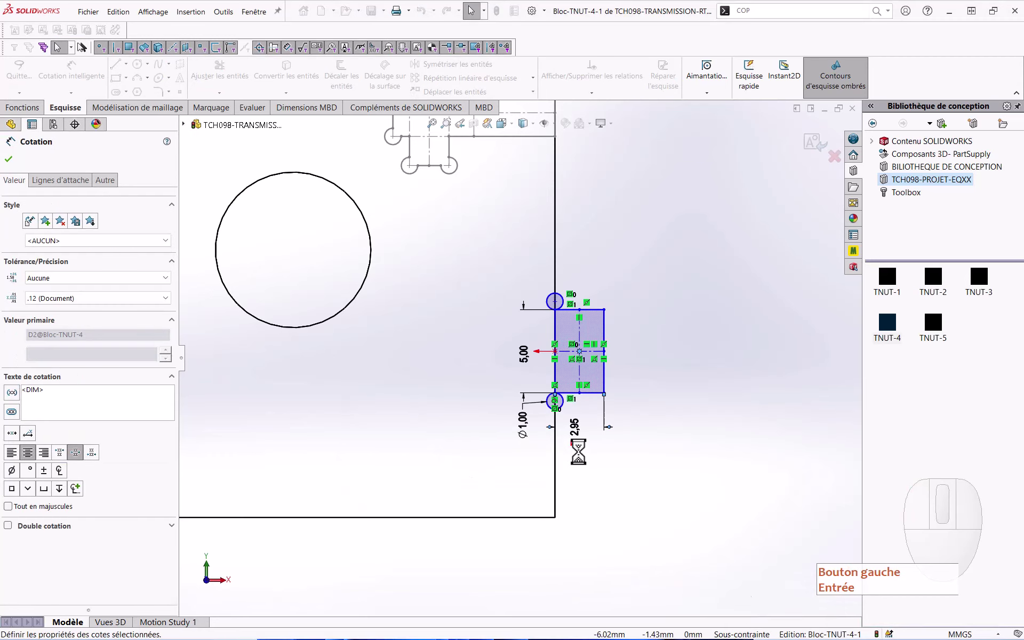
drag(582, 437, 583, 462)
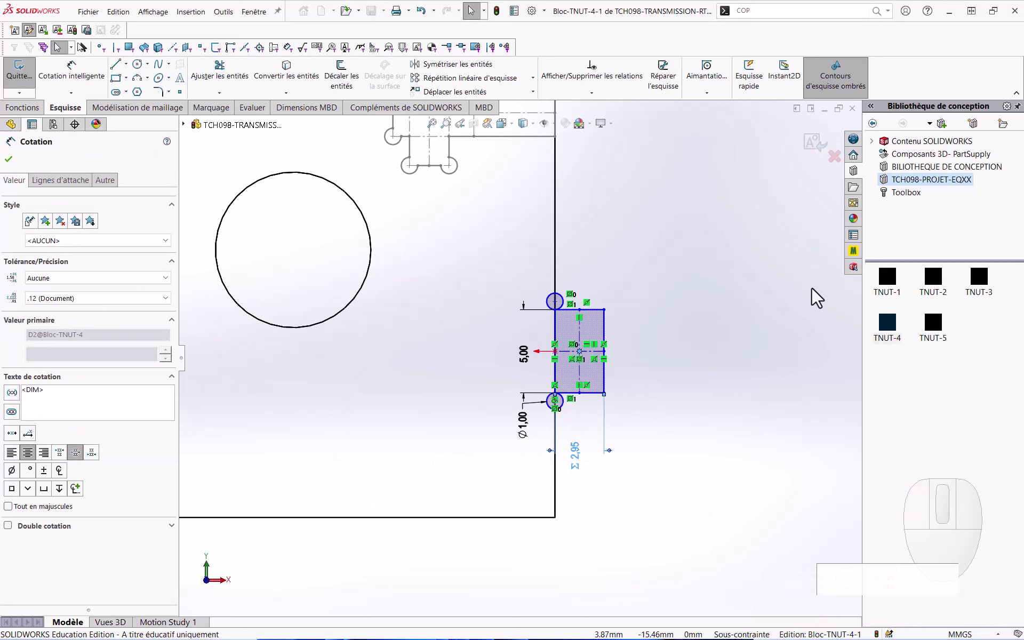
key(Escape)
Step: Exit TNUT-4 block editing back to Esquisse6 and start an extruded cut from it
click(797, 281)
click(823, 149)
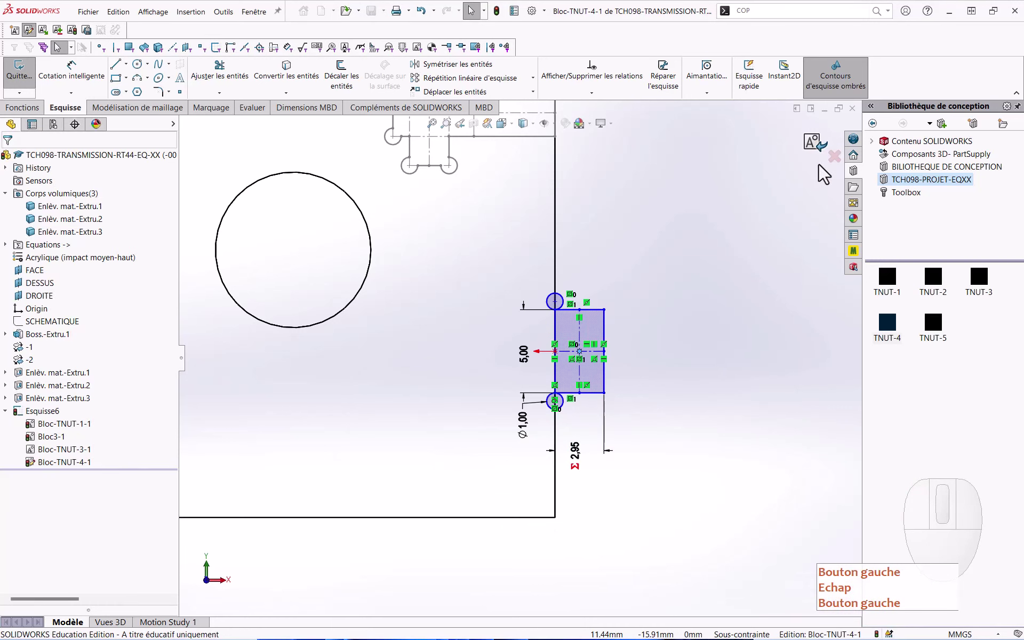
key(Escape)
click(680, 345)
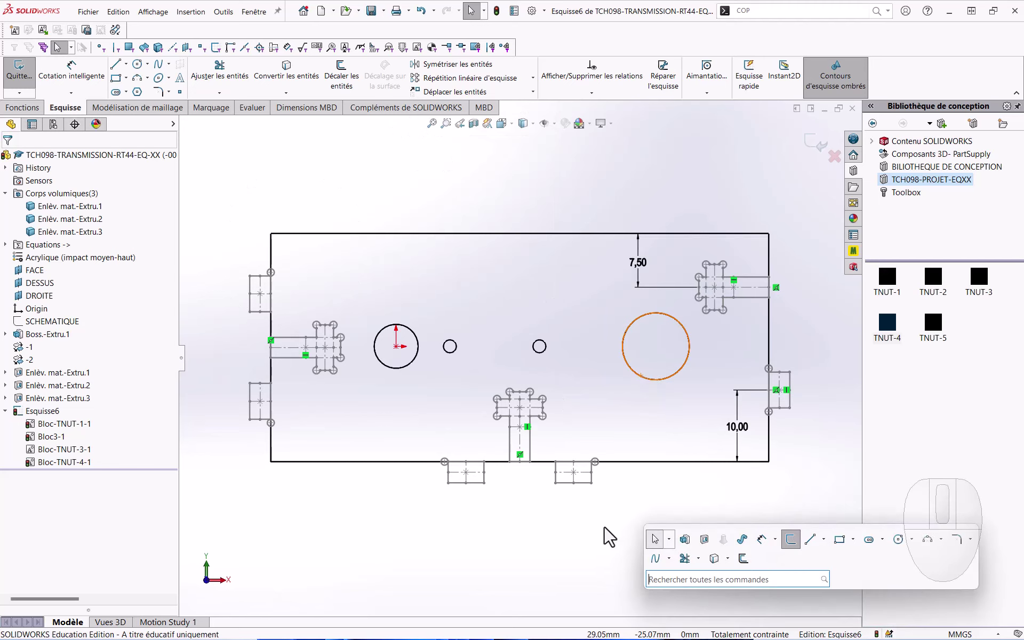
Step: Set the slot cut Through All and begin picking the slot contours to cut
click(708, 551)
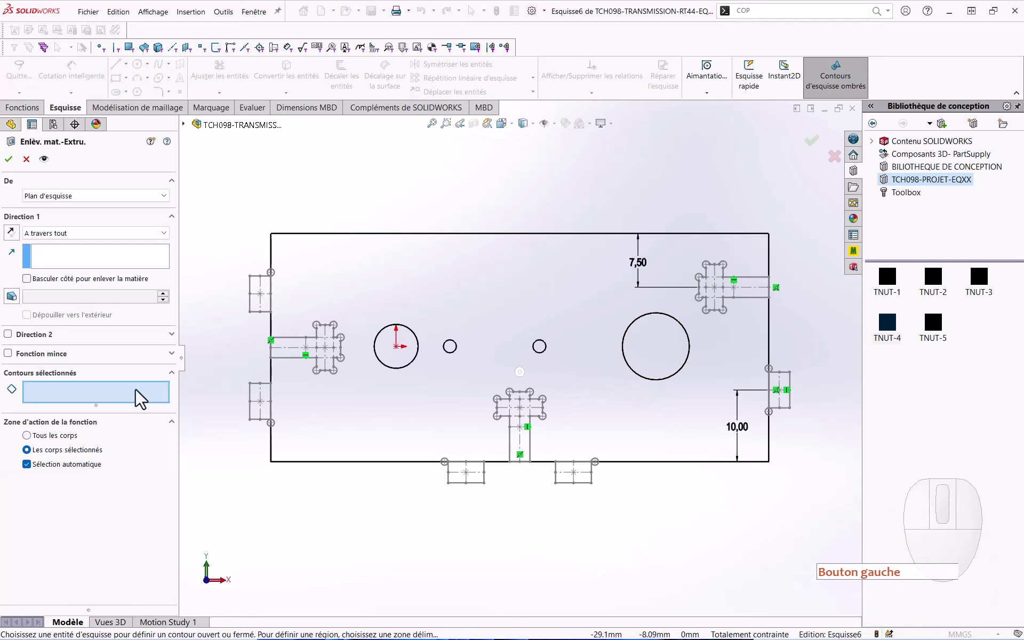
click(142, 399)
scroll(down, 3)
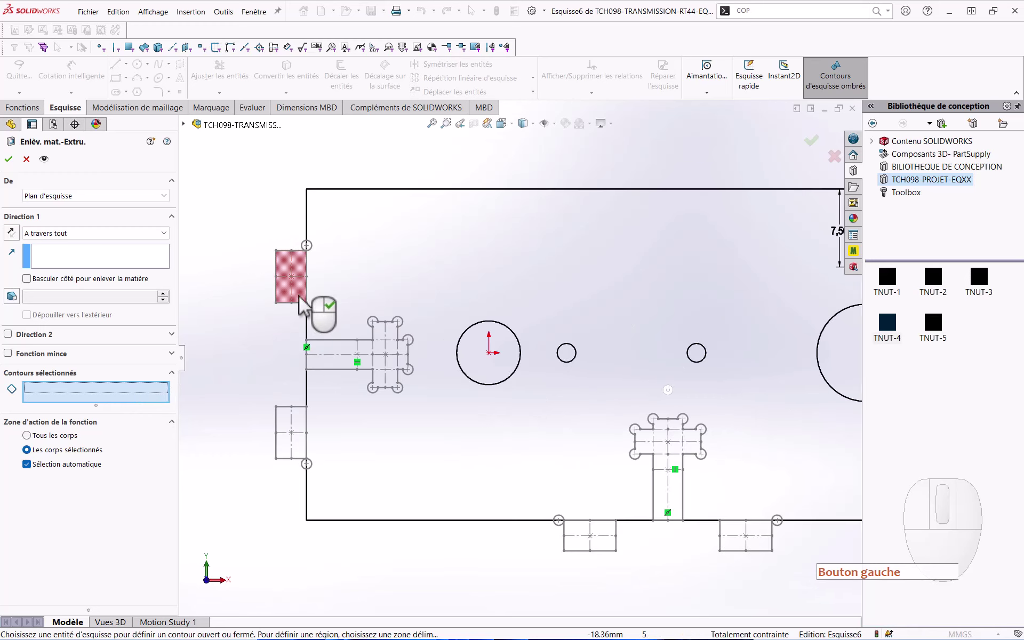
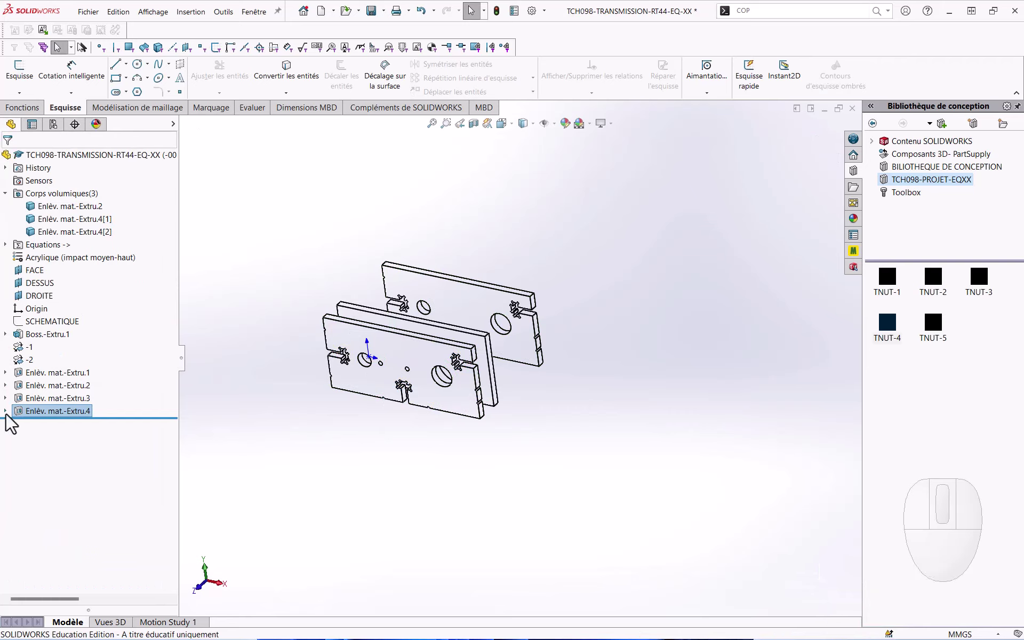
Step: Show the slot sketch Esquisse6 under the finished cut and start an extruded boss from it
click(12, 421)
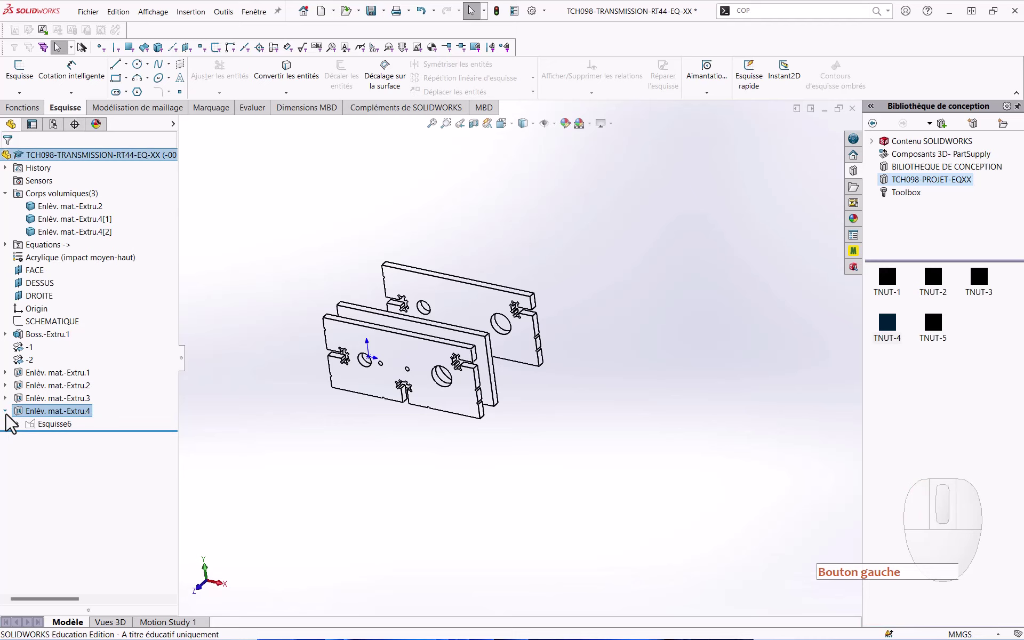
key(Escape)
click(11, 421)
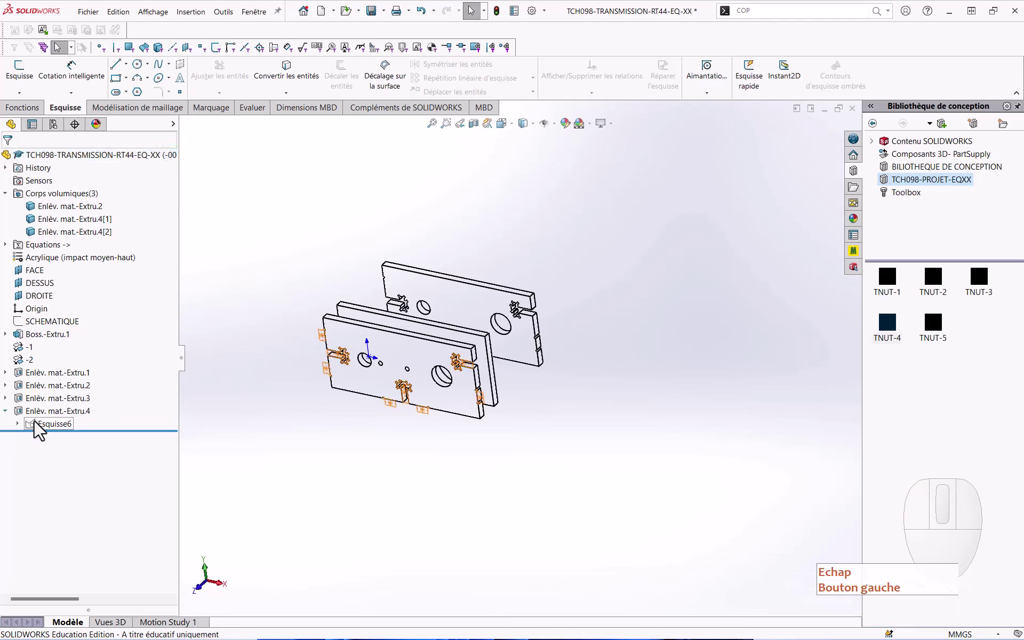
key(Escape)
click(40, 429)
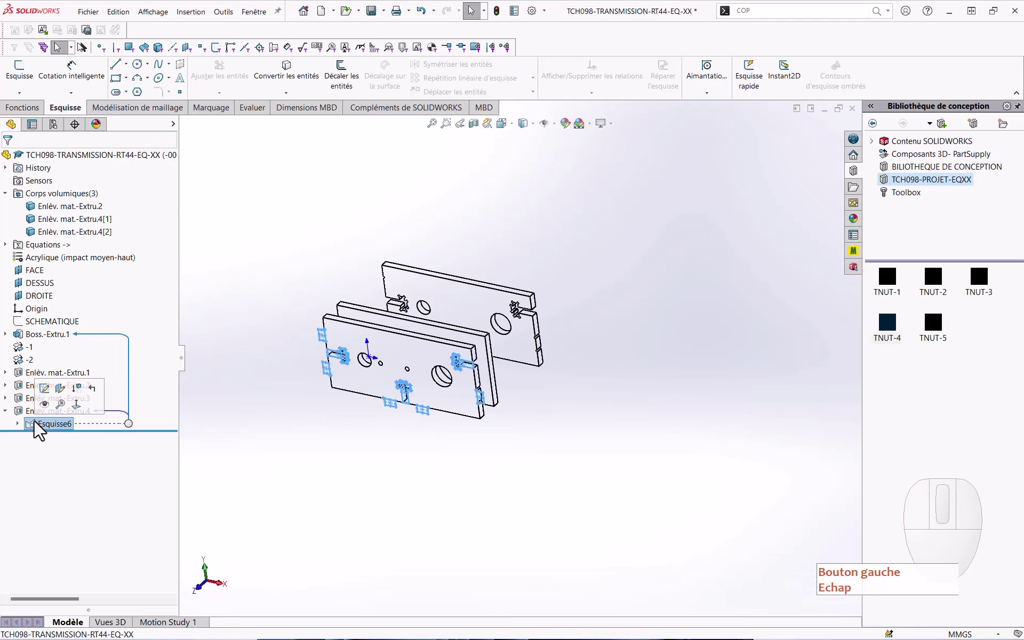
key(Escape)
click(25, 123)
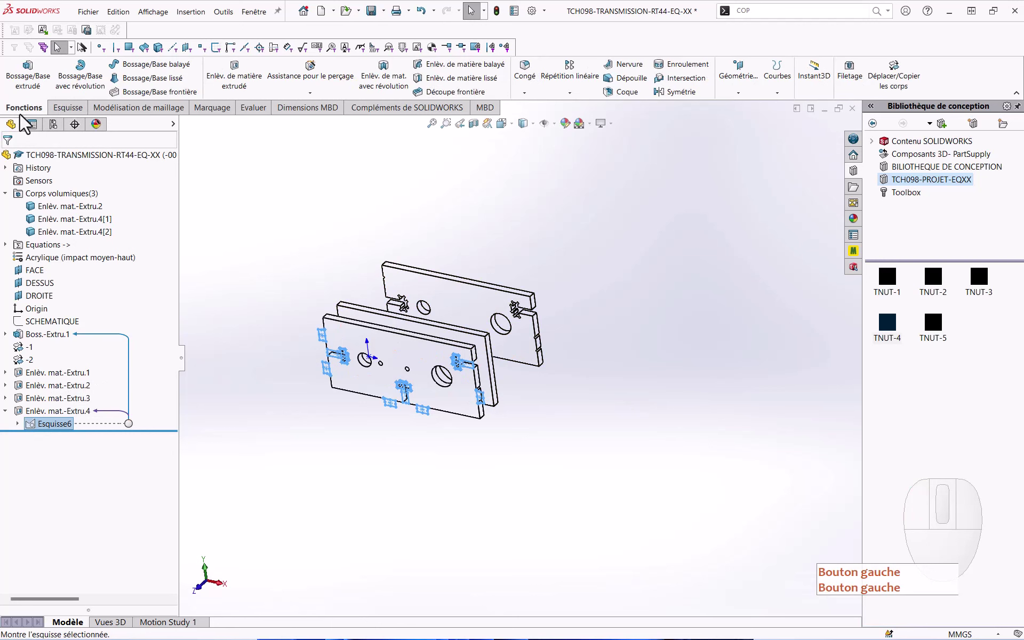
click(29, 89)
click(30, 89)
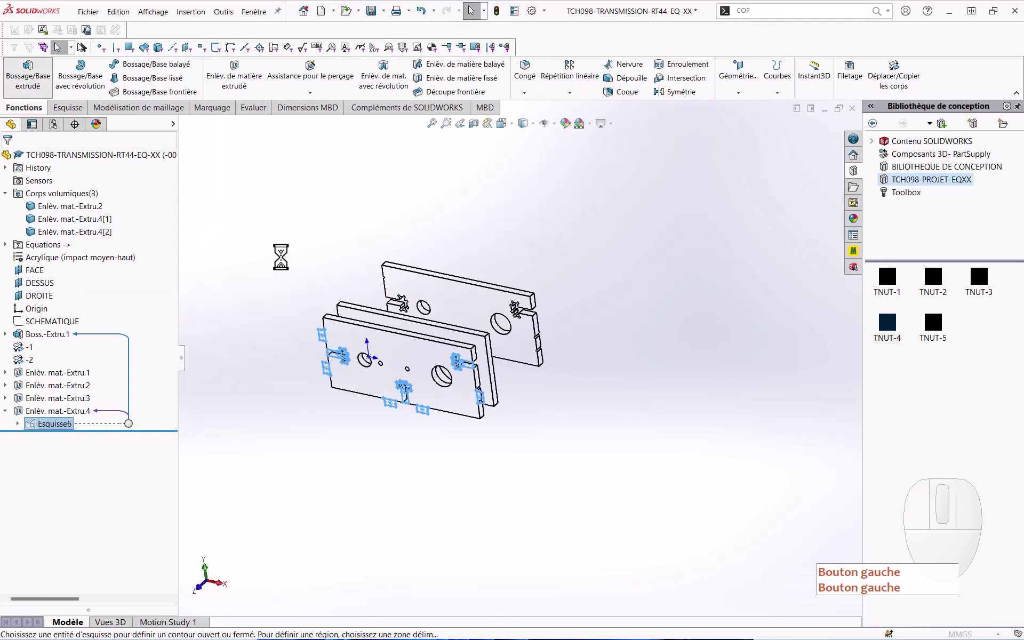
Step: Give Boss.-Extru.2 depth e (2,95 mm) on five Esquisse6 regions, accept it, and pick the rear plate face
click(137, 400)
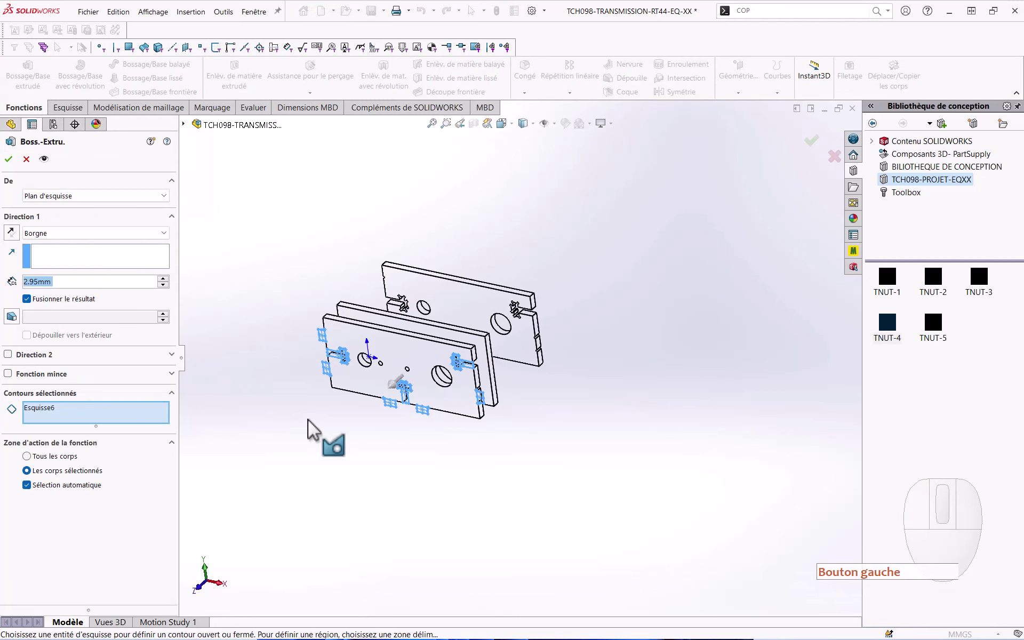
scroll(down, 3)
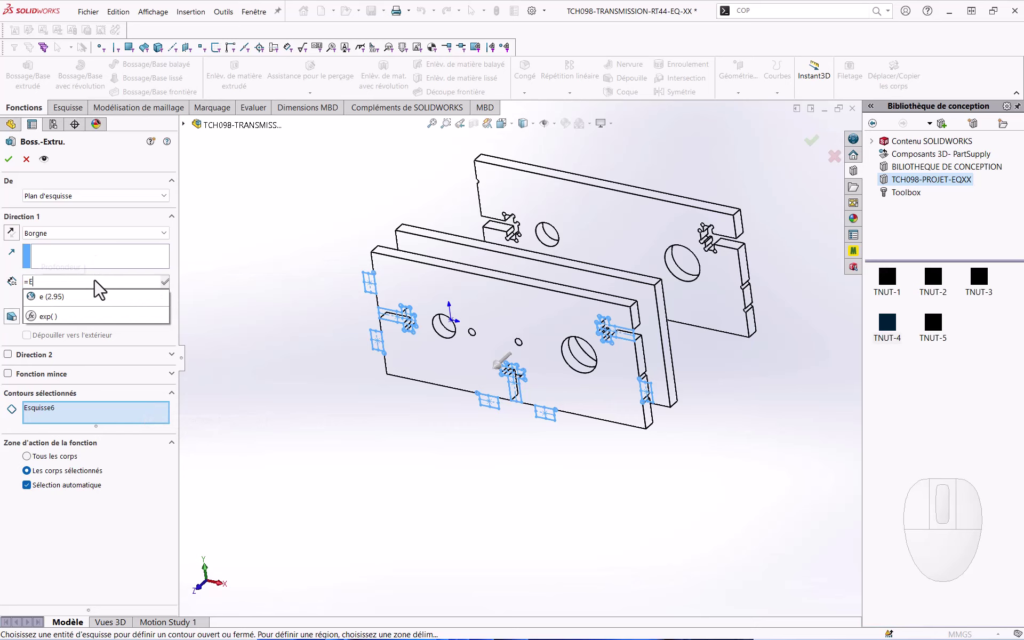
key(Down)
key(Left)
key(Return)
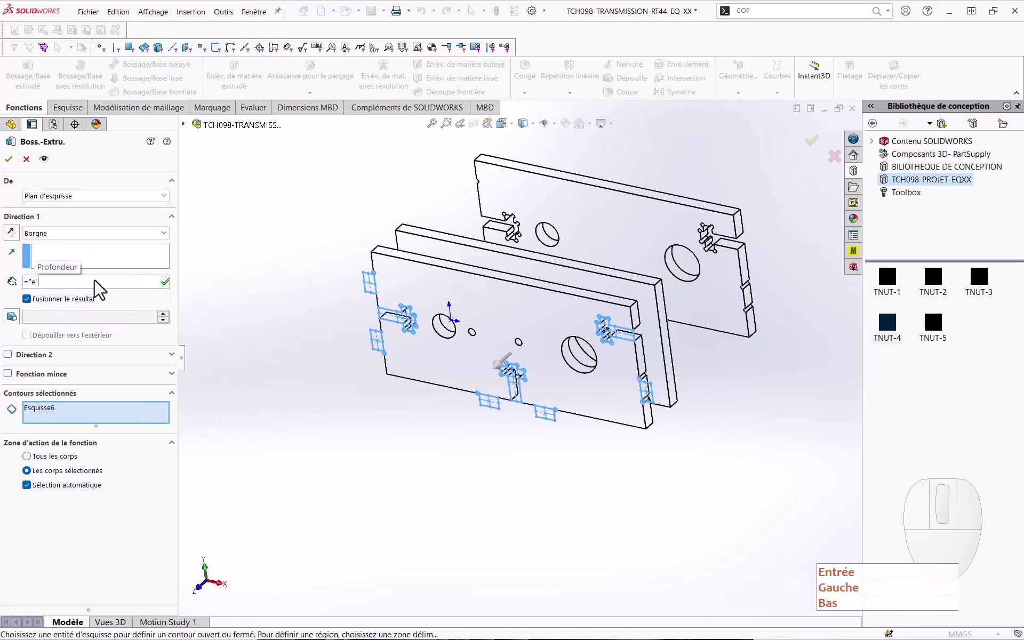
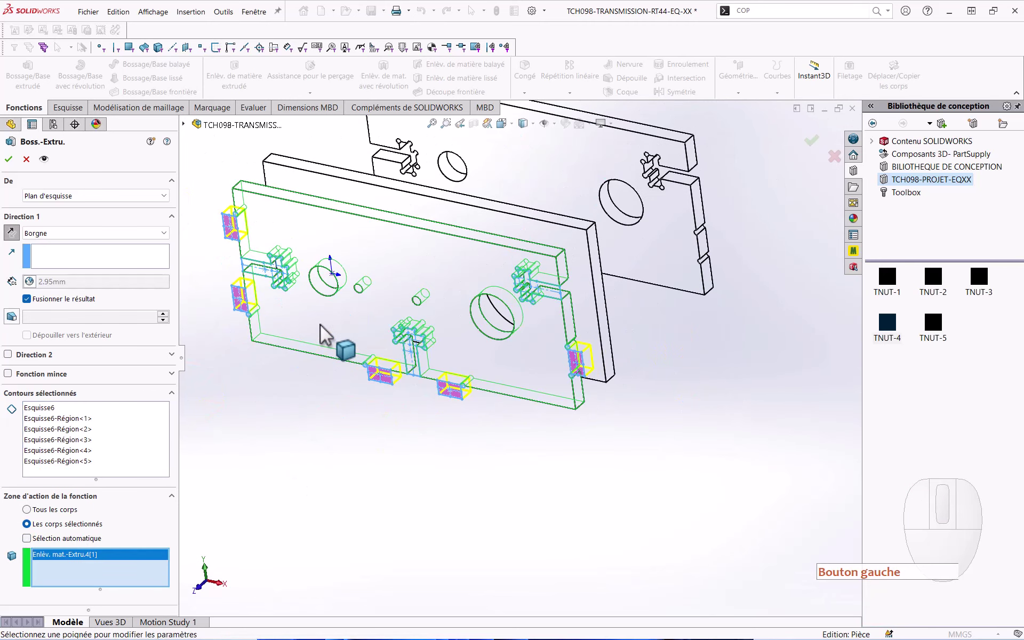
click(15, 171)
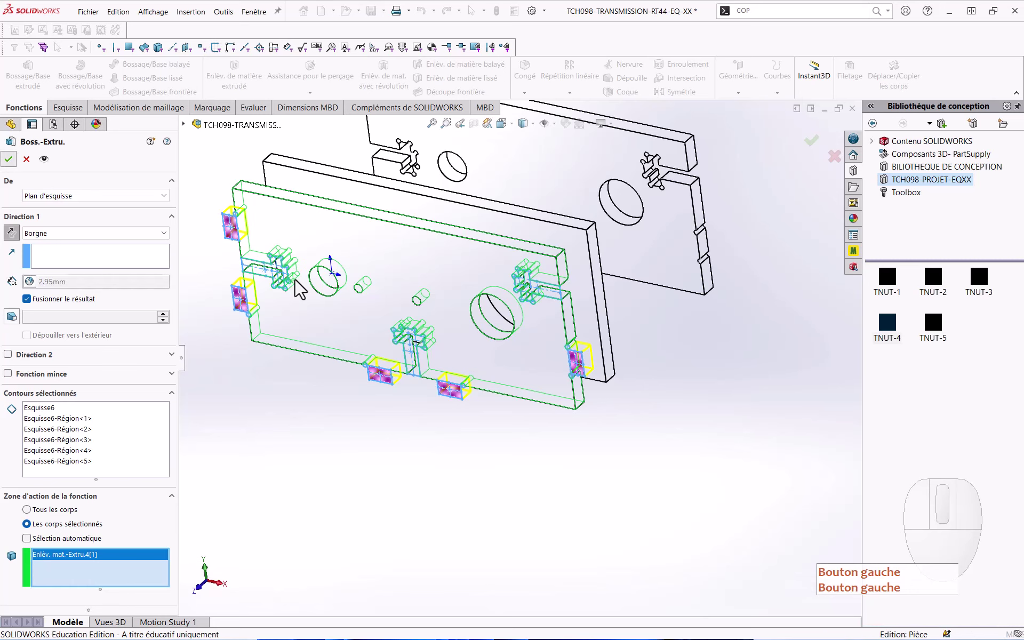
click(295, 418)
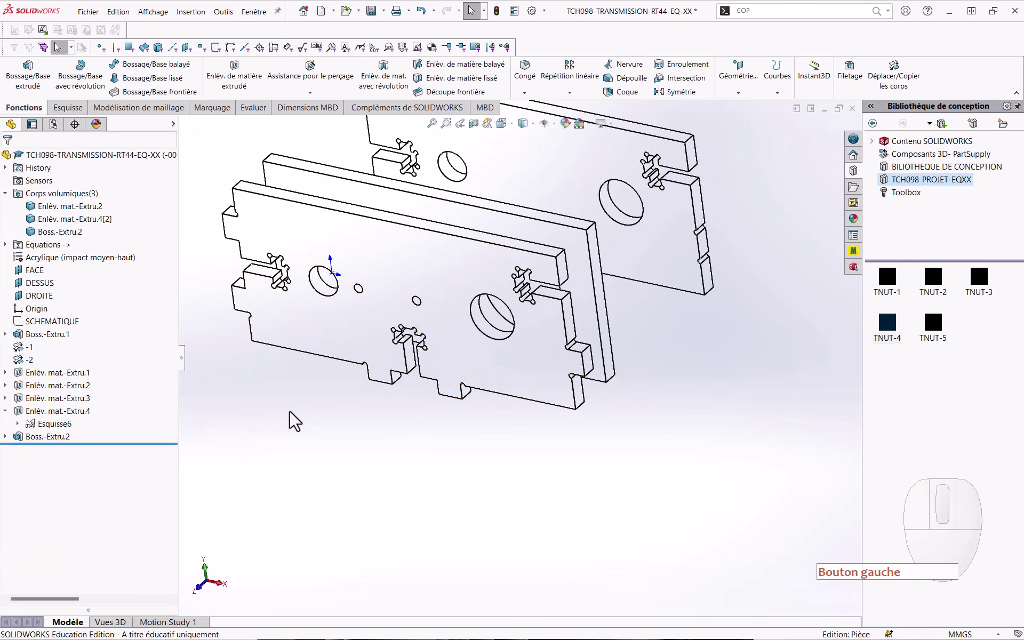
click(295, 418)
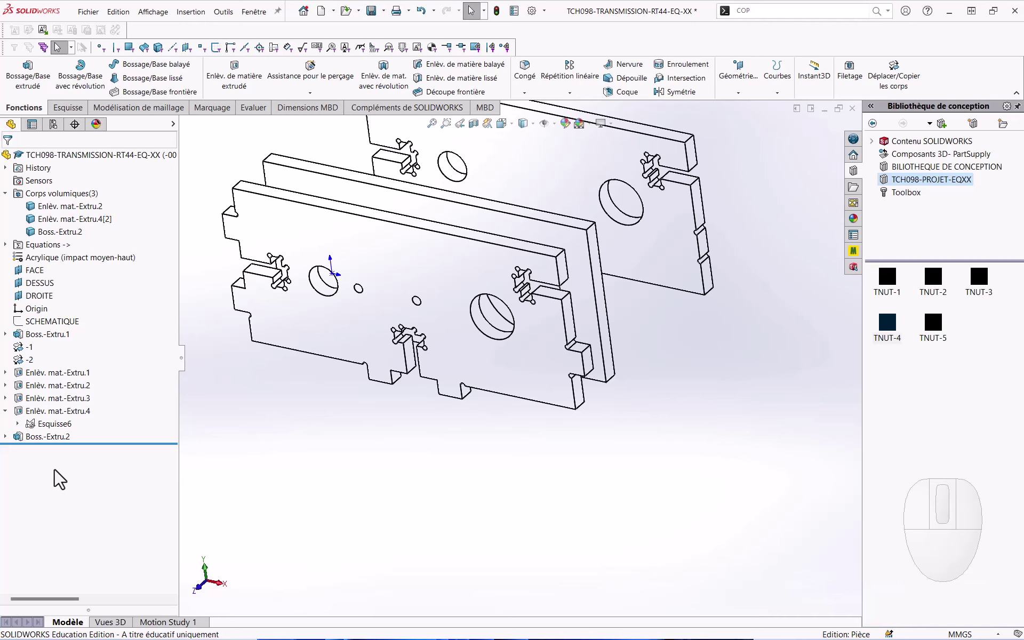
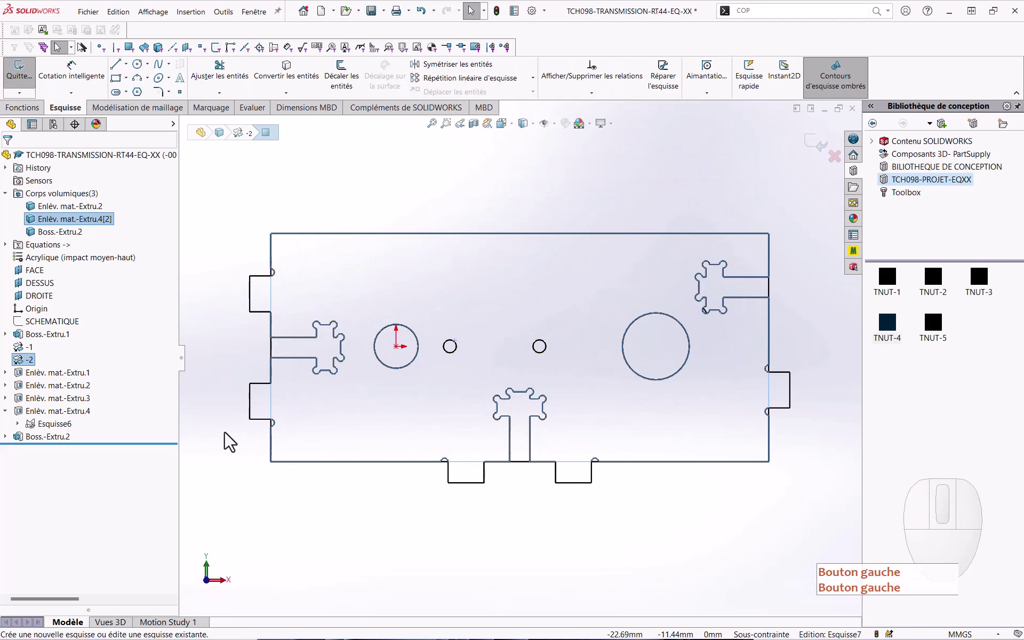
Step: Project the plate outline into Esquisse7 and start a 2.95 mm merged extruded boss from it
click(11, 447)
click(53, 458)
click(293, 79)
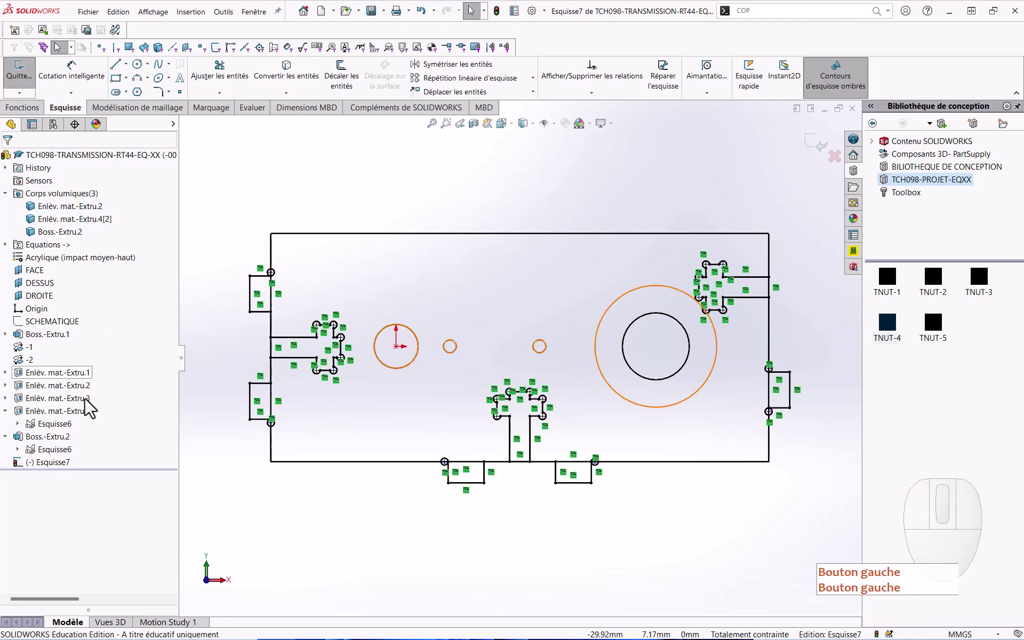
click(78, 439)
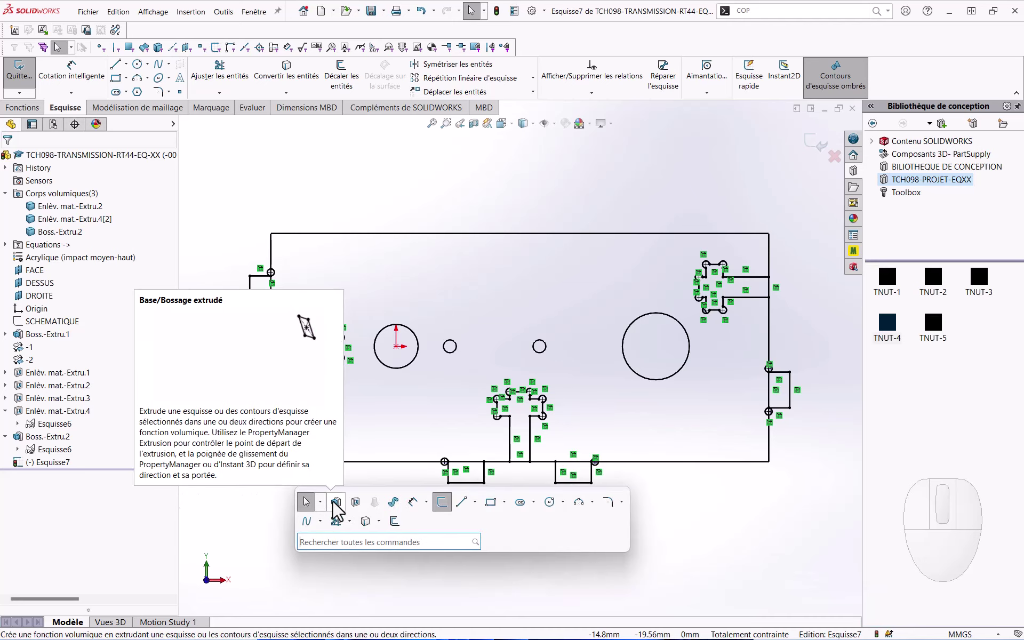
click(338, 508)
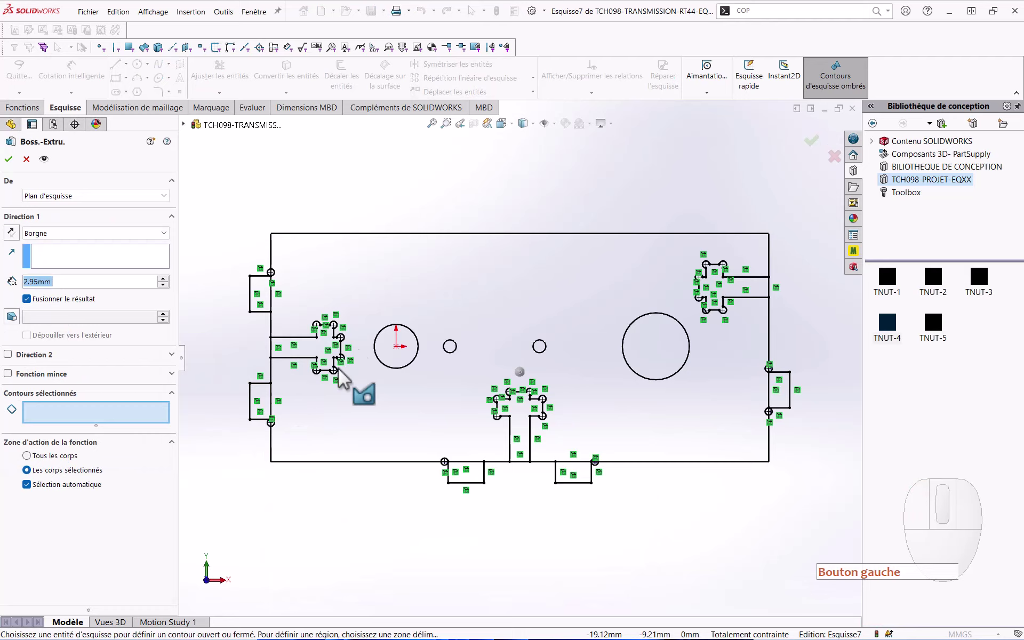
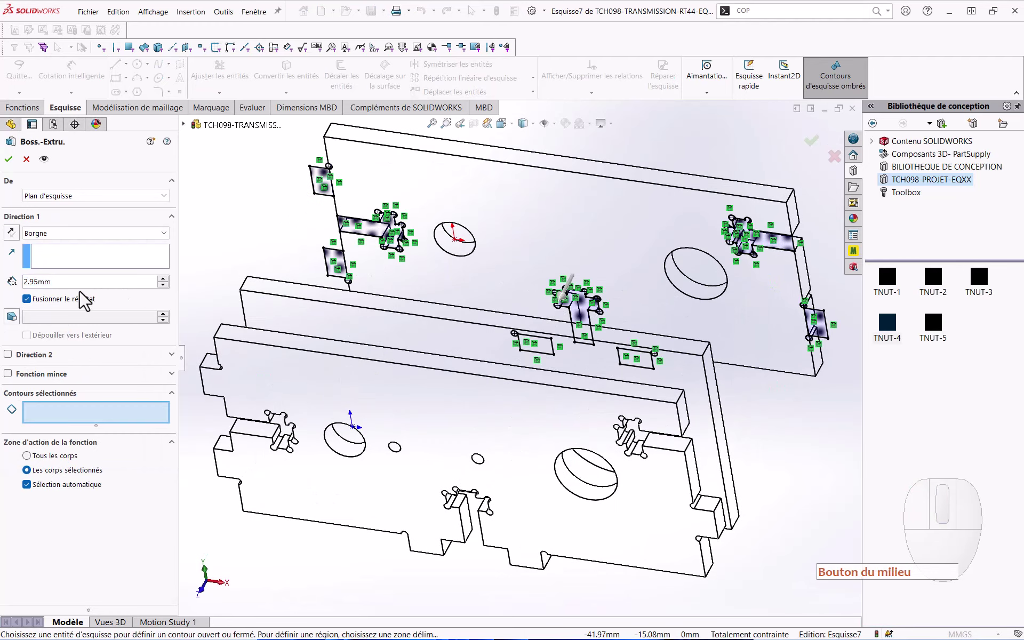
click(80, 295)
click(80, 295)
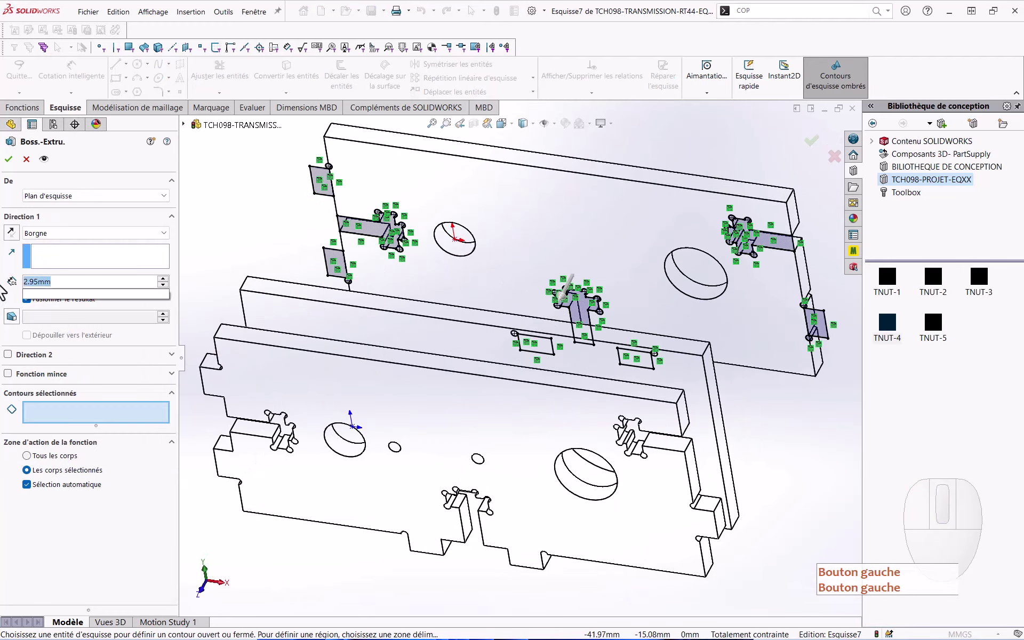
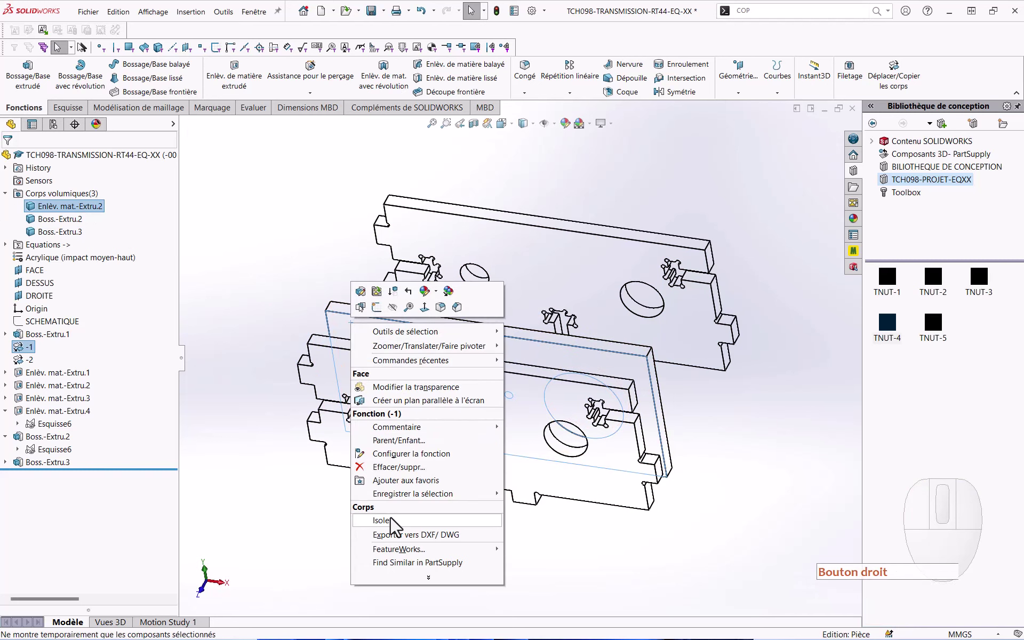
Step: Isolate the plain plate, sketch Esquisse8 on its face with three TNUT tab blocks, straightening the right one
click(395, 534)
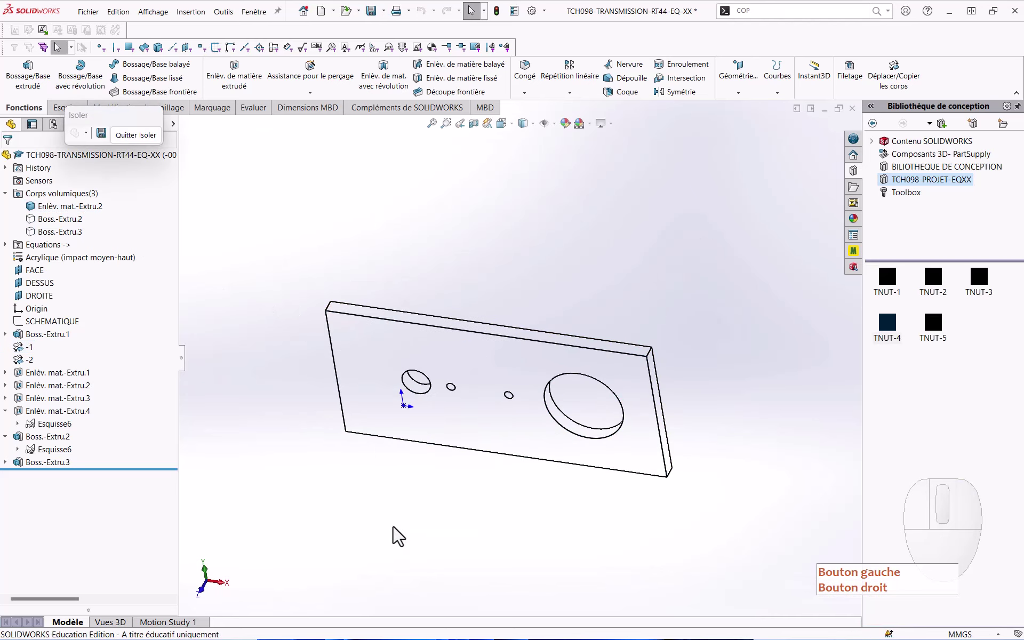
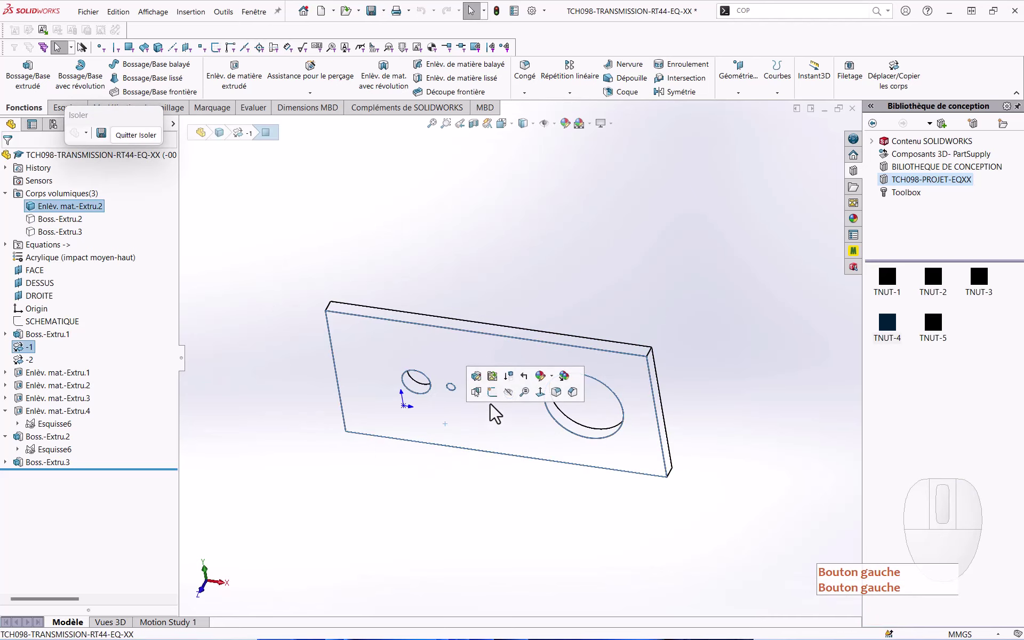
click(496, 405)
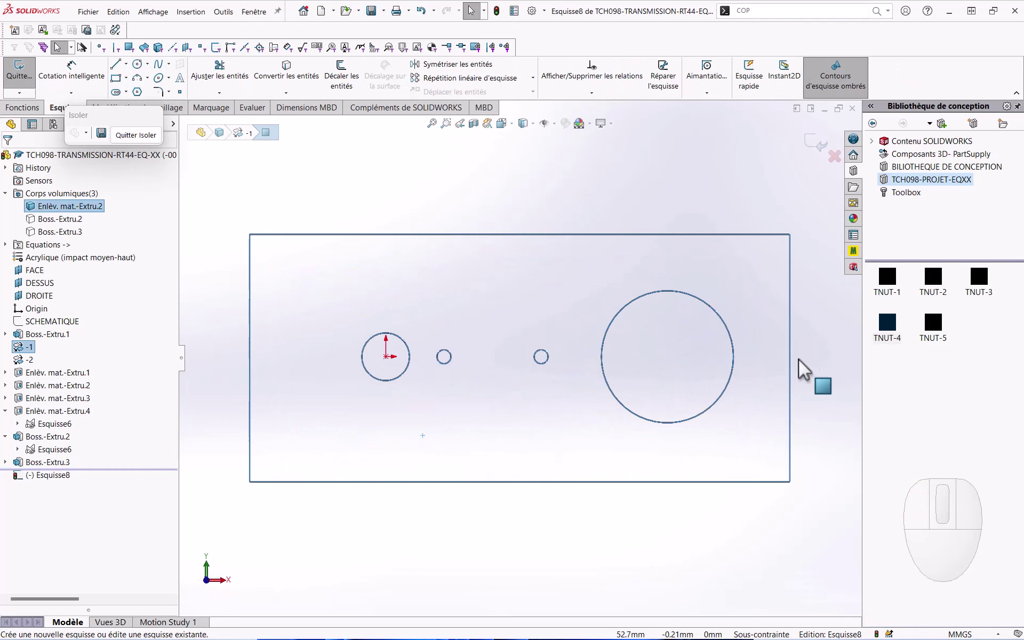
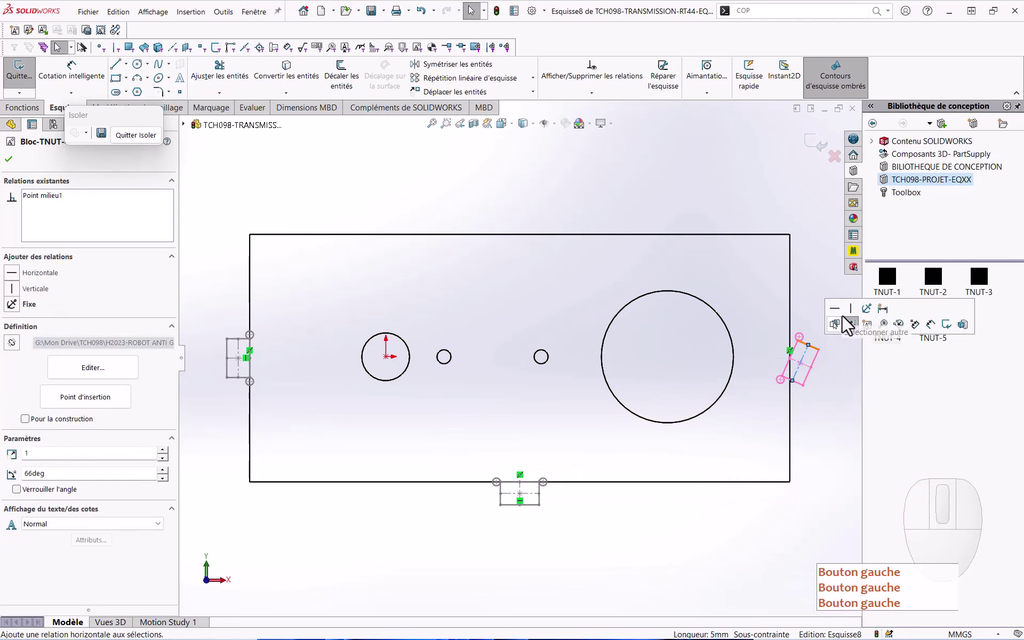
click(854, 316)
click(818, 413)
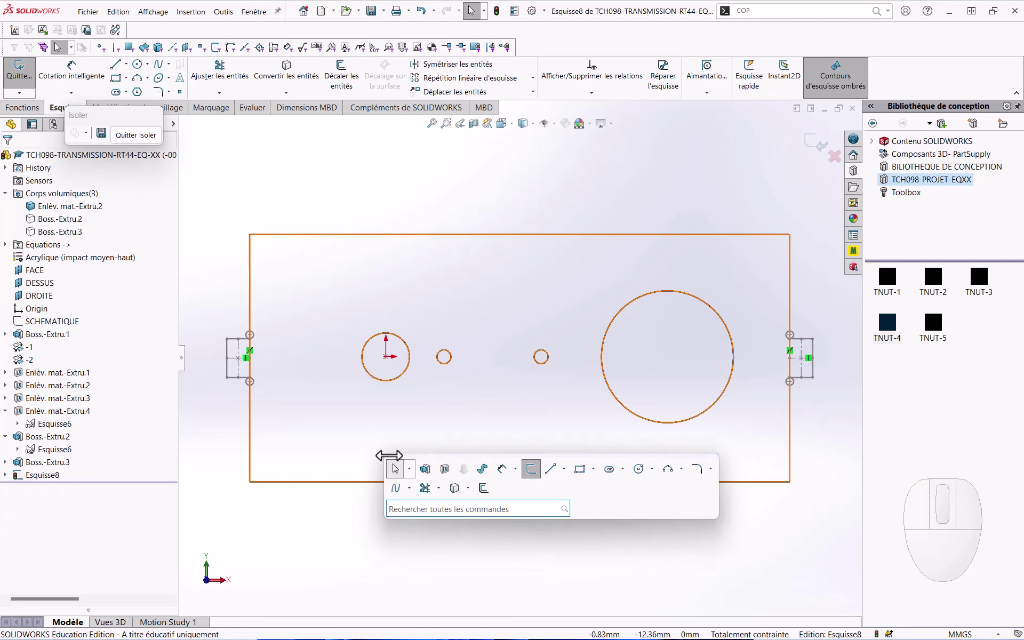
Step: Extrude the tab profiles with depth linked to e, picking the left tab region first
click(431, 479)
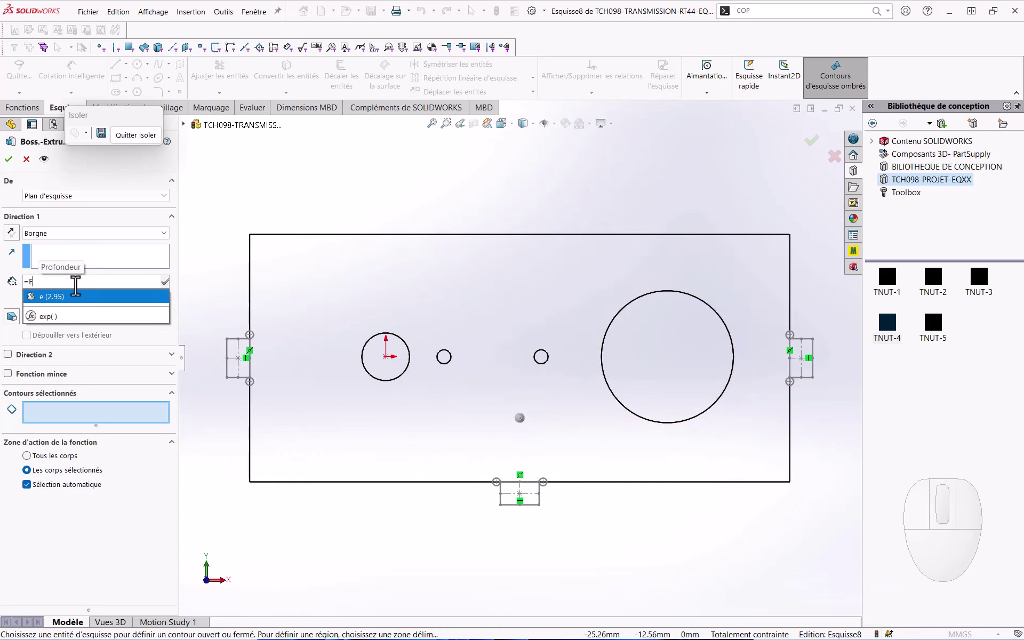
click(78, 305)
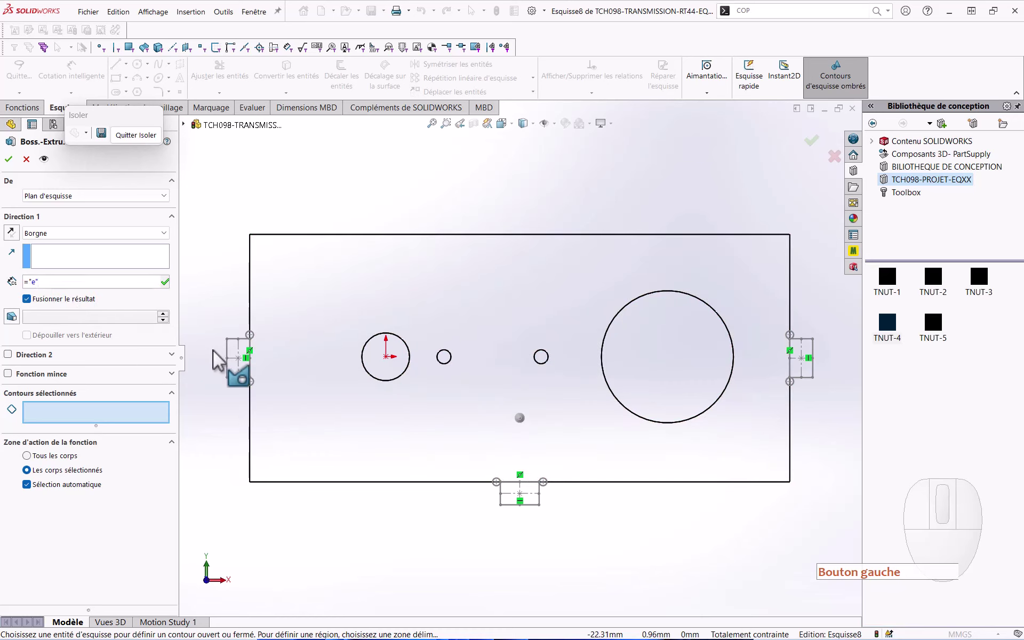
click(160, 419)
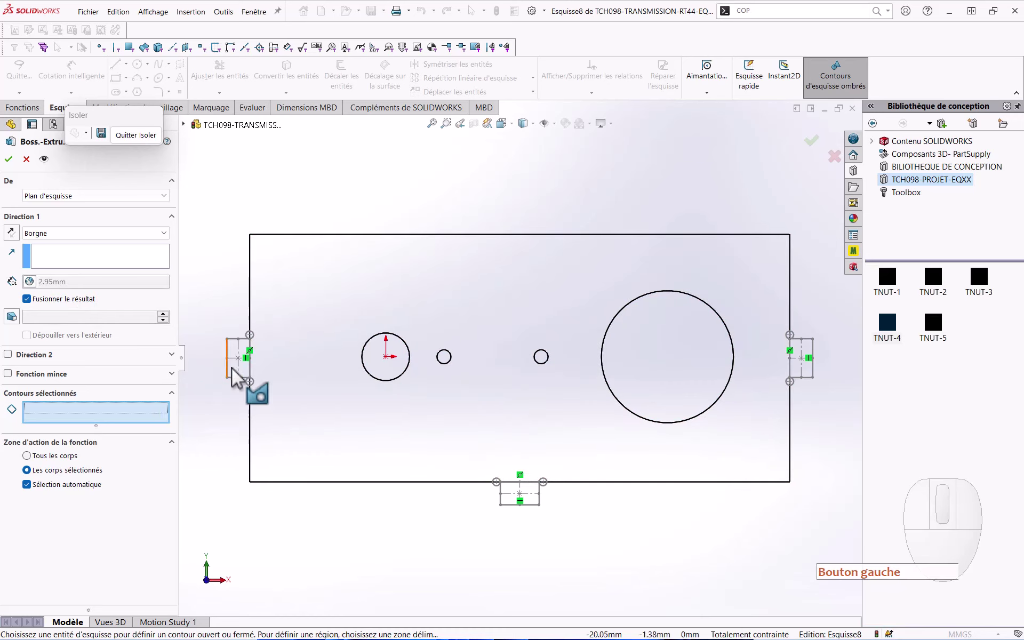
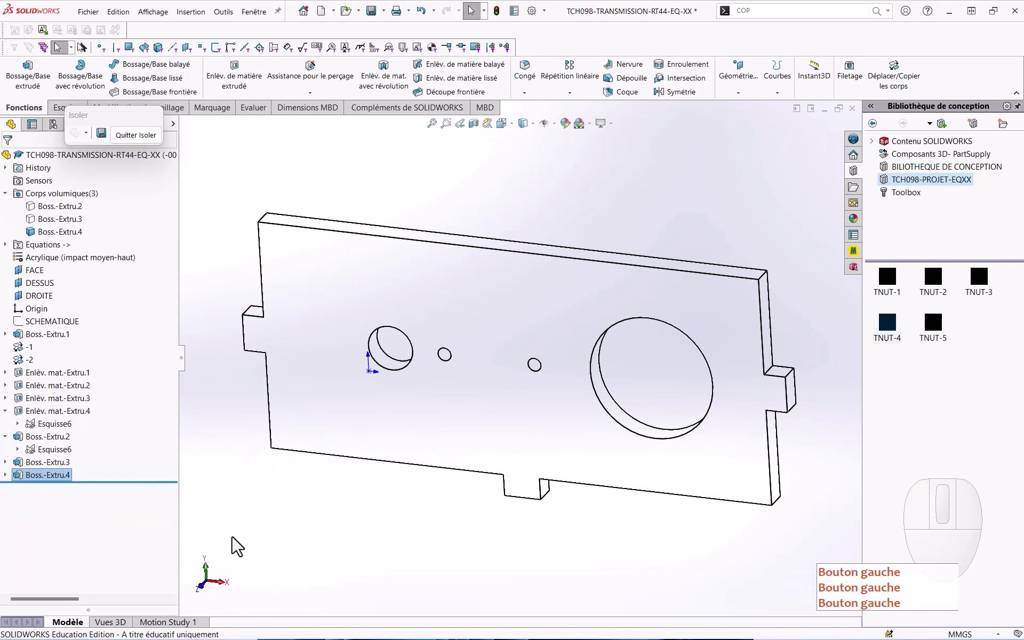
Step: Expand the new boss feature to reveal its underlying tab sketch
click(9, 479)
click(46, 495)
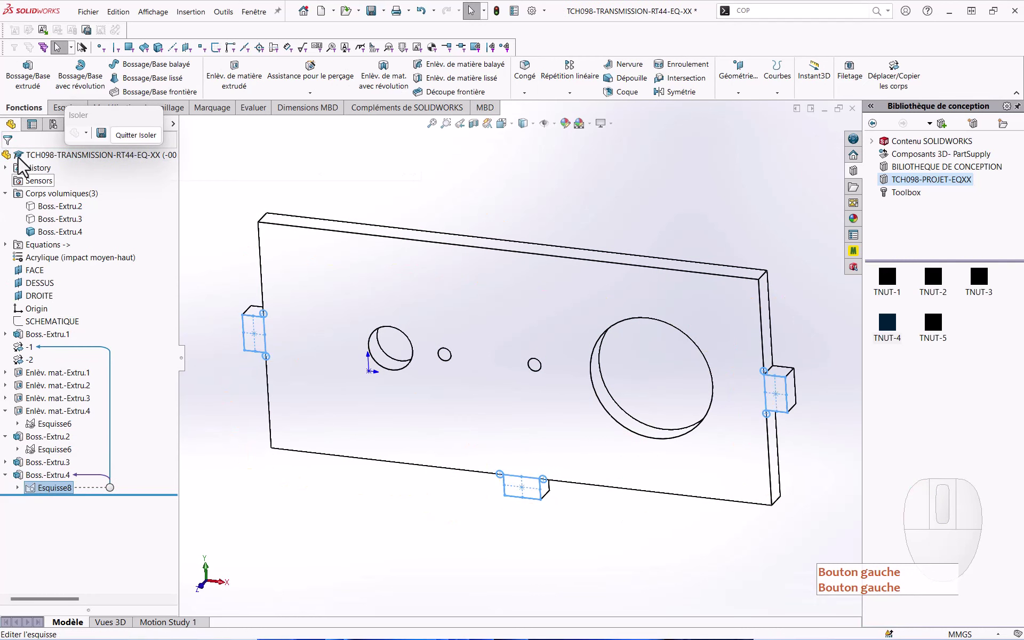
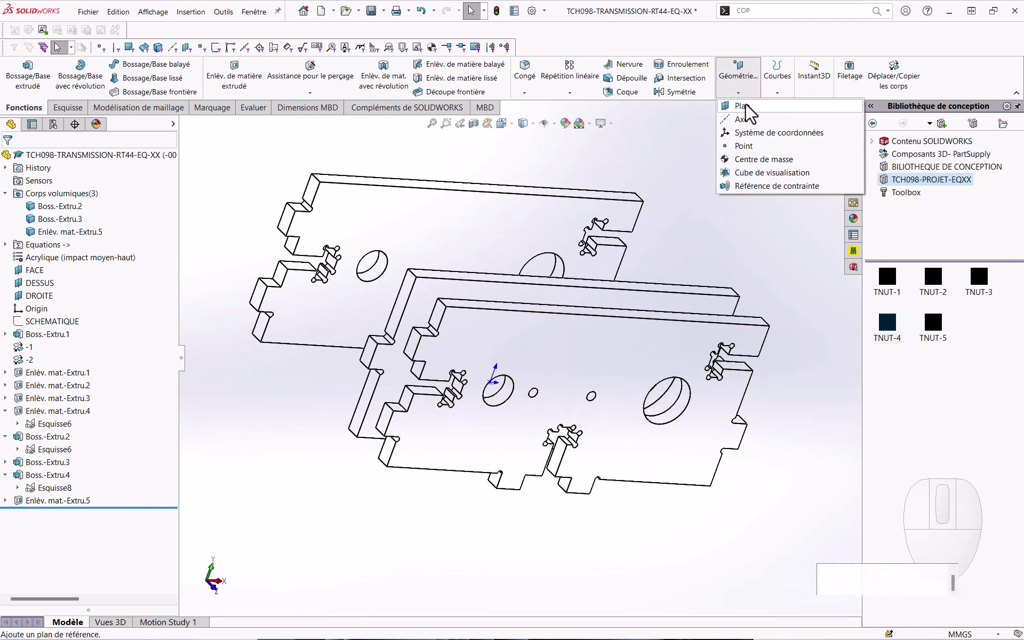
Step: Create reference plane Plan1 from two parallel plate faces and confirm it
click(751, 111)
middle_click(751, 111)
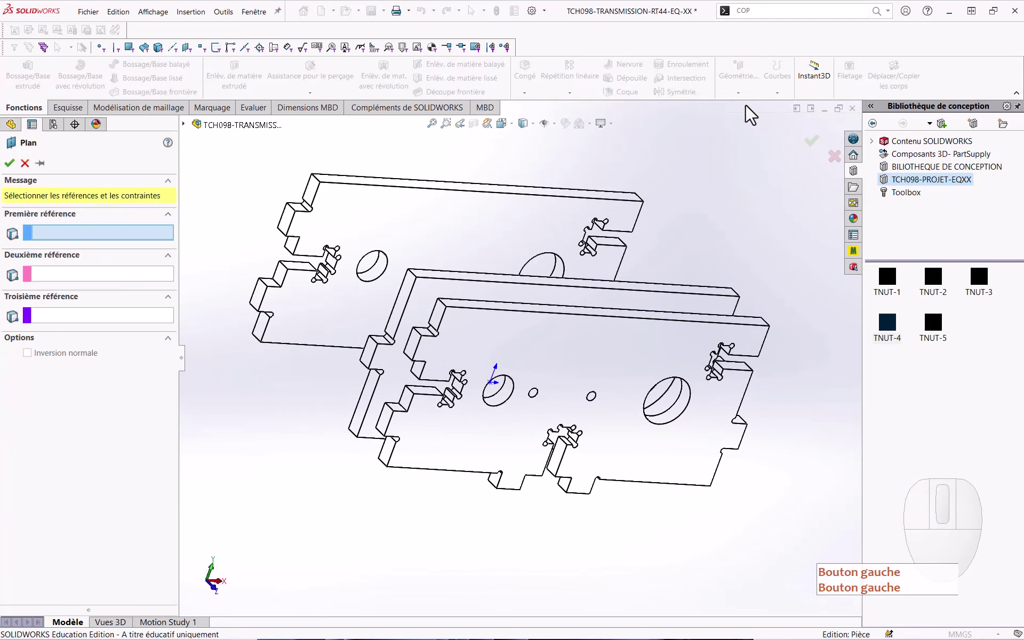
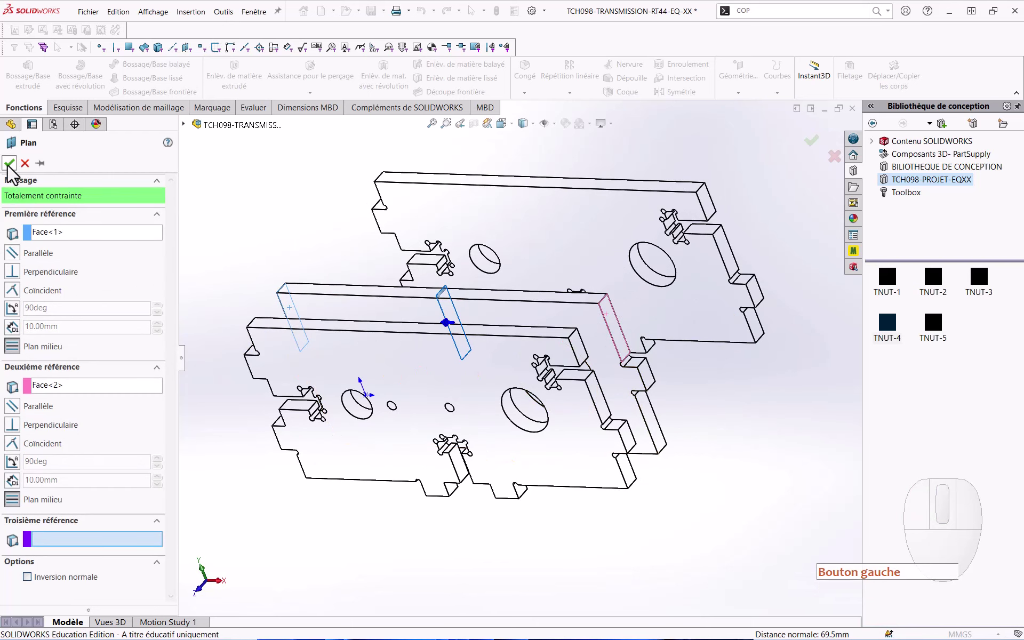
click(12, 172)
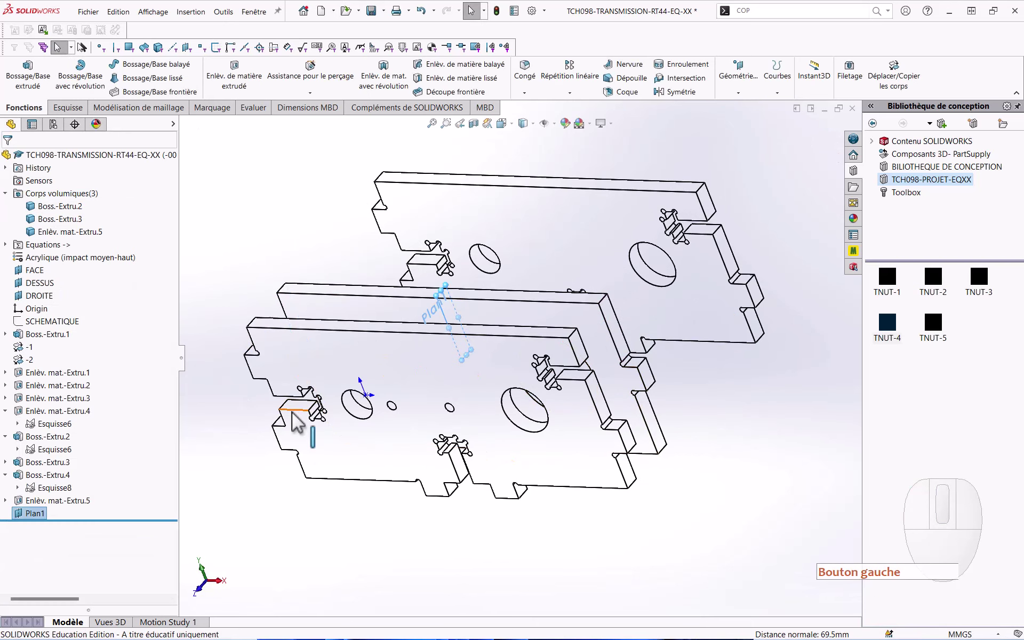
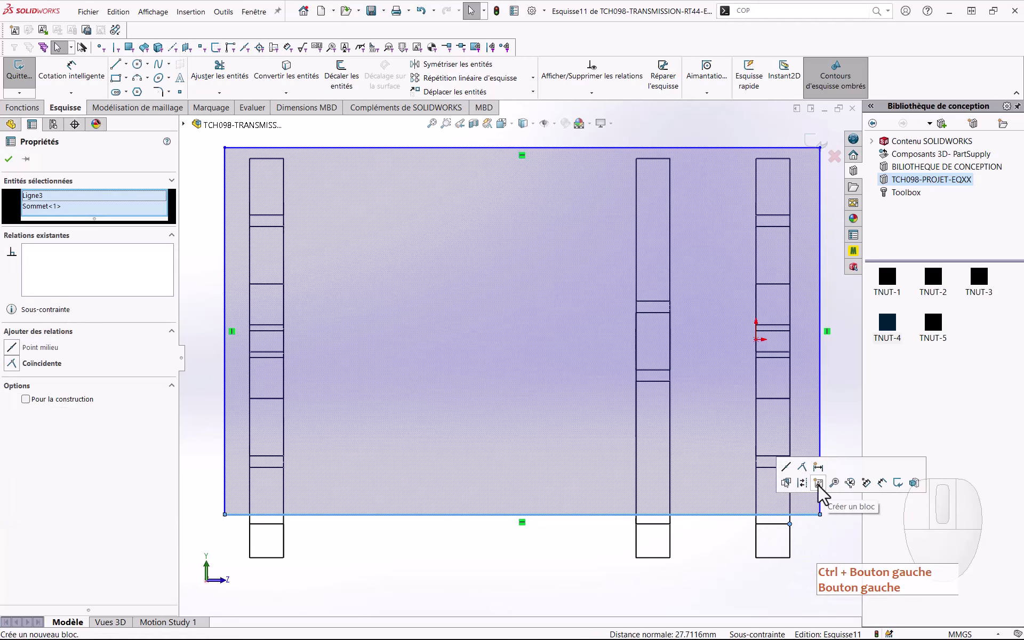
Step: Constrain the side-plate sketch line coincident with the plate vertex
click(806, 476)
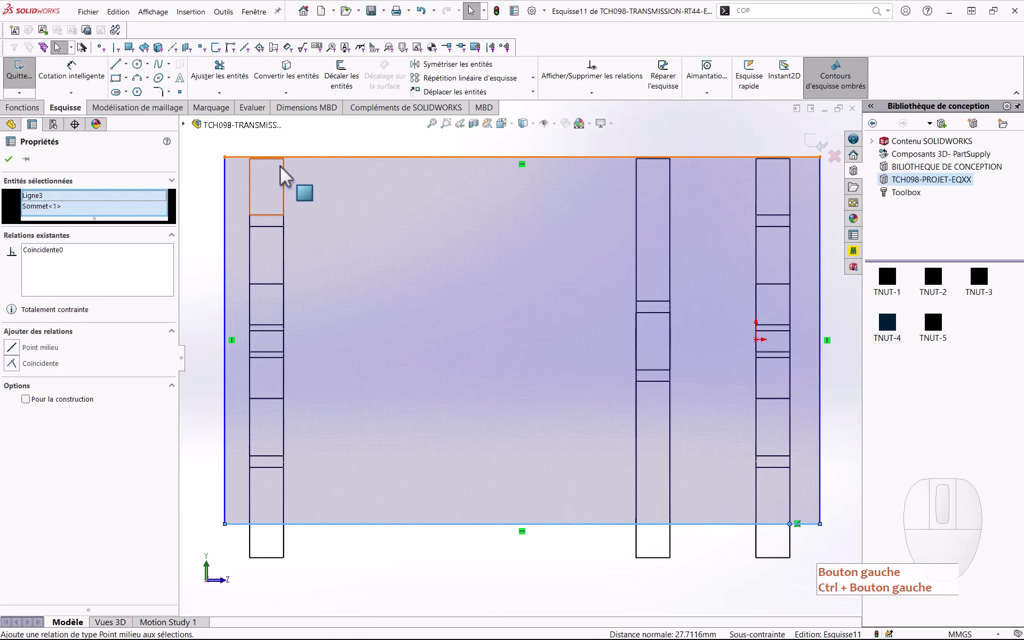
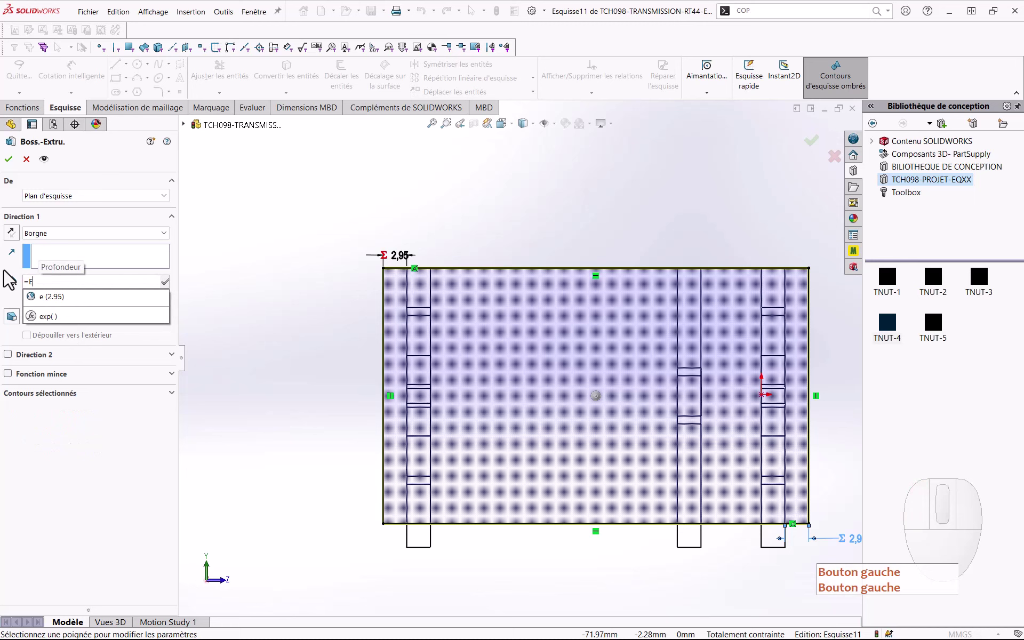
Step: Extrude Boss.-Extru.6 to depth =e (2,95 mm), unmerged, reversed to the other side, as a separate side plate
key(Down)
key(Return)
key(Down)
click(10, 278)
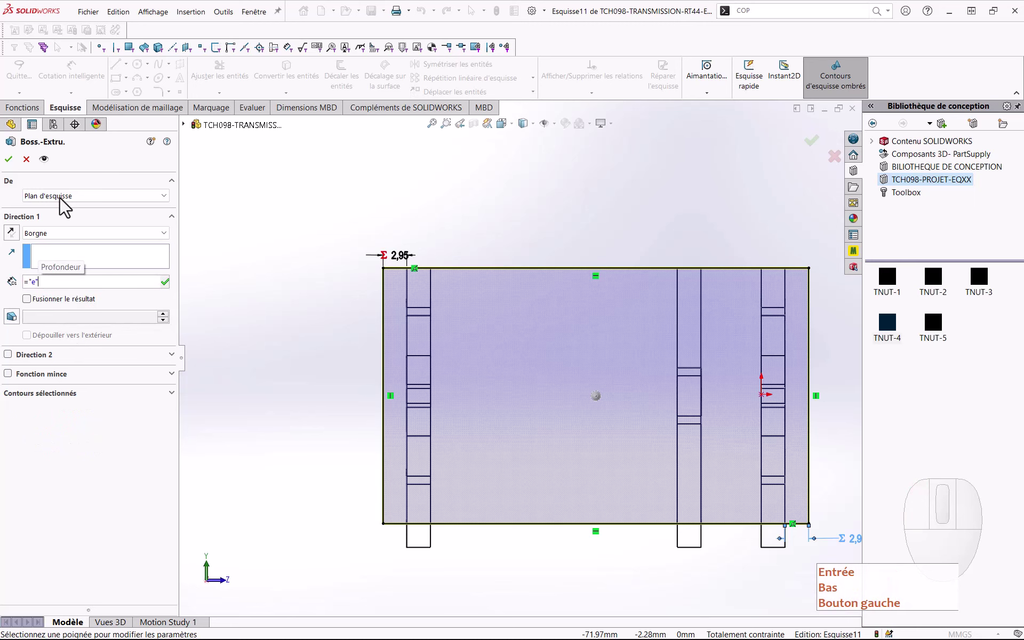
middle_click(441, 258)
key(Return)
key(Down)
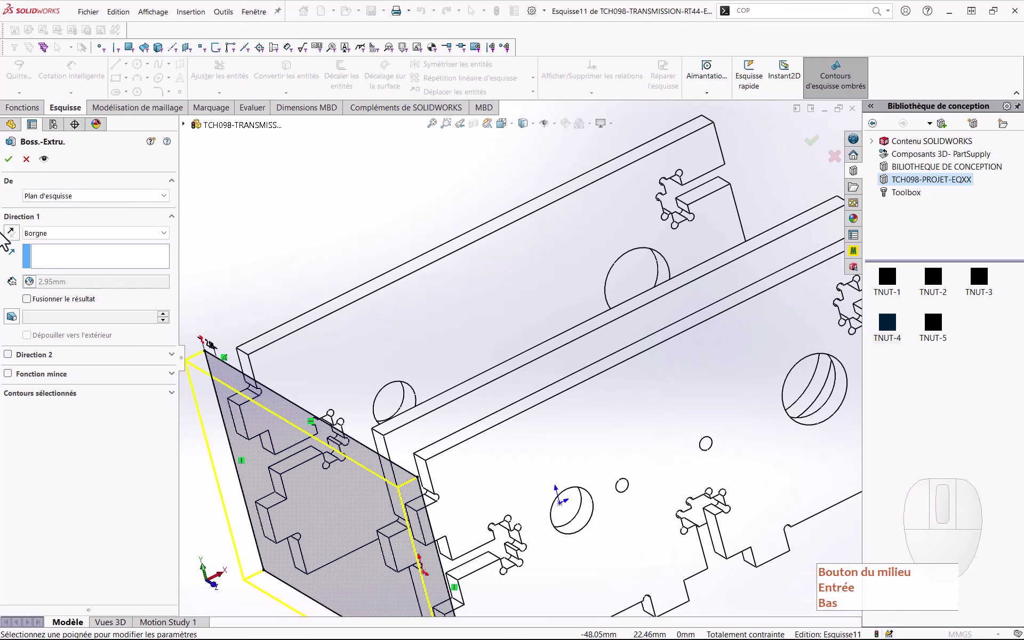
click(12, 241)
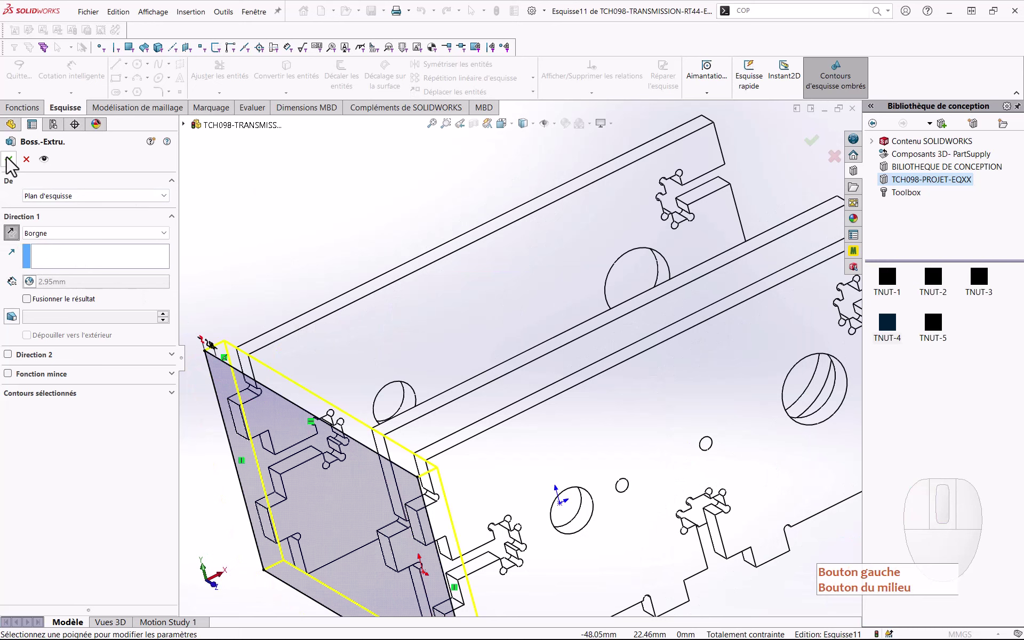
click(12, 163)
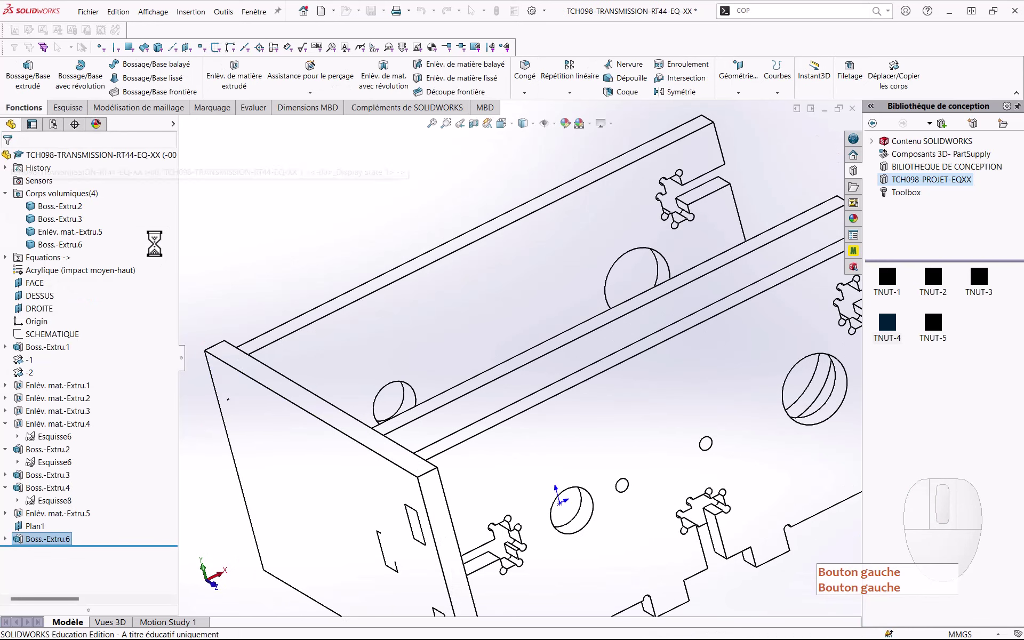
Step: Mirror the Boss.-Extru.6 side plate body across Plan1 to form the opposite end plate
middle_click(288, 277)
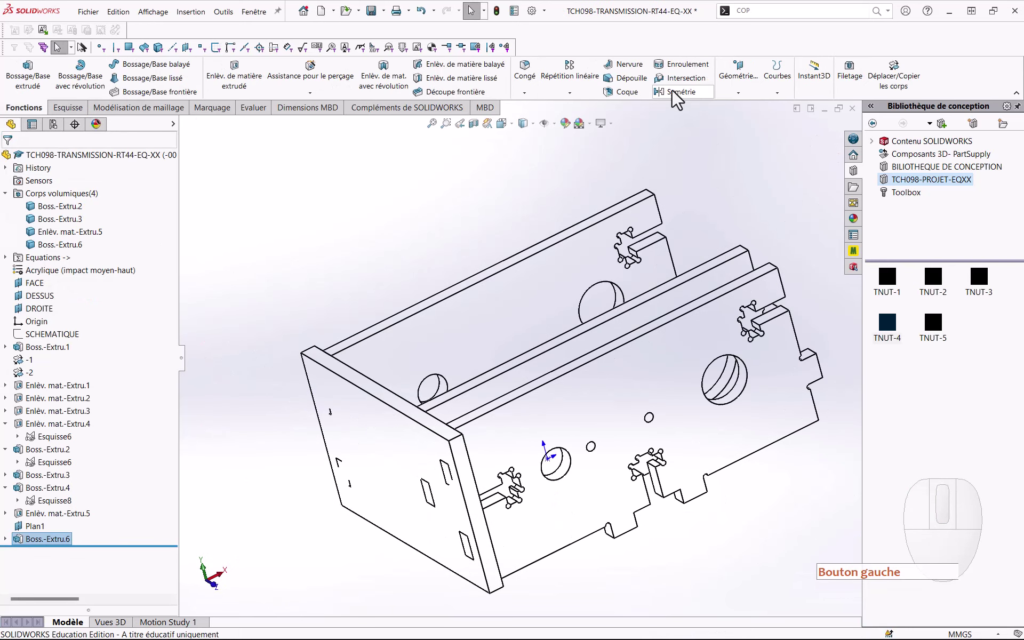
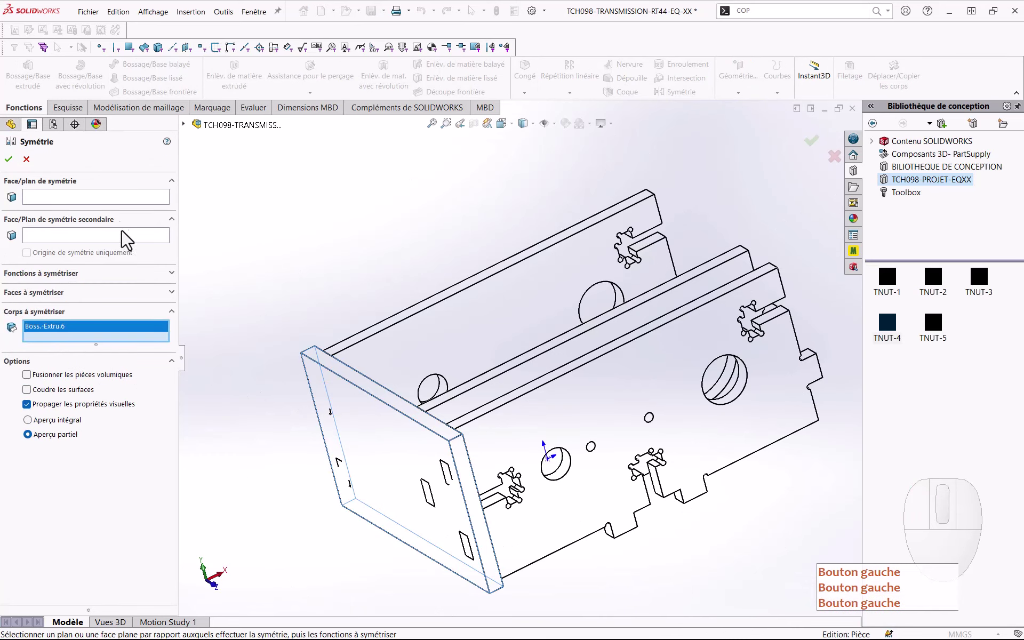
click(106, 204)
click(218, 132)
click(245, 411)
click(229, 412)
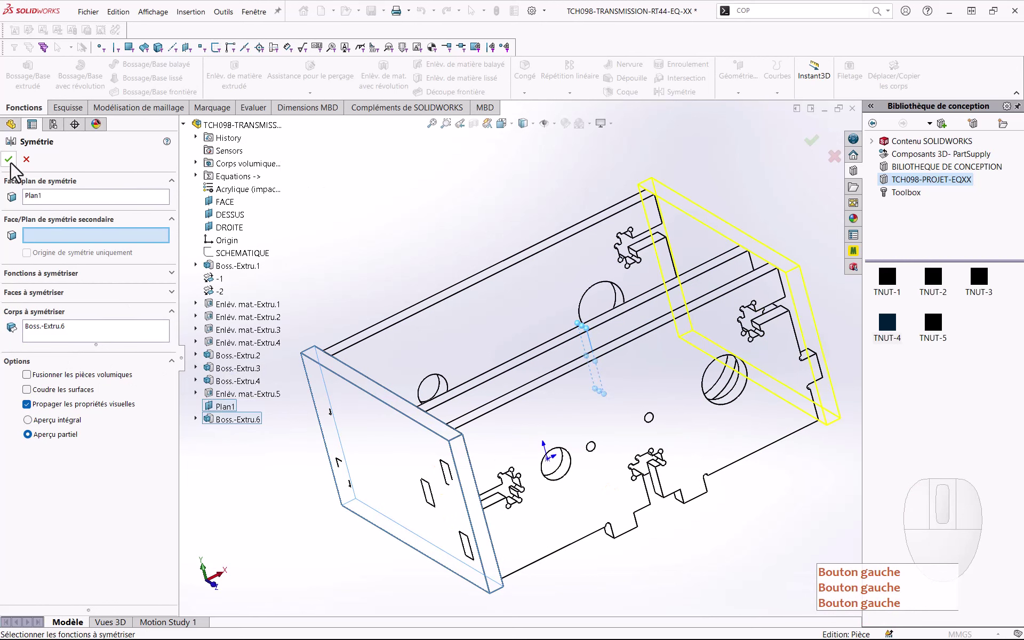
click(15, 169)
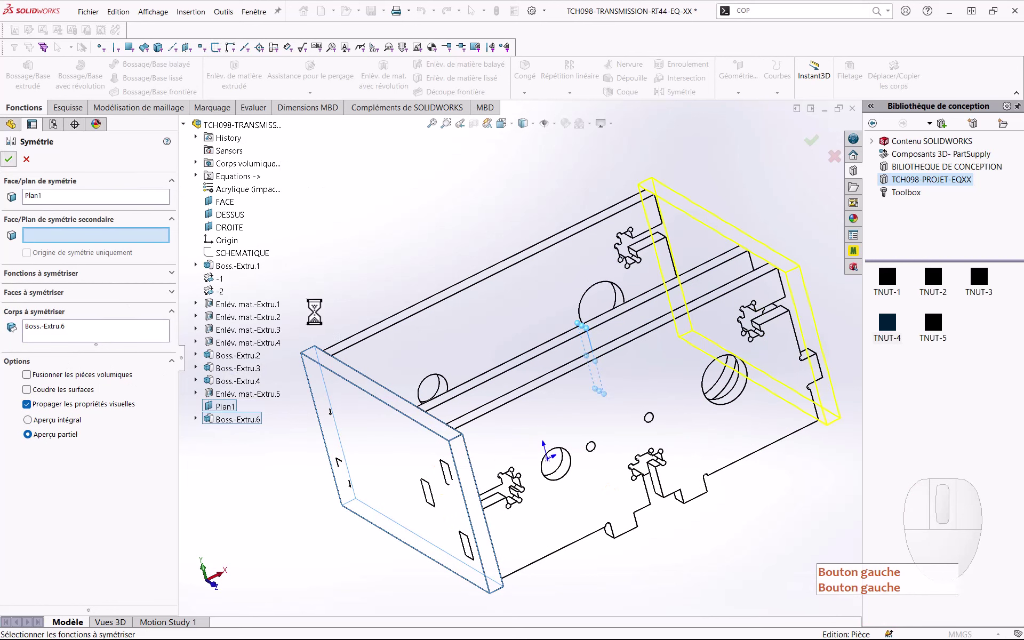
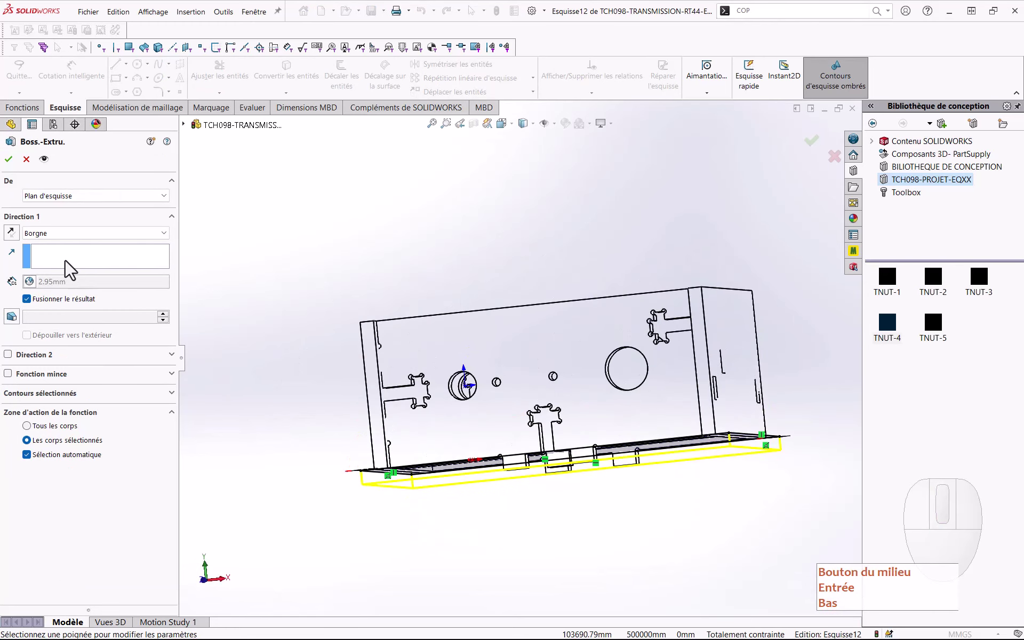
Step: Finish Boss.-Extru.7 as a separate unmerged e-thick base plate body
click(63, 308)
middle_click(61, 307)
click(13, 170)
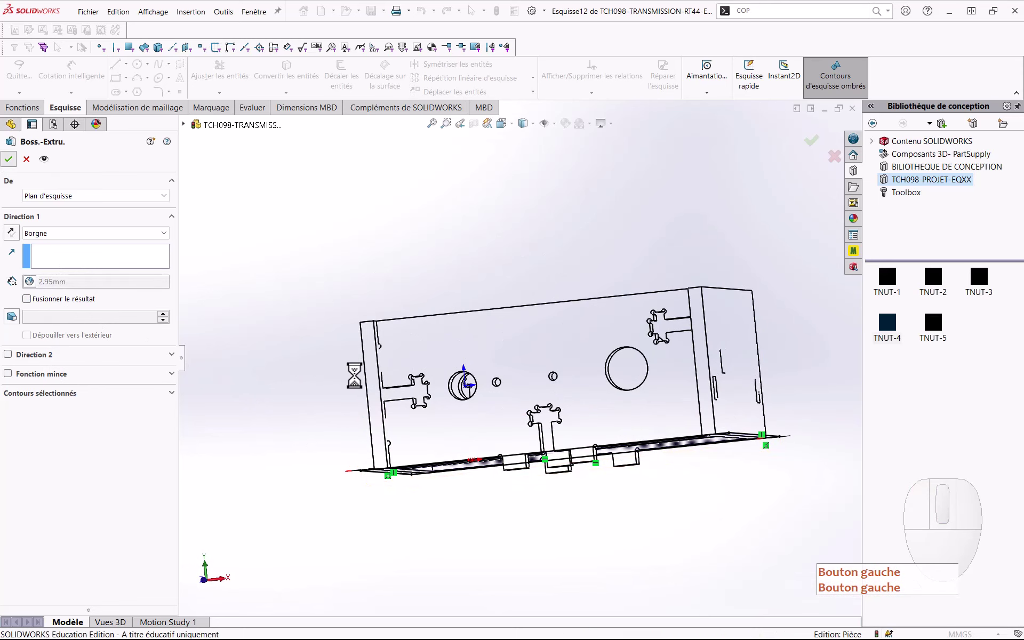
middle_click(351, 382)
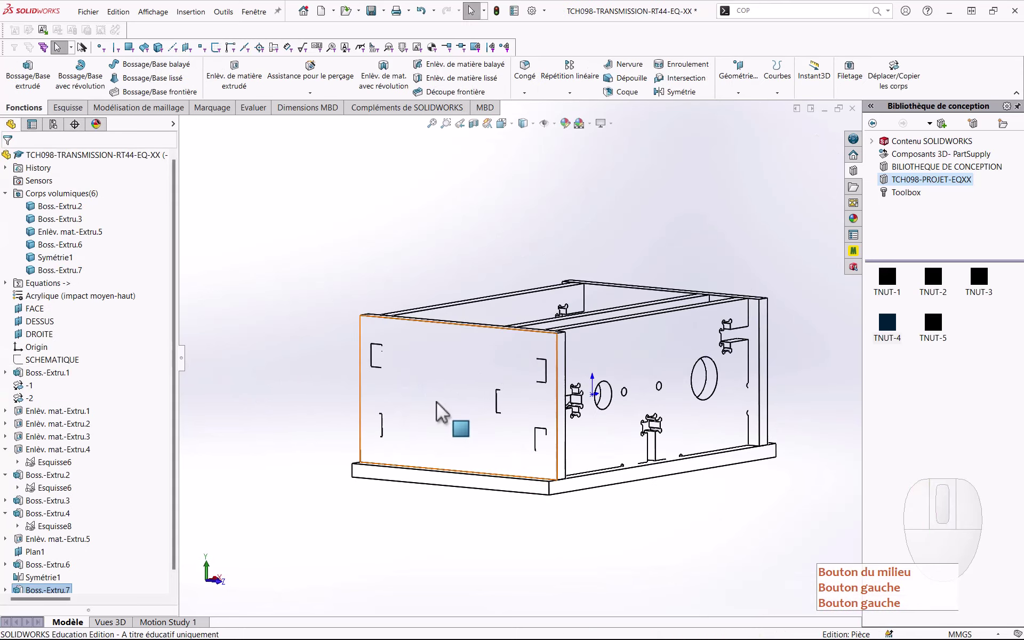
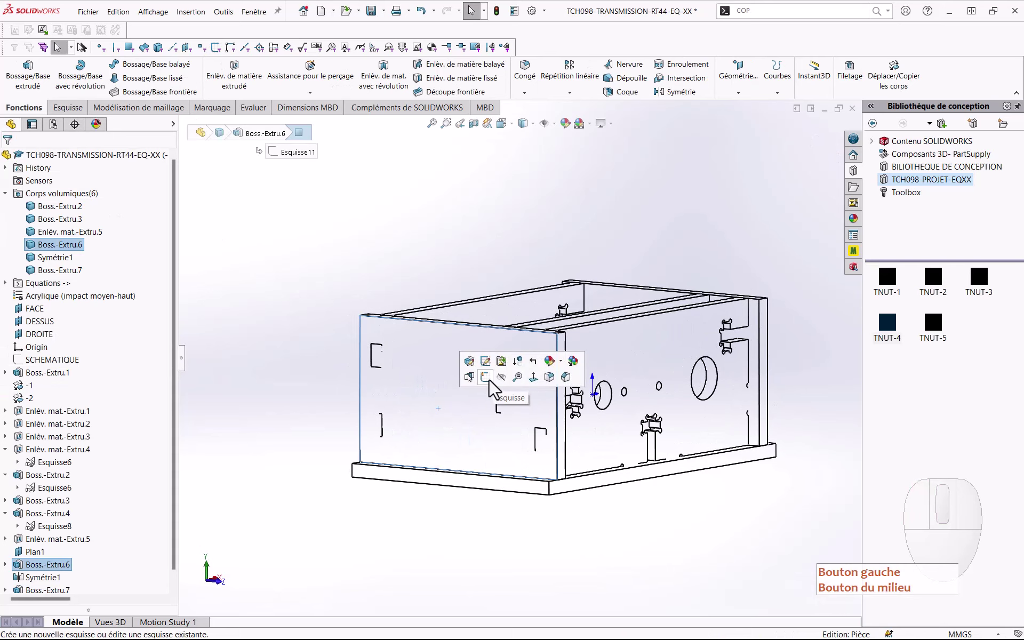
Step: Sketch Esquisse13 on the end plate face with the side-plate tab edges projected via Convert Entities
click(492, 386)
middle_click(492, 386)
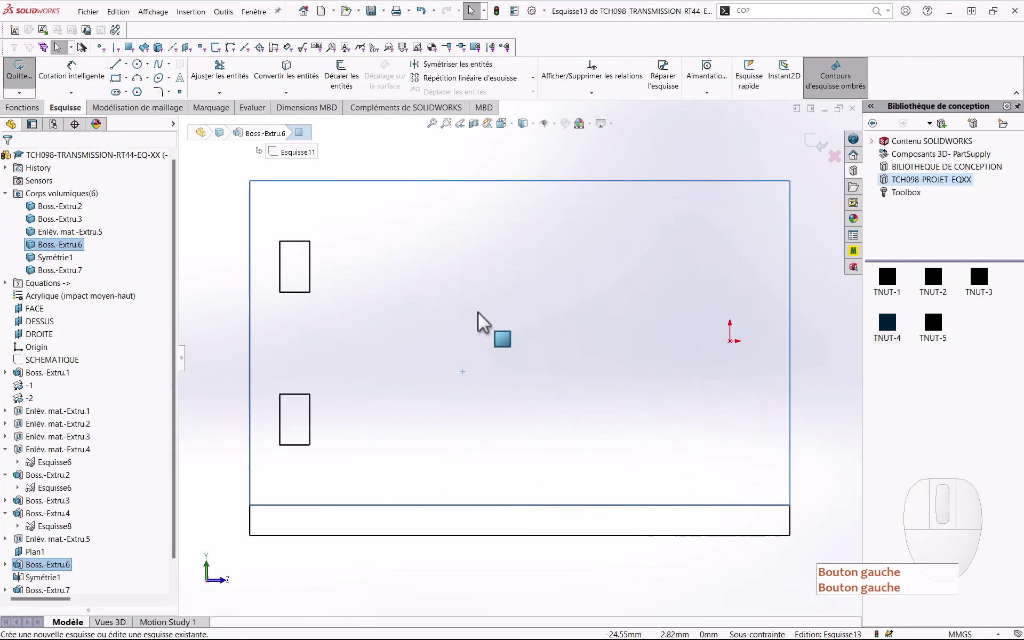
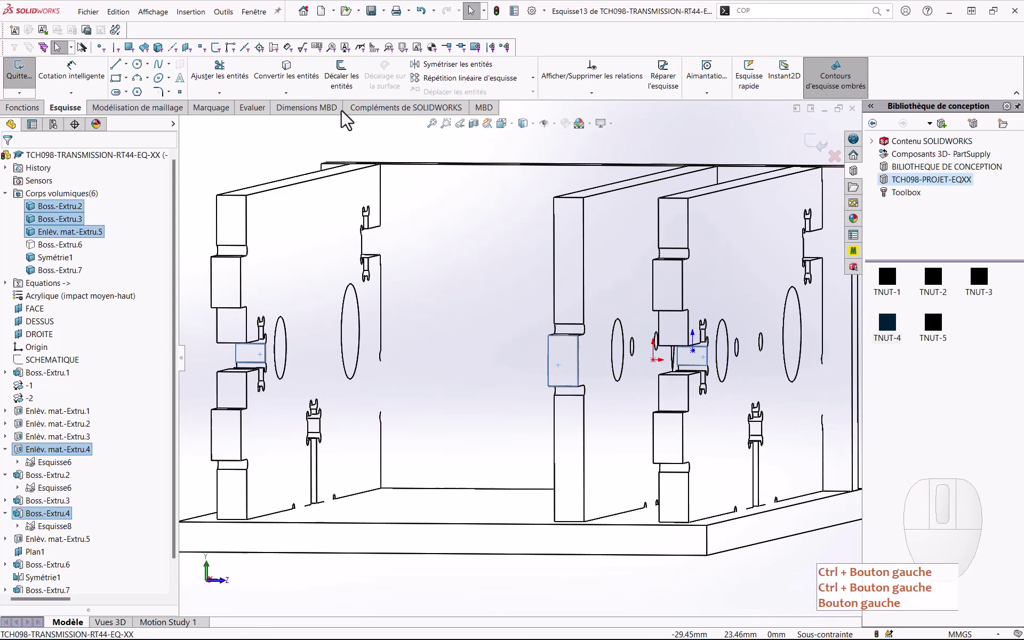
click(302, 90)
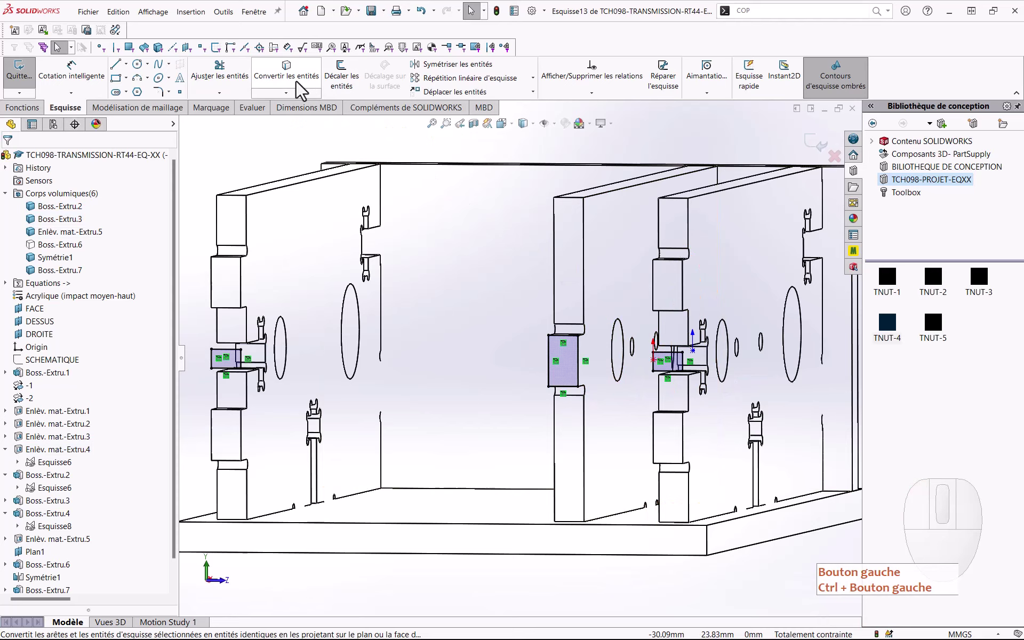
key(ctrl+a)
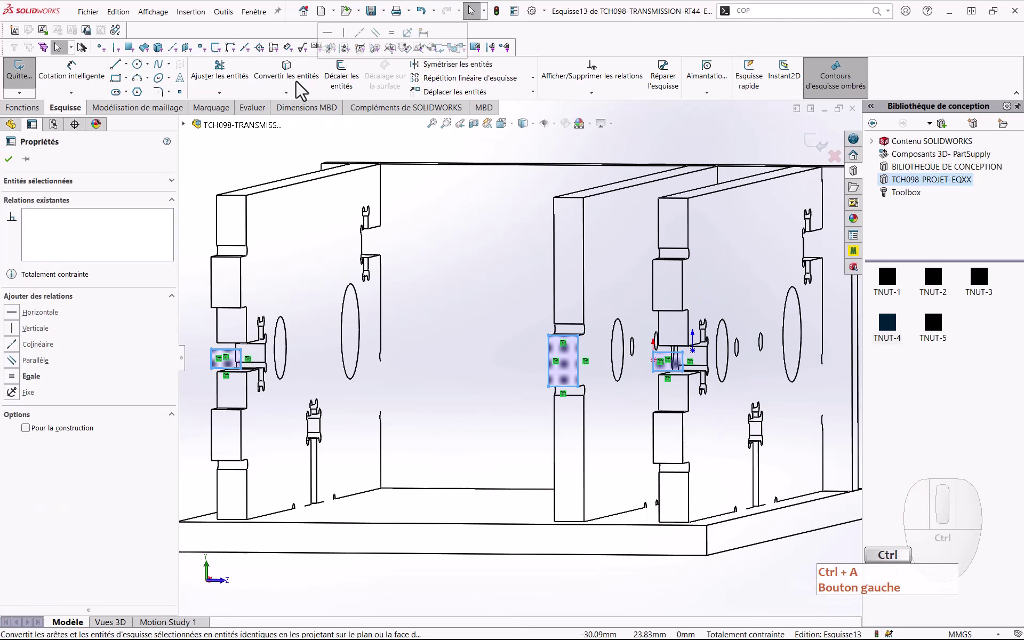
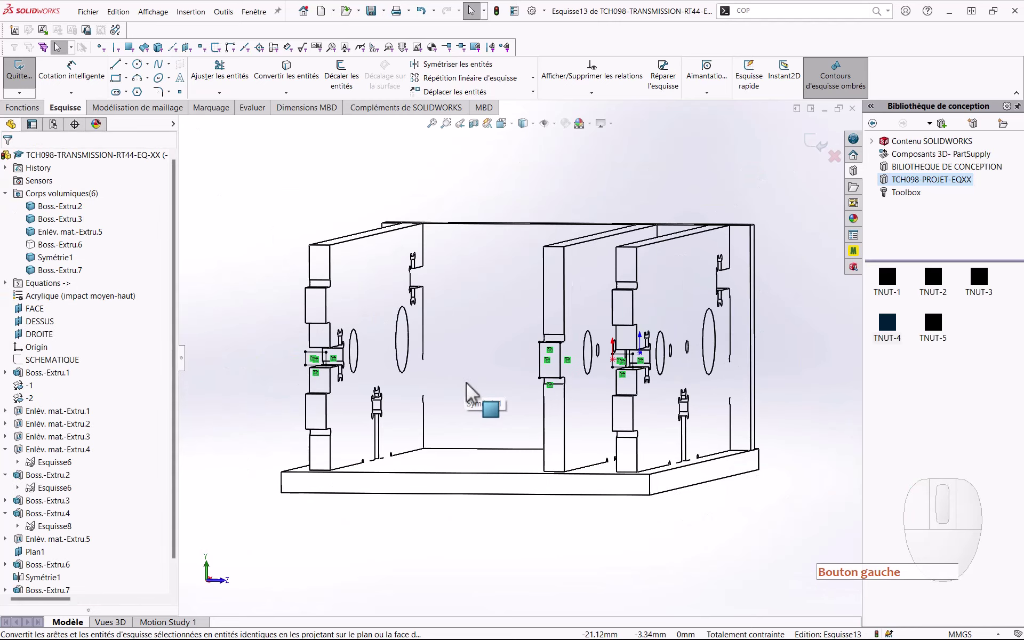
Step: Show the hidden Boss.-Extru.6 end plate body again
click(80, 254)
click(87, 244)
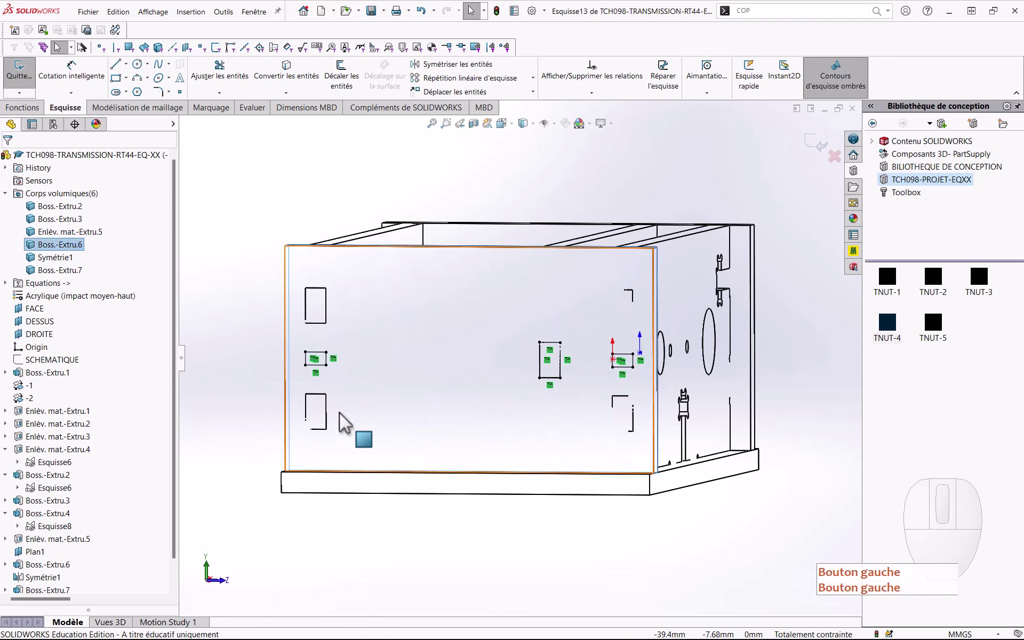
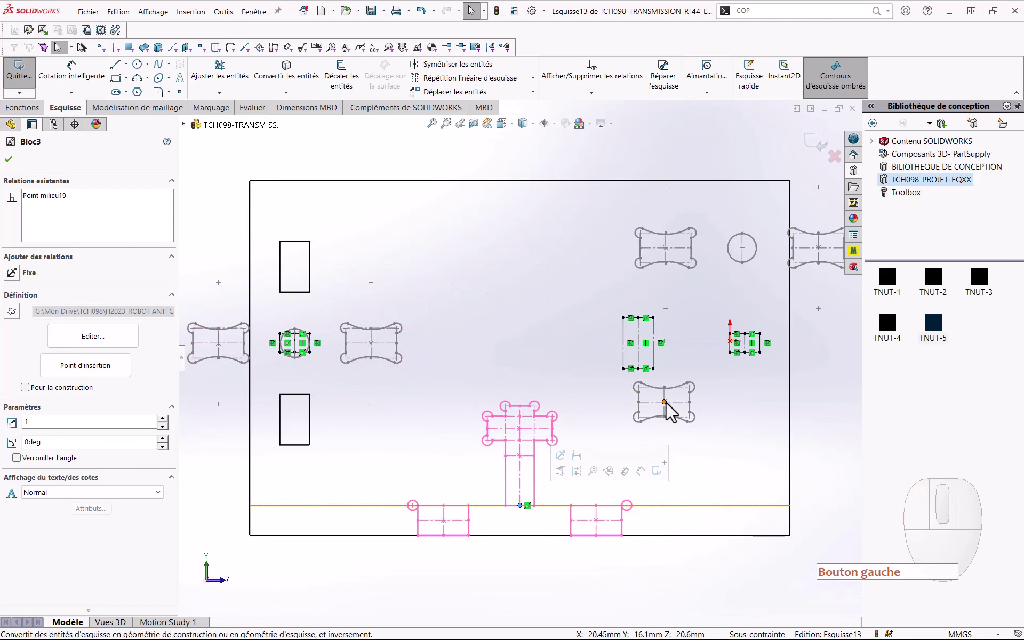
Step: Drag the TNUT-2 blocks onto the projected tabs and make the block's centre line vertical
drag(670, 409, 644, 353)
drag(748, 258, 751, 353)
click(813, 351)
click(862, 305)
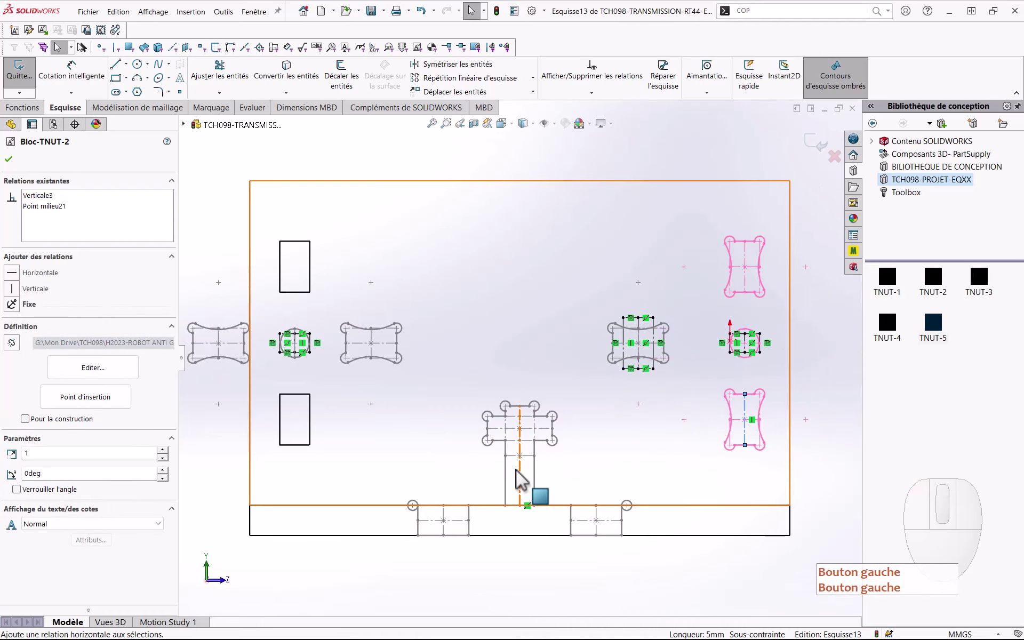
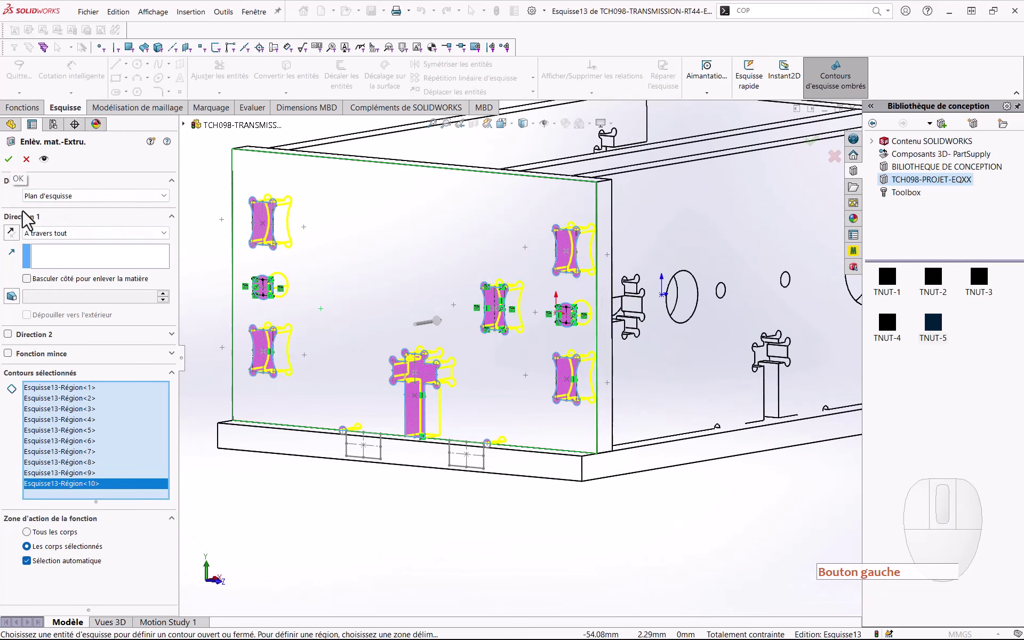
Step: Cut the ten Esquisse13 slot regions through all, limited to the Boss.-Extru.6 body, as Enlèv. mat.-Extru.6
click(89, 569)
click(367, 397)
click(17, 171)
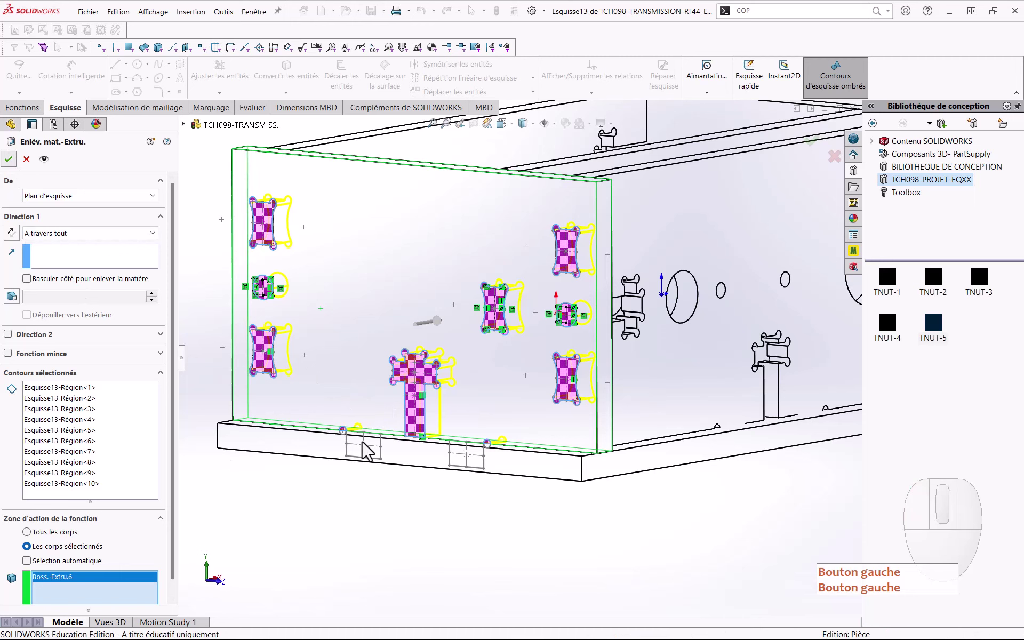
click(10, 597)
scroll(down, 3)
click(51, 594)
click(12, 584)
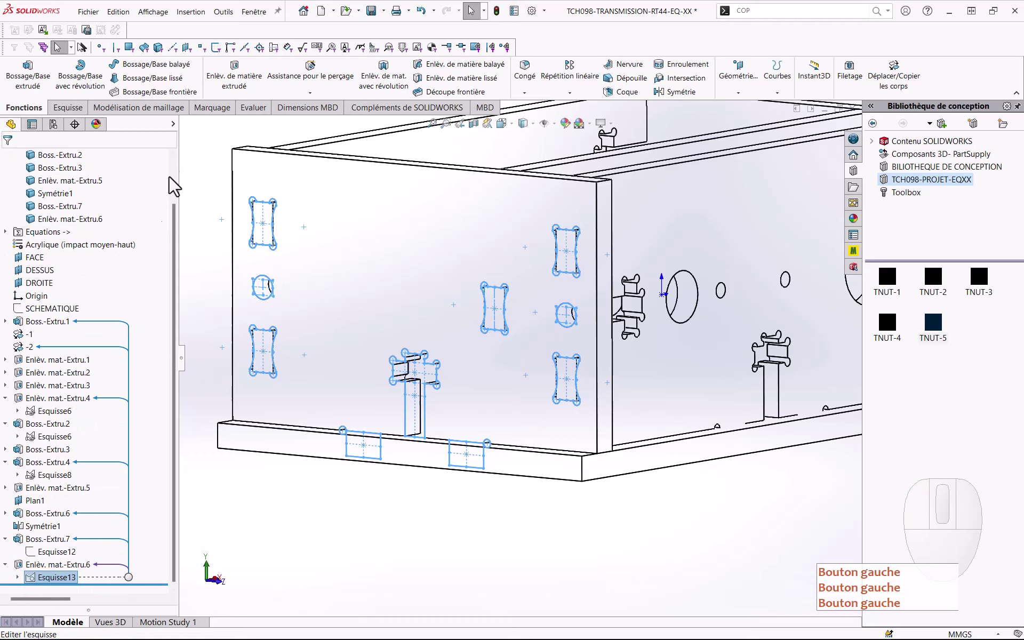
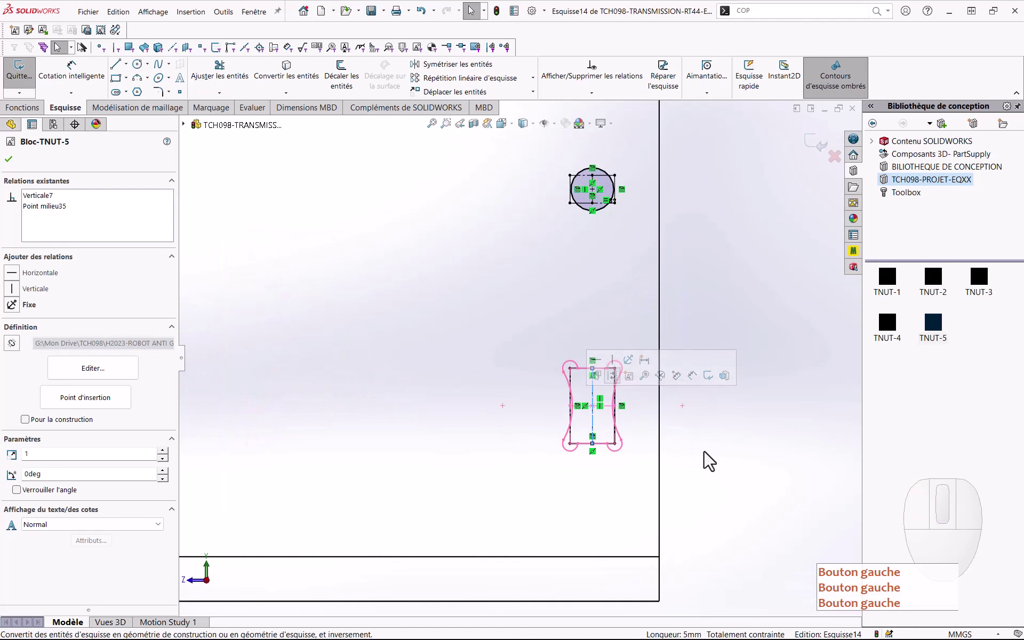
Step: Zoom around Esquisse14 on Boss.-Extru.8 to check the T-nut blocks and Ø2.84 holes
scroll(up, 3)
scroll(down, 3)
click(317, 407)
scroll(up, 3)
scroll(down, 3)
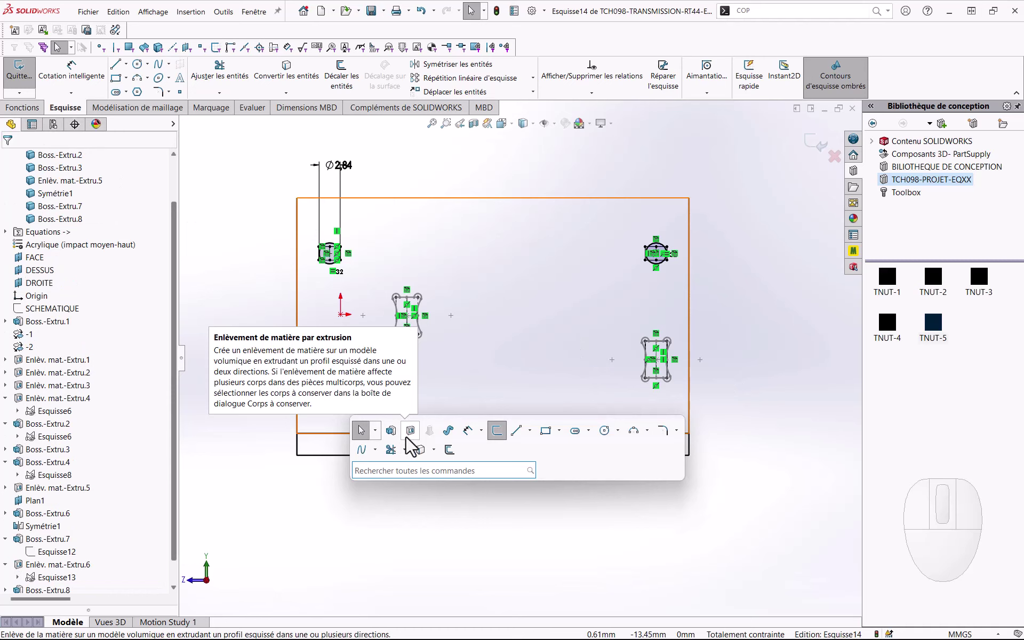
Step: Start an Extruded Cut through all from the Esquisse14 slots and holes
click(415, 442)
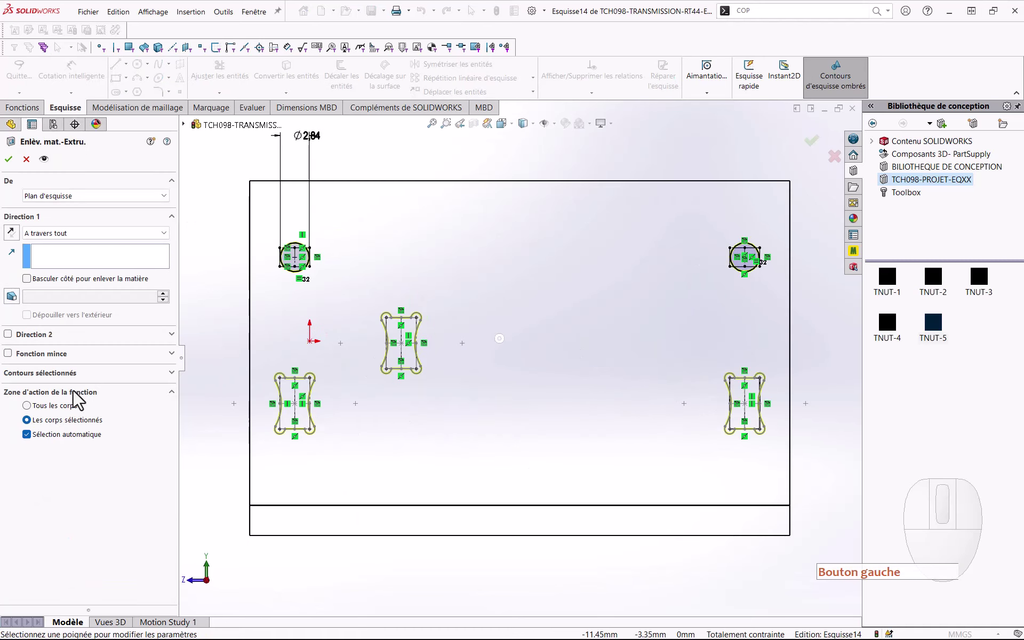
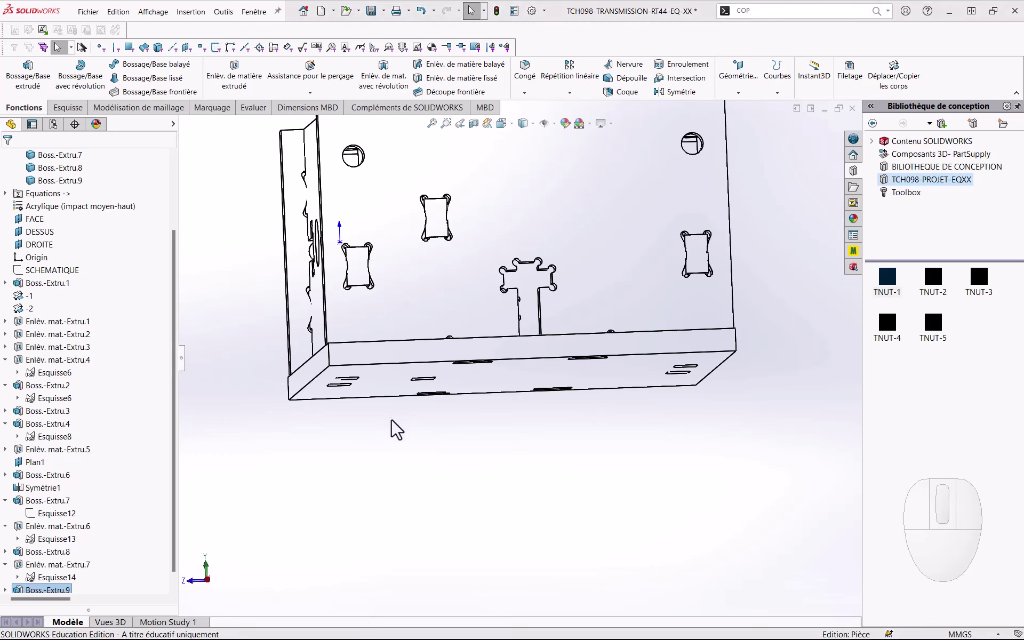
Step: Orbit the box to expose the underside of the base plate
middle_click(398, 436)
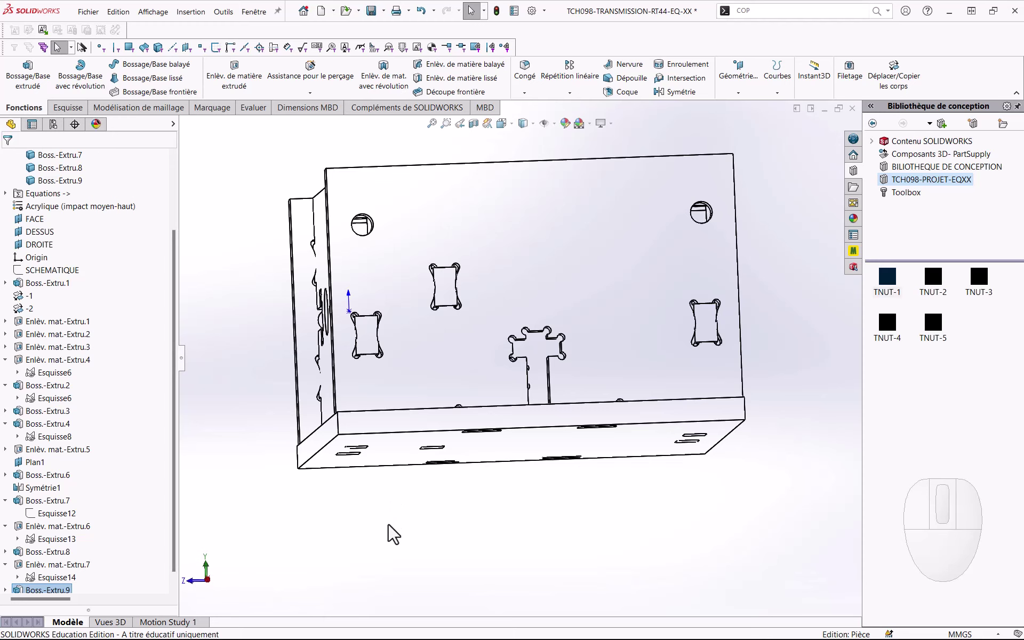
middle_click(393, 532)
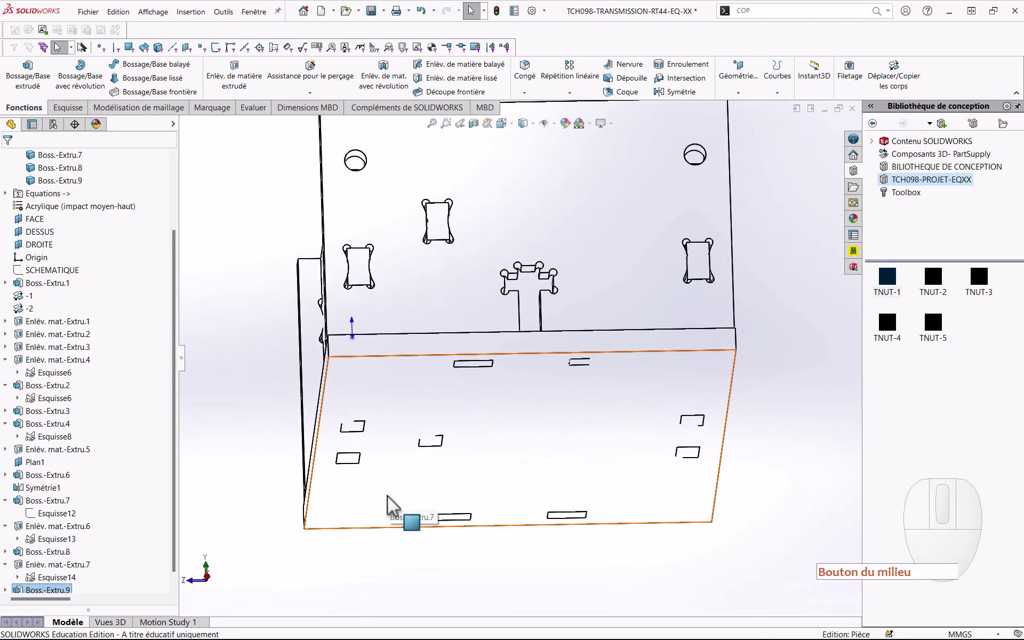
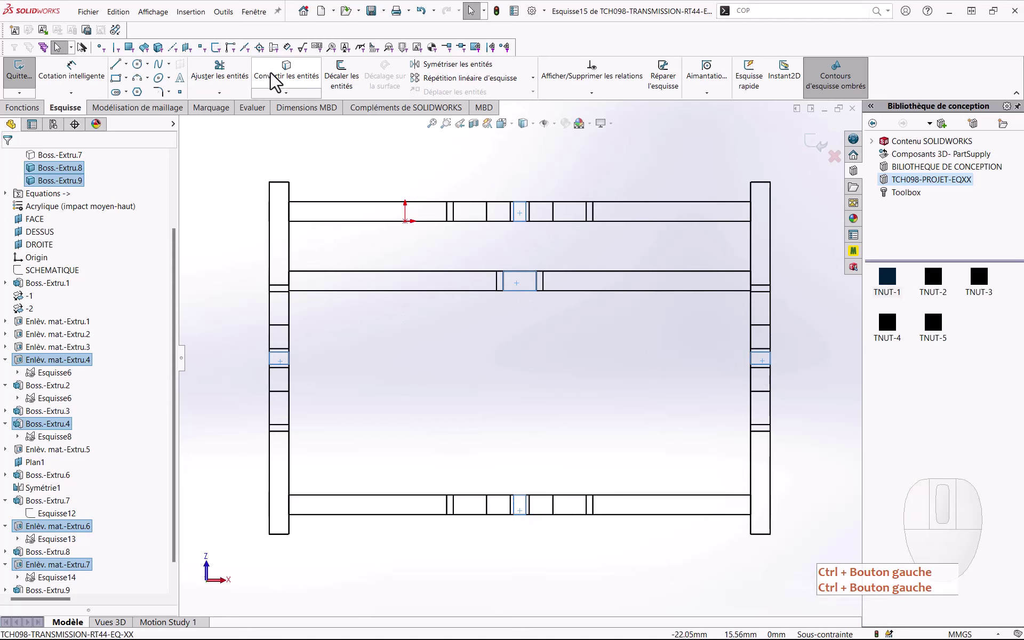
Step: Project the surrounding plates' slot edges into the sketch as construction geometry
click(276, 81)
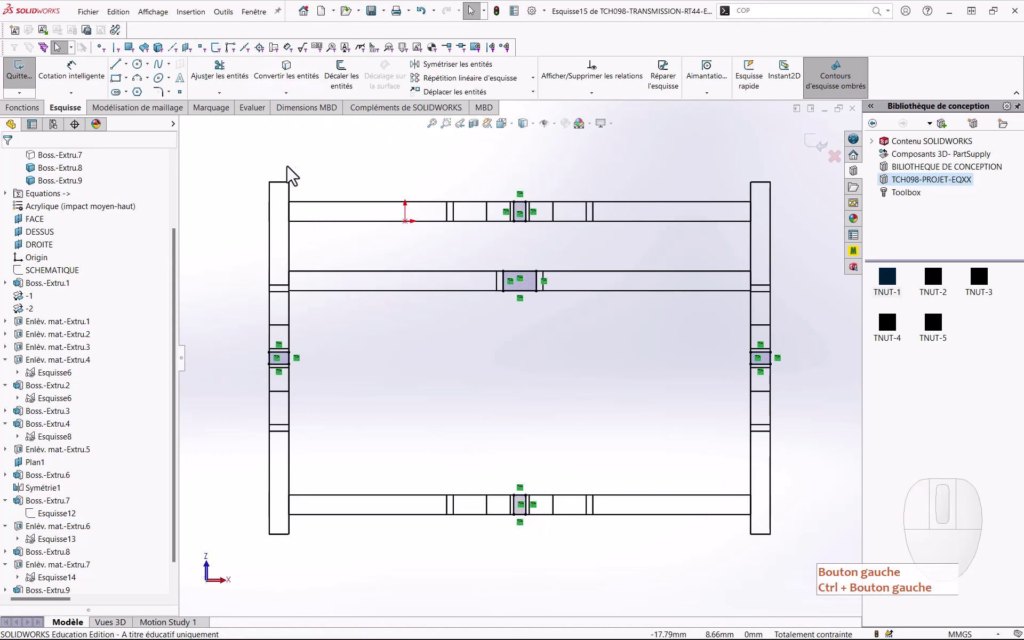
key(ctrl+a)
click(80, 432)
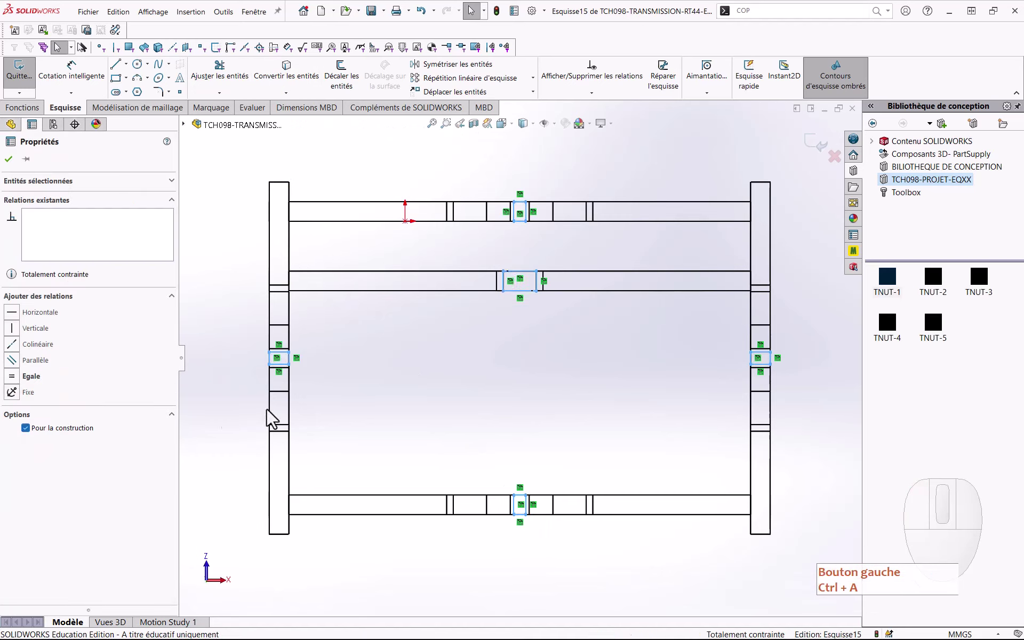
key(ctrl+z)
key(Escape)
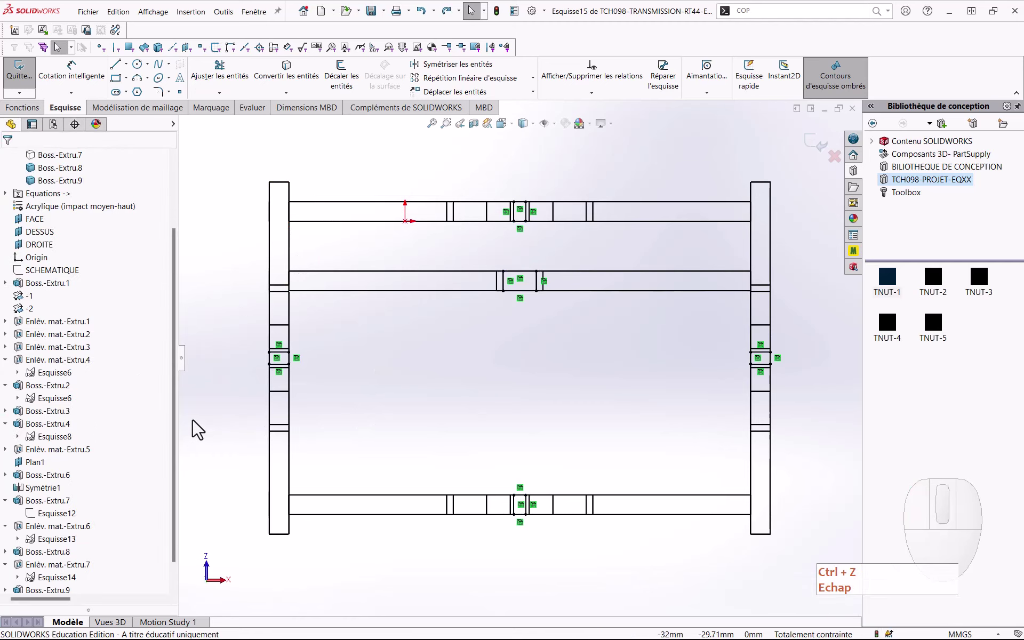
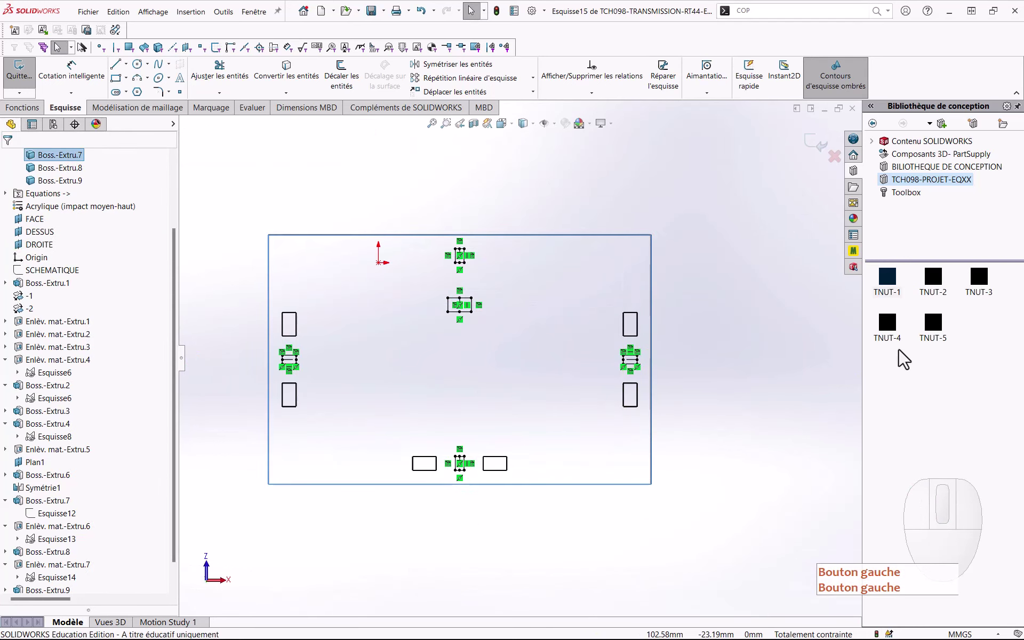
Step: Place TNUT-2 slot blocks on each marker, aligning right-side blocks horizontally and left-side blocks vertically
click(937, 288)
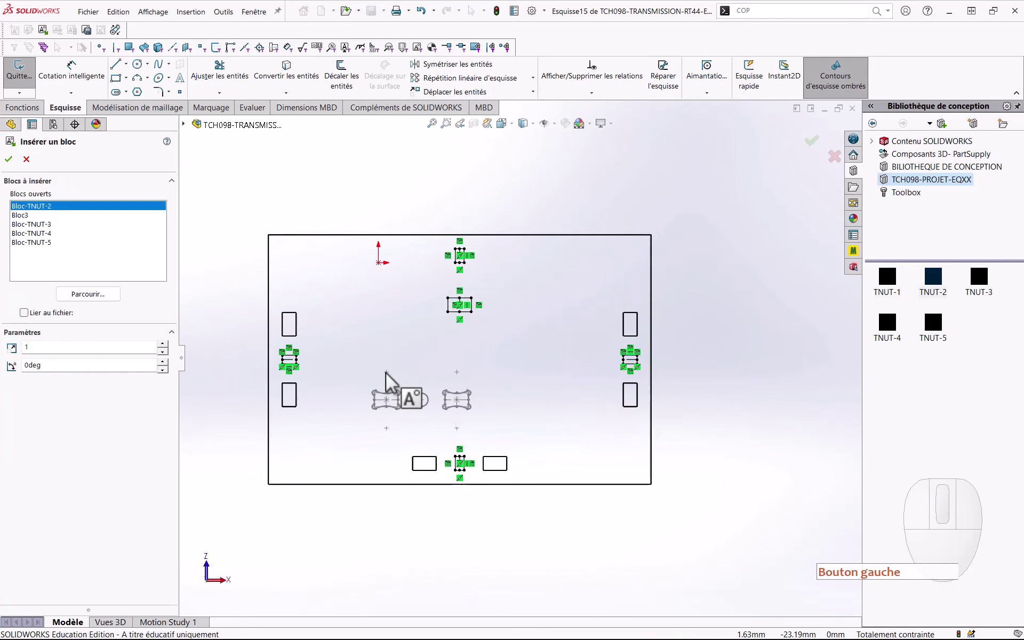
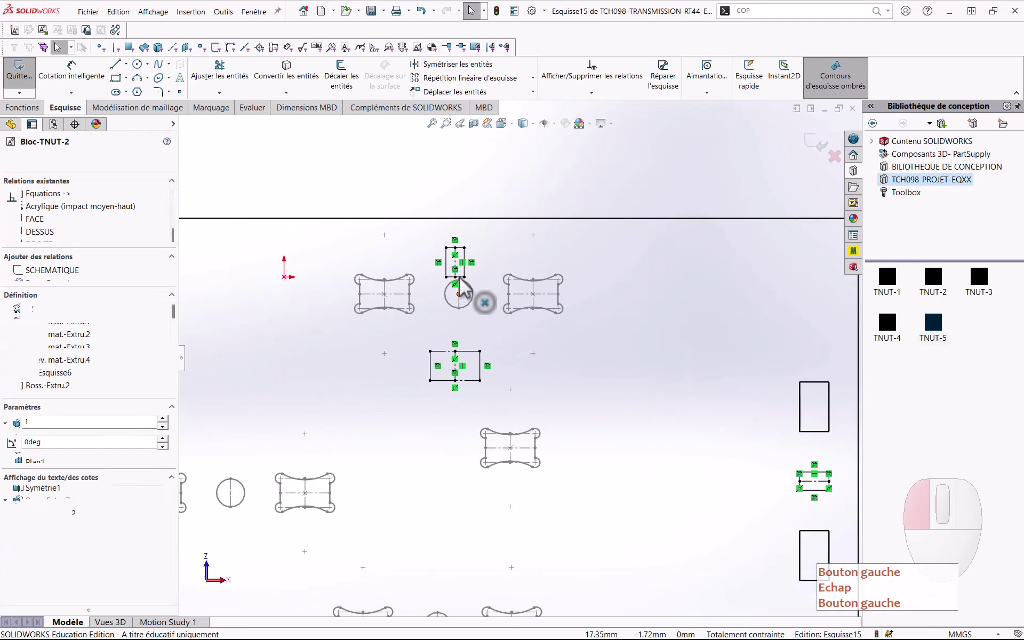
click(521, 270)
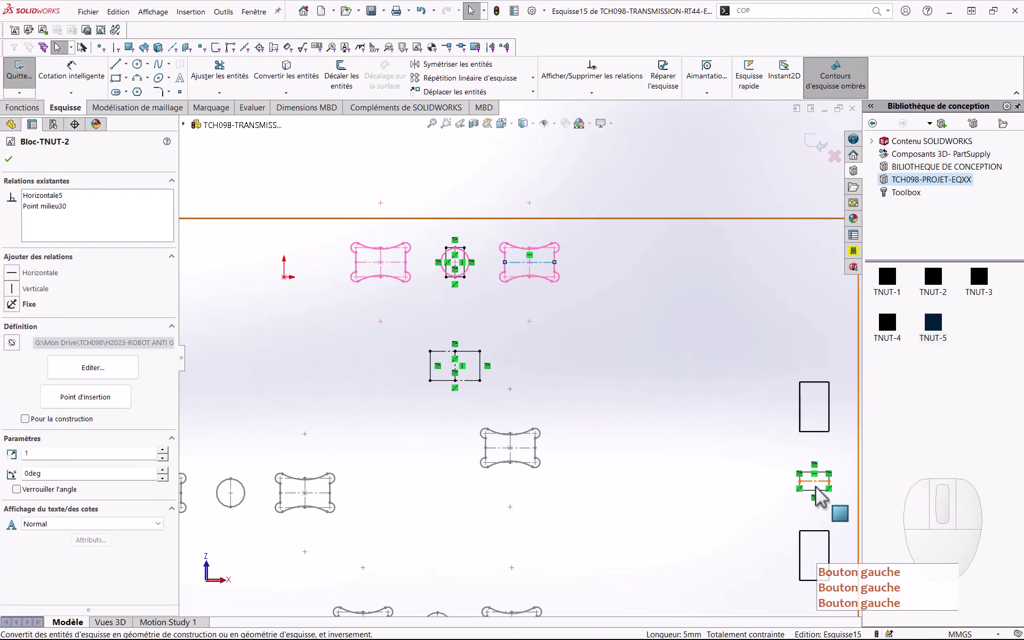
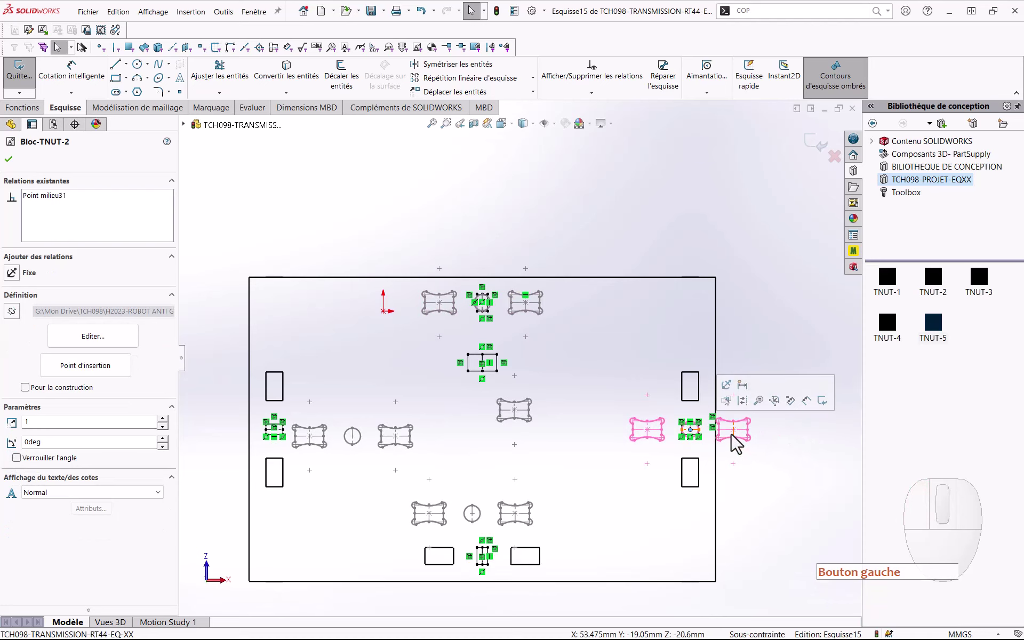
click(779, 392)
click(481, 524)
click(524, 565)
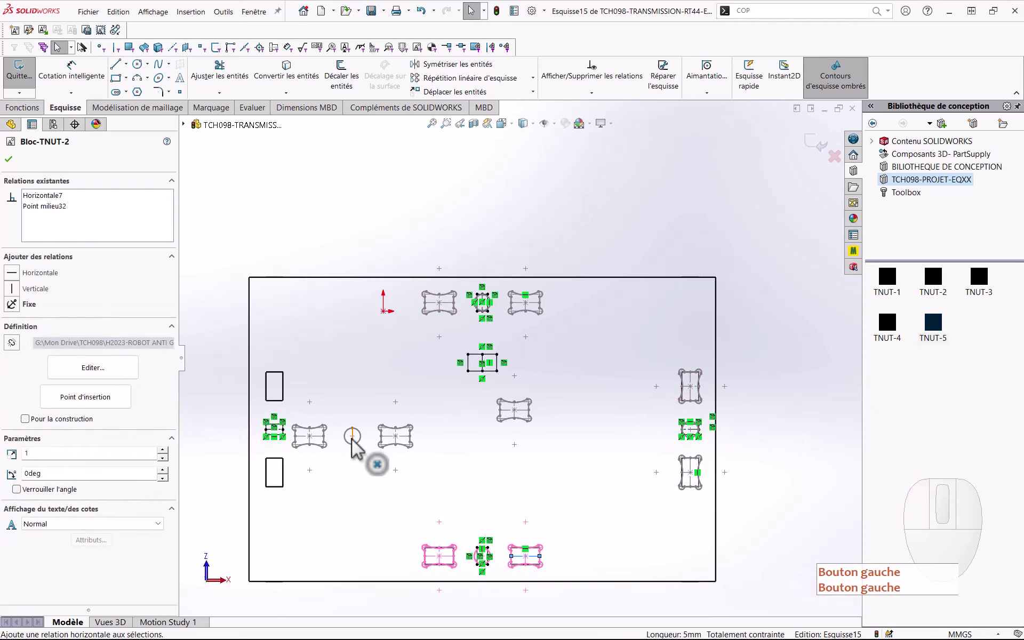
drag(358, 444, 283, 436)
click(315, 438)
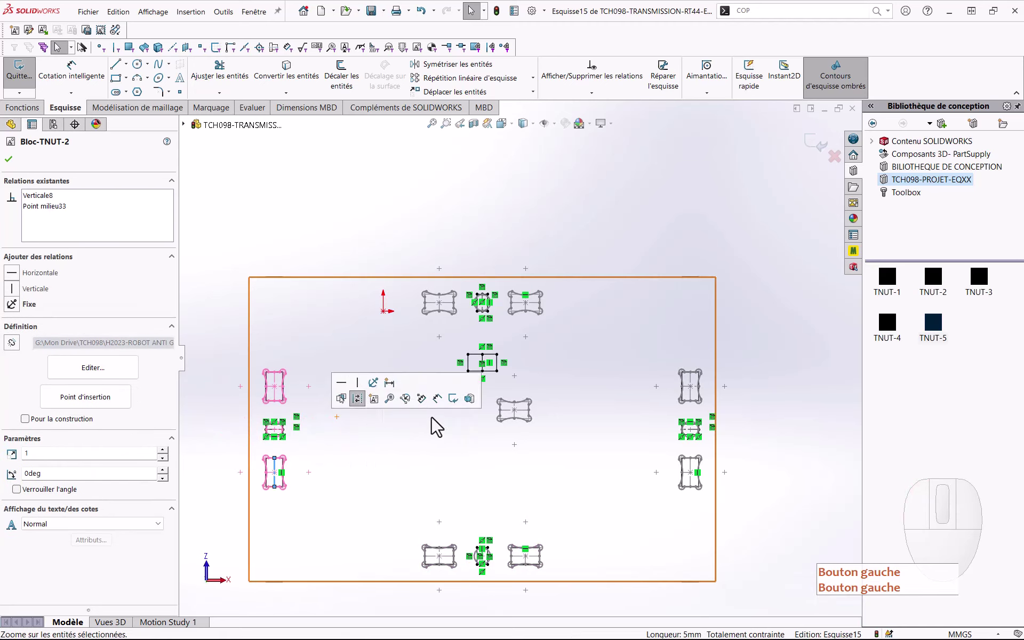
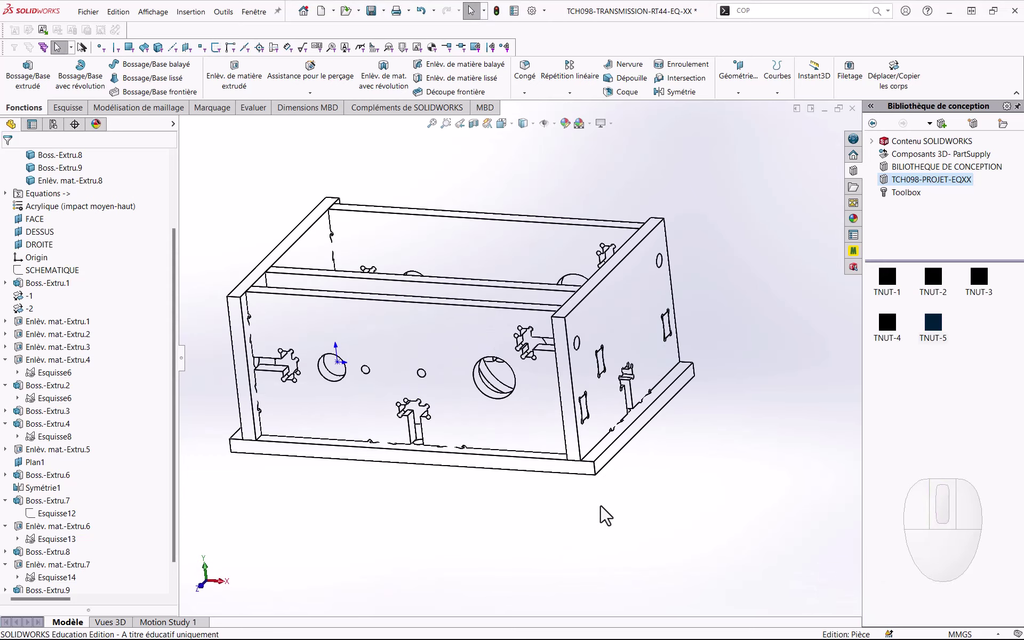
Step: Orbit the model to face the side plate
middle_click(618, 511)
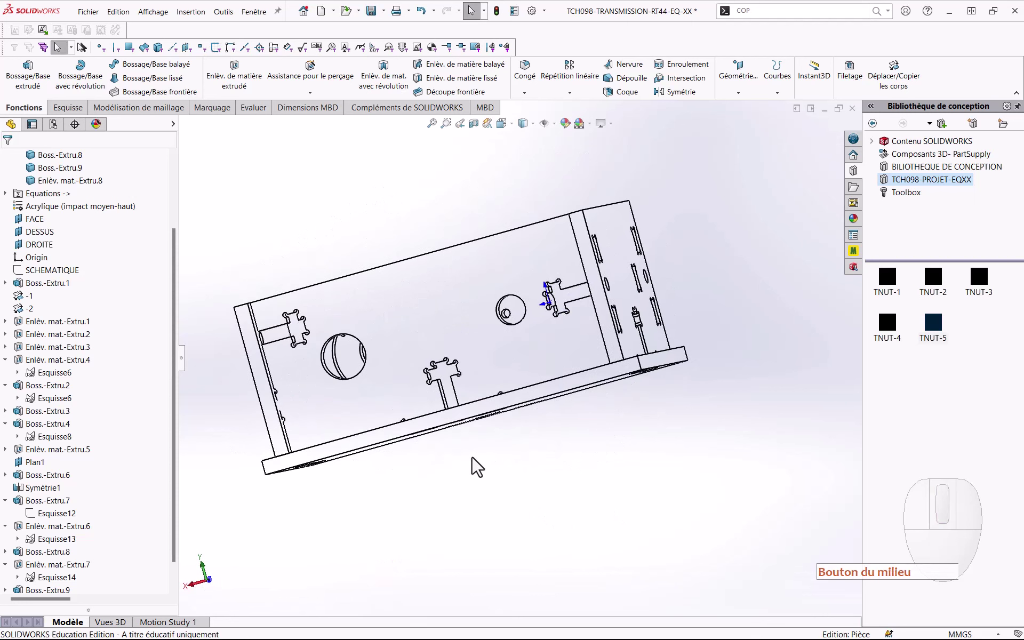
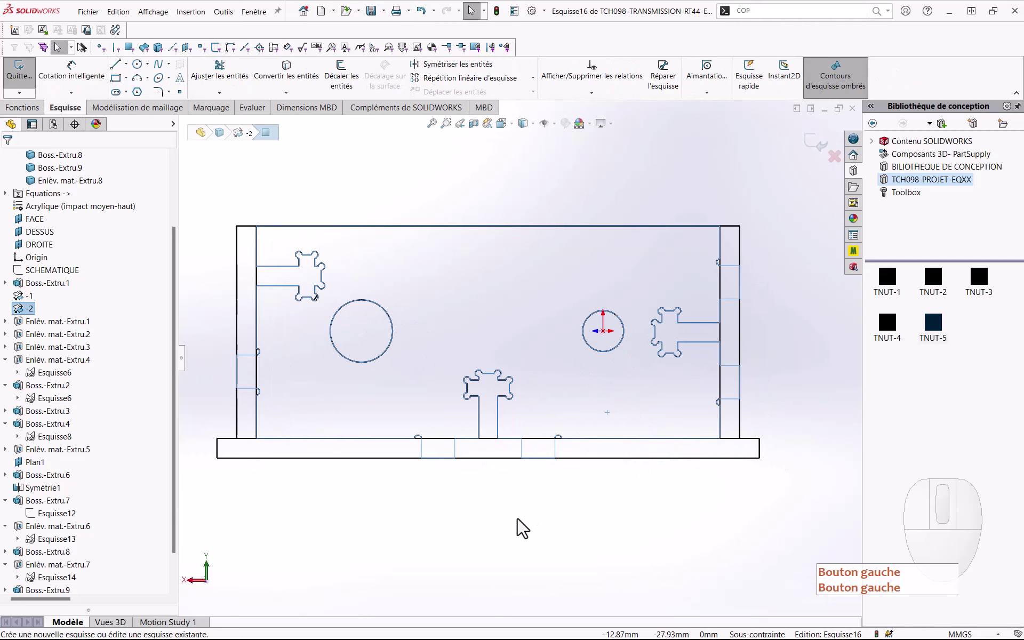
Step: Draw a construction circle around the small hole and switch to drawing its diagonal line
right_click(522, 525)
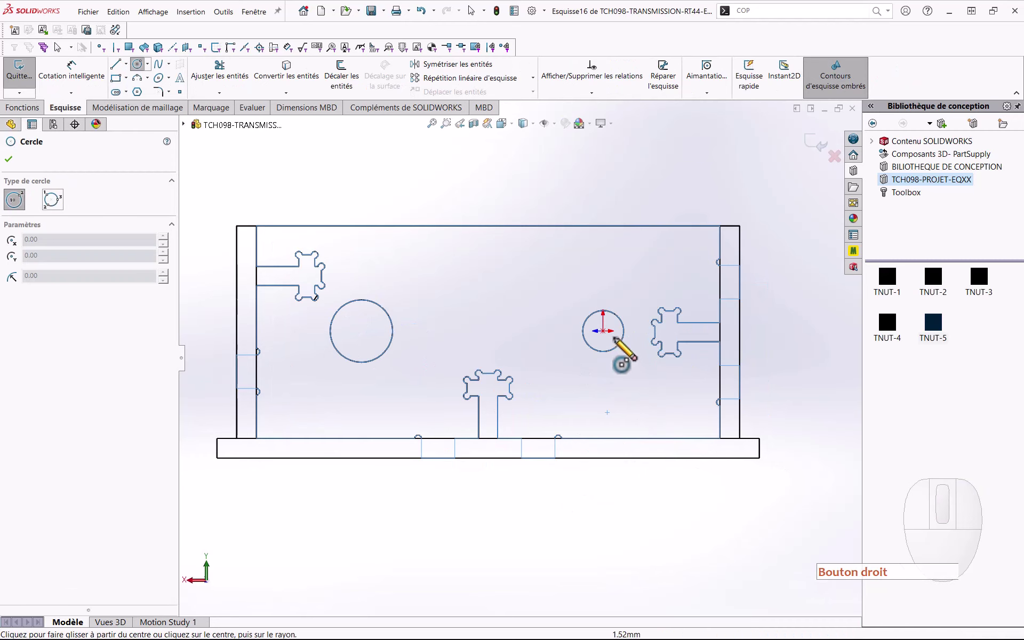
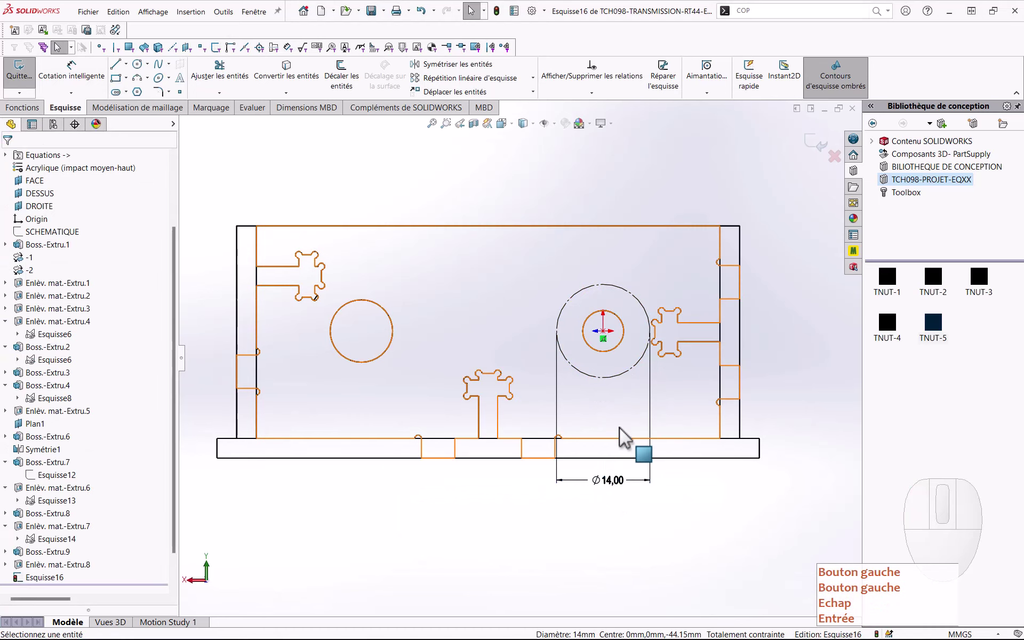
right_click(740, 556)
key(Escape)
double_click(514, 556)
key(Escape)
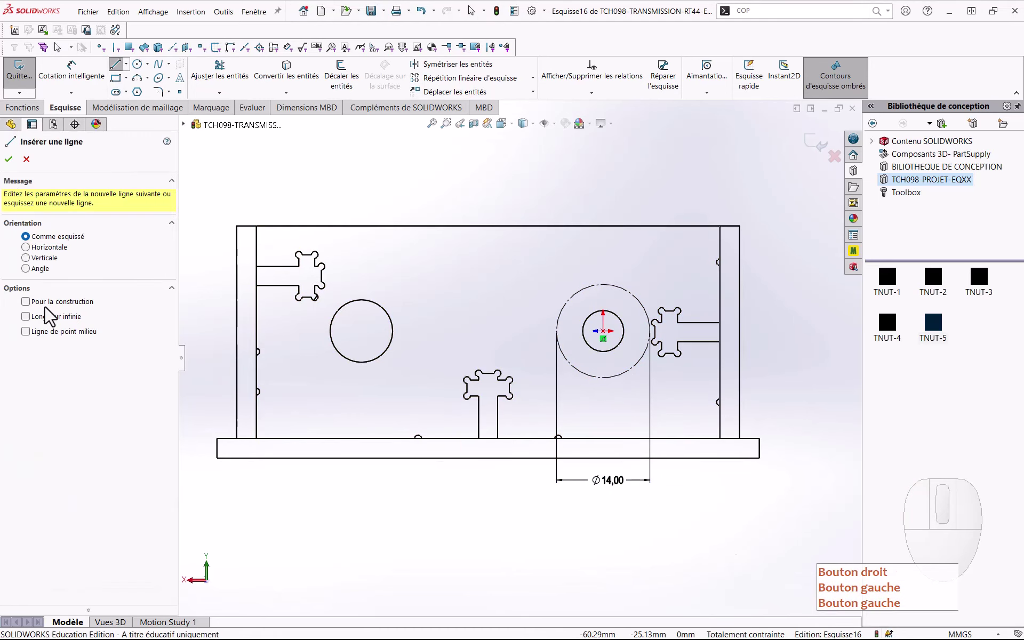
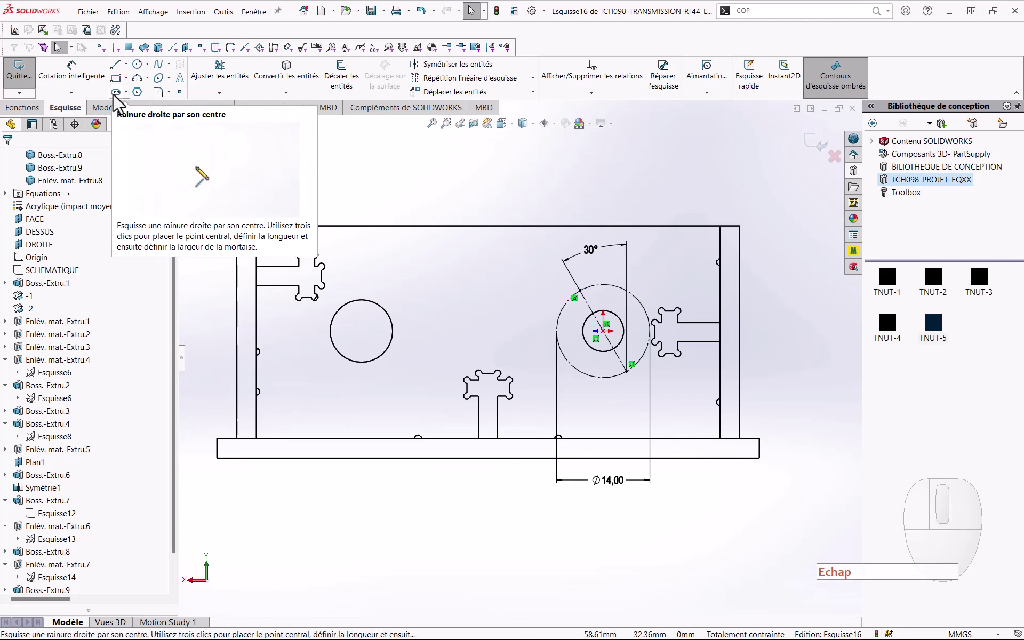
Step: Draw a centerpoint straight slot along the 30° line on the Ø14 circle
click(131, 102)
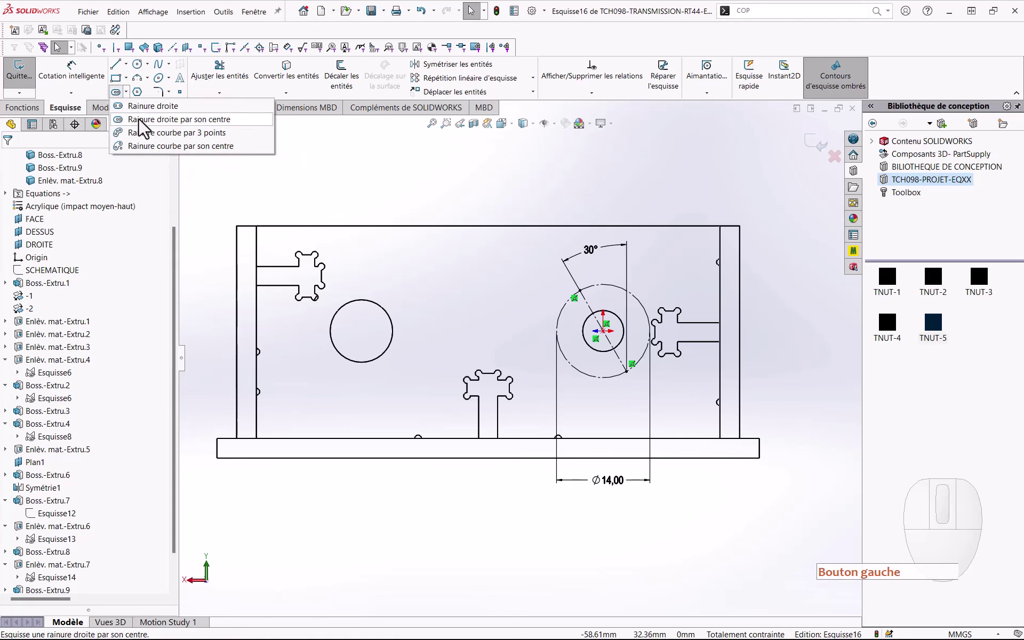
click(144, 127)
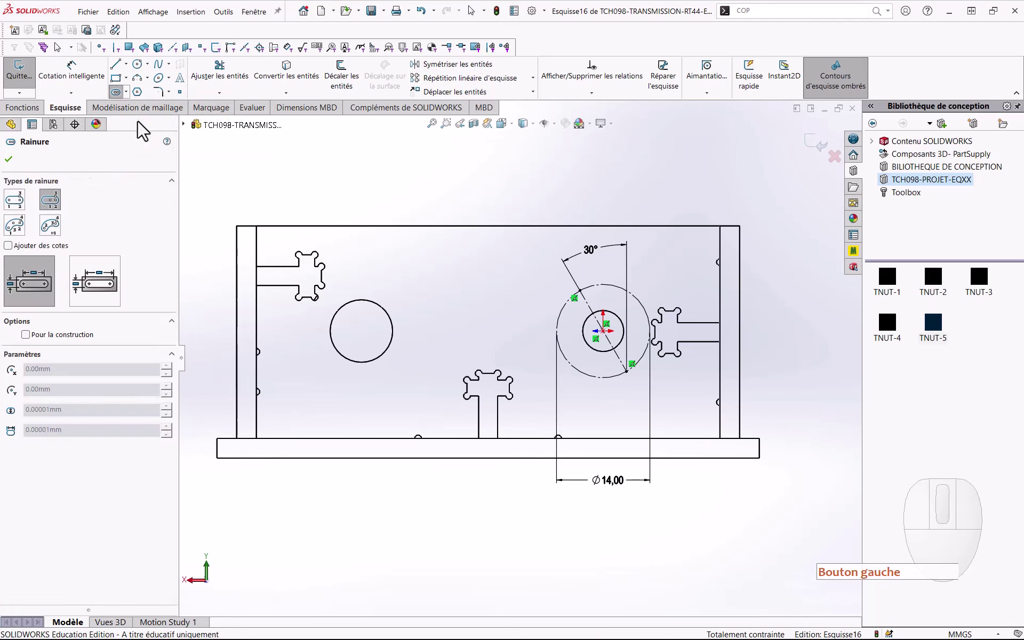
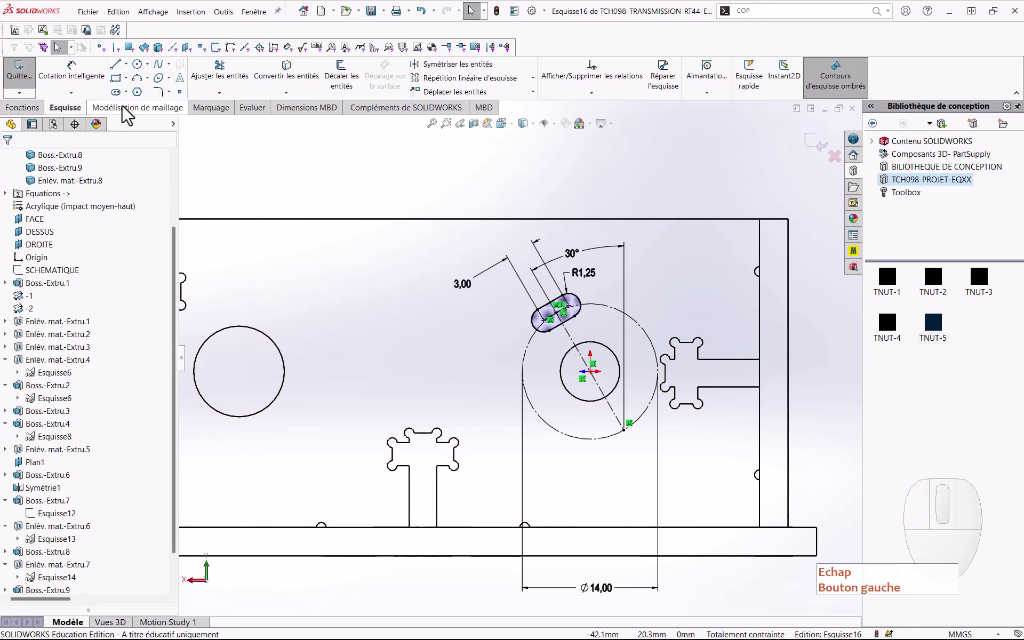
Step: Add a midpoint construction line through the hole centre, perpendicular to the 30° line
click(132, 71)
drag(125, 109, 164, 314)
click(67, 309)
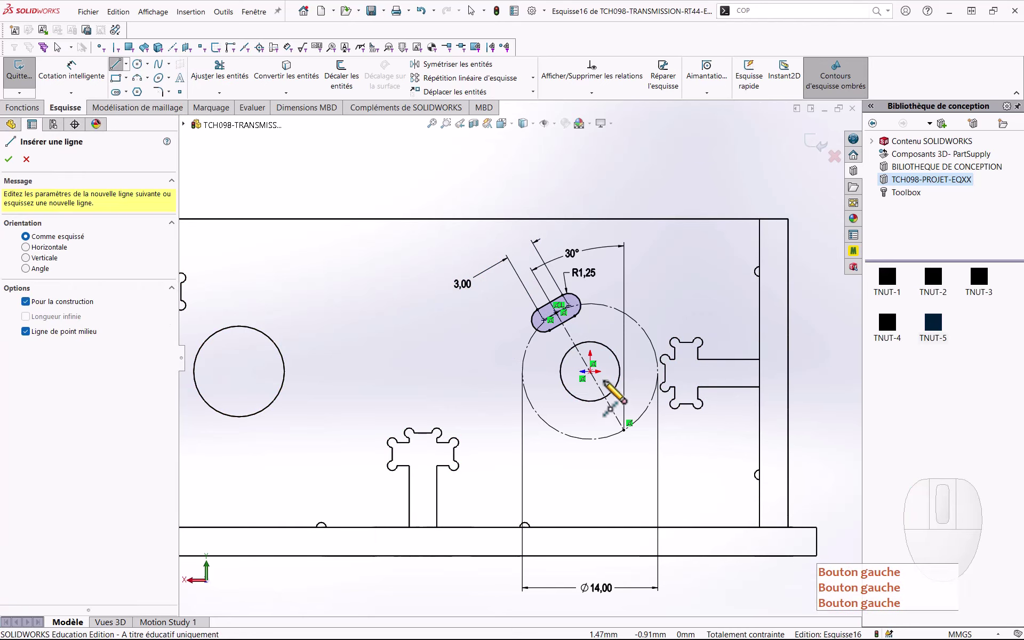
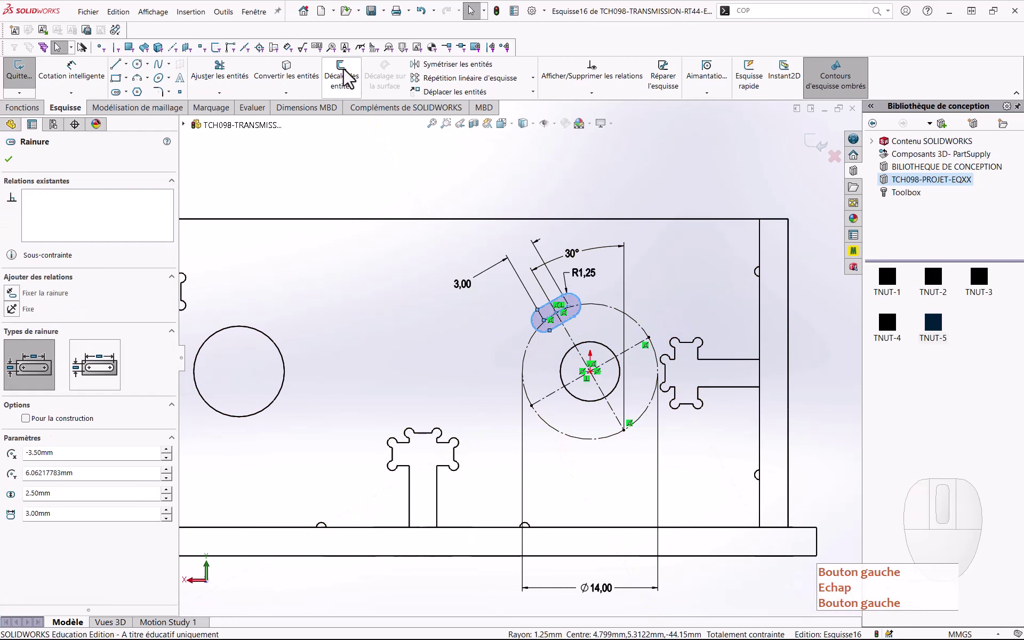
Step: Mirror Rainure1 across Ligne5 with Copy to get the opposite slot
click(429, 76)
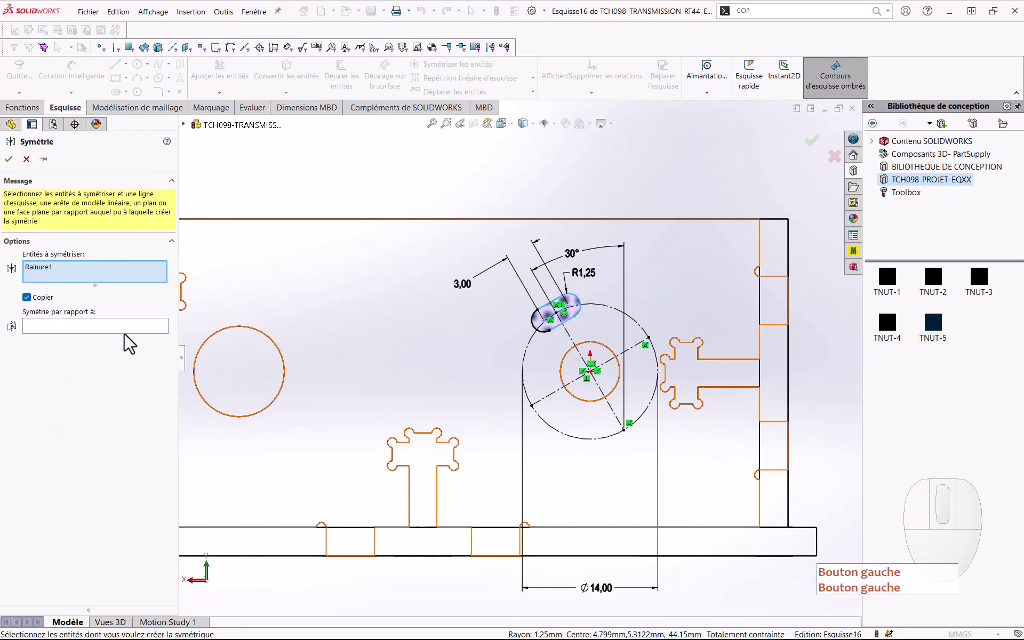
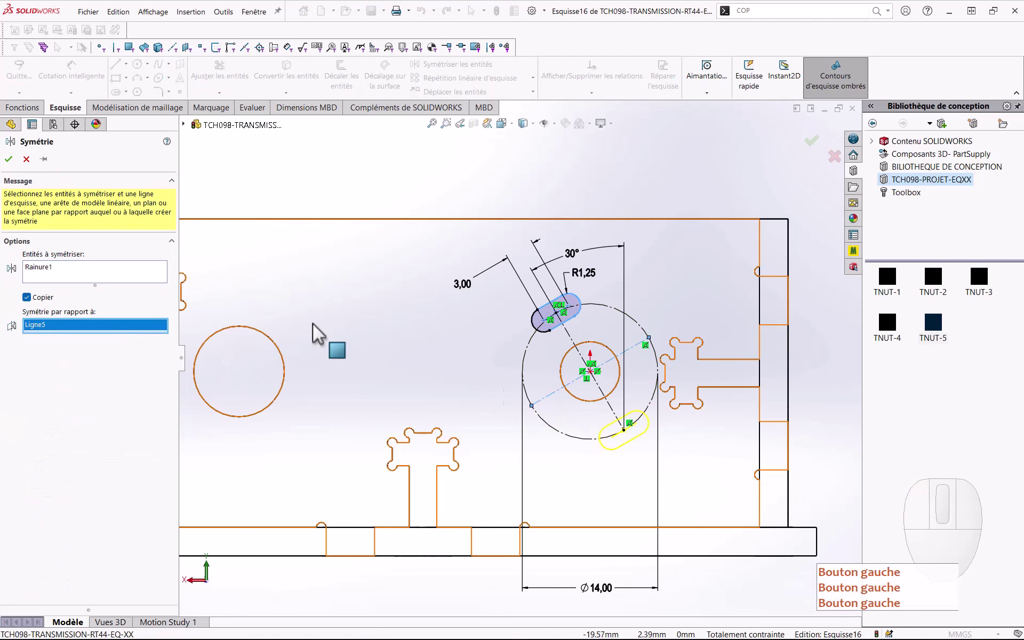
click(20, 167)
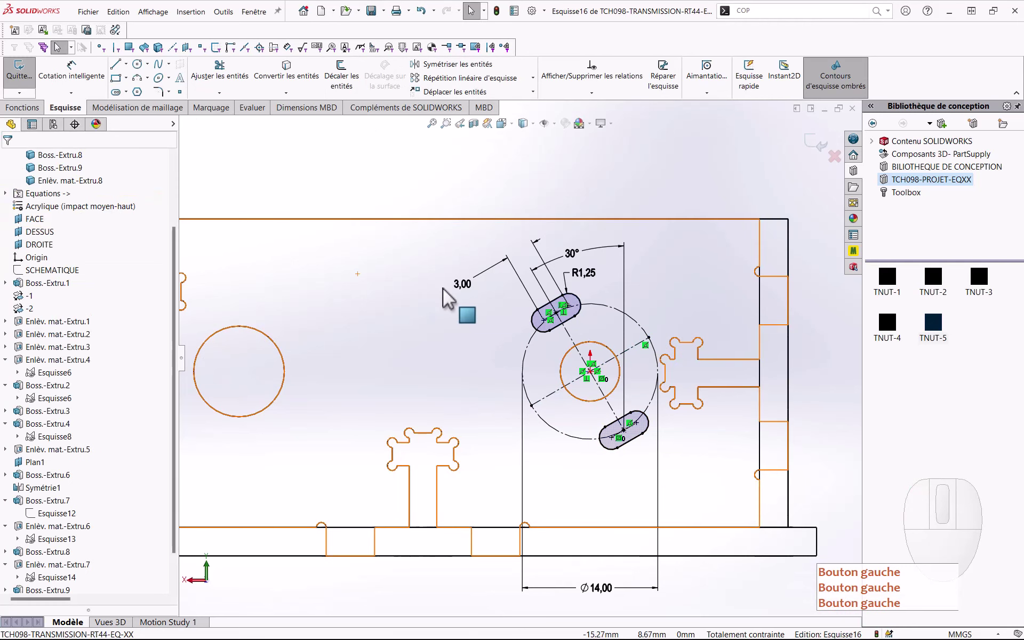
middle_click(456, 316)
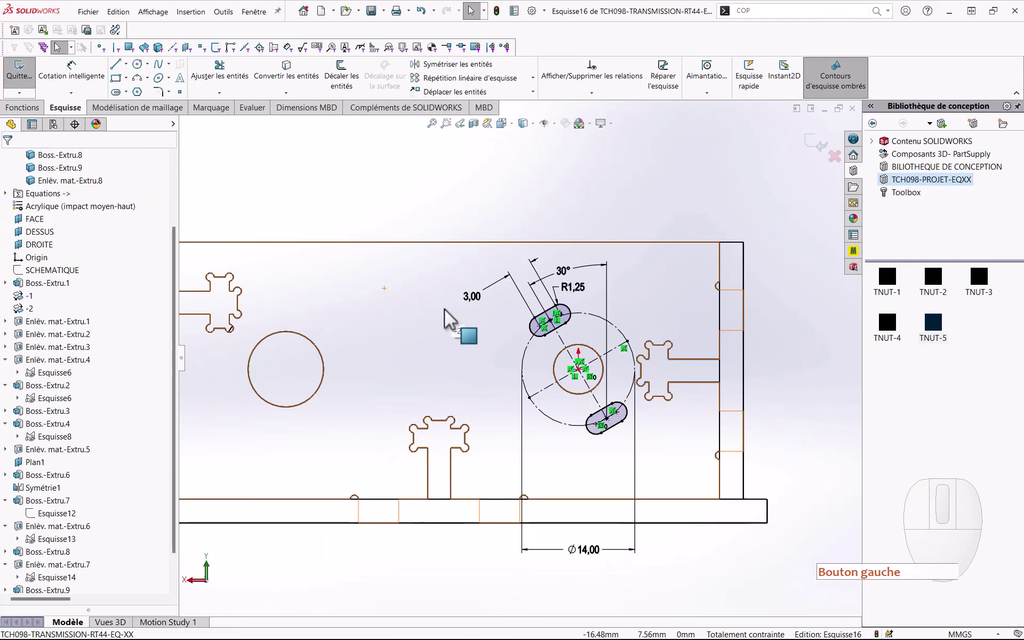
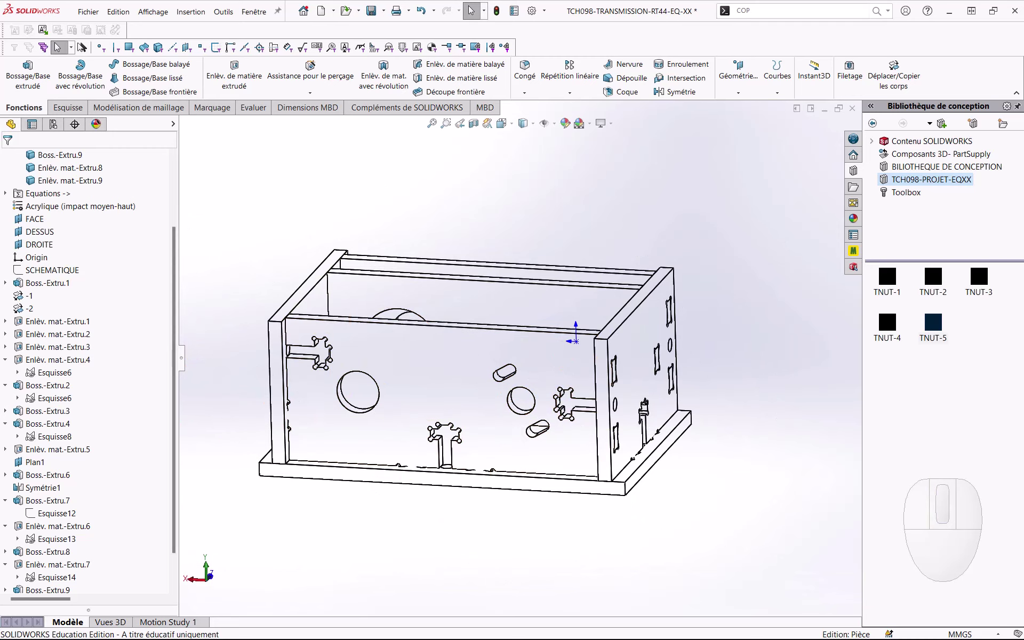
Step: Check the solid bodies after the Through All cut and save the box model
scroll(up, 3)
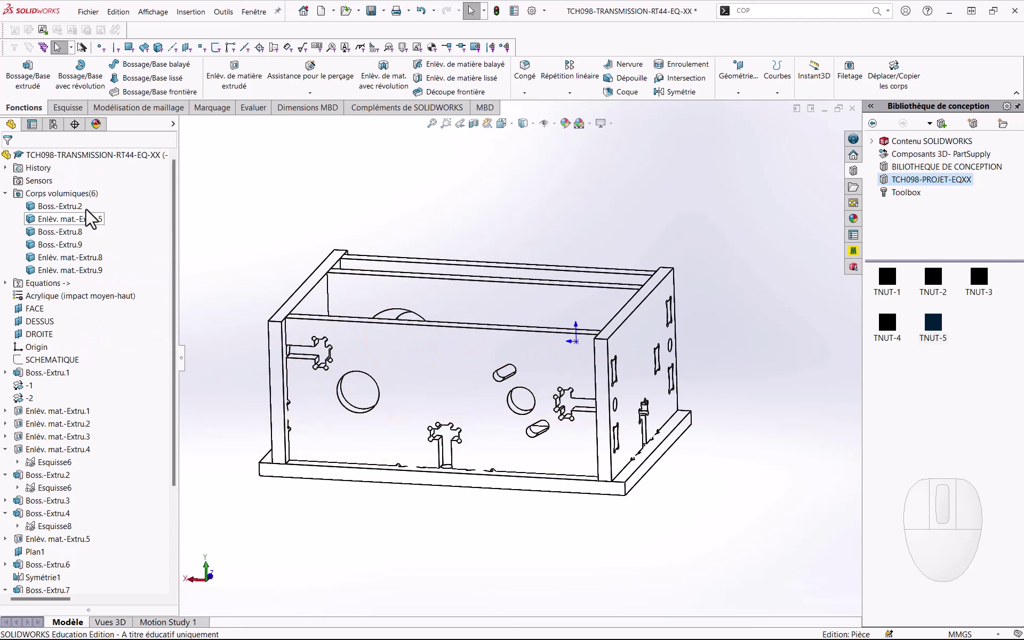
click(87, 205)
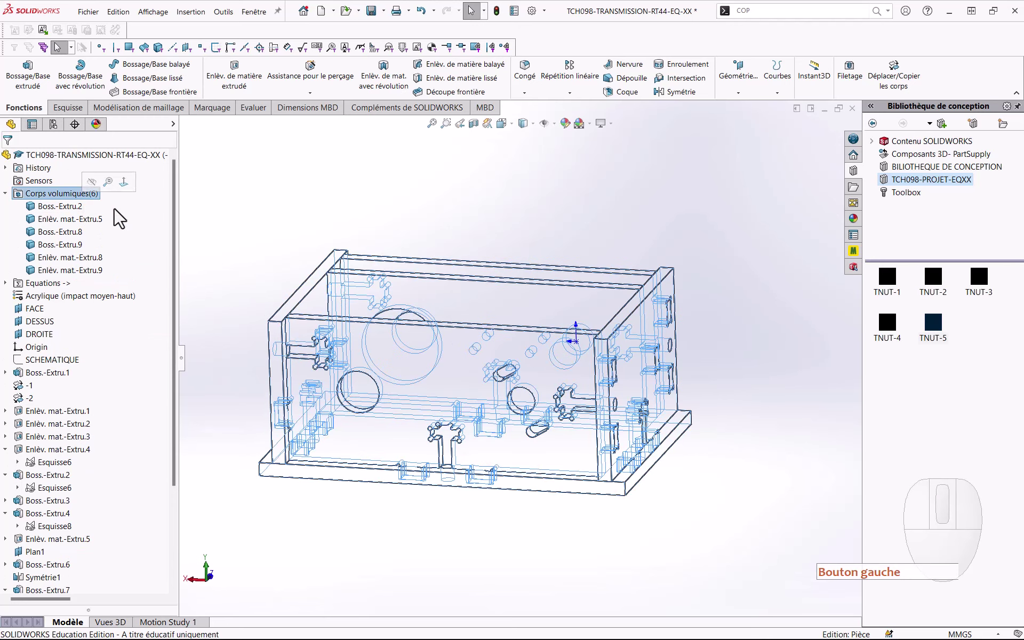
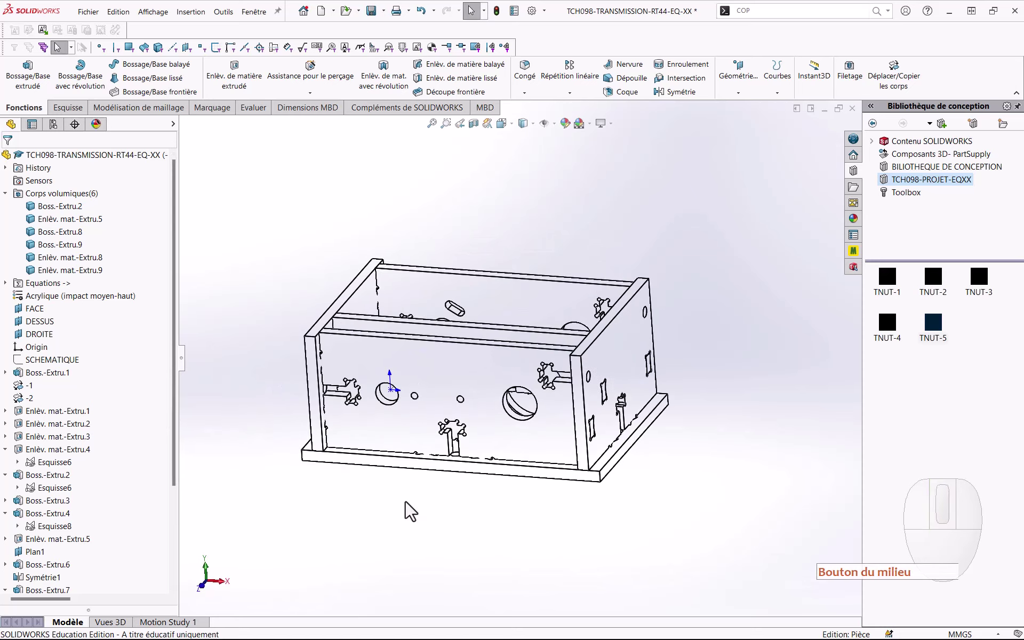
key(ctrl+s)
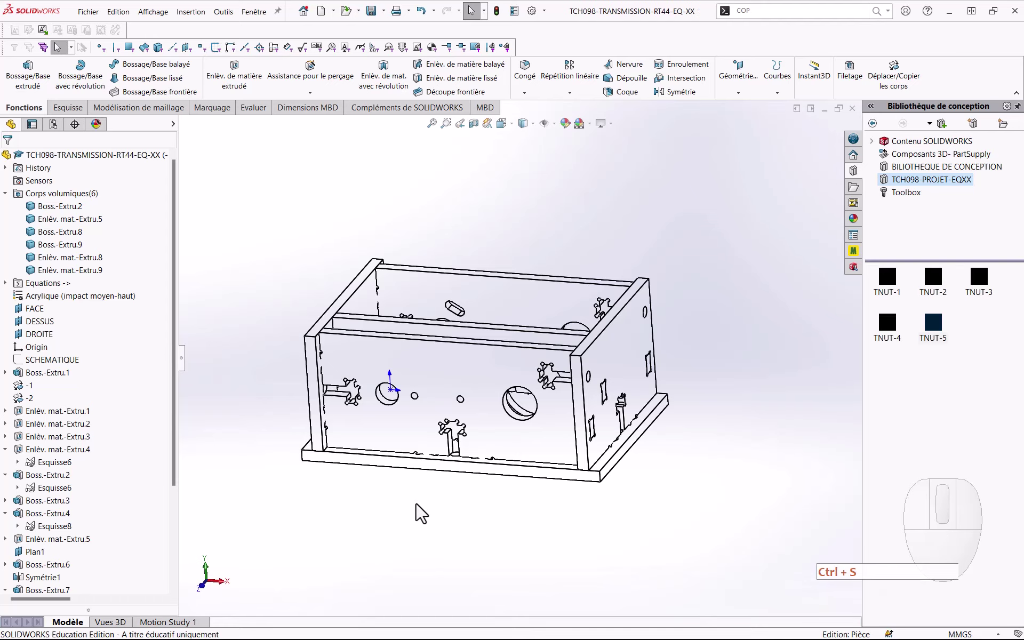